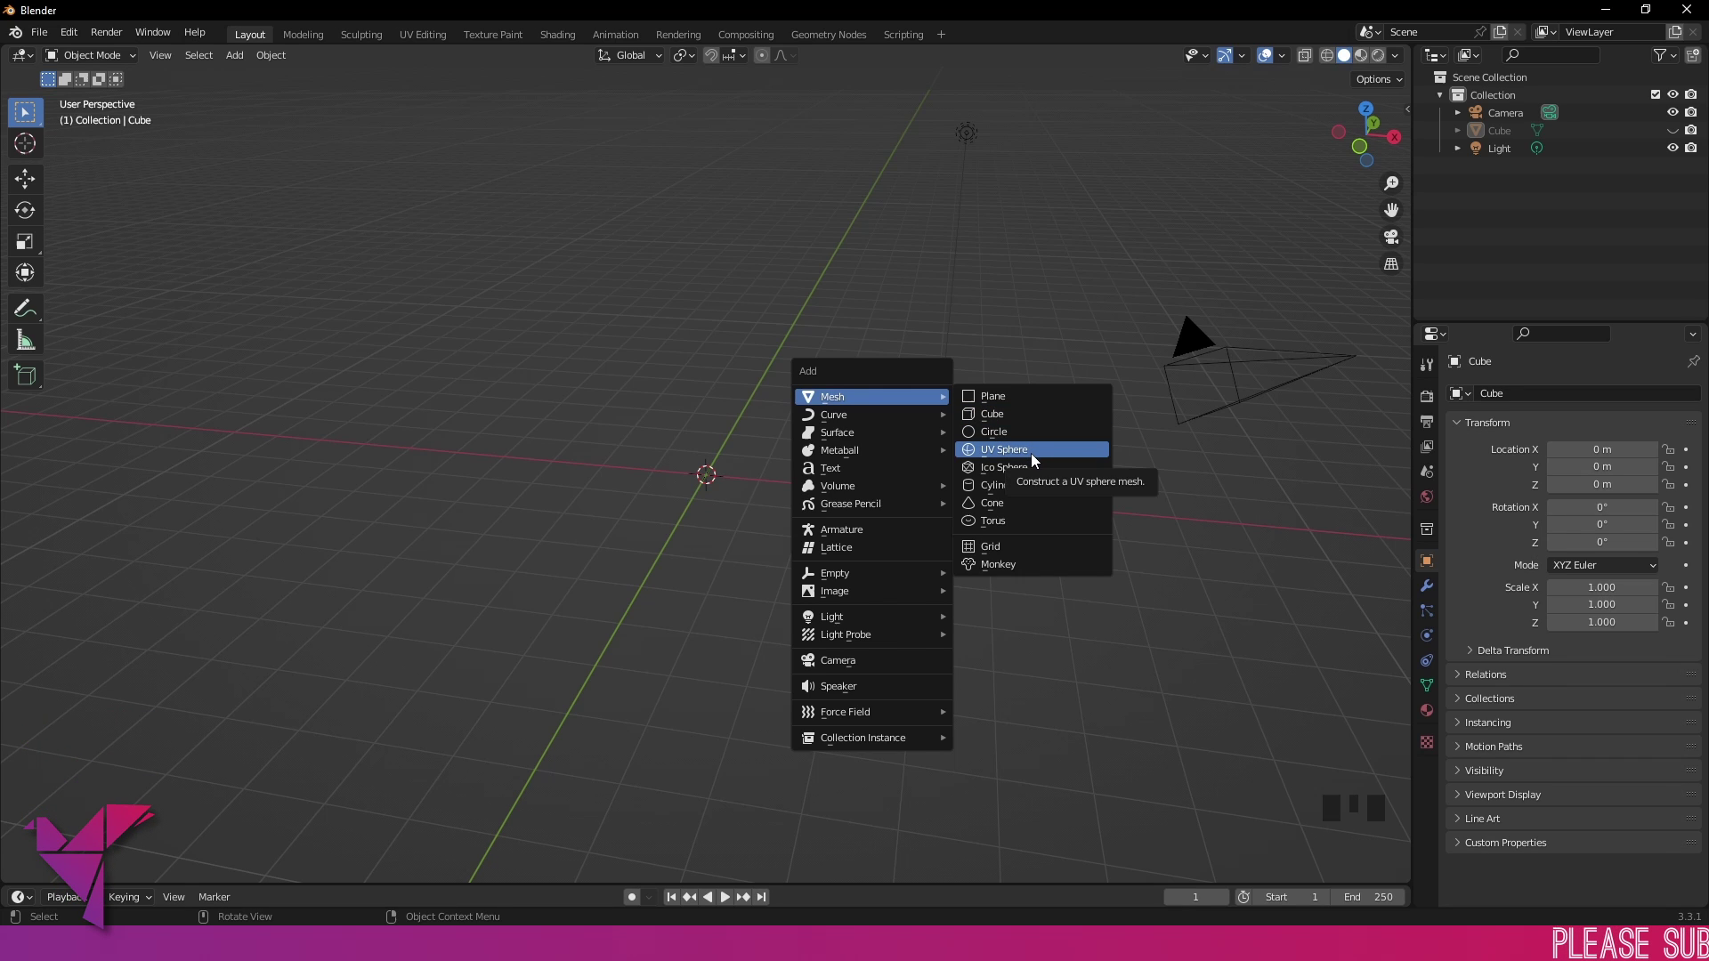
Step: Add a UV sphere and enter Edit Mode to reshape it into a capsule
middle_click(1031, 459)
key(Tab)
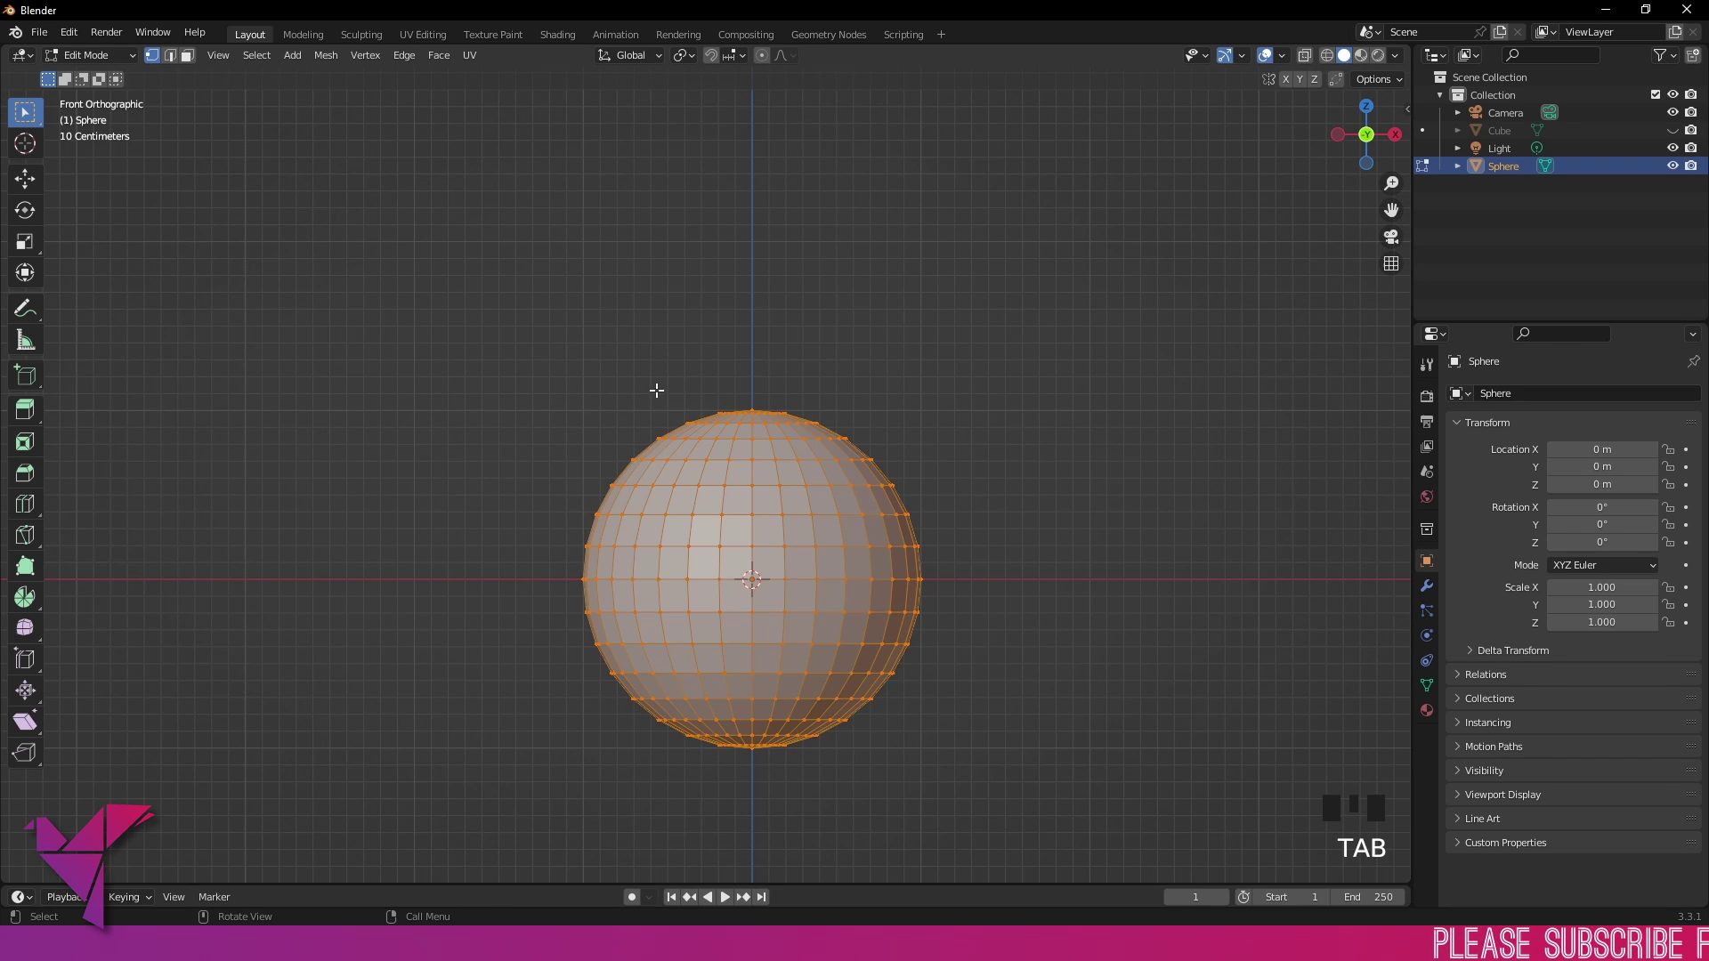
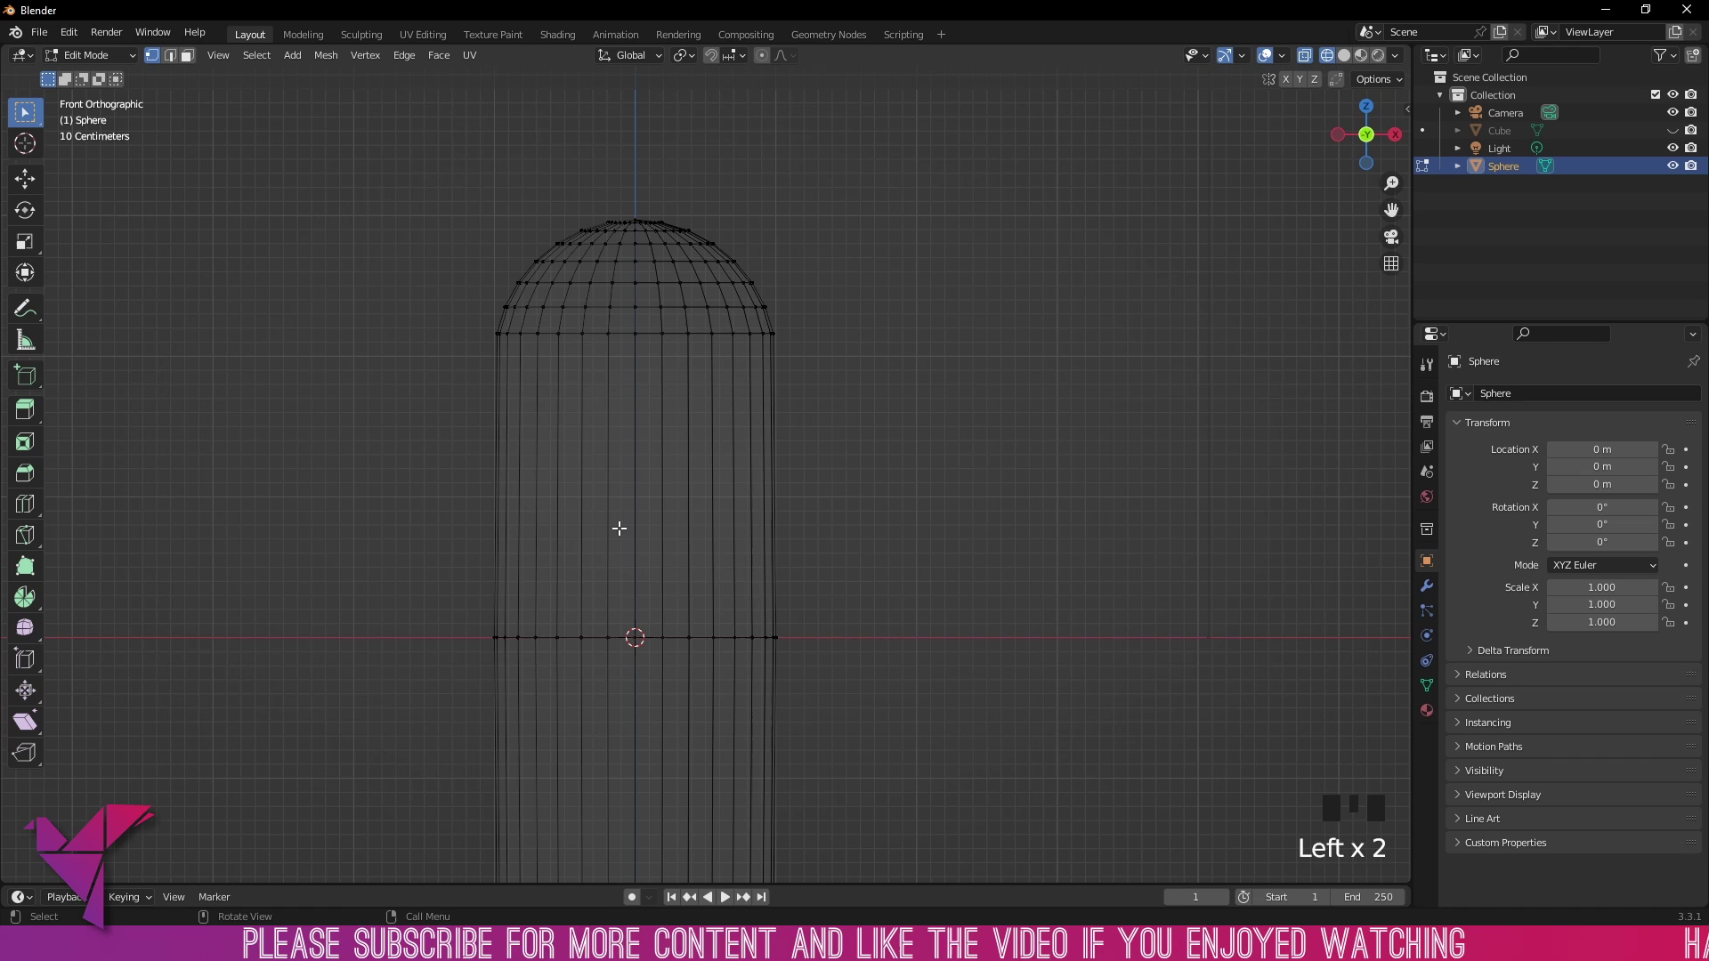
Step: Add several loop cuts along the capsule body and scale the middle ring slightly inward
key(ctrl+r)
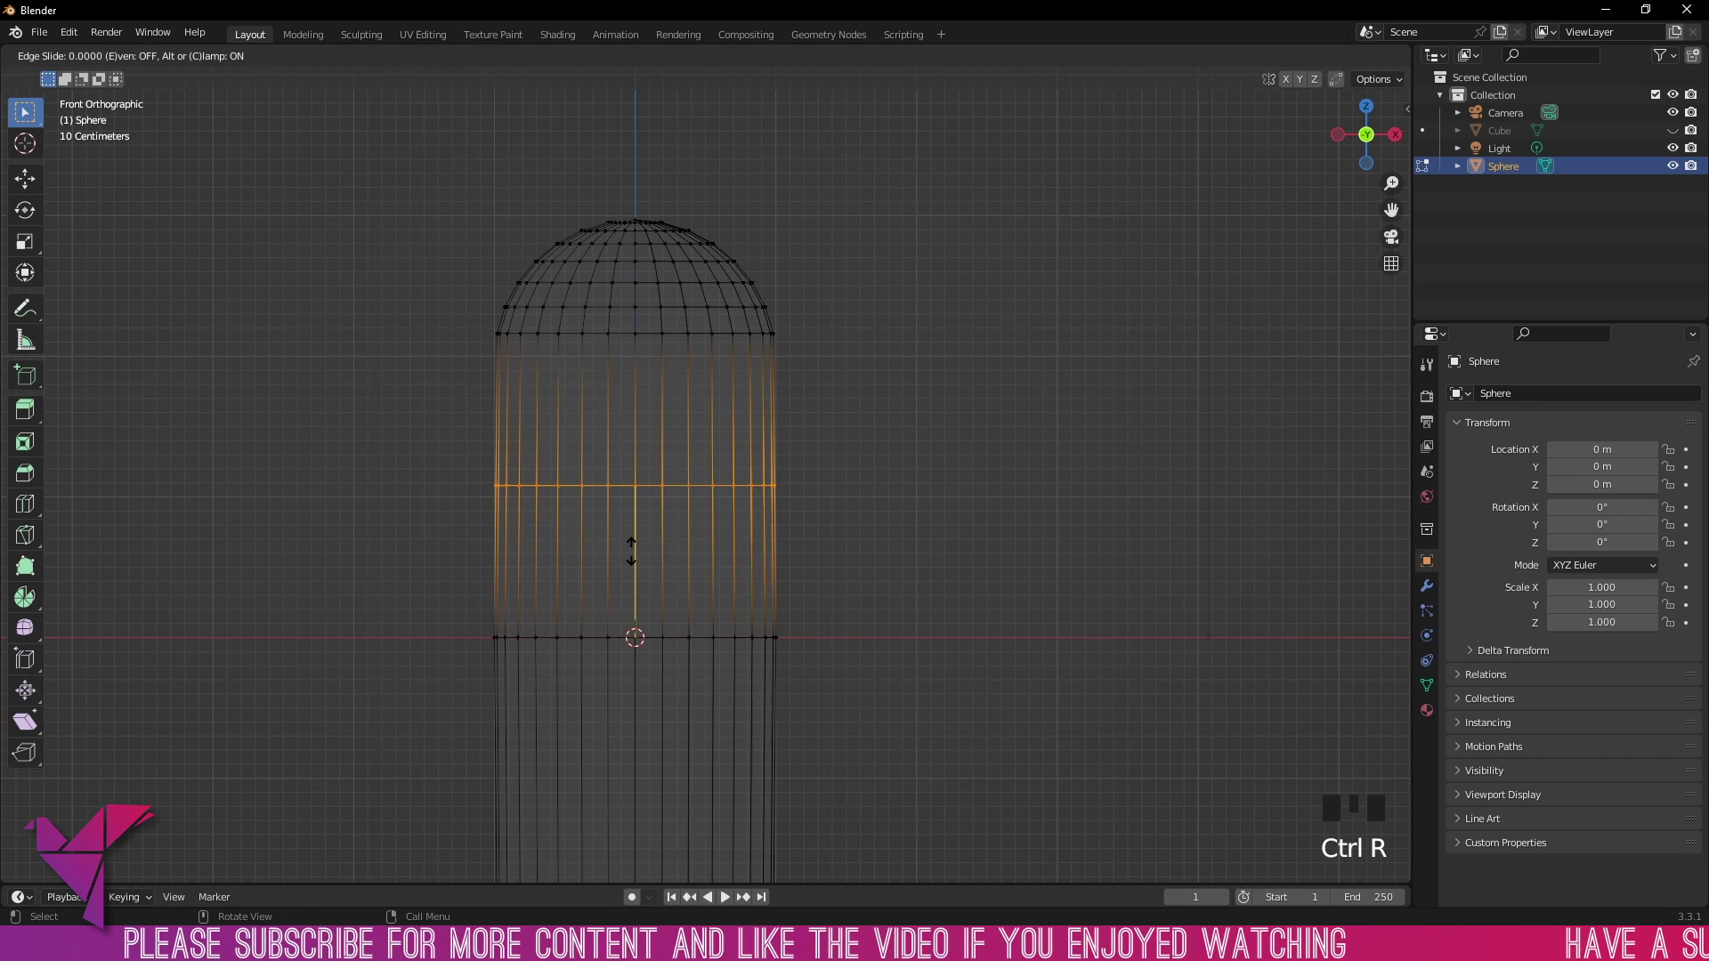
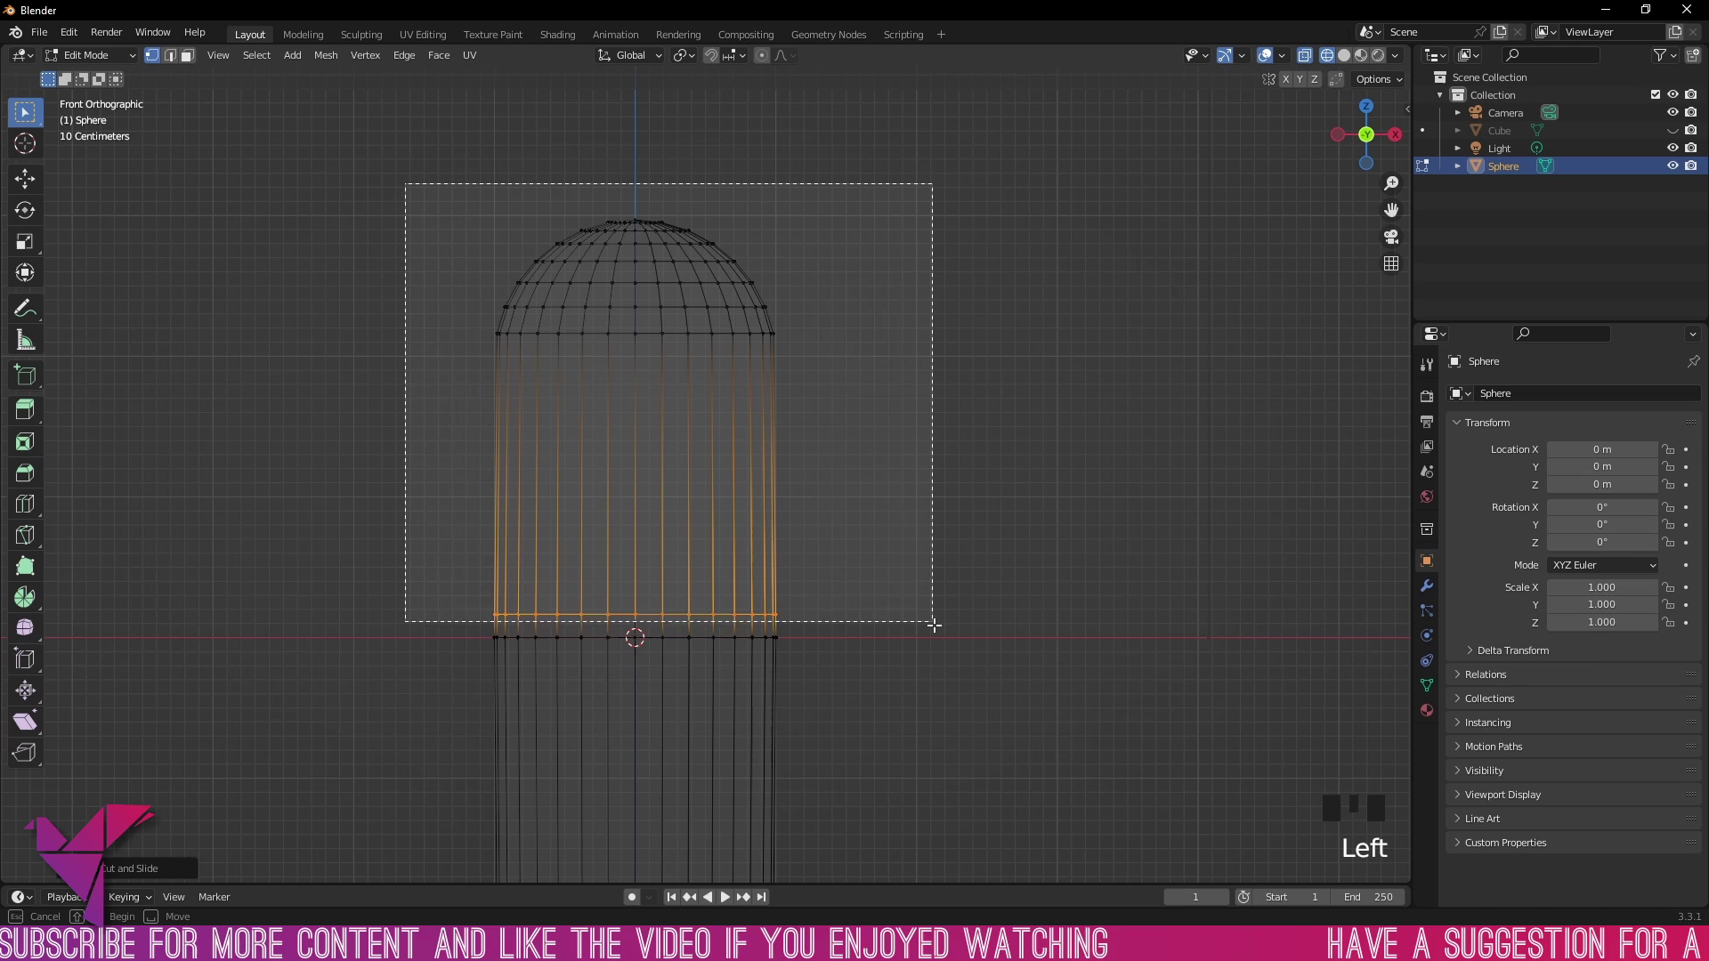
key(s)
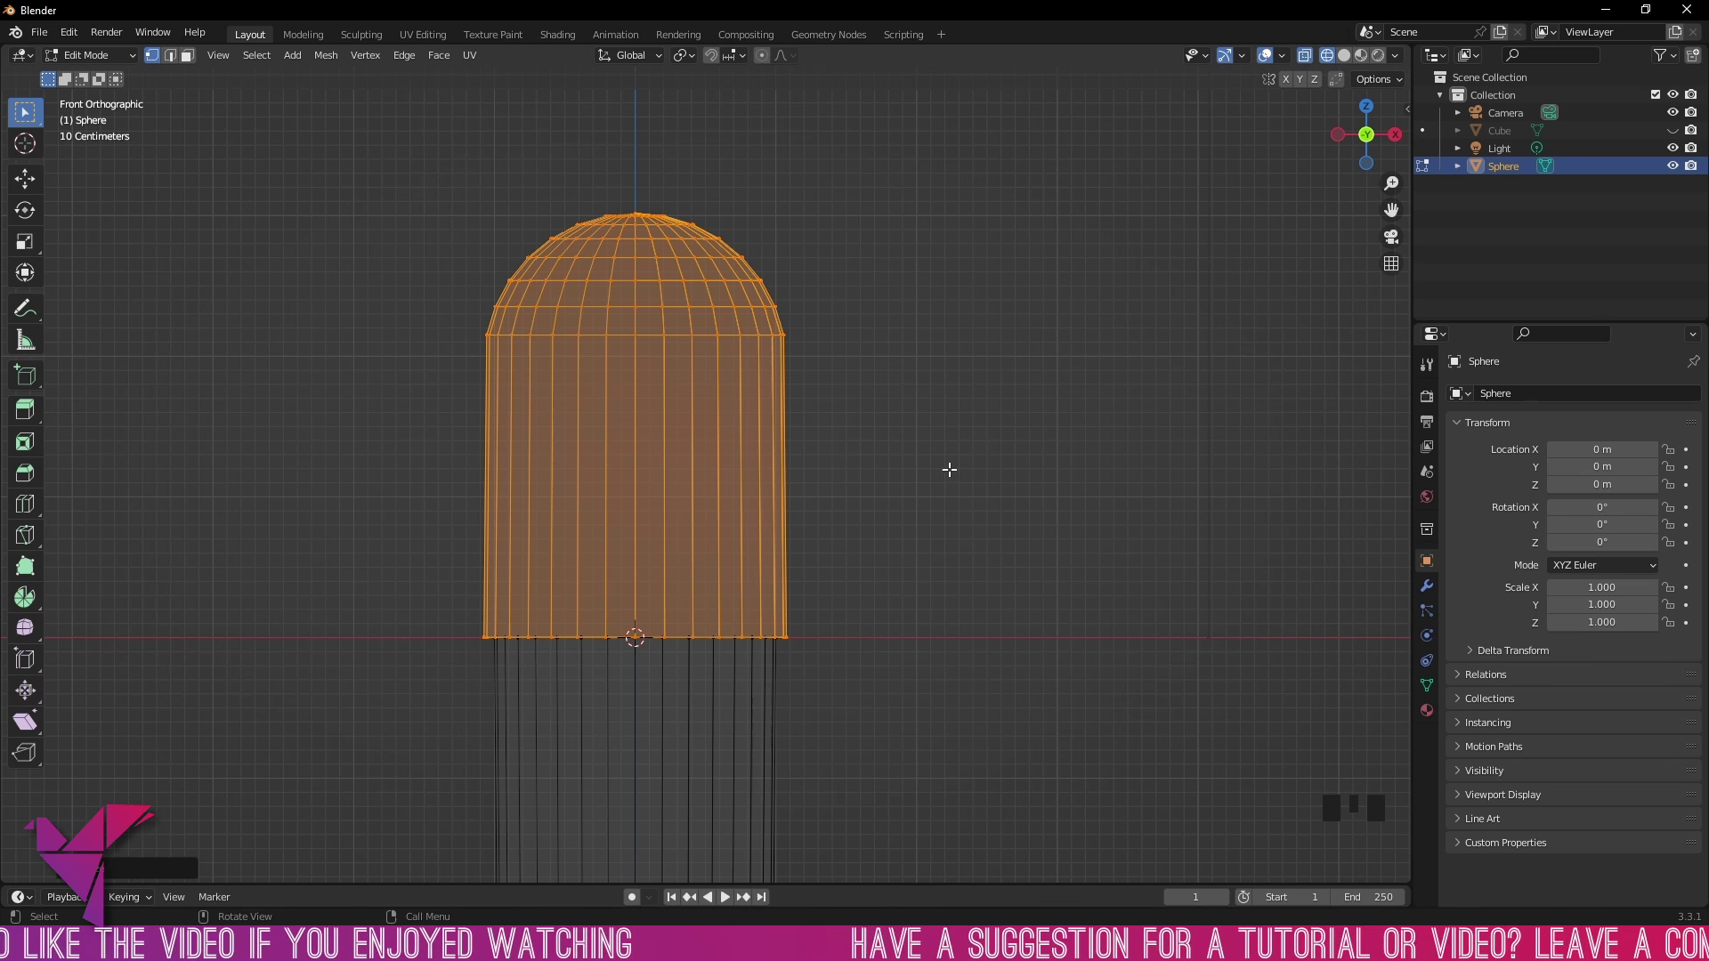
key(ctrl+r)
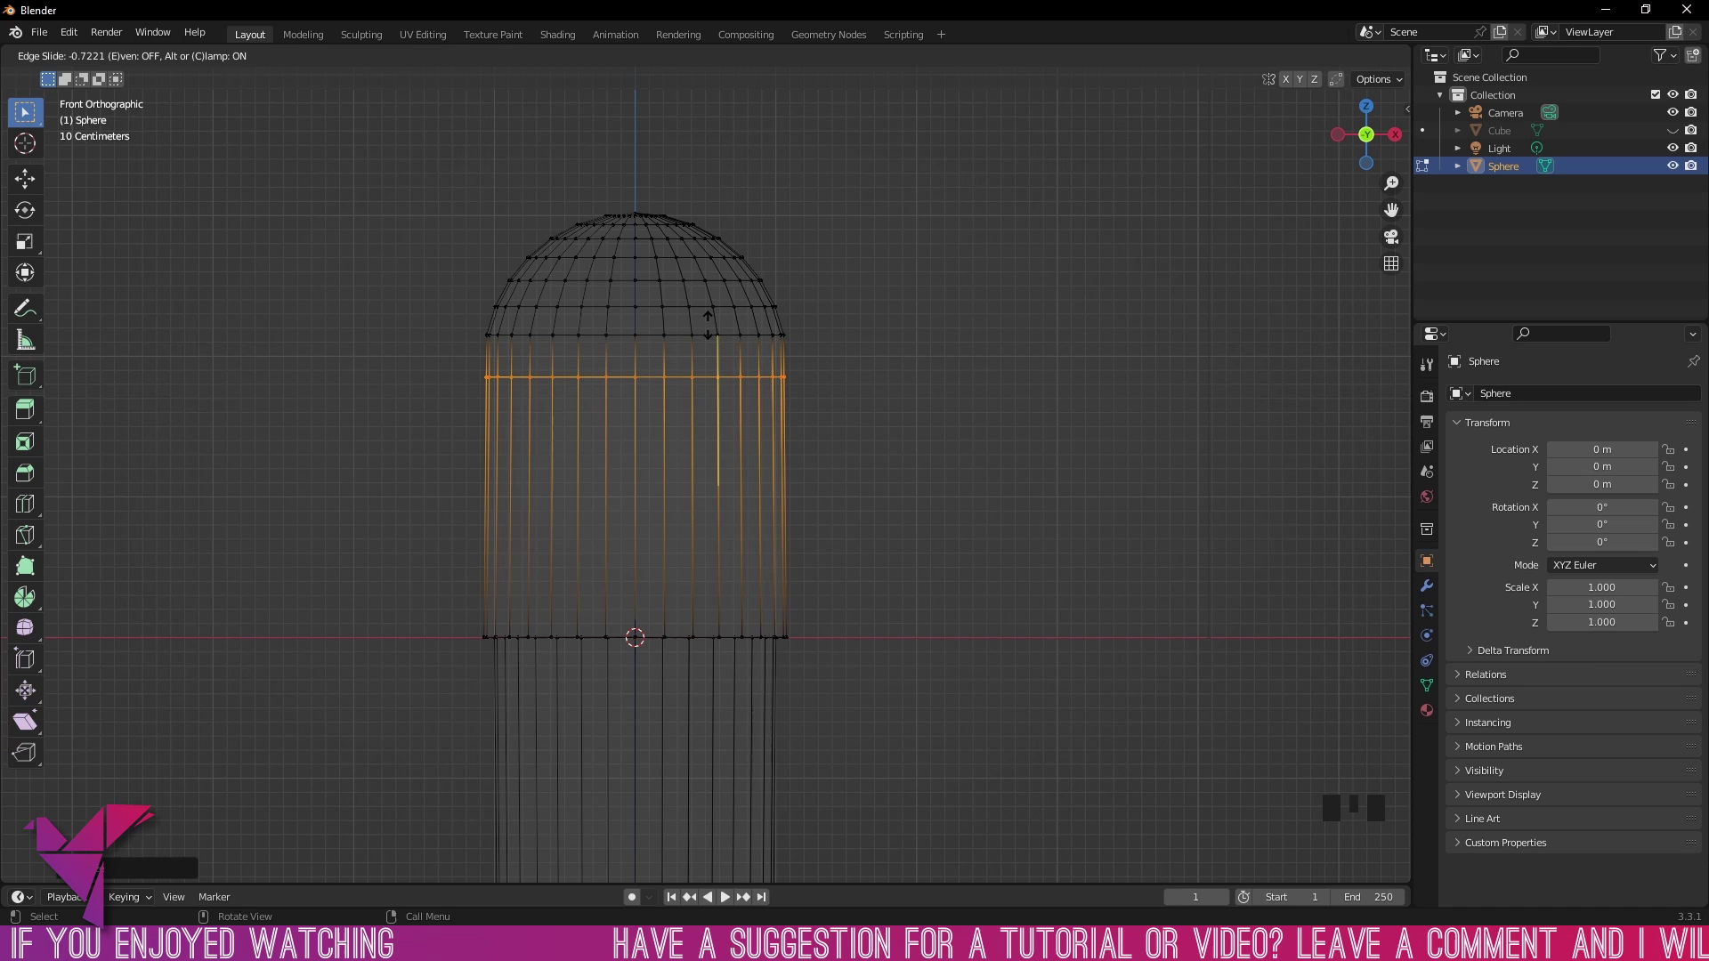
key(ctrl+r)
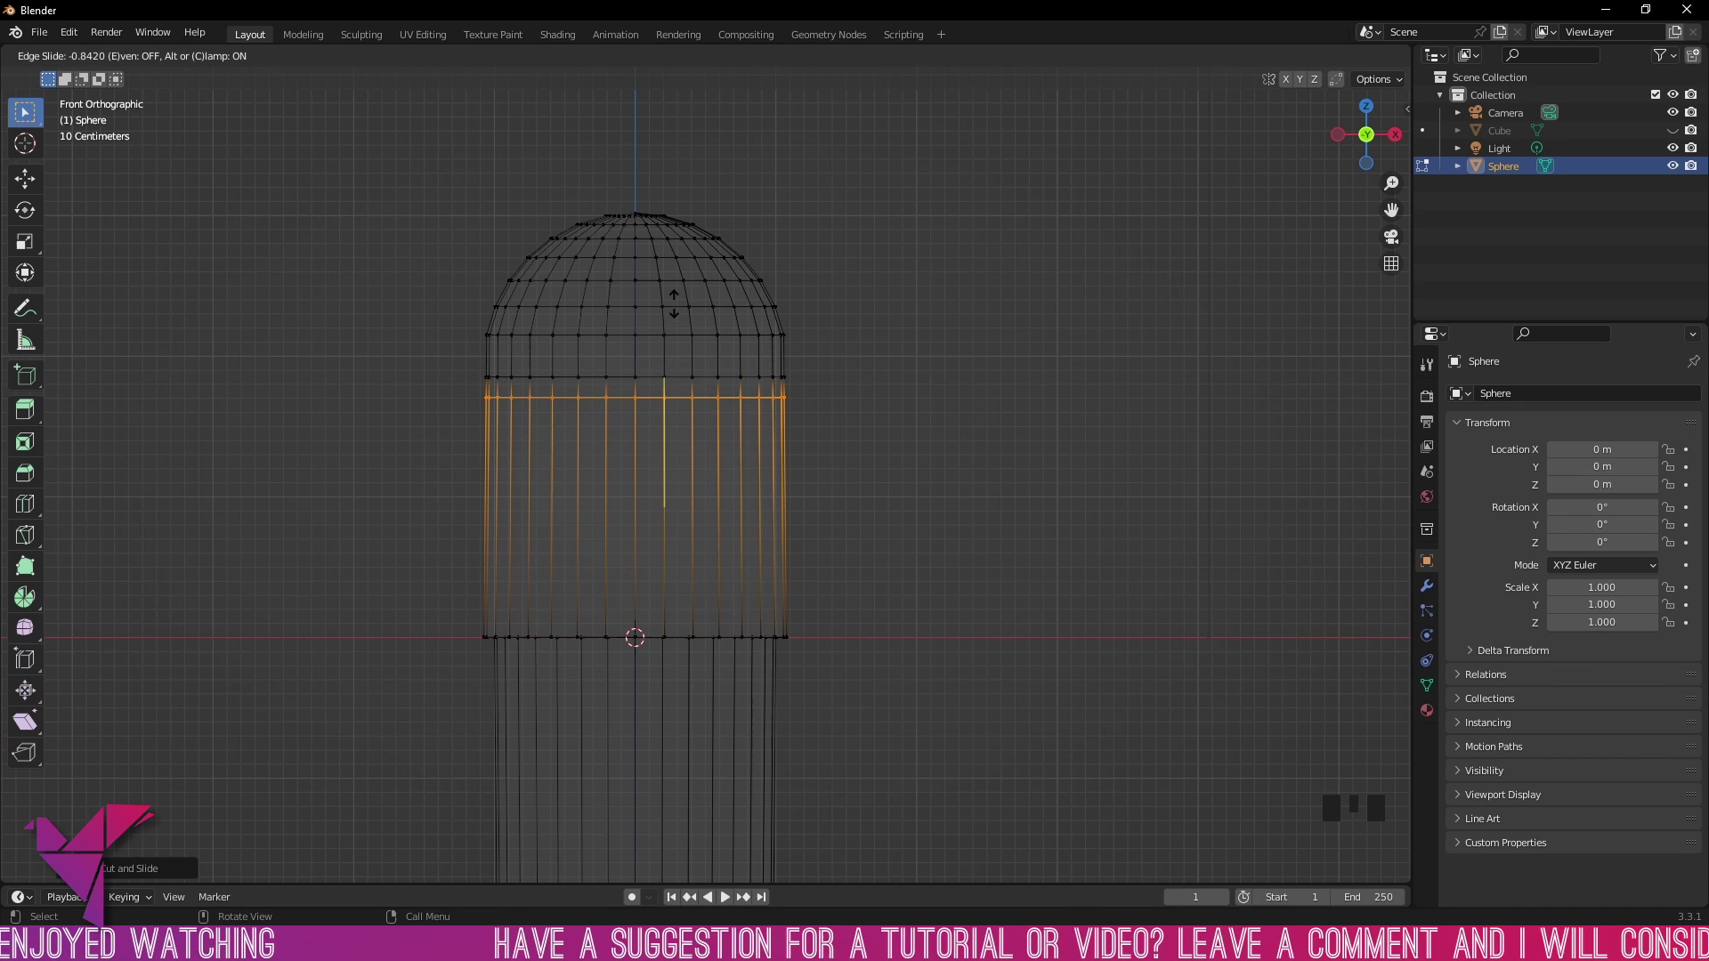
key(ctrl+r)
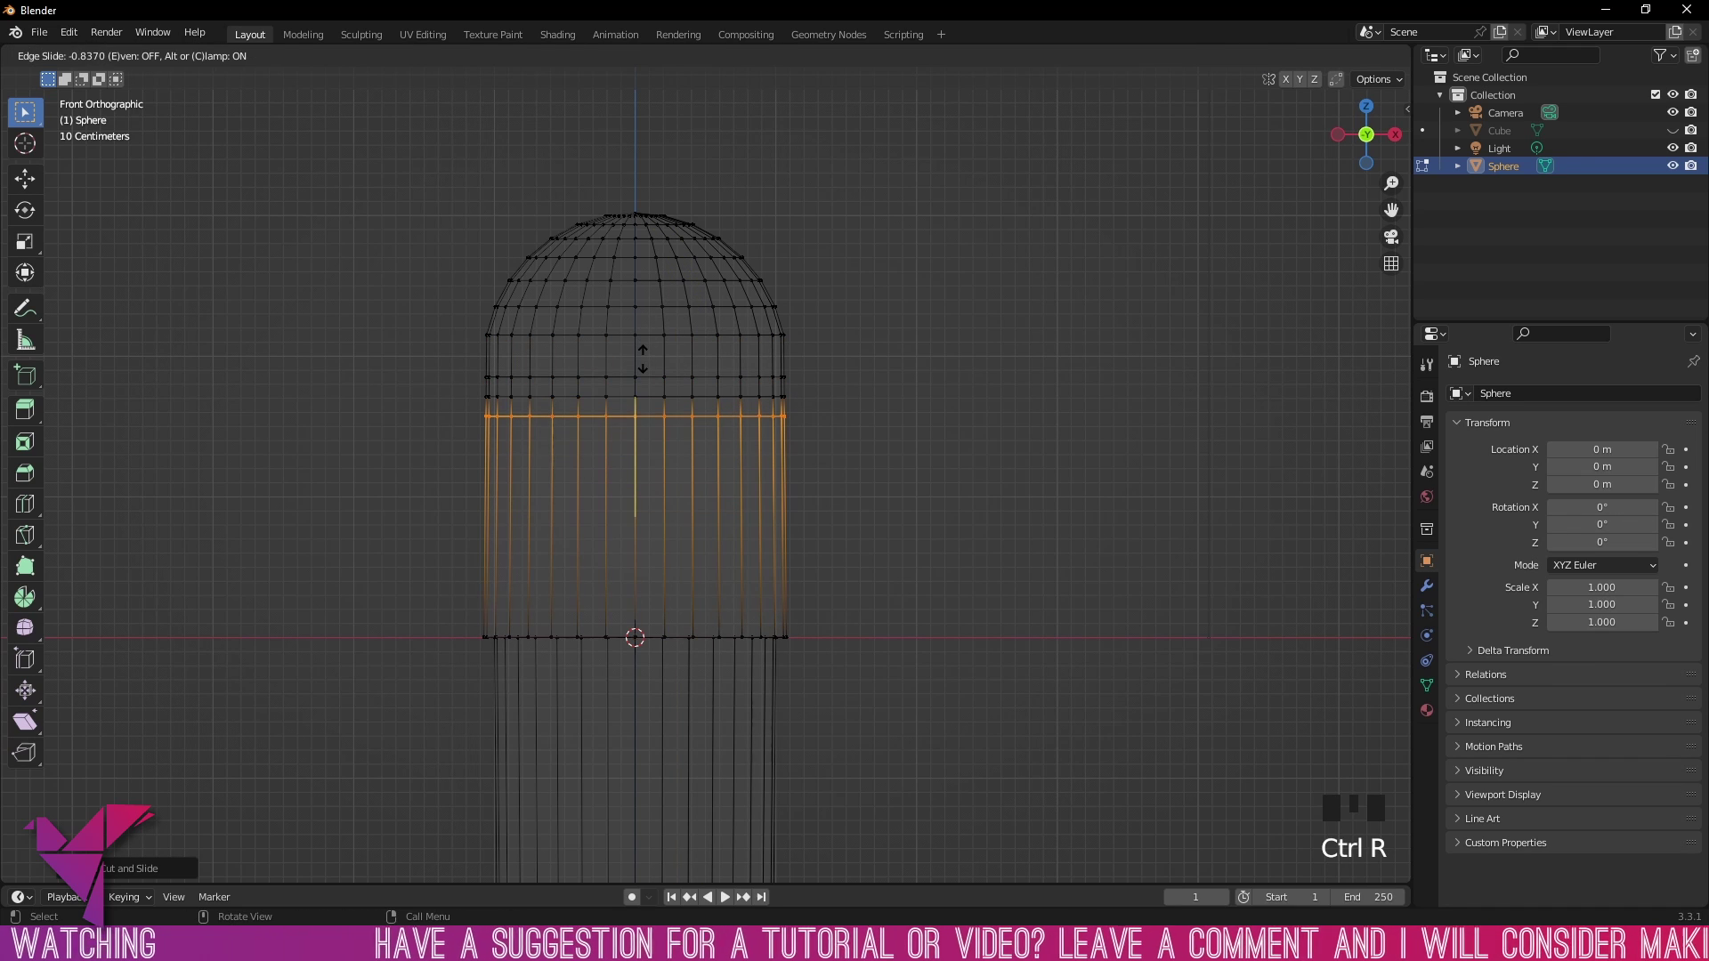
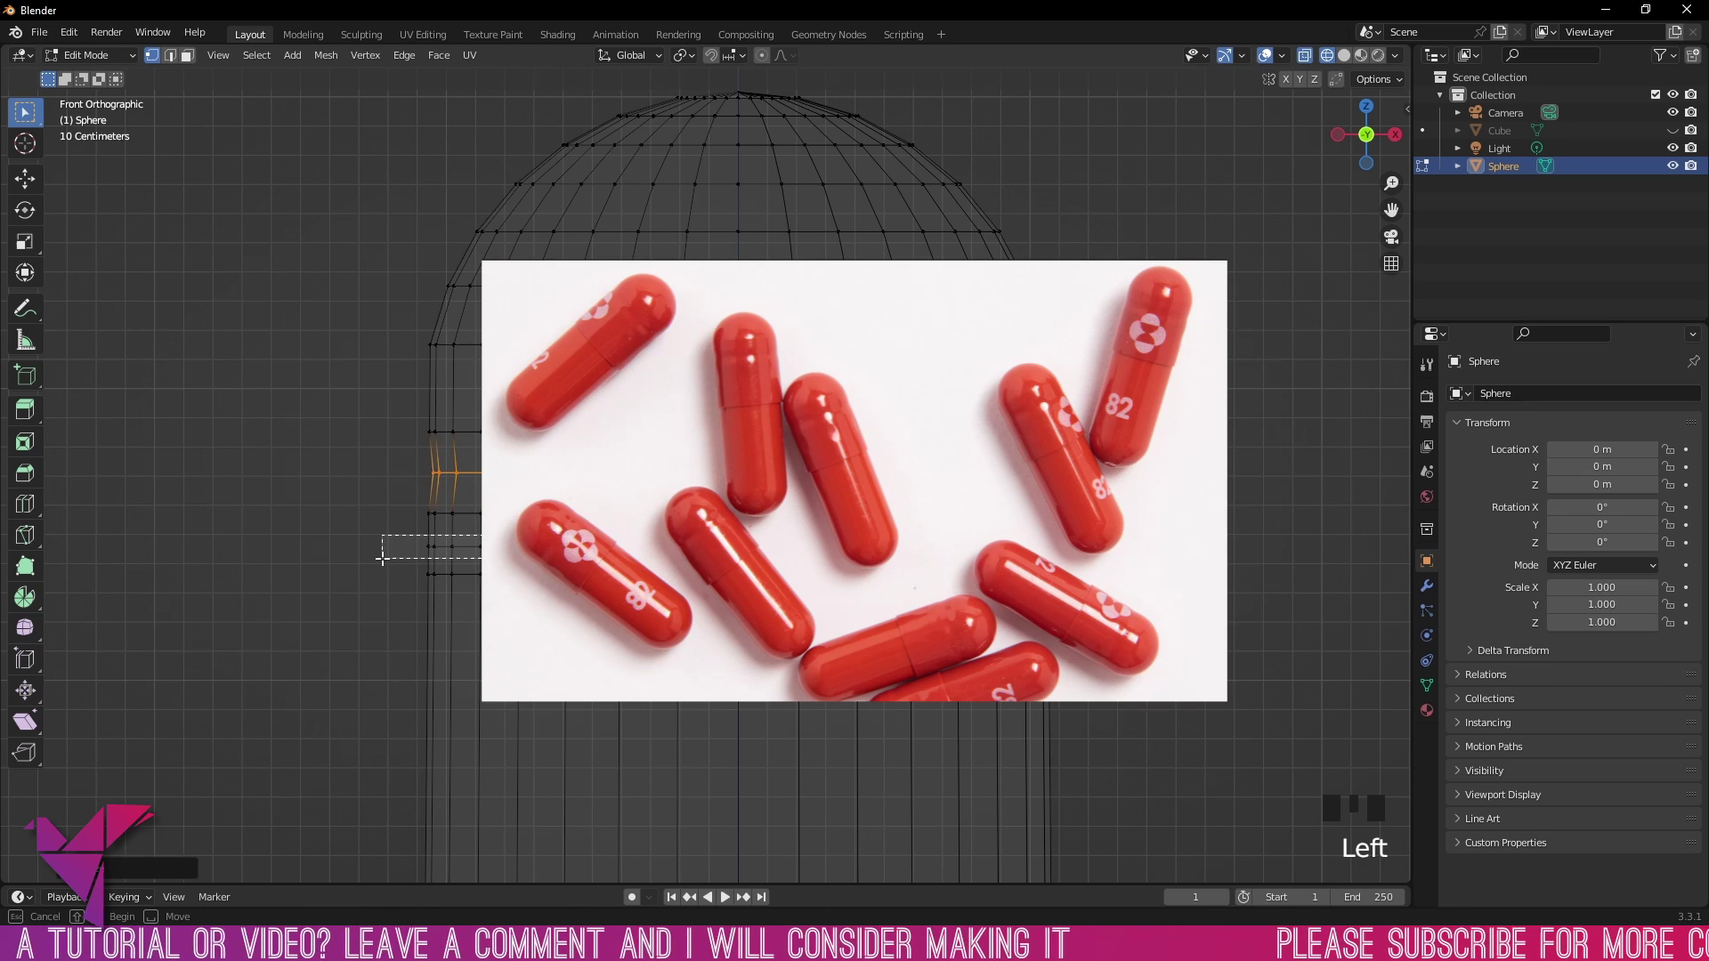
key(s)
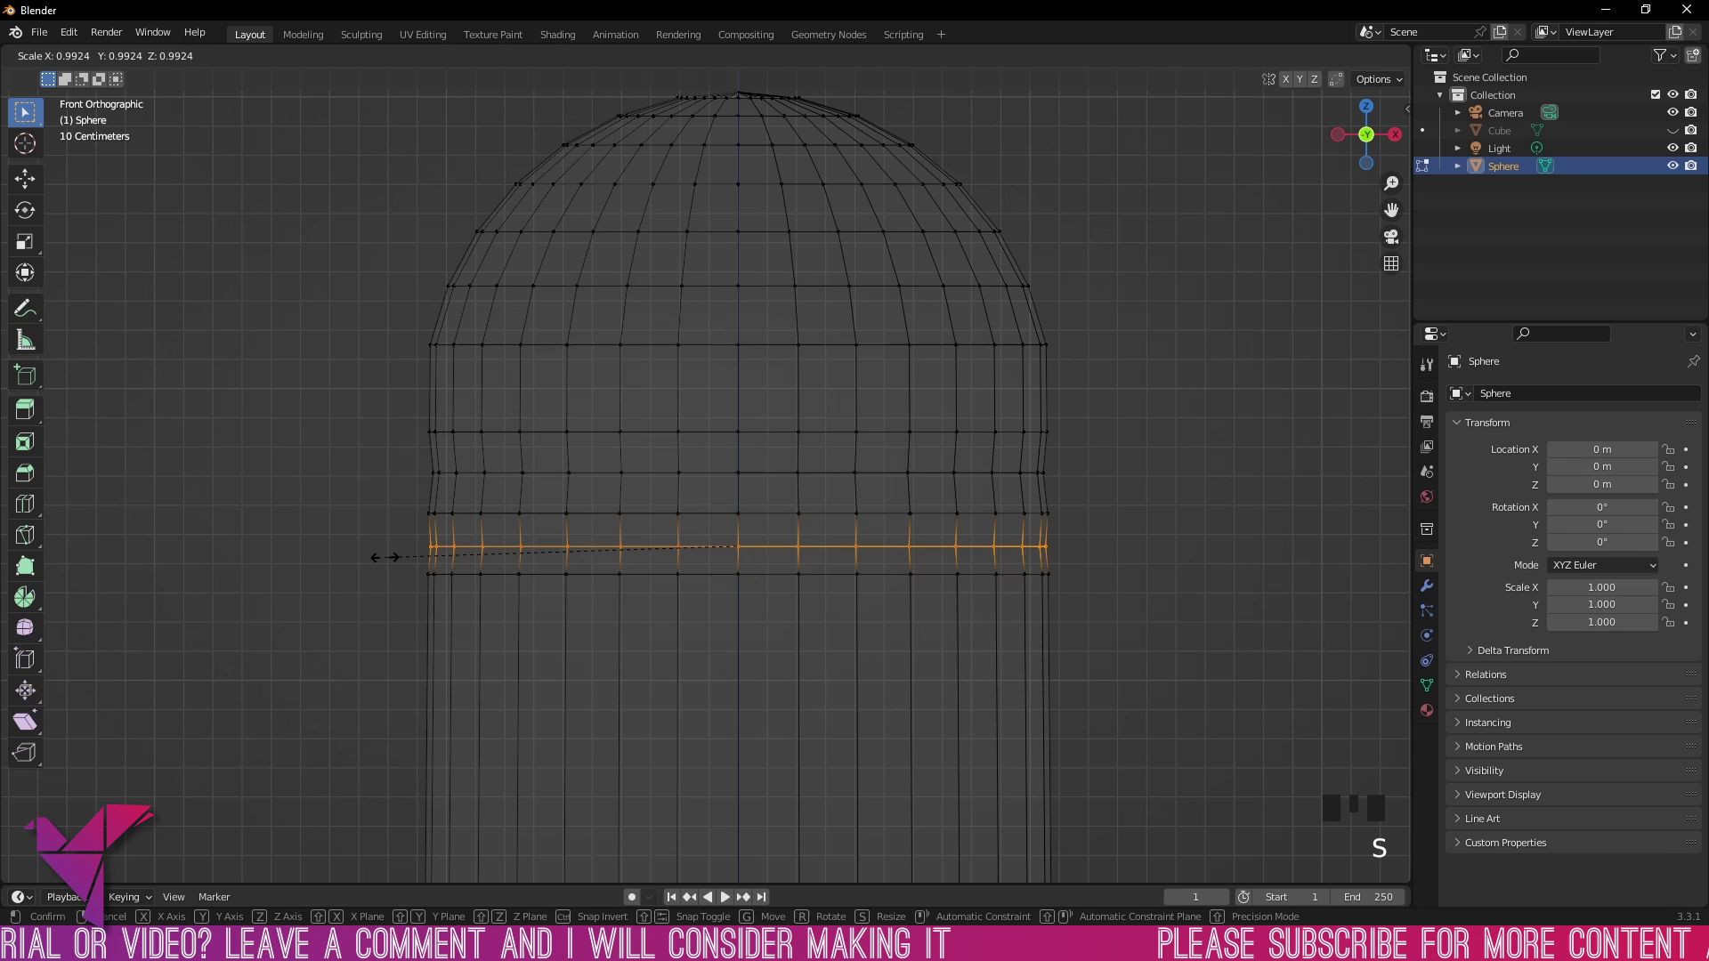
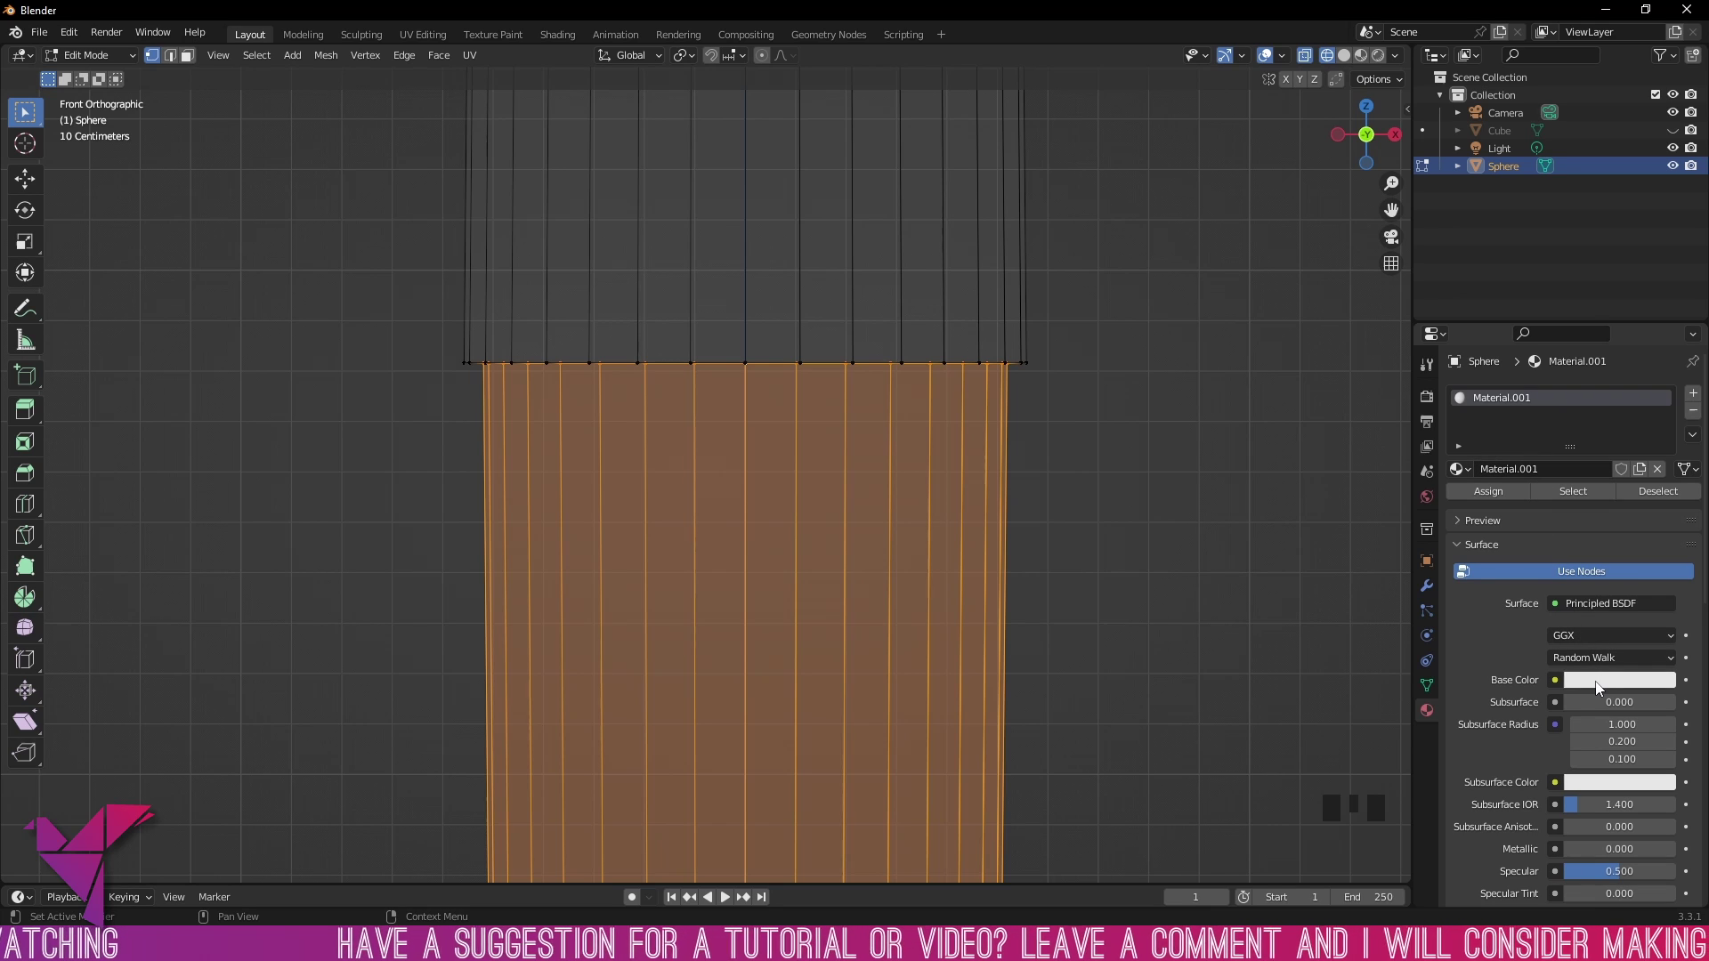
Step: Give the capsule's first material a red Base Color and select the upper half for the white material
click(1599, 688)
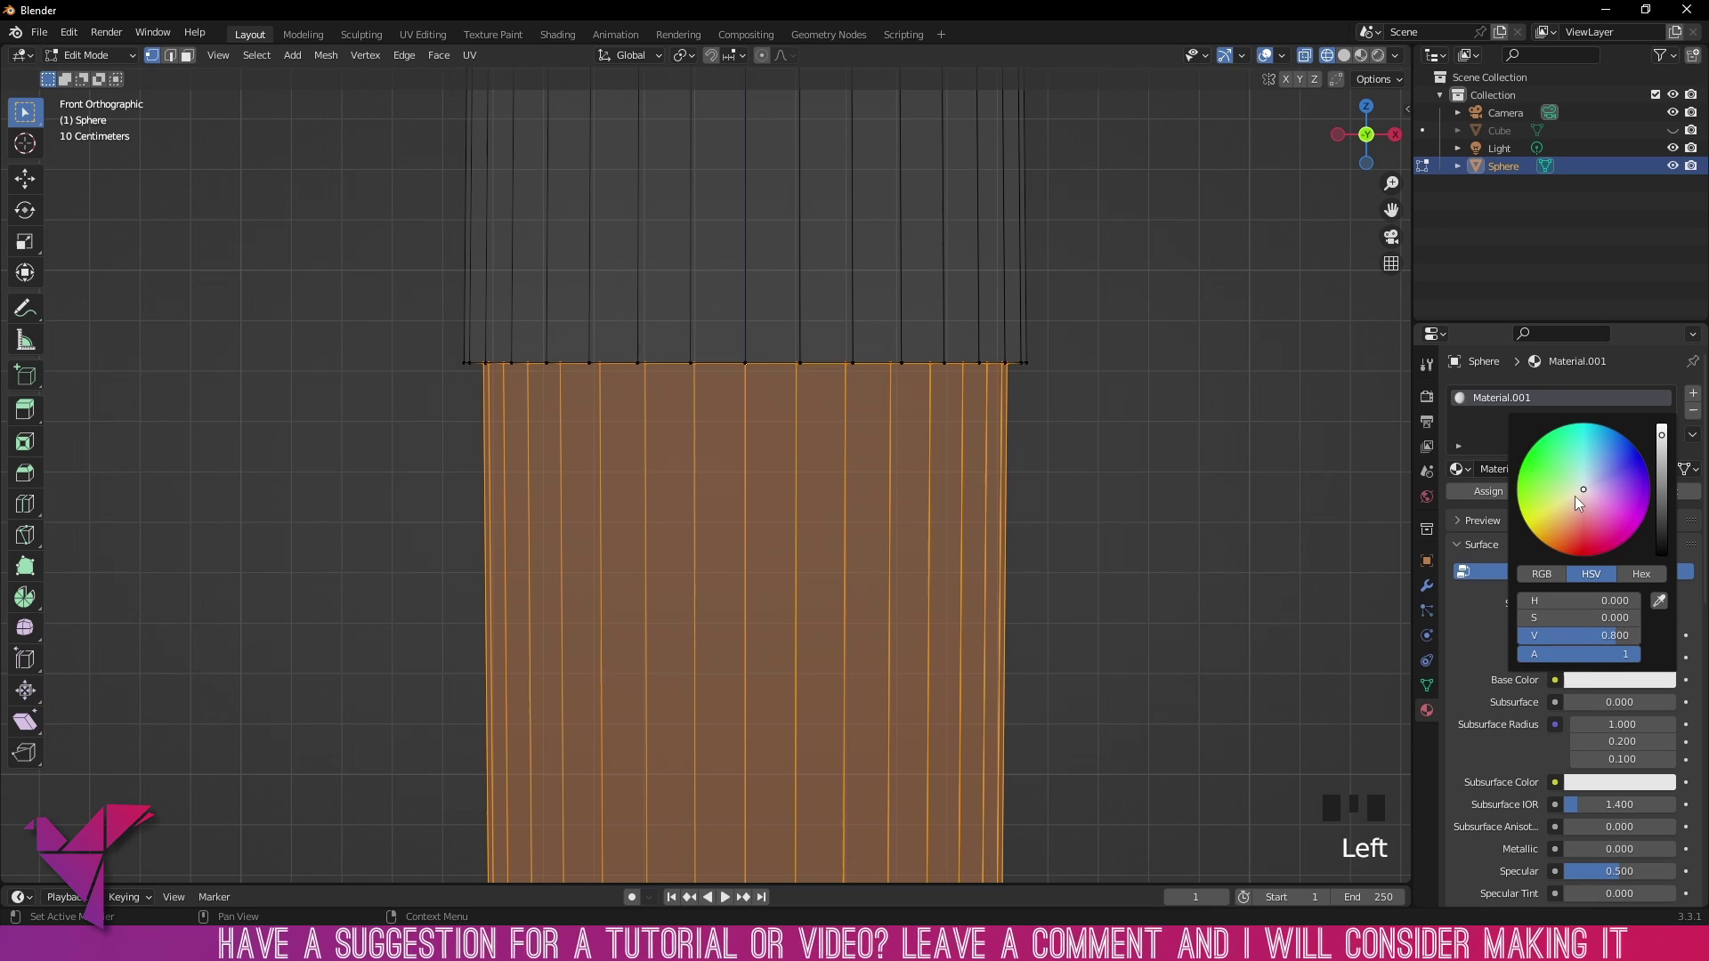
click(1580, 506)
drag(1699, 399, 1593, 724)
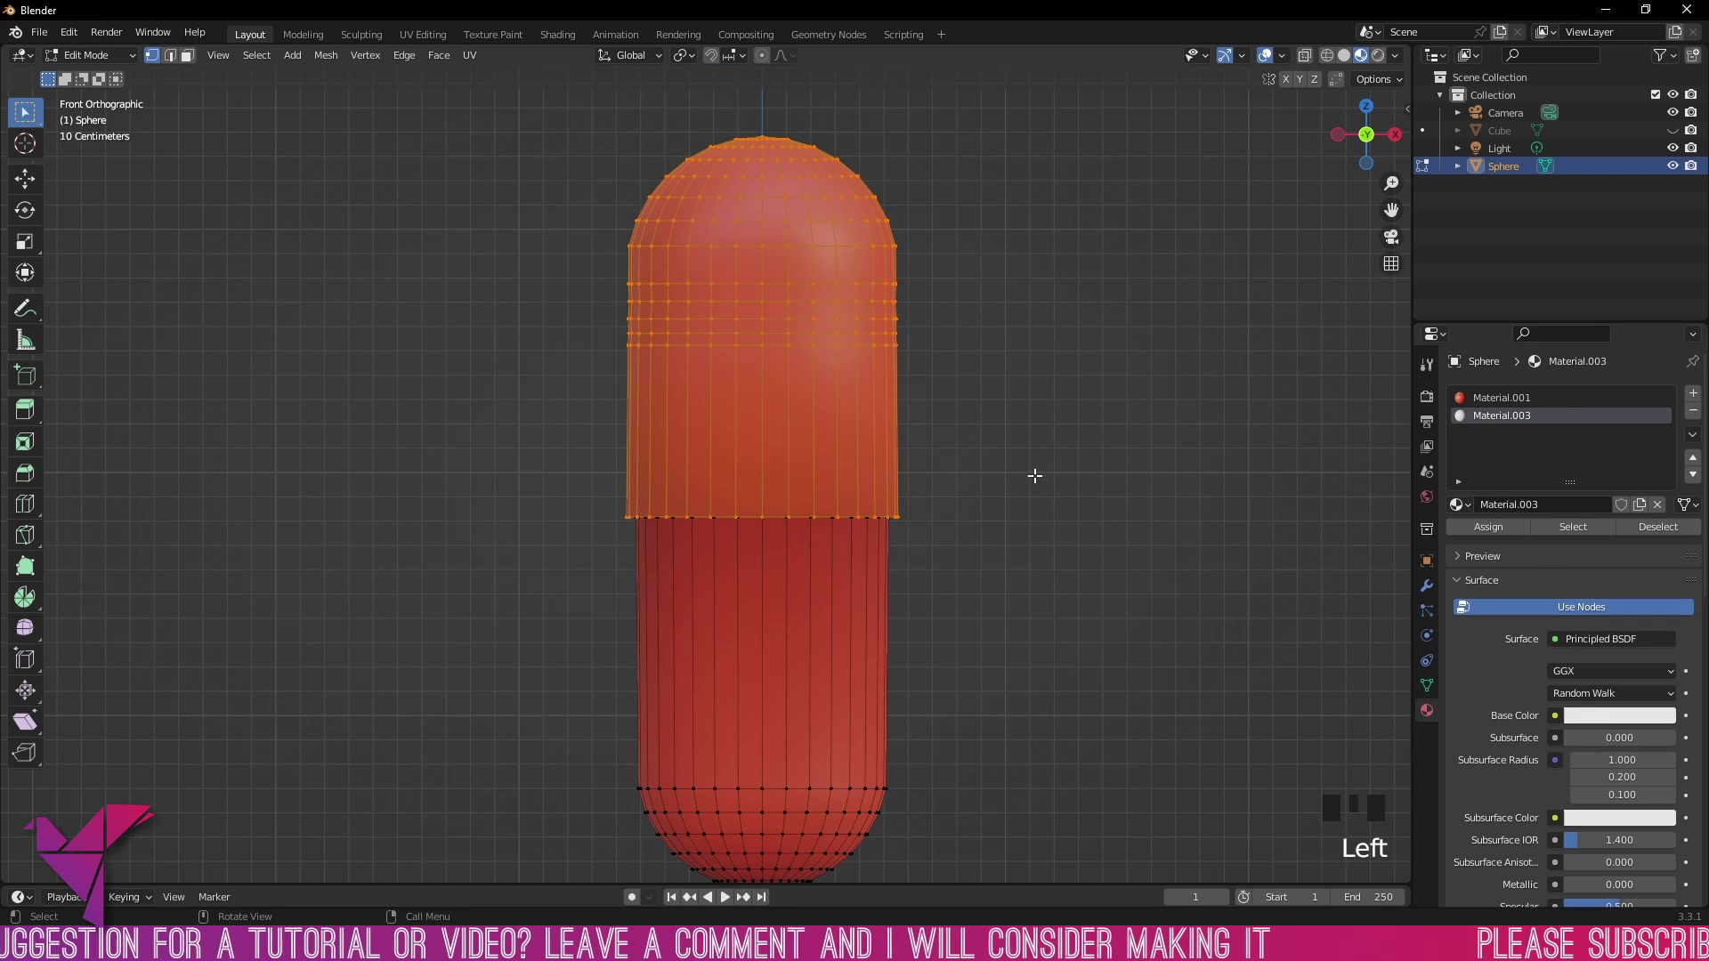
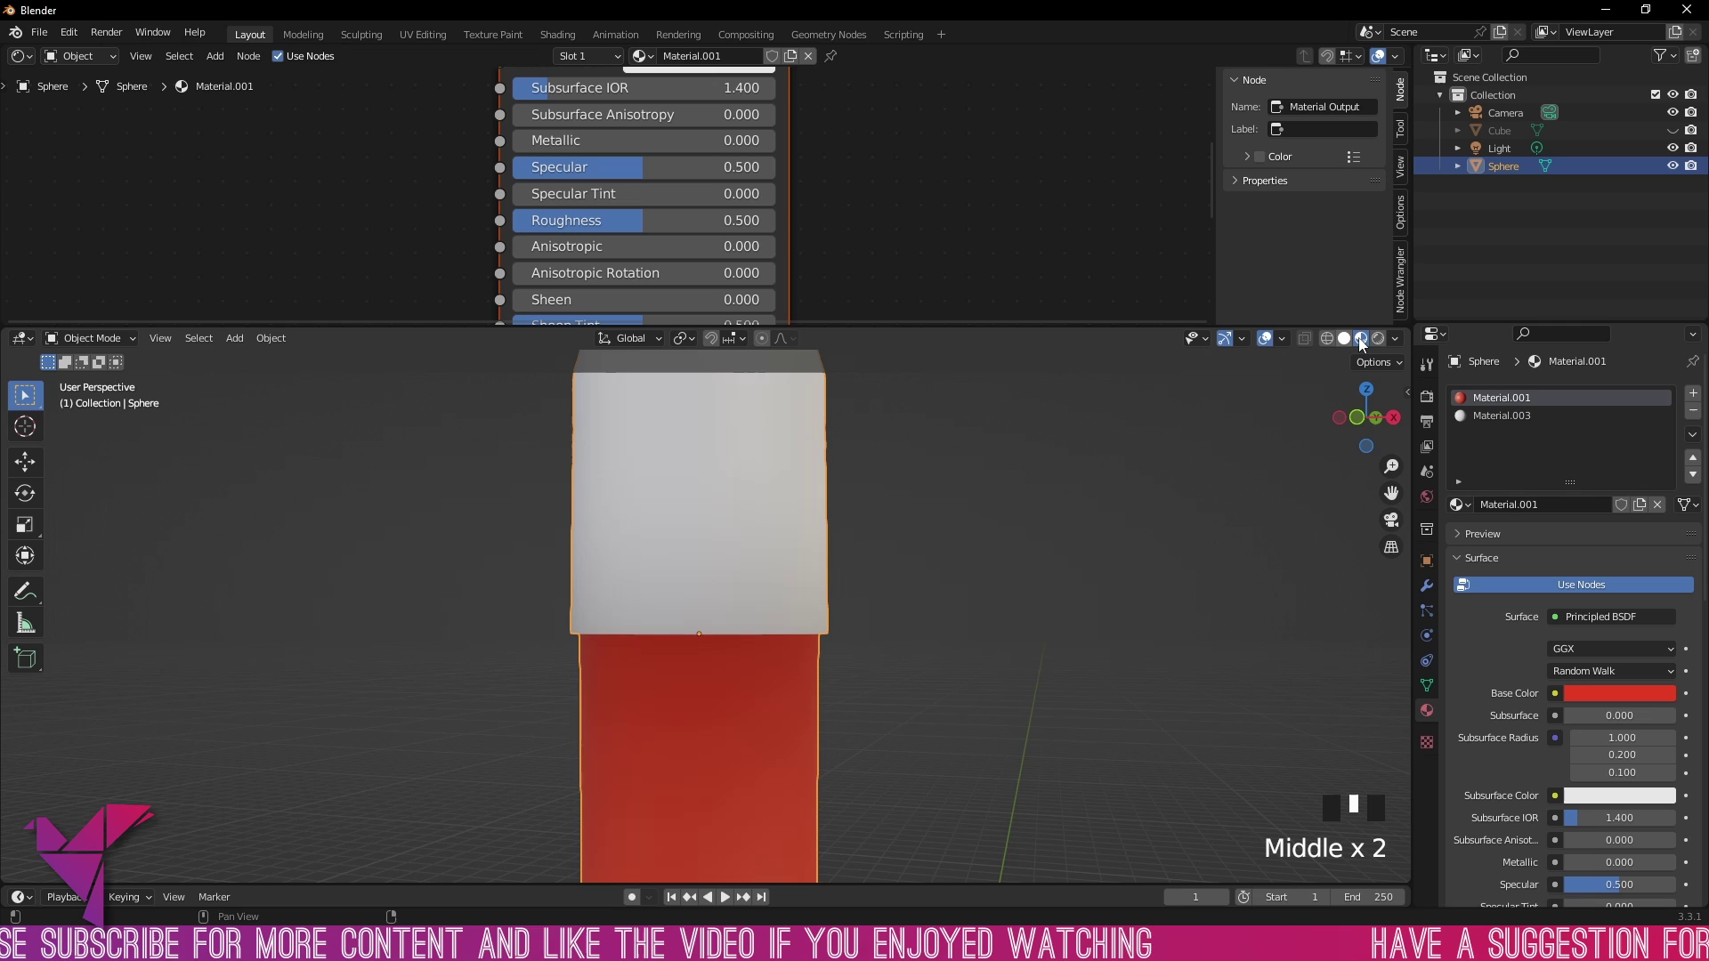
Step: Make the capsule glossy, add and position a second light, then return to a single 3D view
drag(1127, 360, 1108, 389)
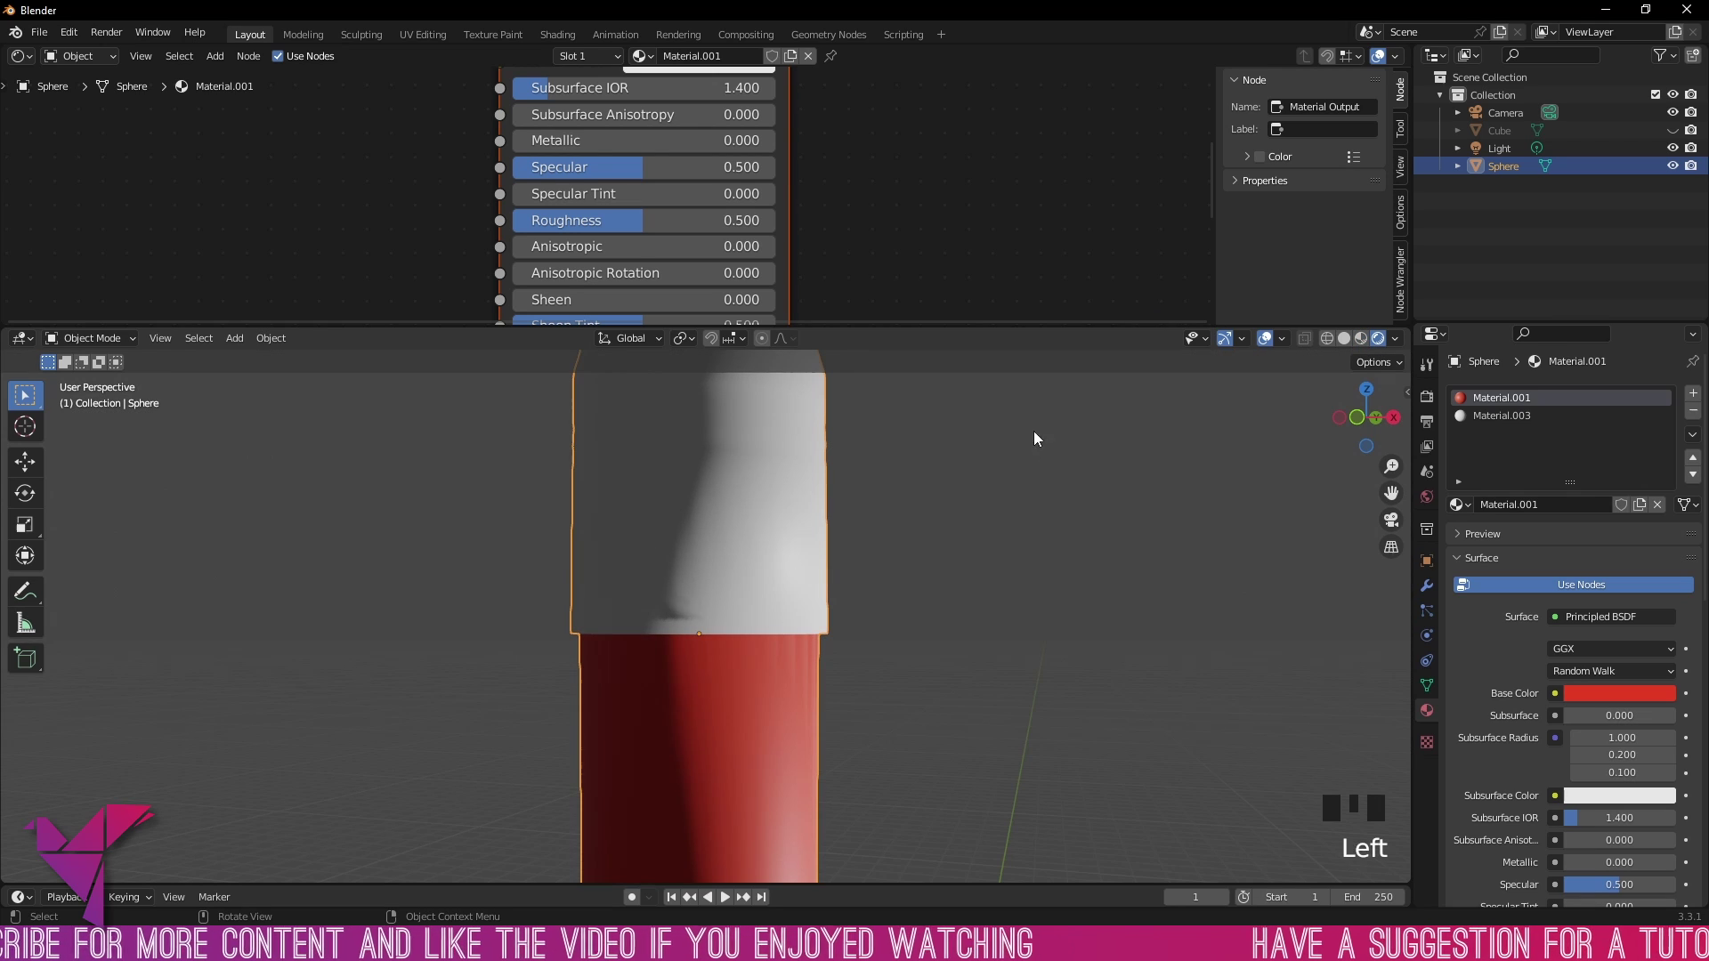
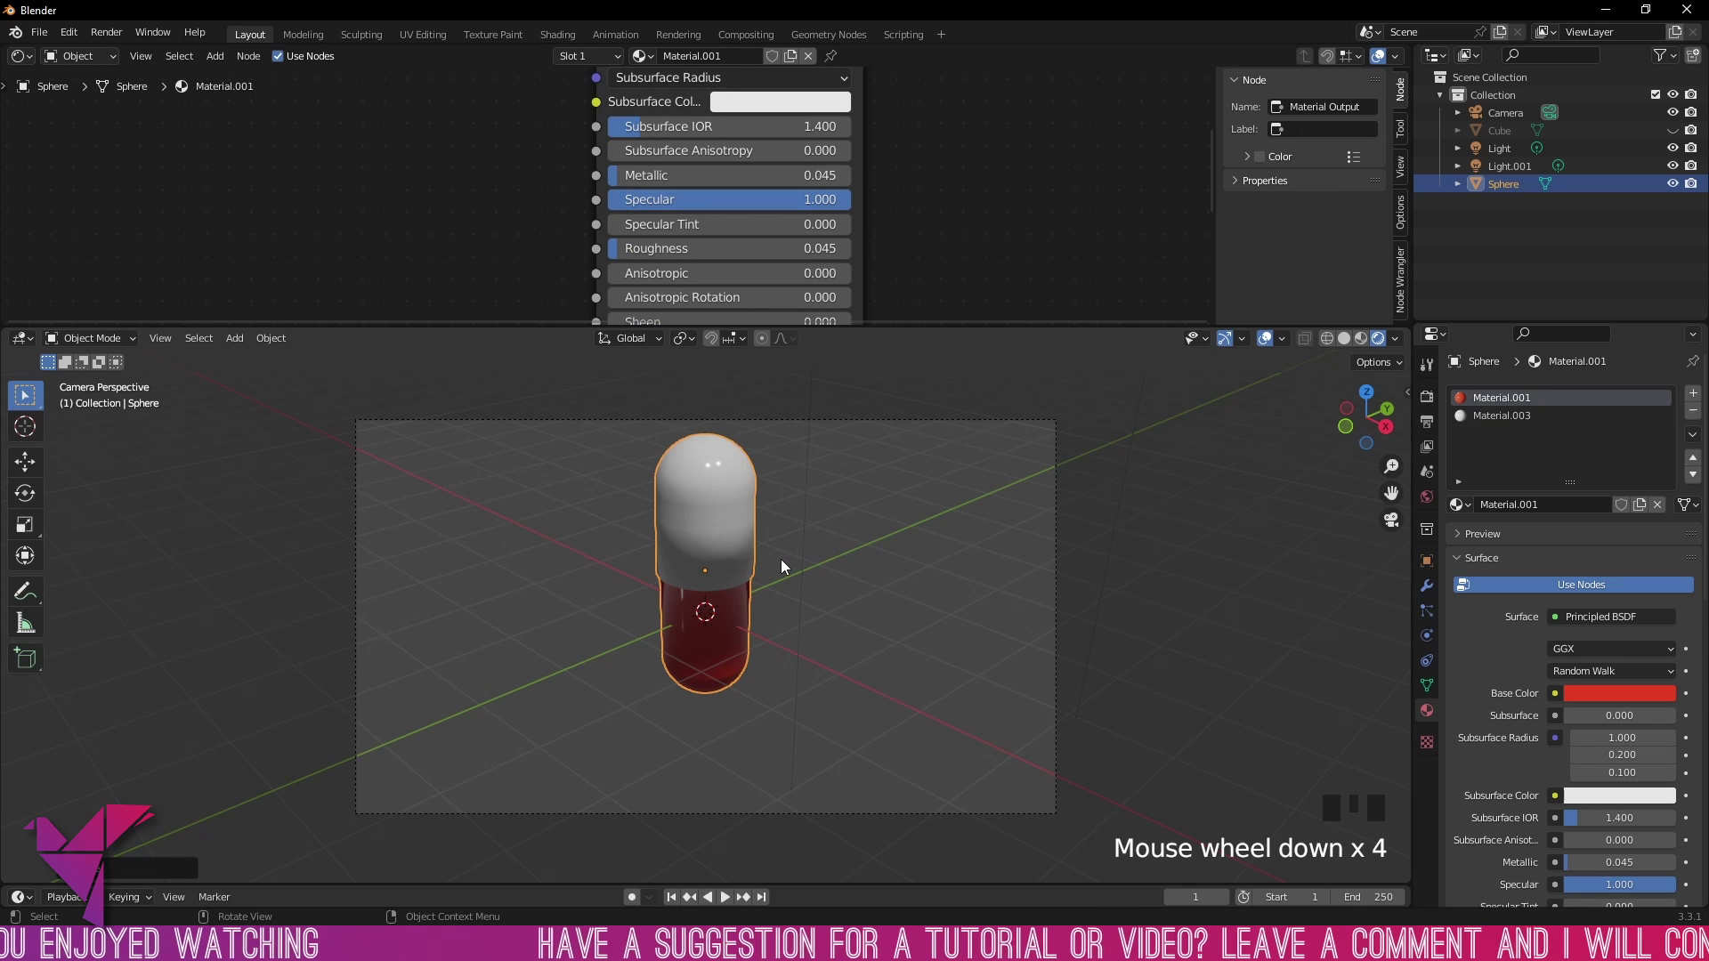
key(r)
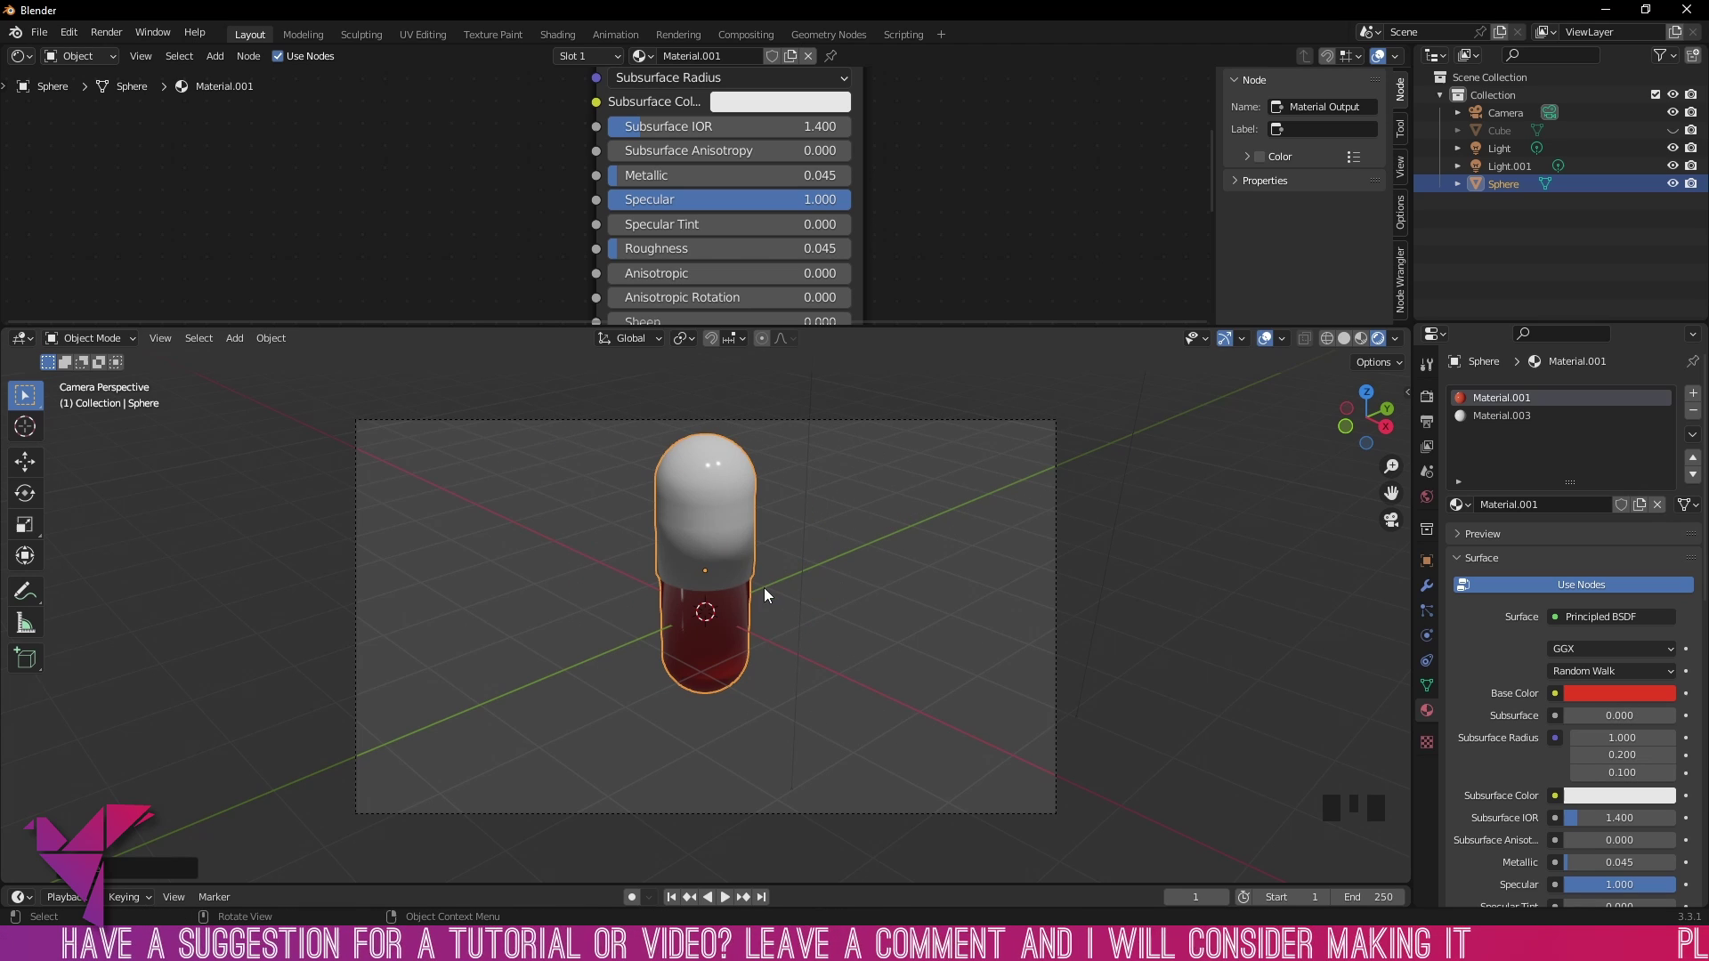
drag(789, 553, 923, 606)
scroll(up, 3)
scroll(down, 3)
drag(788, 612, 824, 619)
scroll(down, 3)
drag(802, 609, 737, 549)
key(g)
click(759, 410)
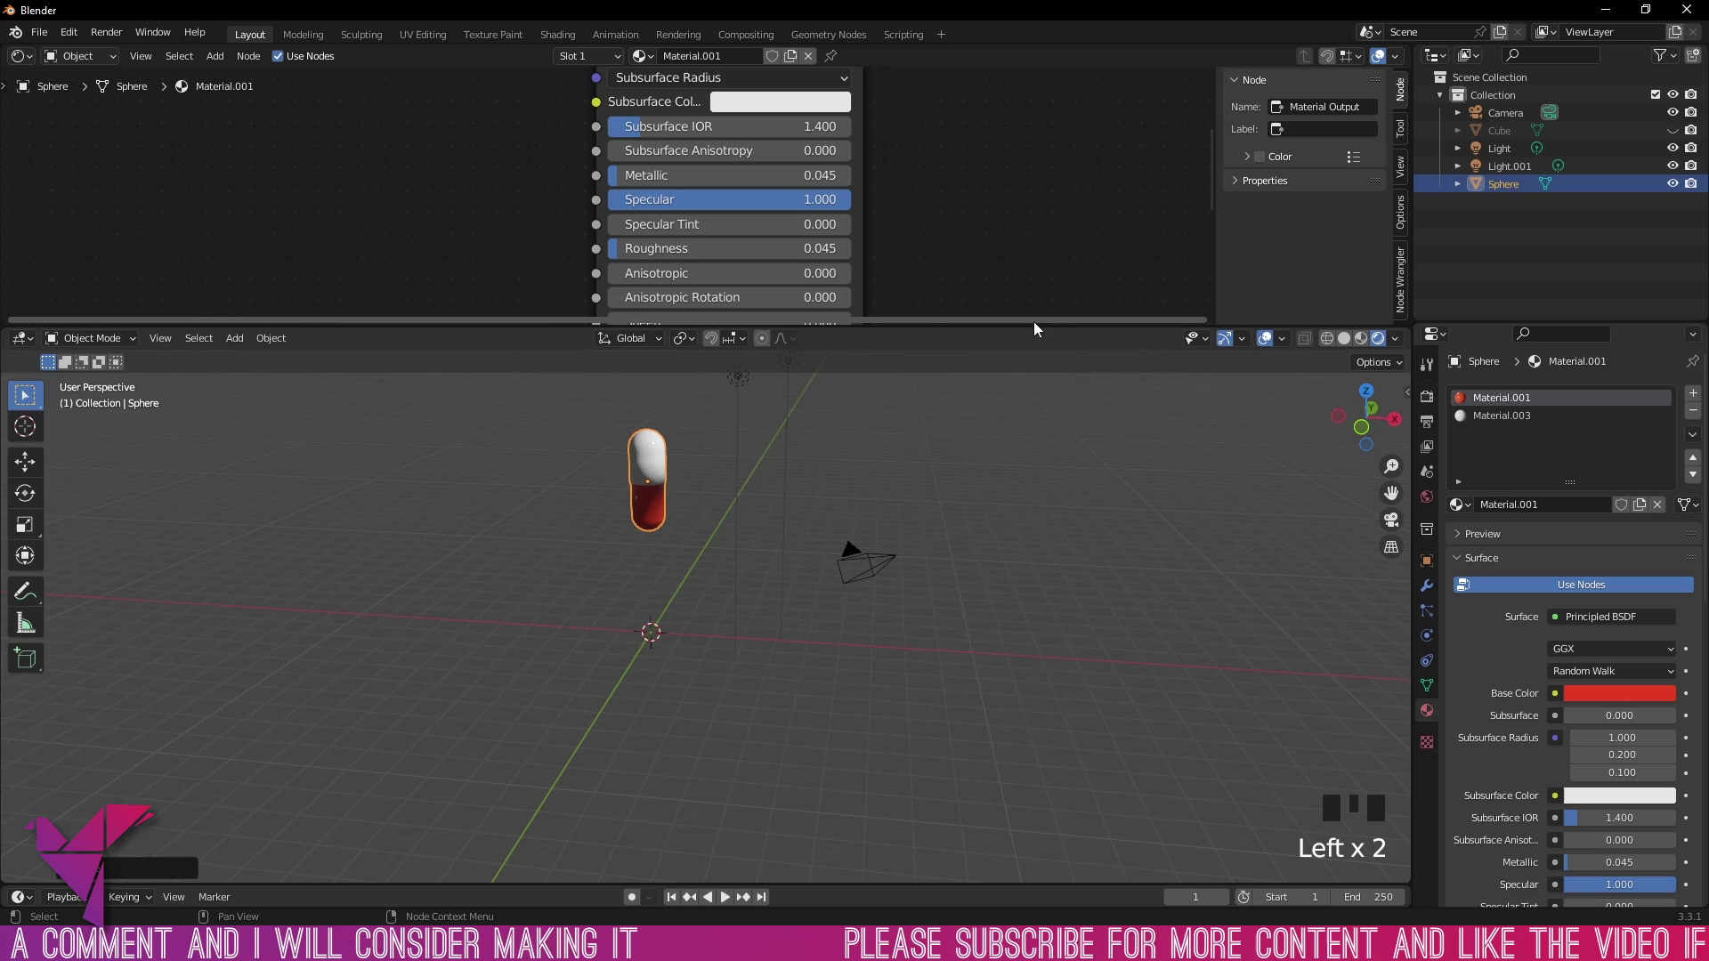
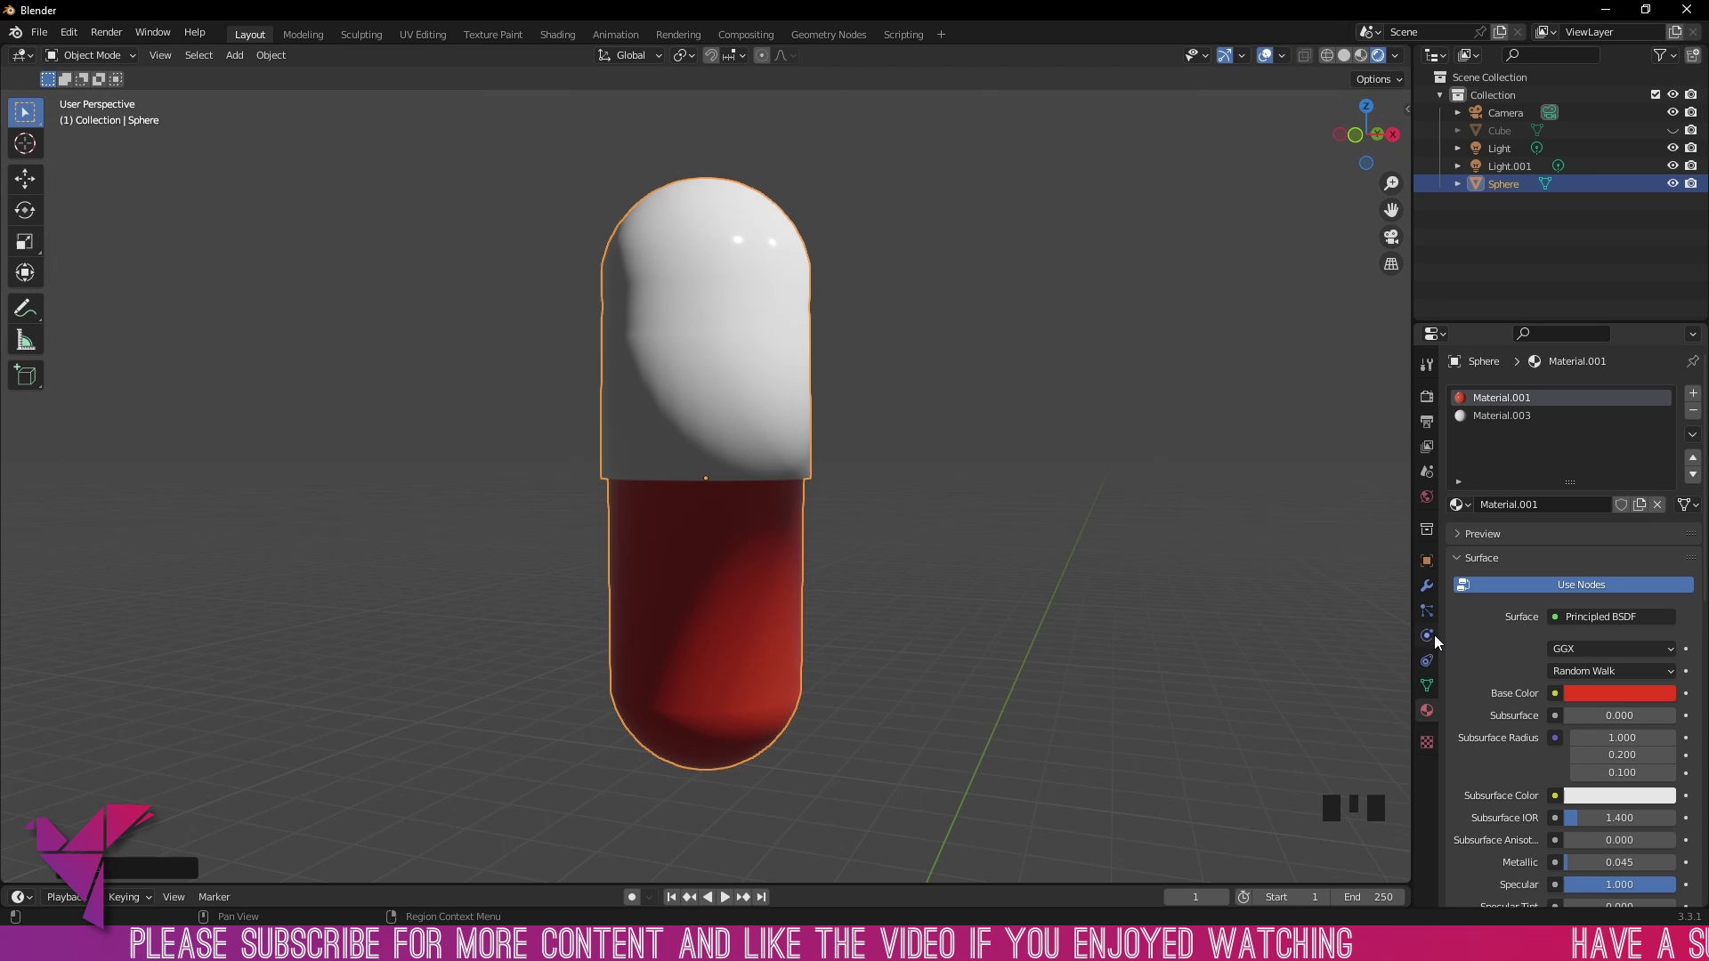
Step: Show the Physics Properties for the capsule
click(1440, 645)
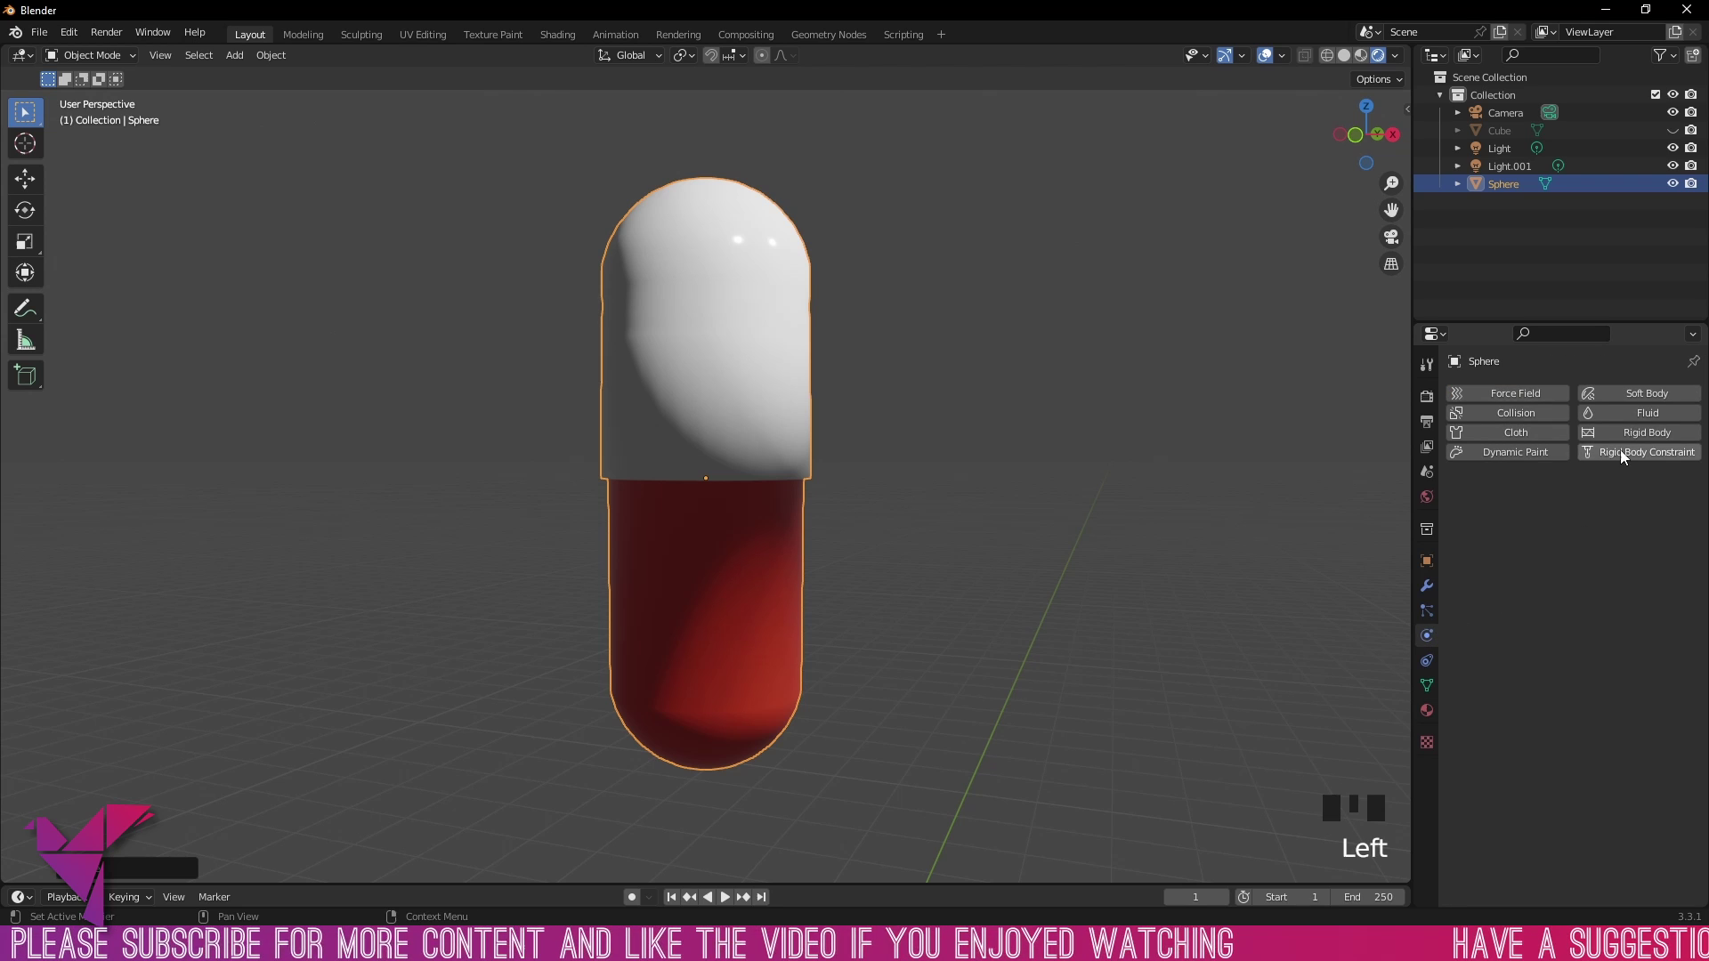
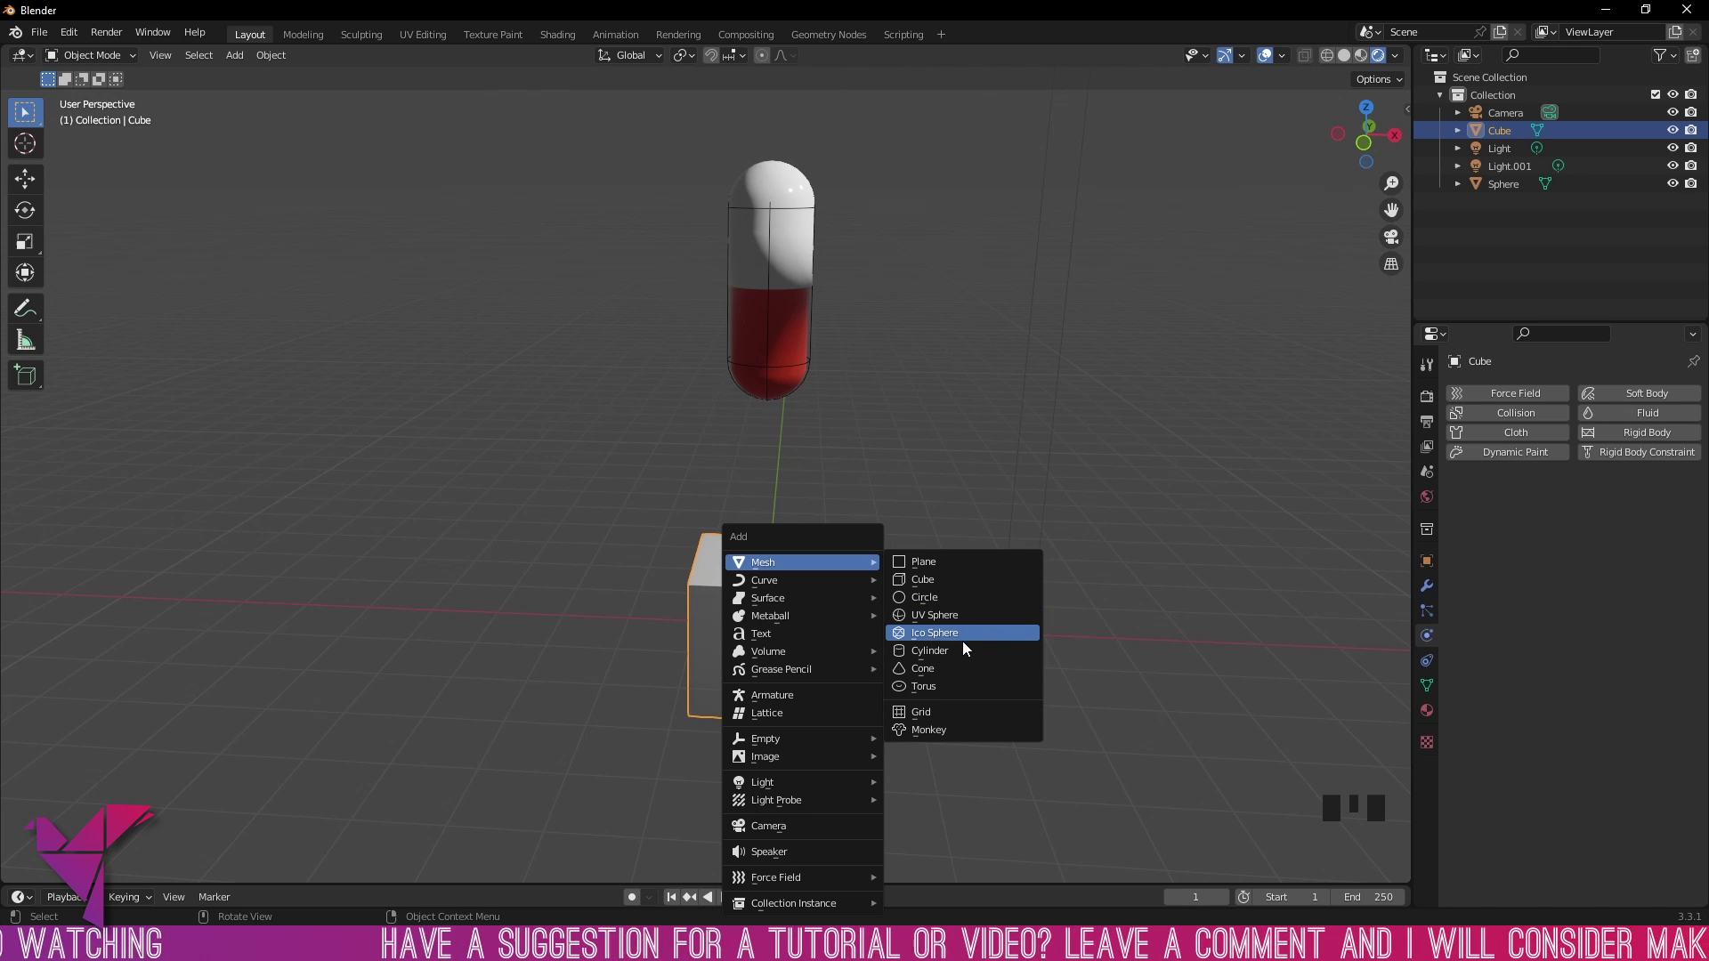
Step: Scale the new cylinder into a wide, short container and position it around the cube
scroll(down, 3)
key(s)
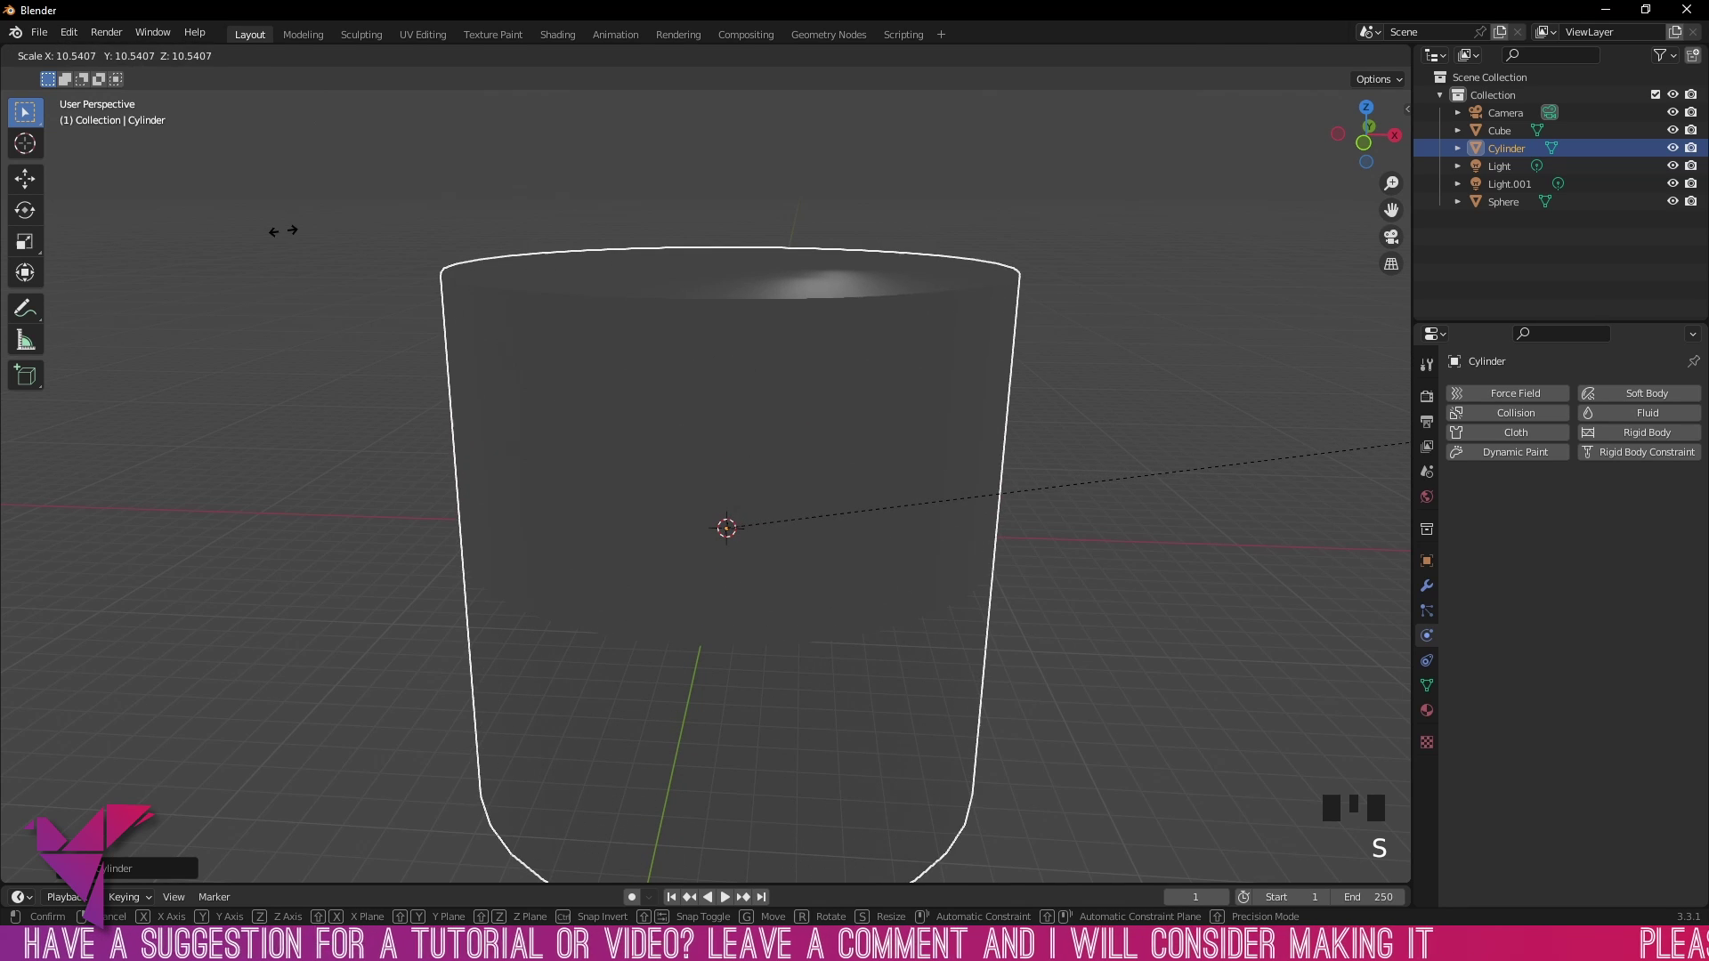
key(s)
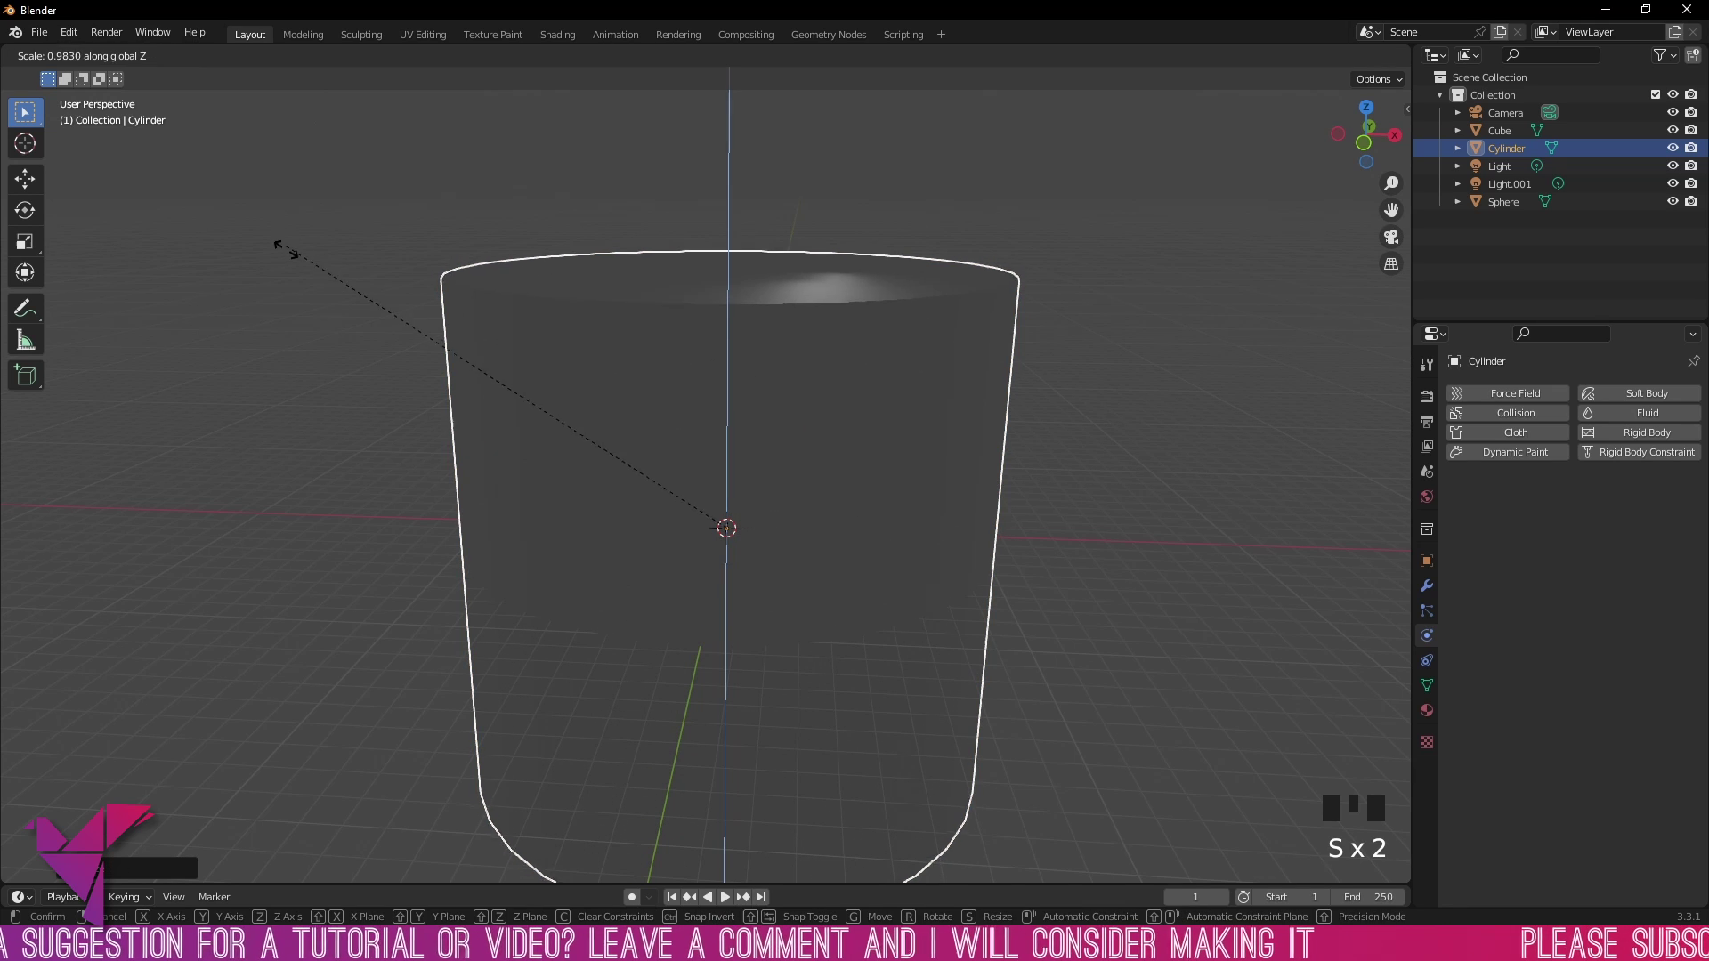
key(g)
Step: View the scene from the front and enter Edit Mode on the cylinder to remove its top face
click(745, 564)
key(g)
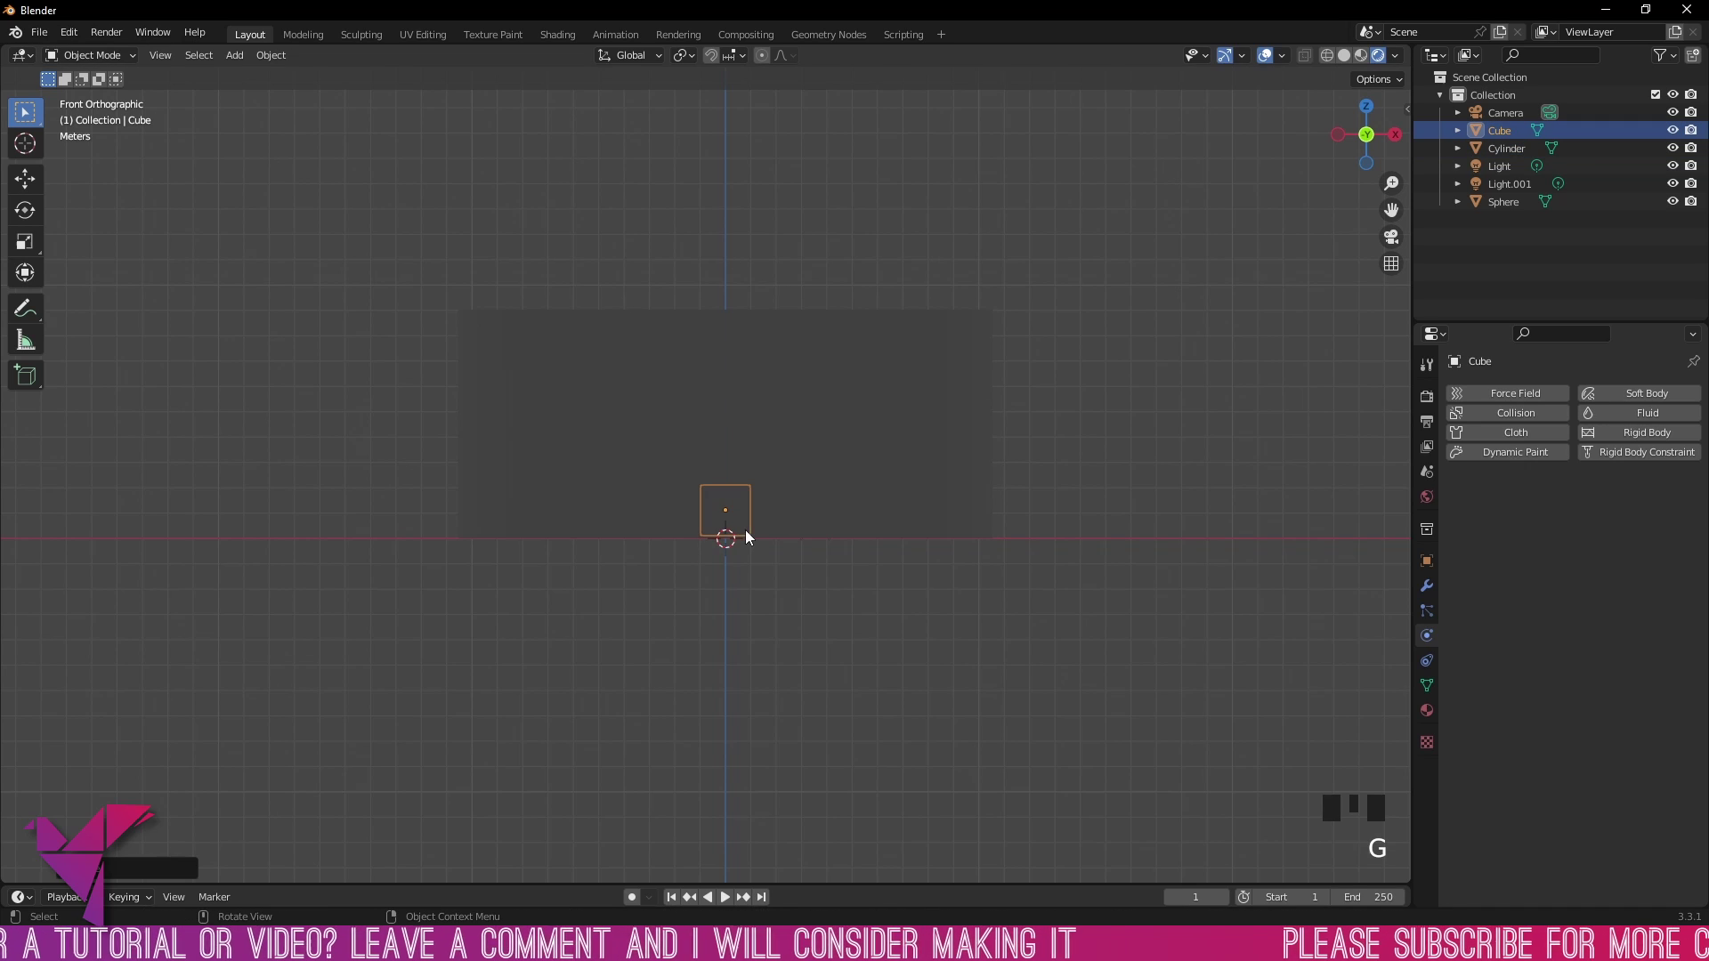
drag(920, 506, 856, 477)
click(856, 477)
key(Tab)
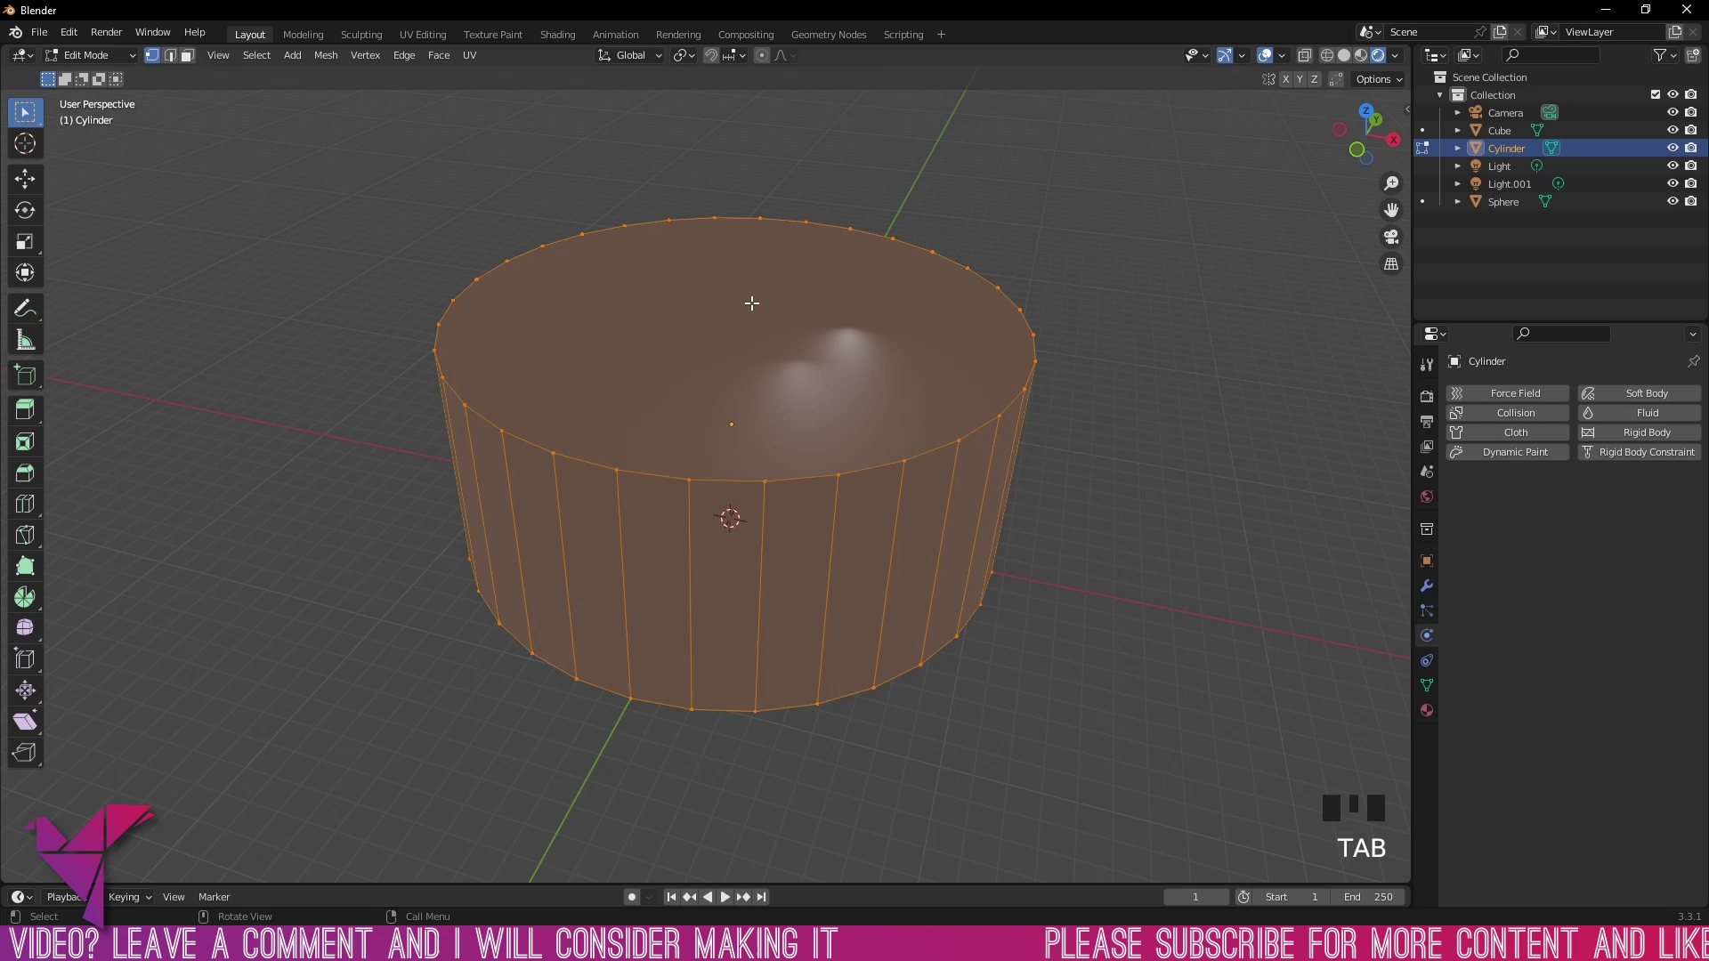
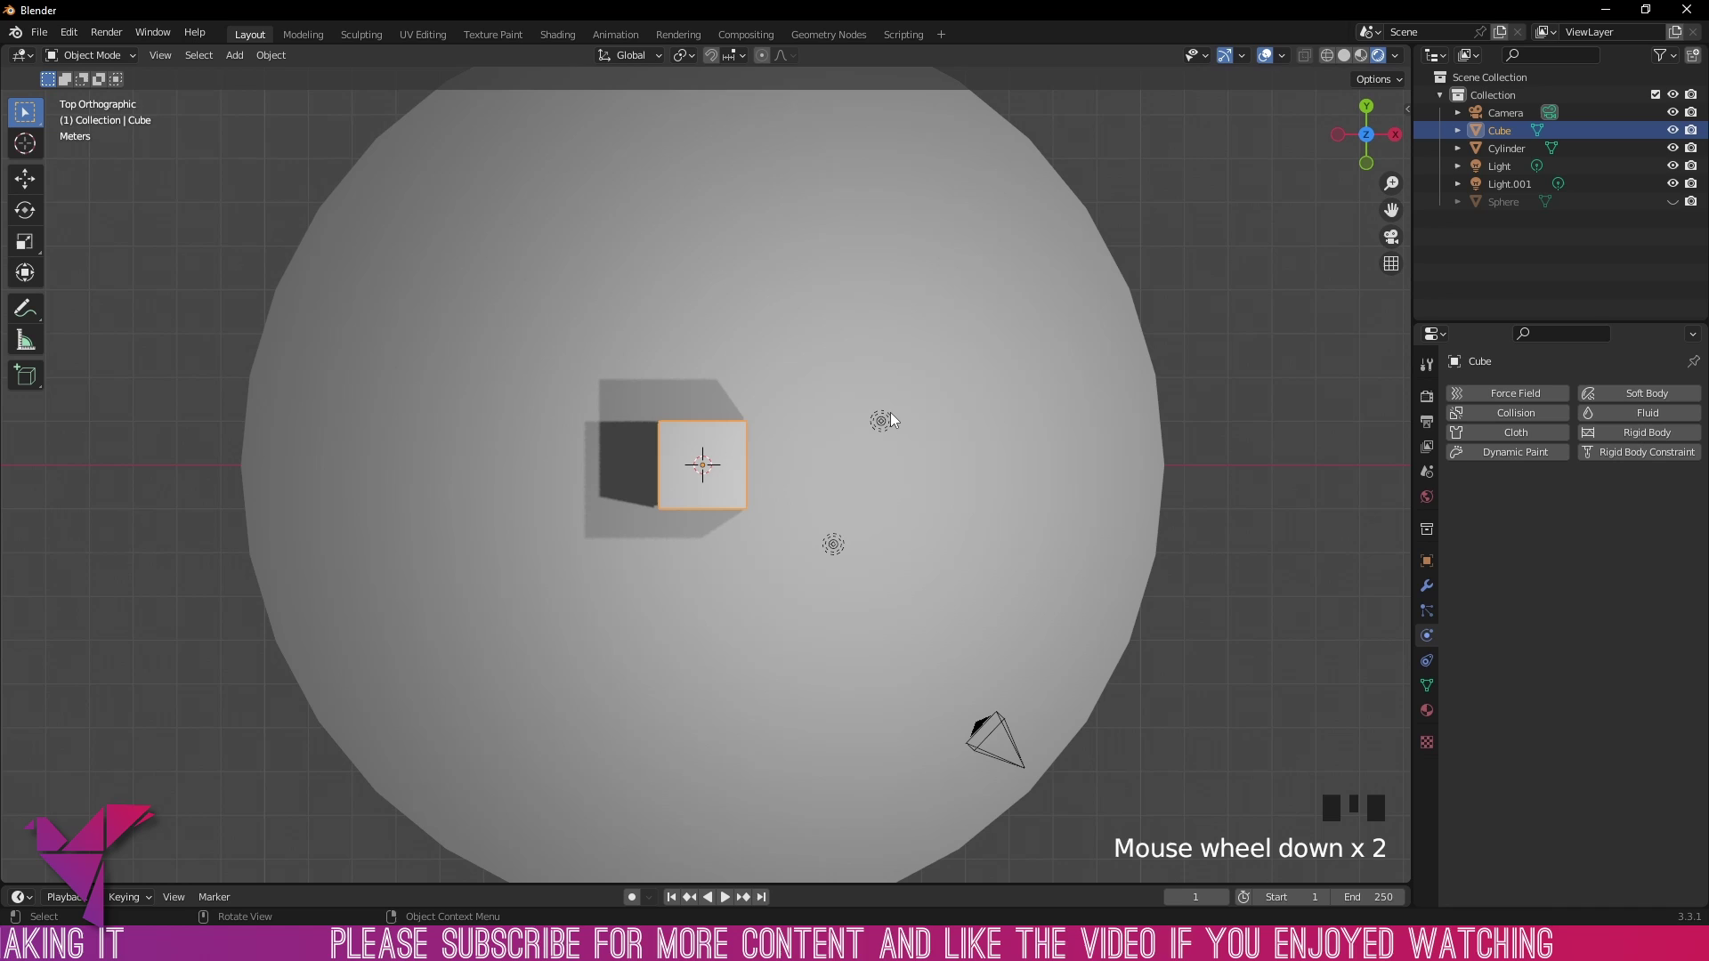
Step: Stretch the cube along X into a long bar and add evenly spaced loop cuts along it
key(s)
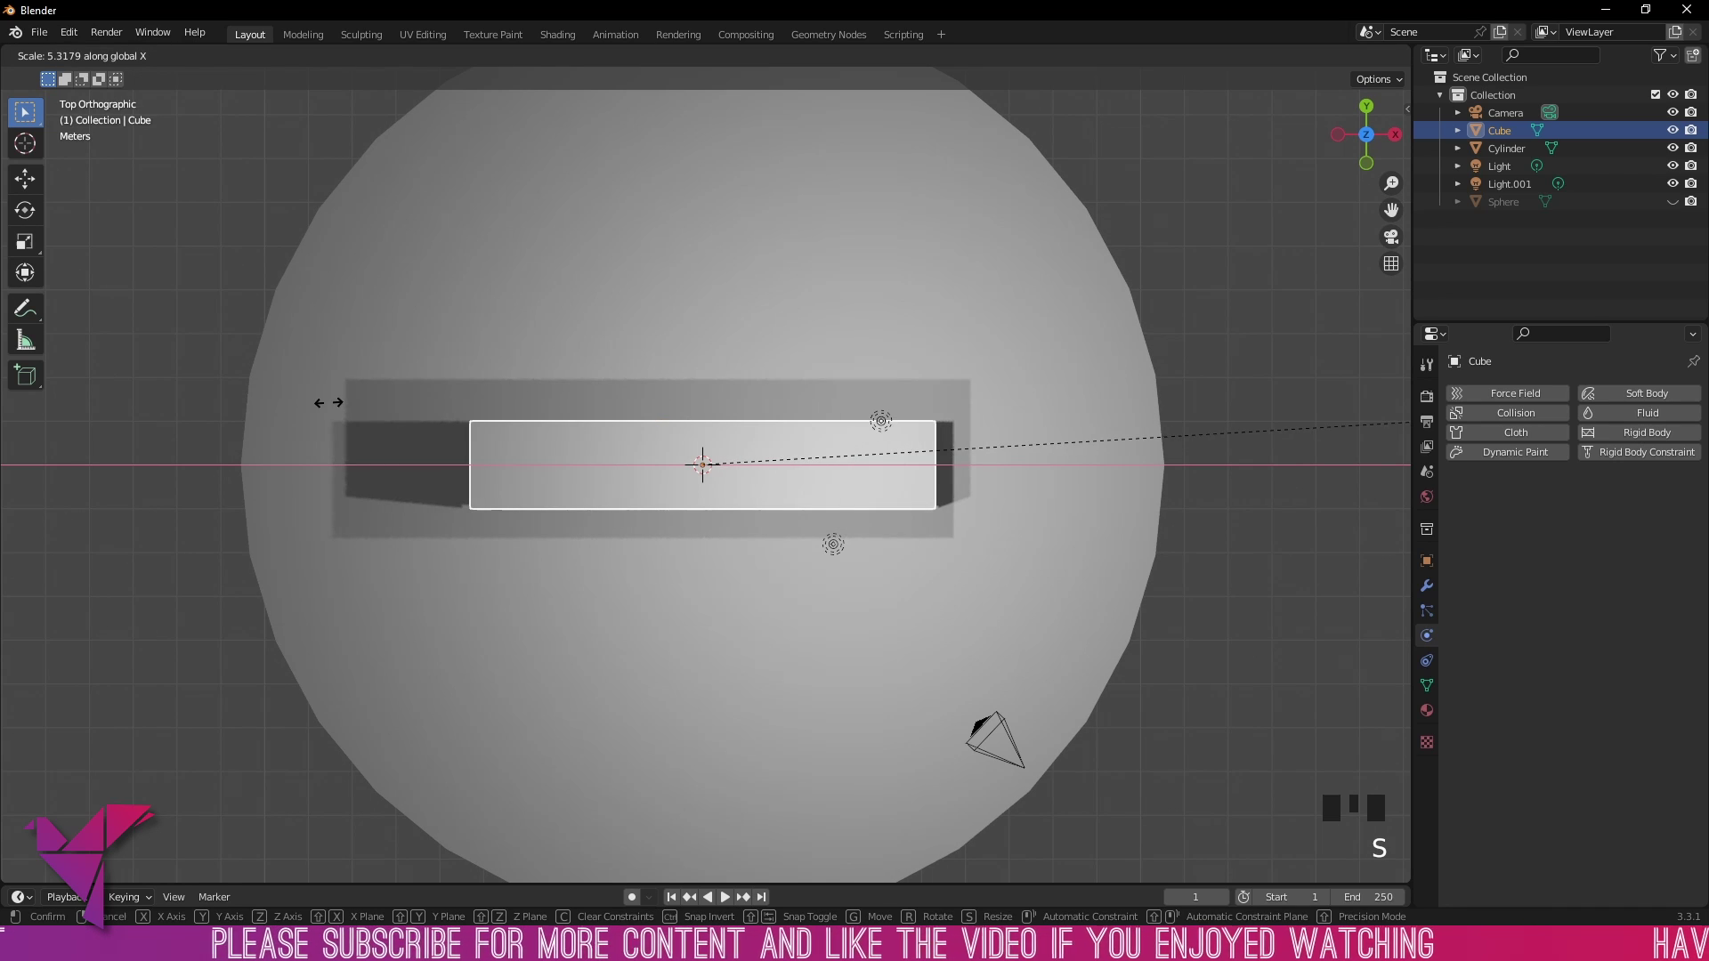
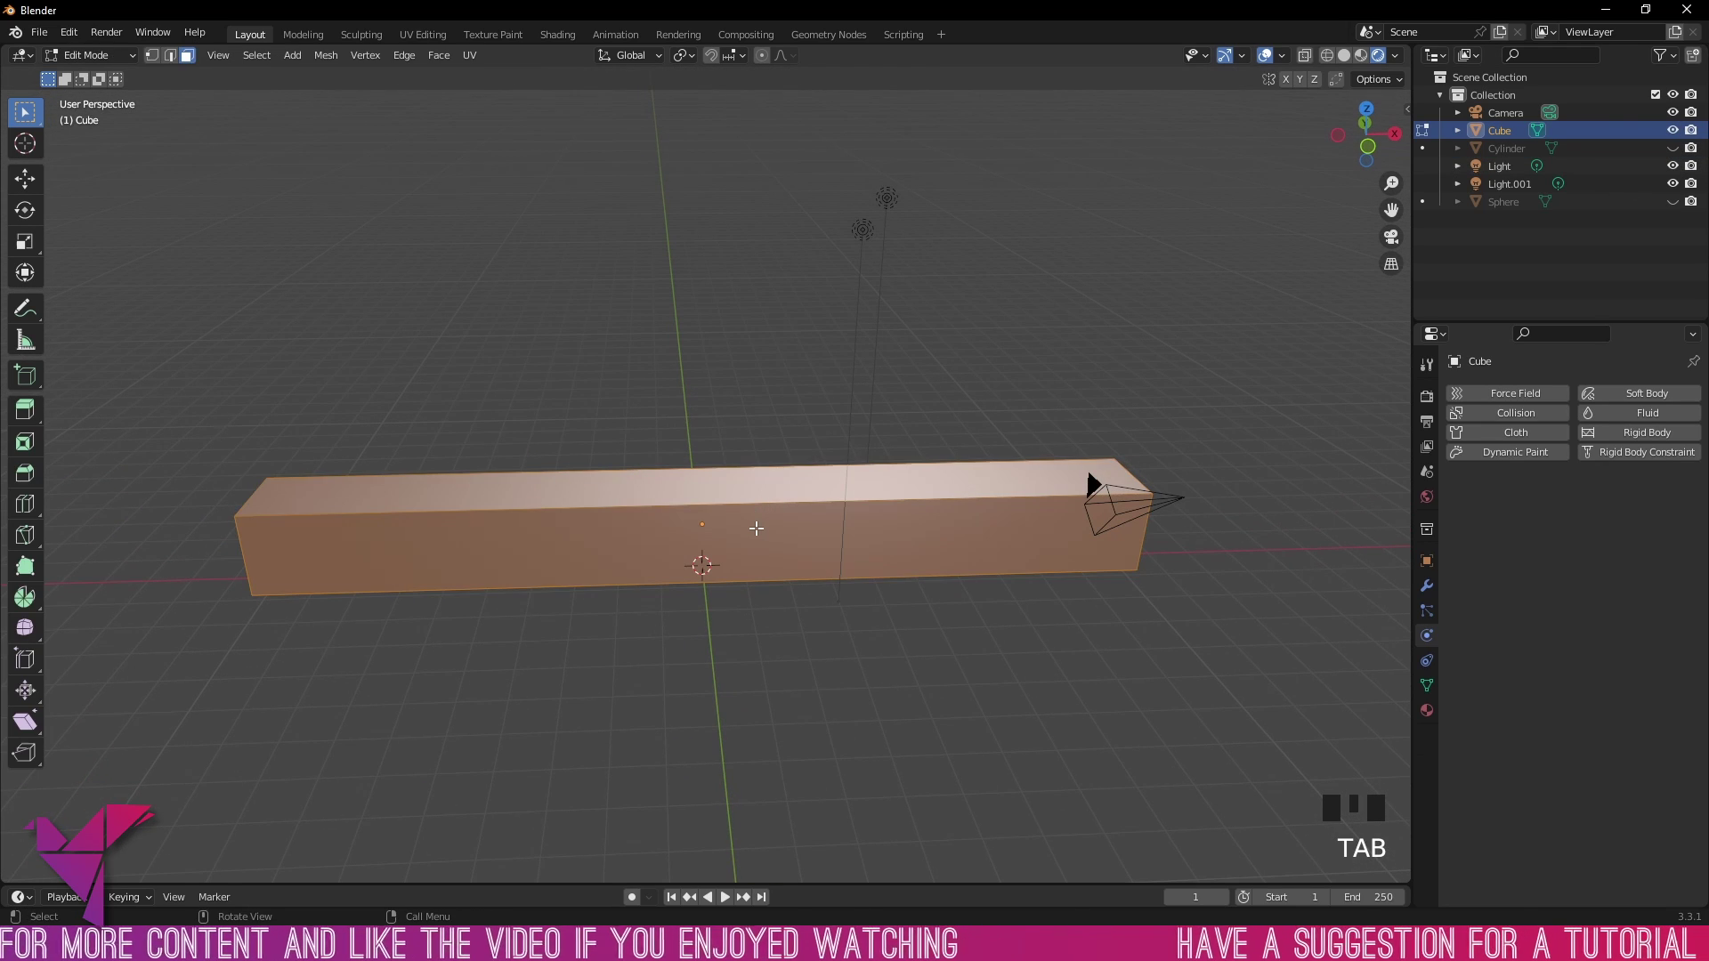
key(ctrl+r)
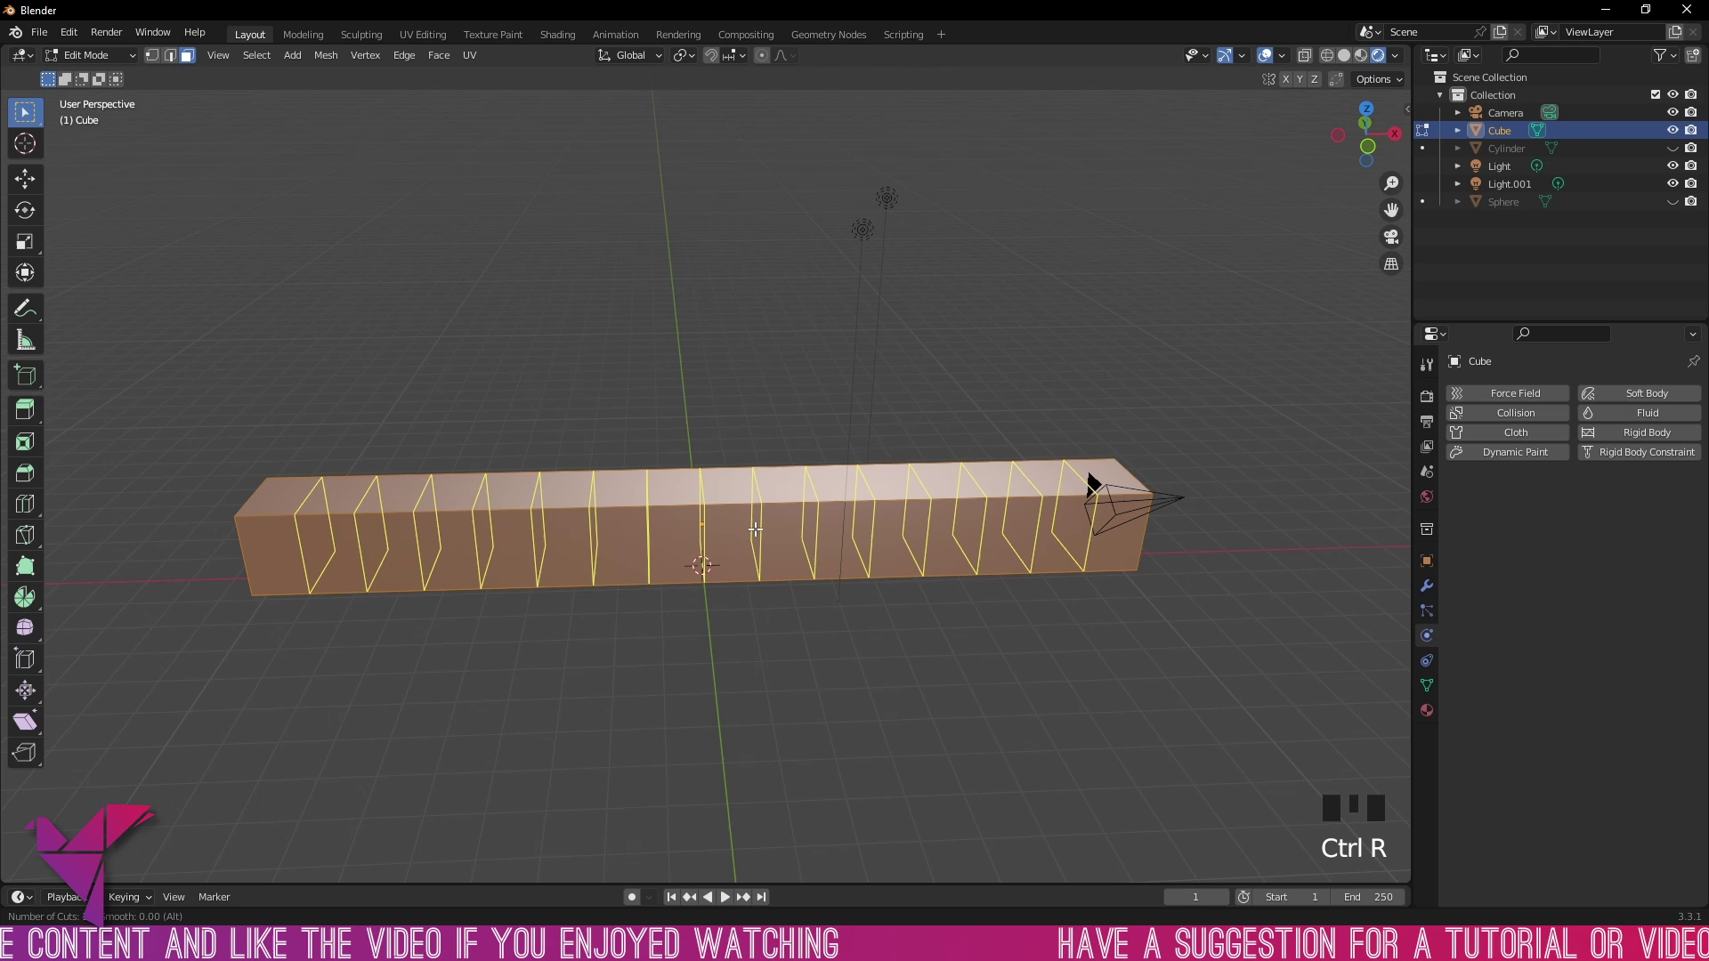
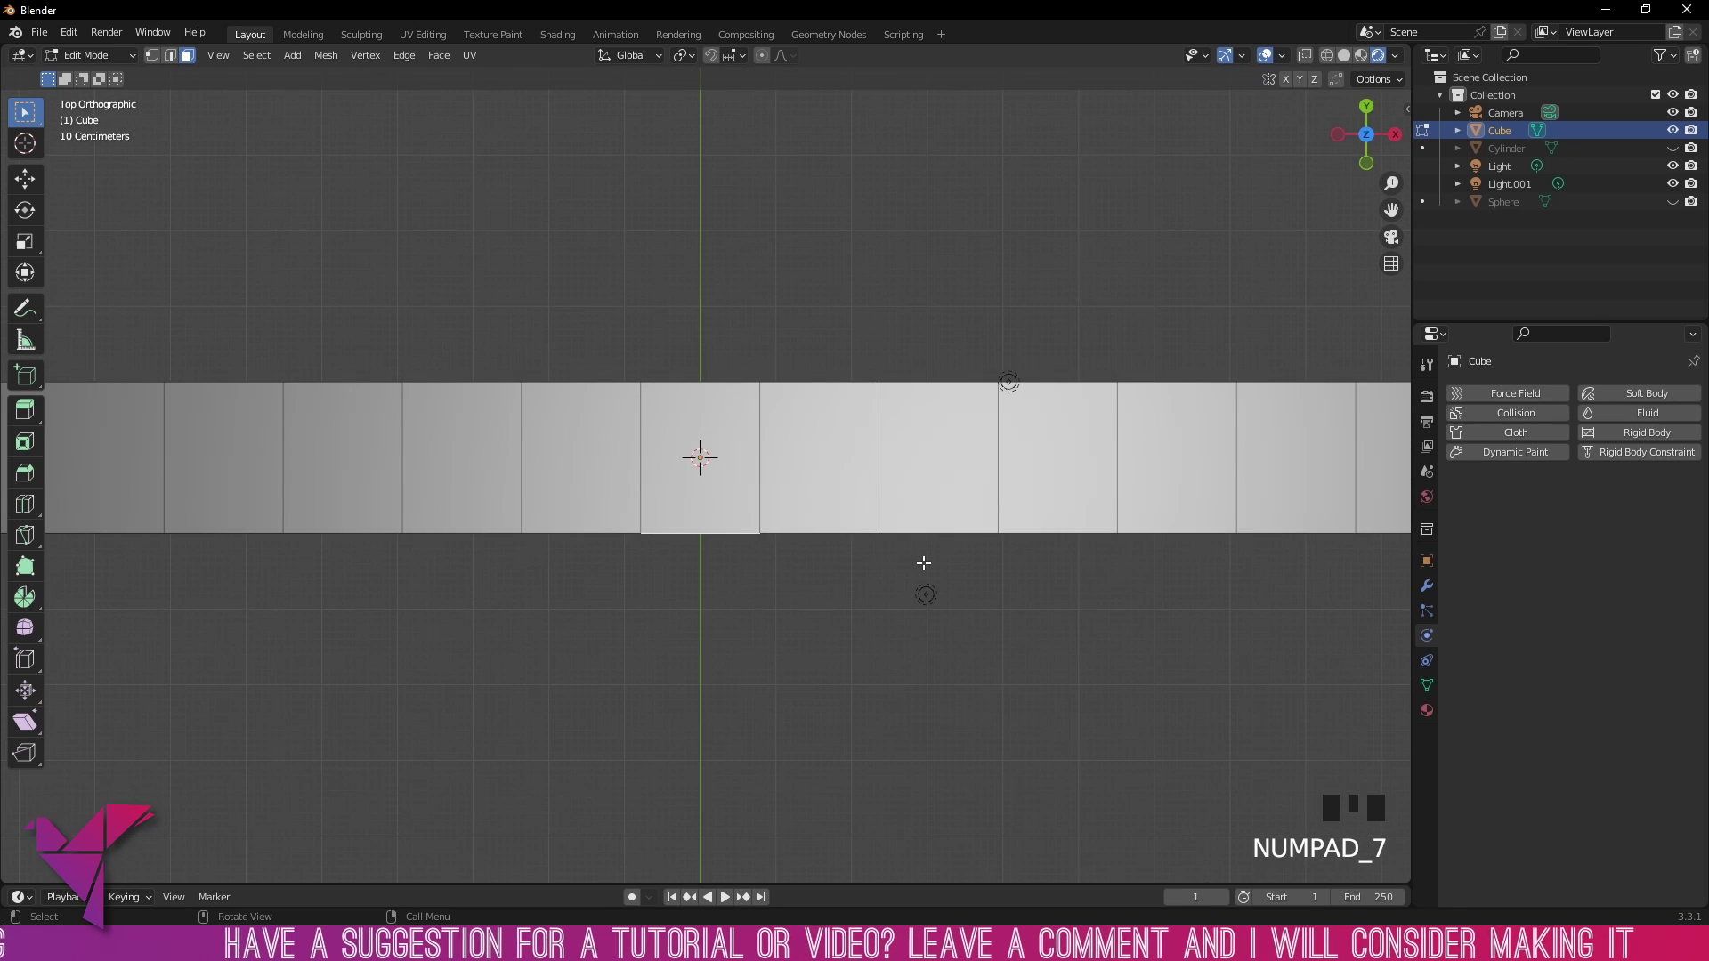
Step: Extrude perpendicular arms from the bar's middle to form a cross, then select the container cylinder
scroll(down, 3)
click(1678, 157)
key(e)
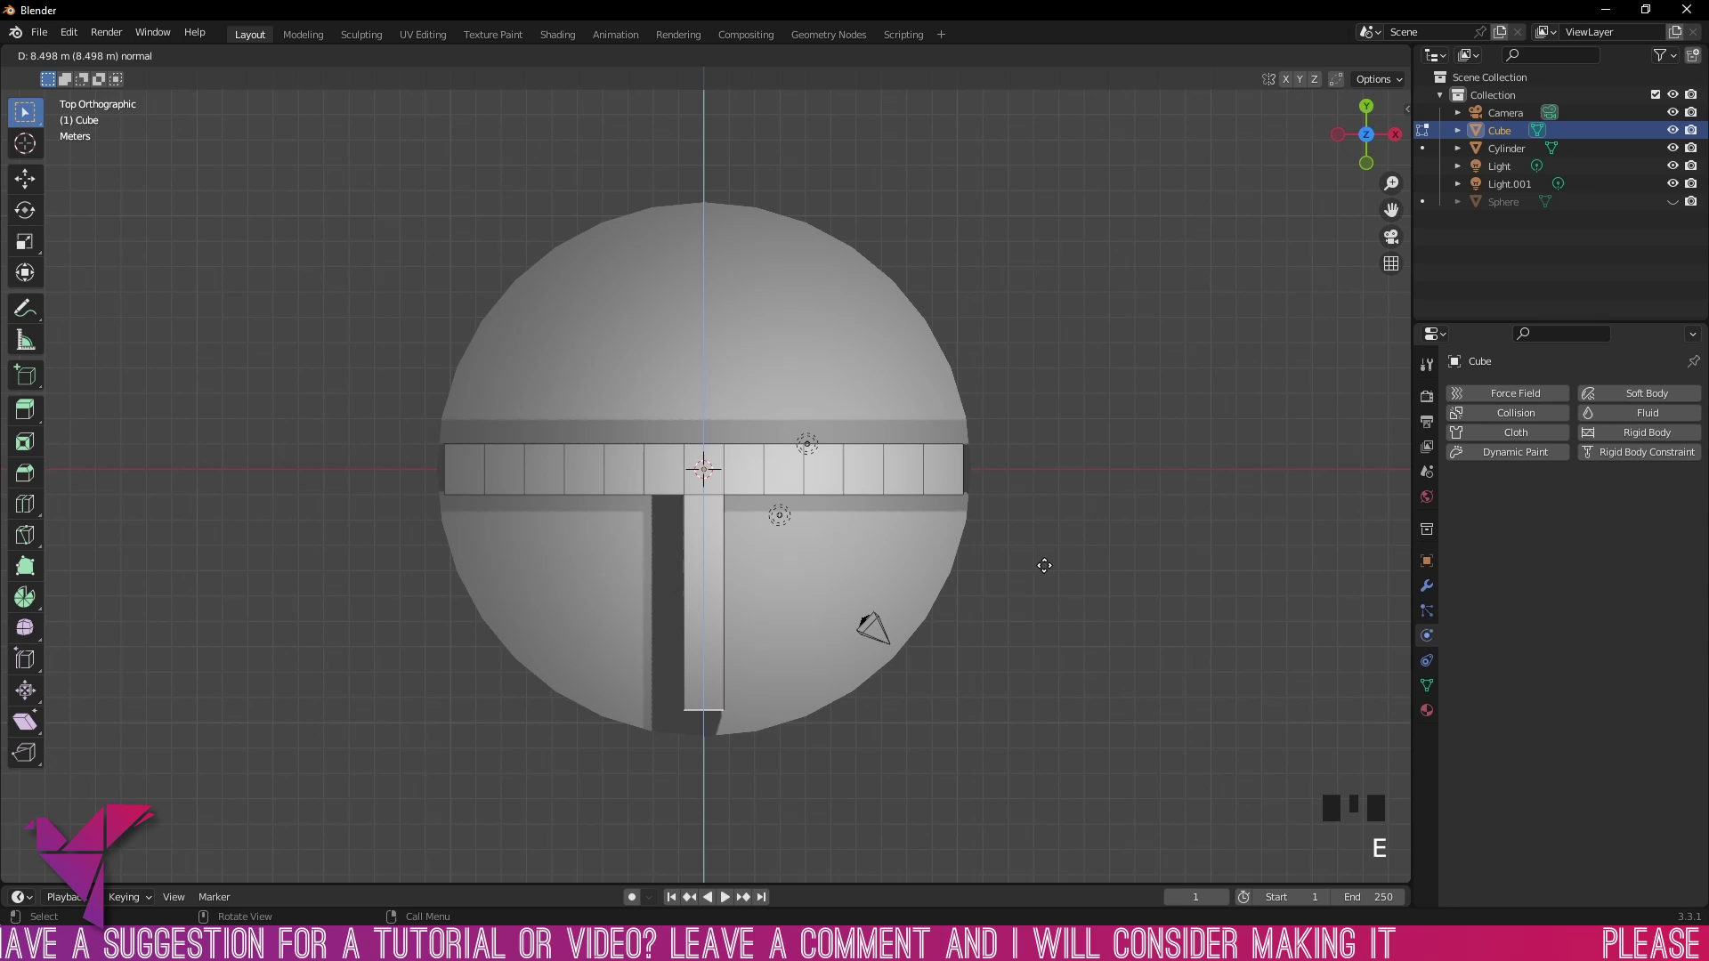
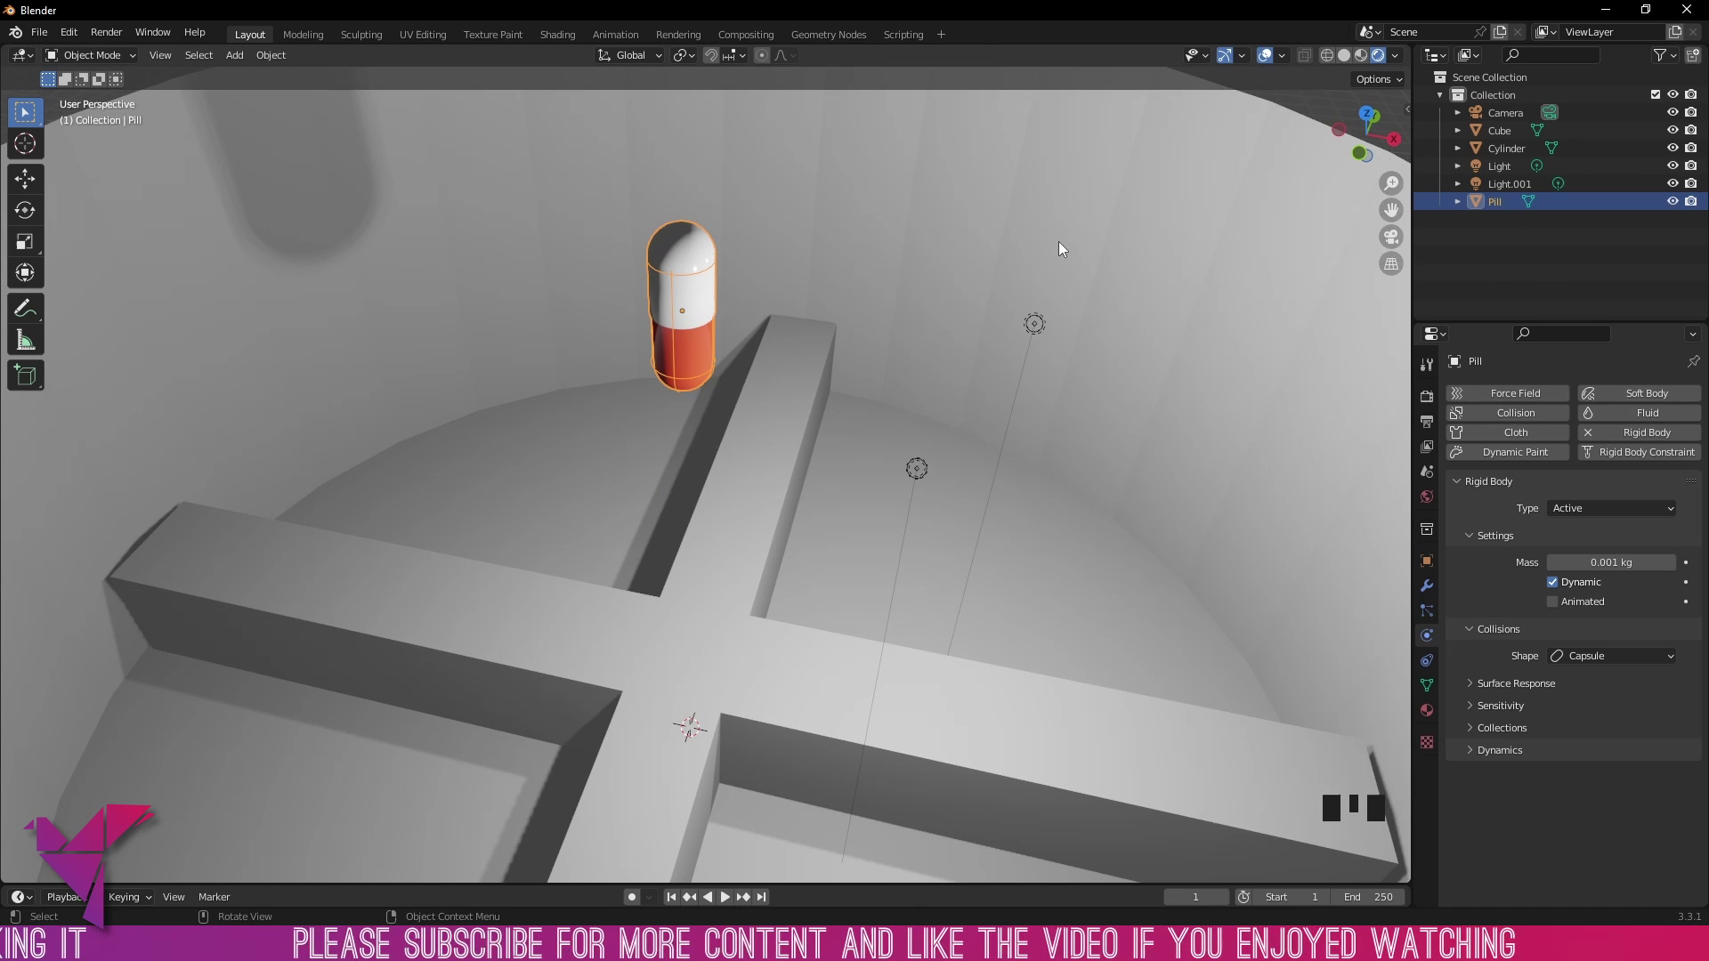
click(1065, 246)
Step: Give the cylinder a passive rigid body colliding as a Mesh and test-play the simulation
drag(1063, 242, 868, 472)
drag(869, 472, 1433, 645)
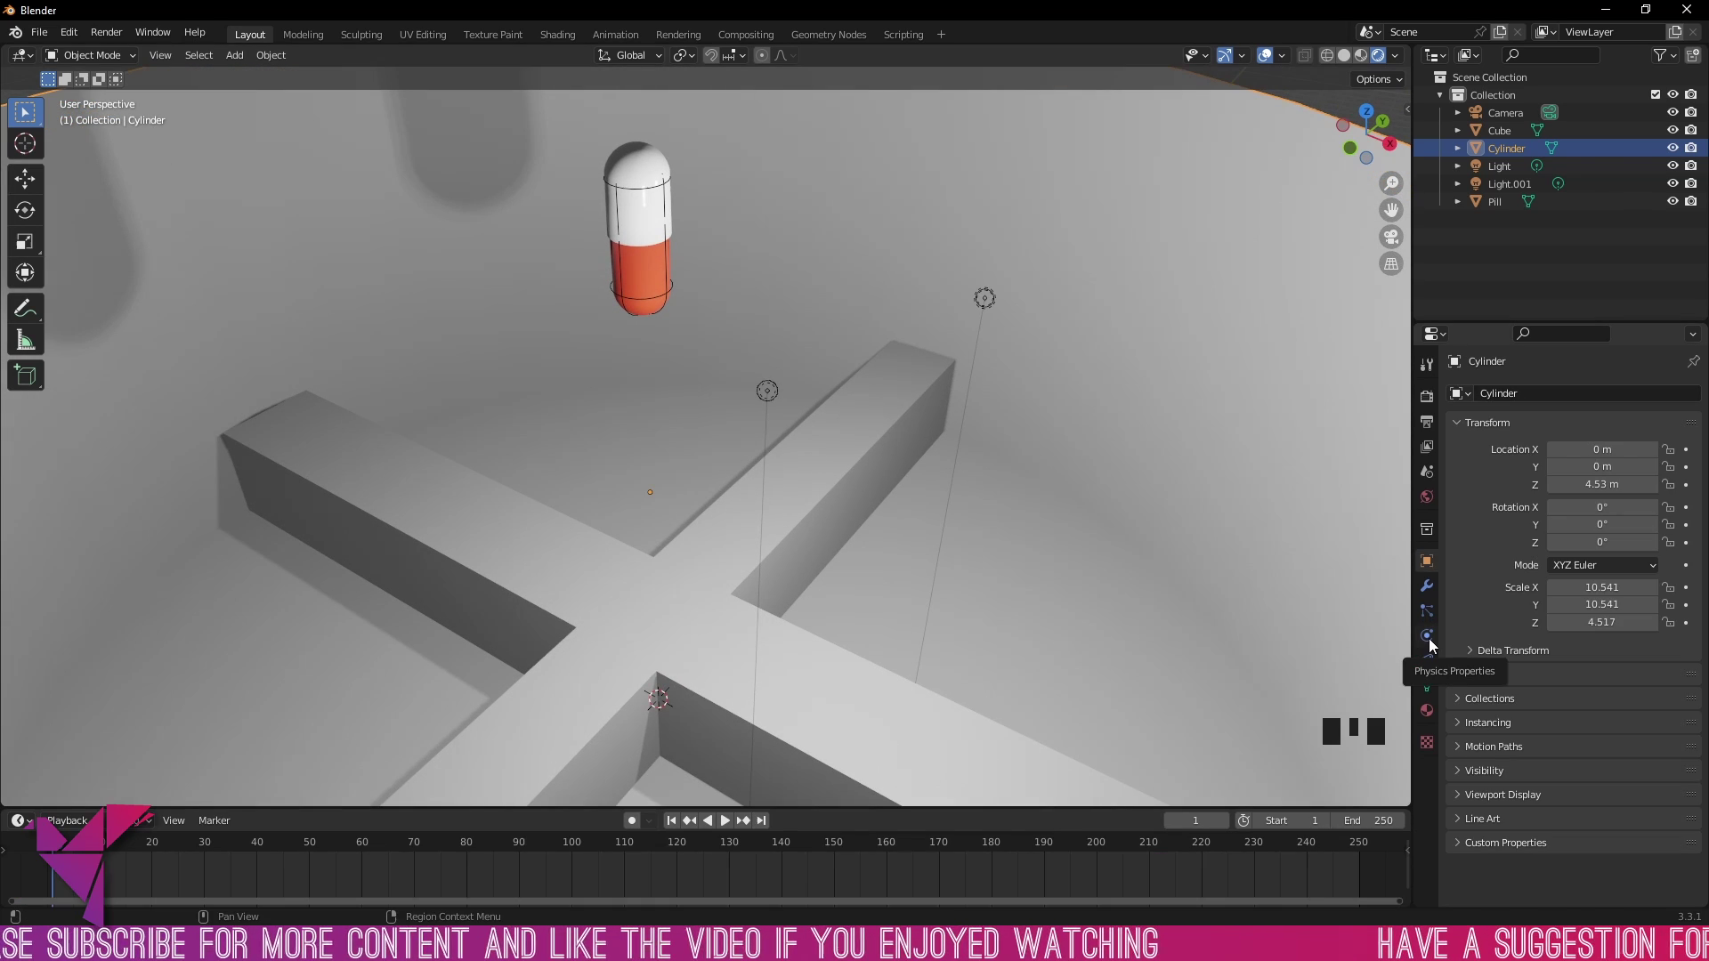
click(1433, 646)
drag(1631, 442, 1564, 565)
click(1565, 565)
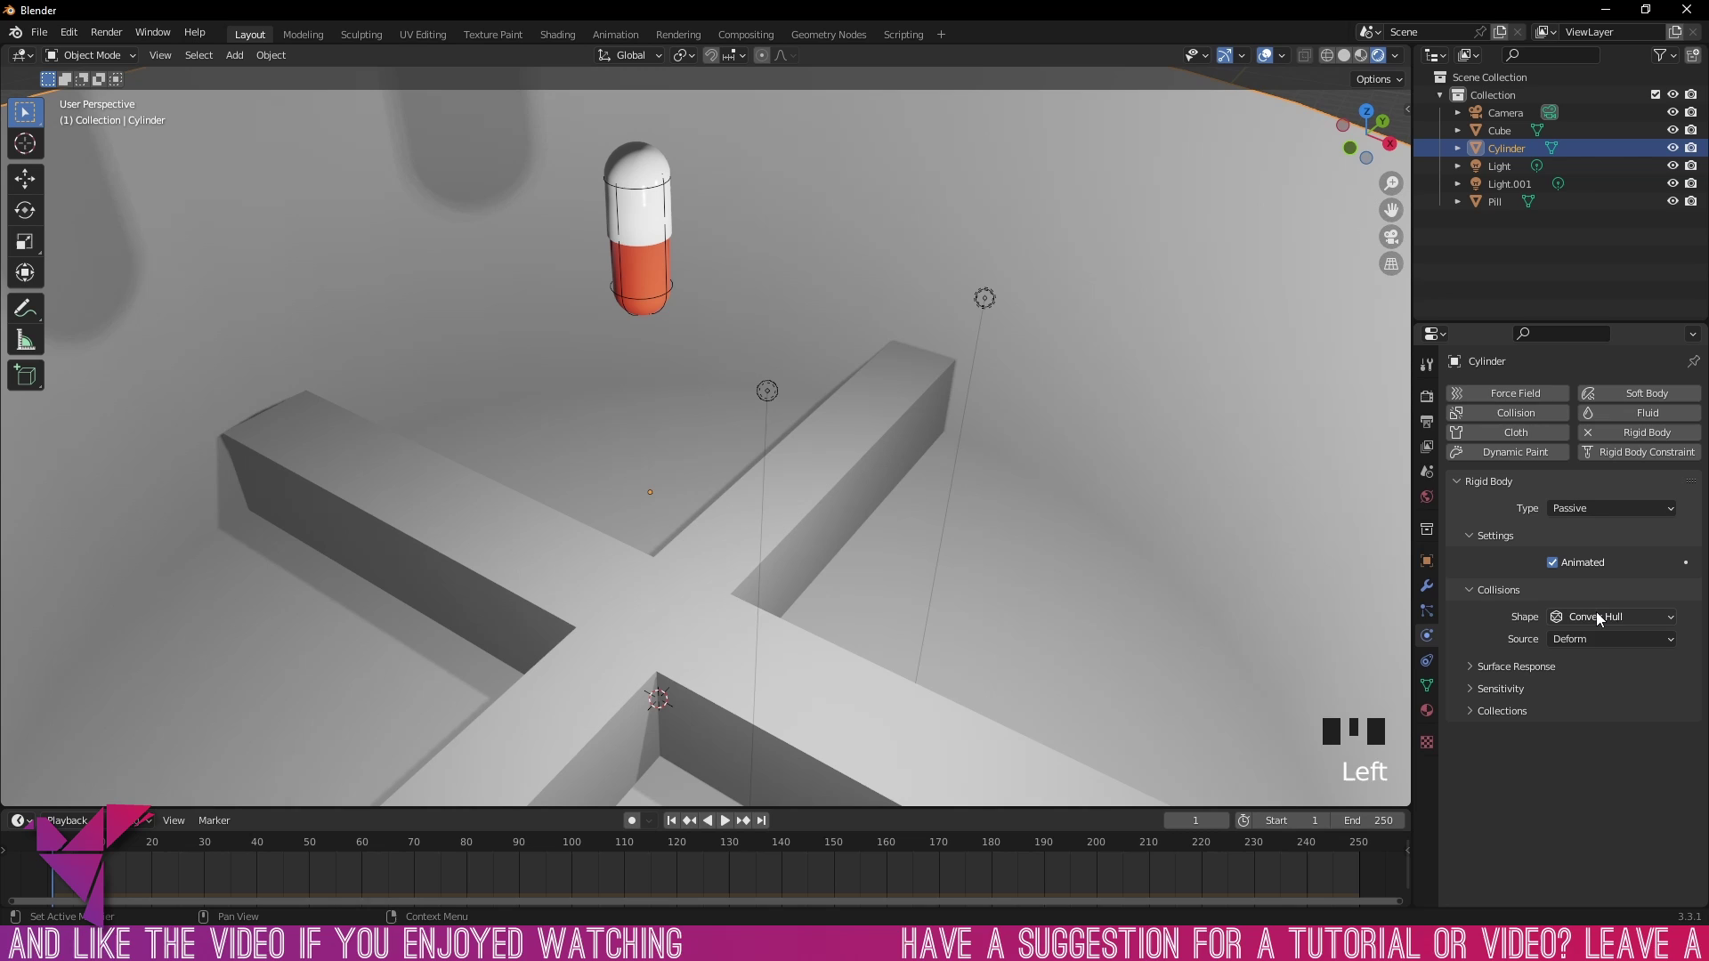
drag(1600, 619, 536, 639)
key(space)
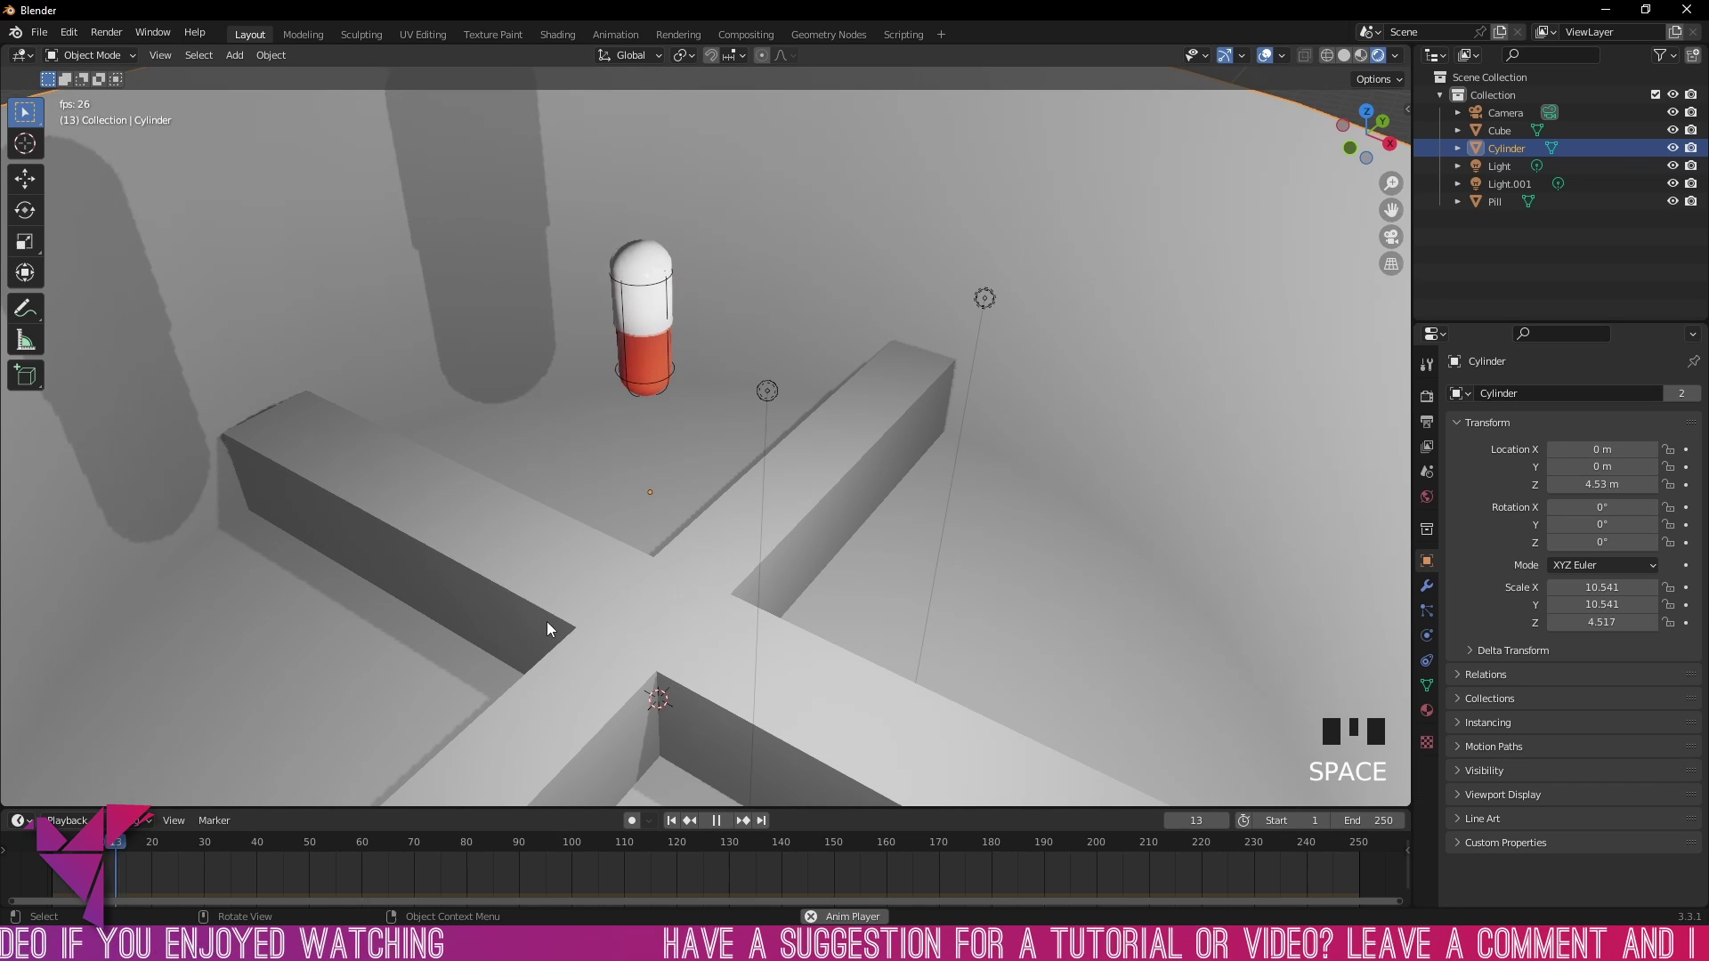
key(space)
Step: Add a rigid body to the cross bar and turn off the cylinder's Animated option
click(855, 457)
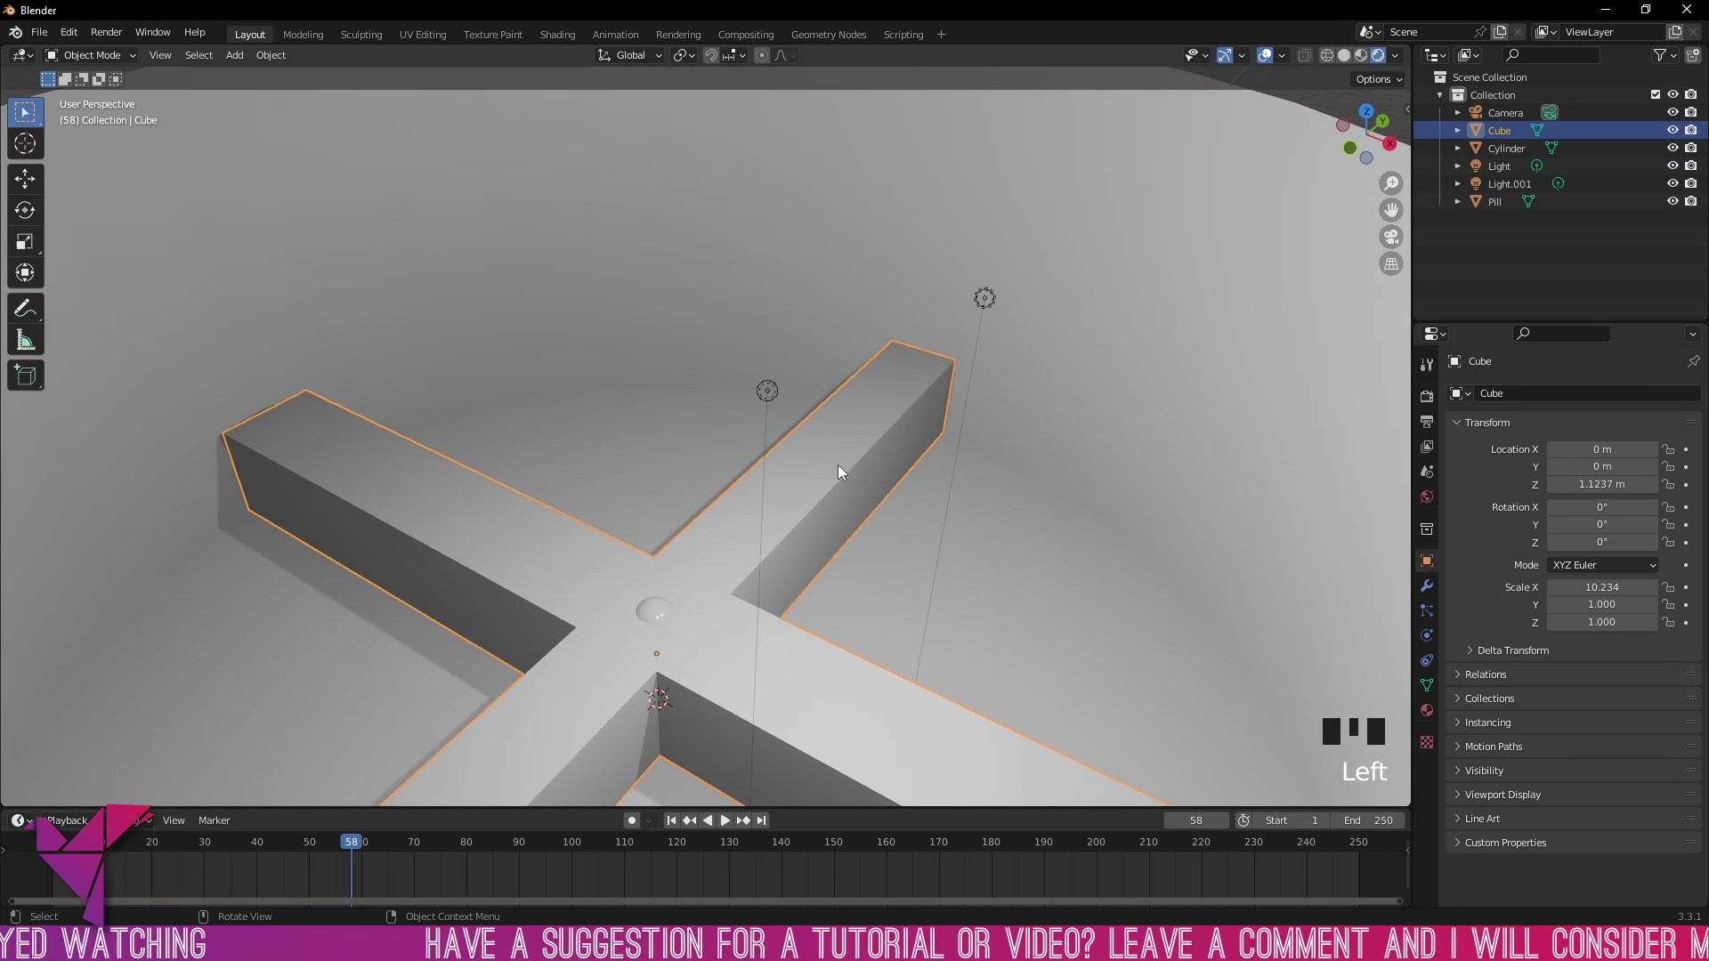
click(1433, 637)
click(1430, 622)
click(1434, 646)
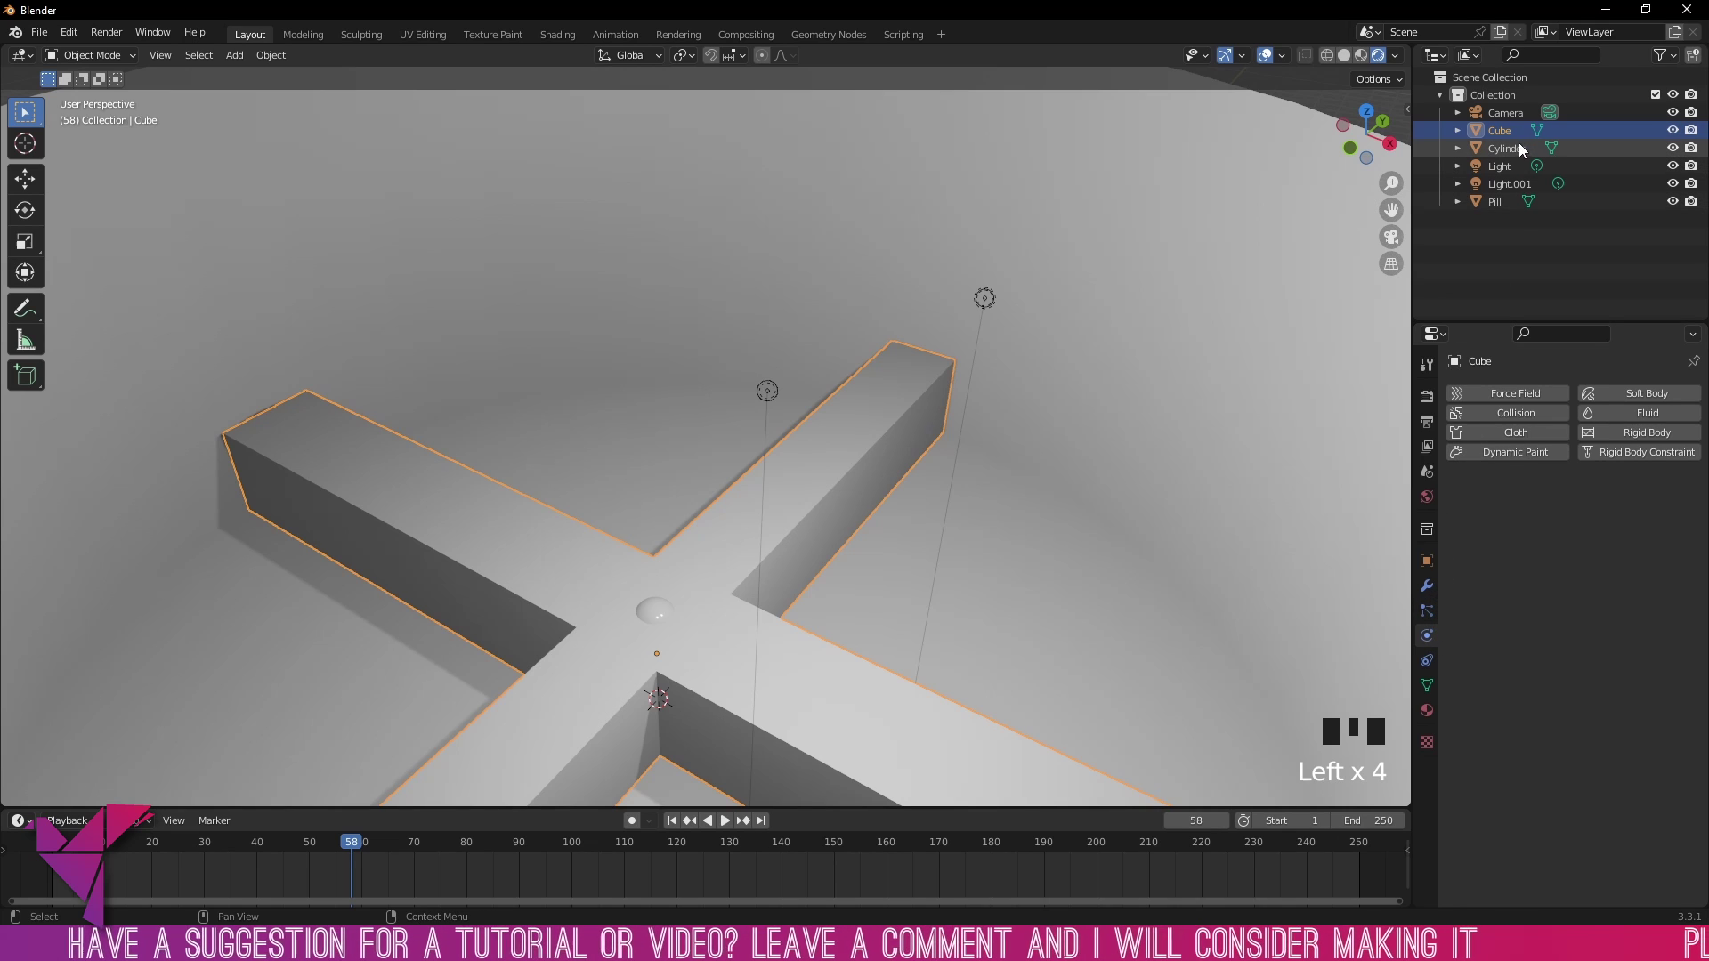
click(1519, 155)
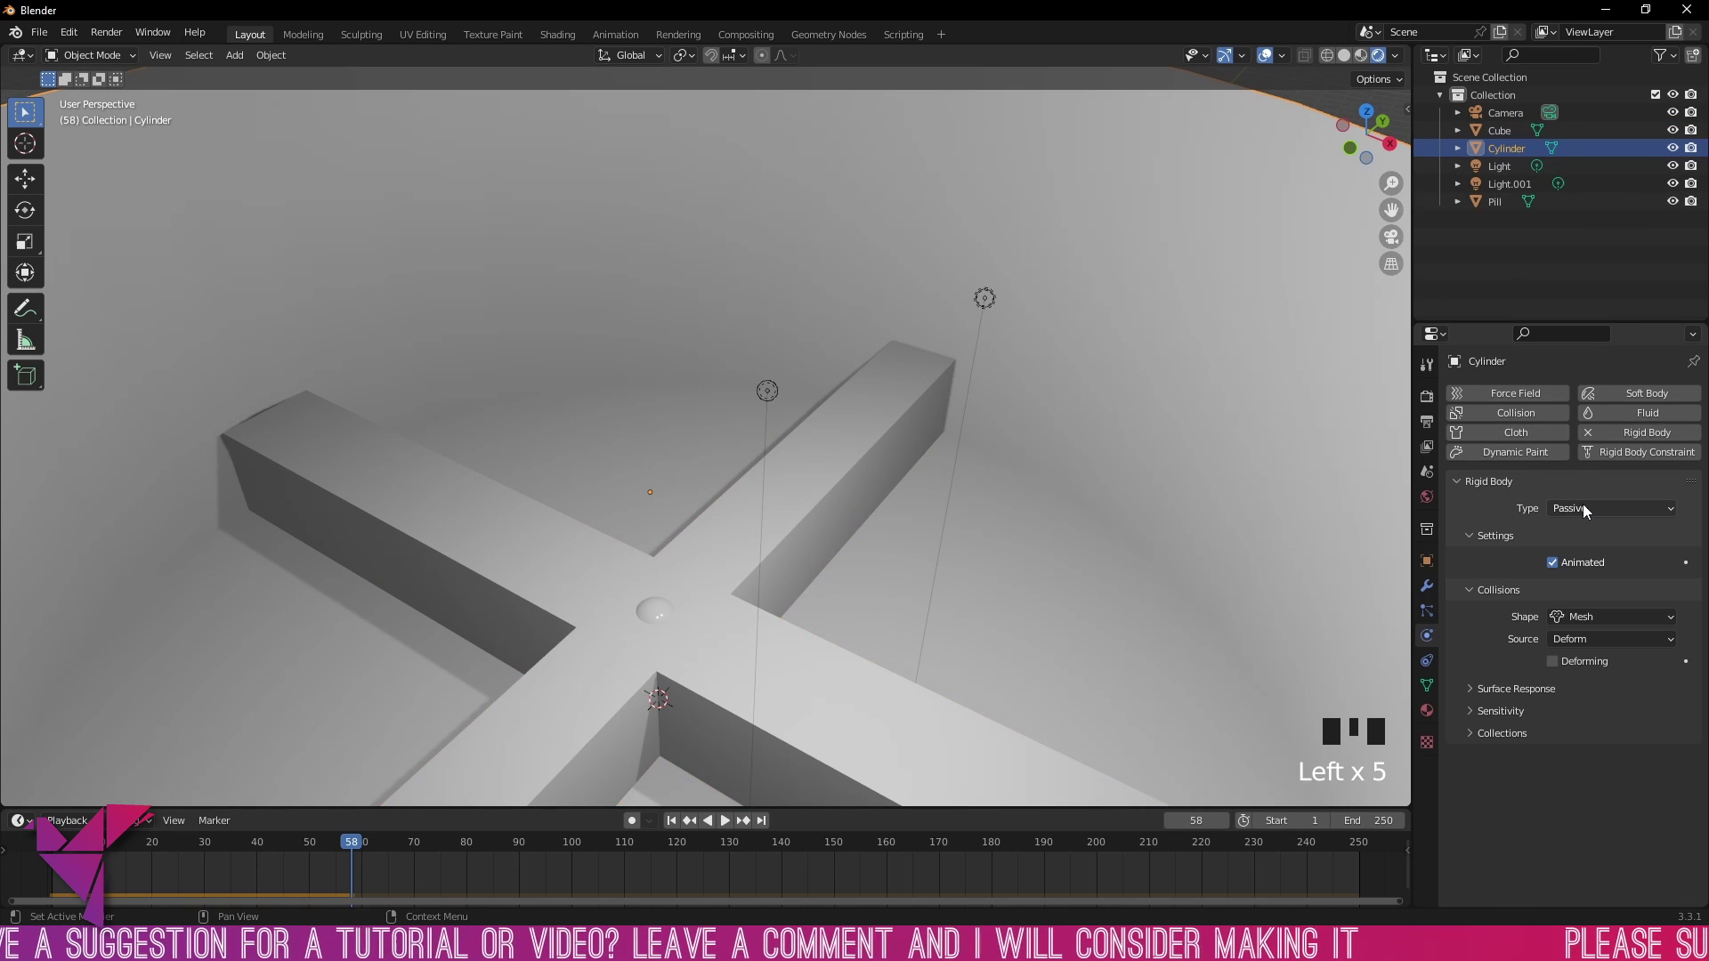
click(1553, 572)
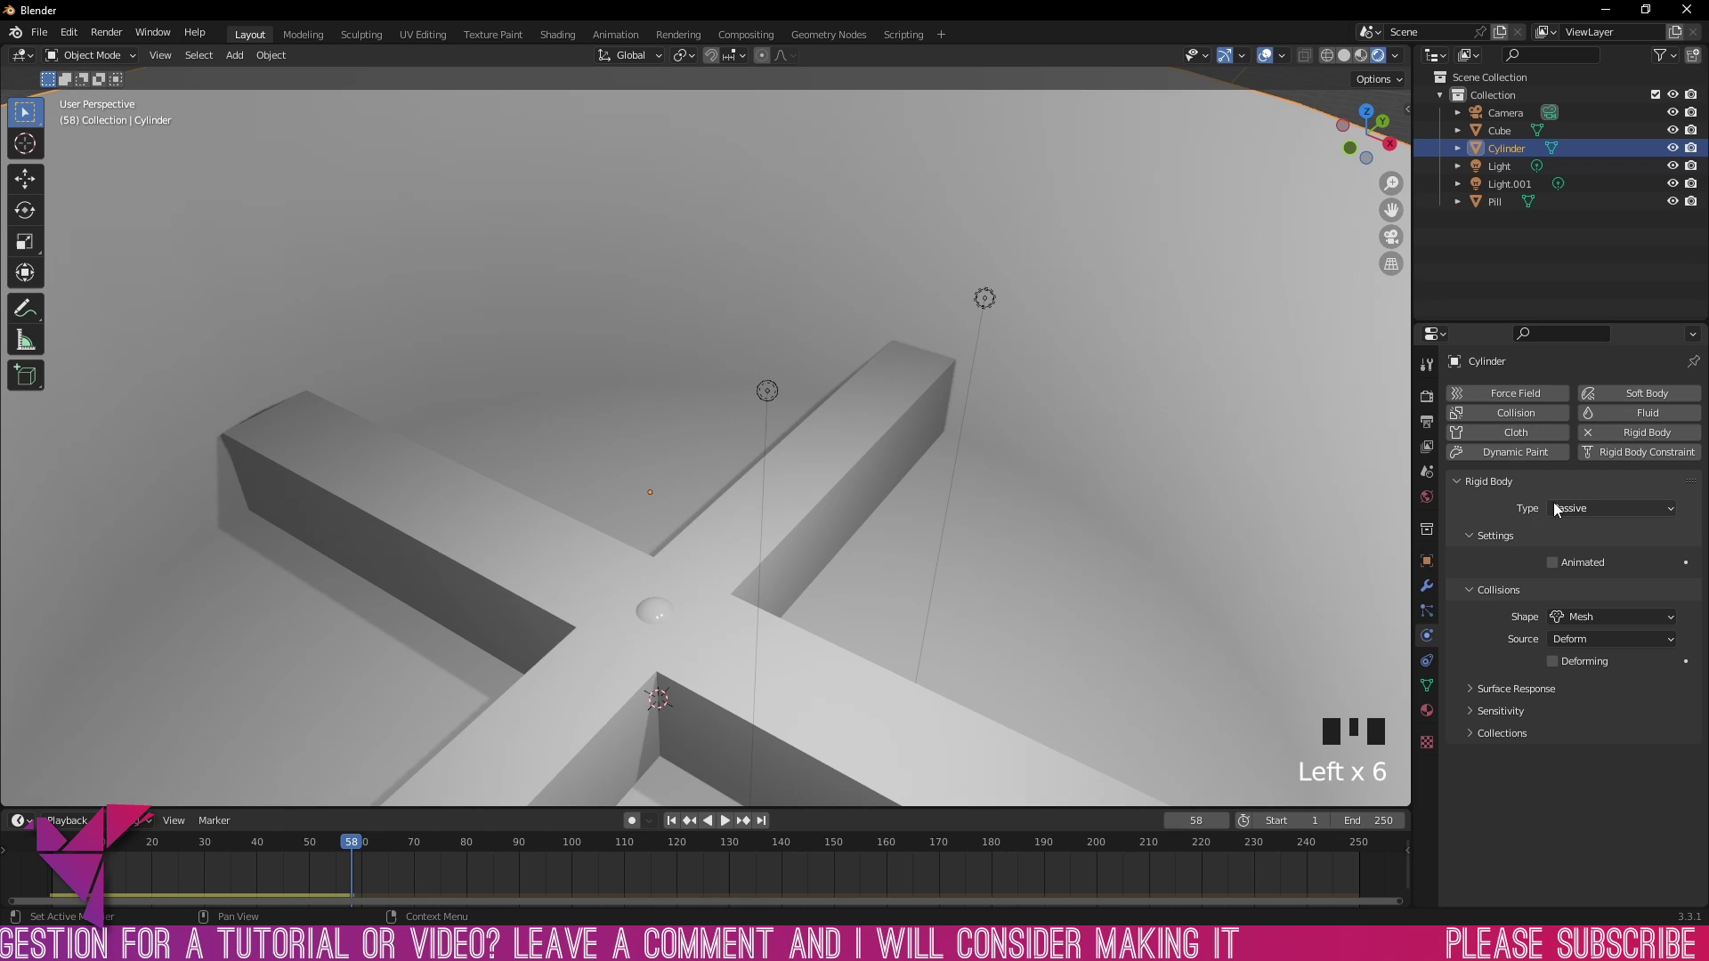
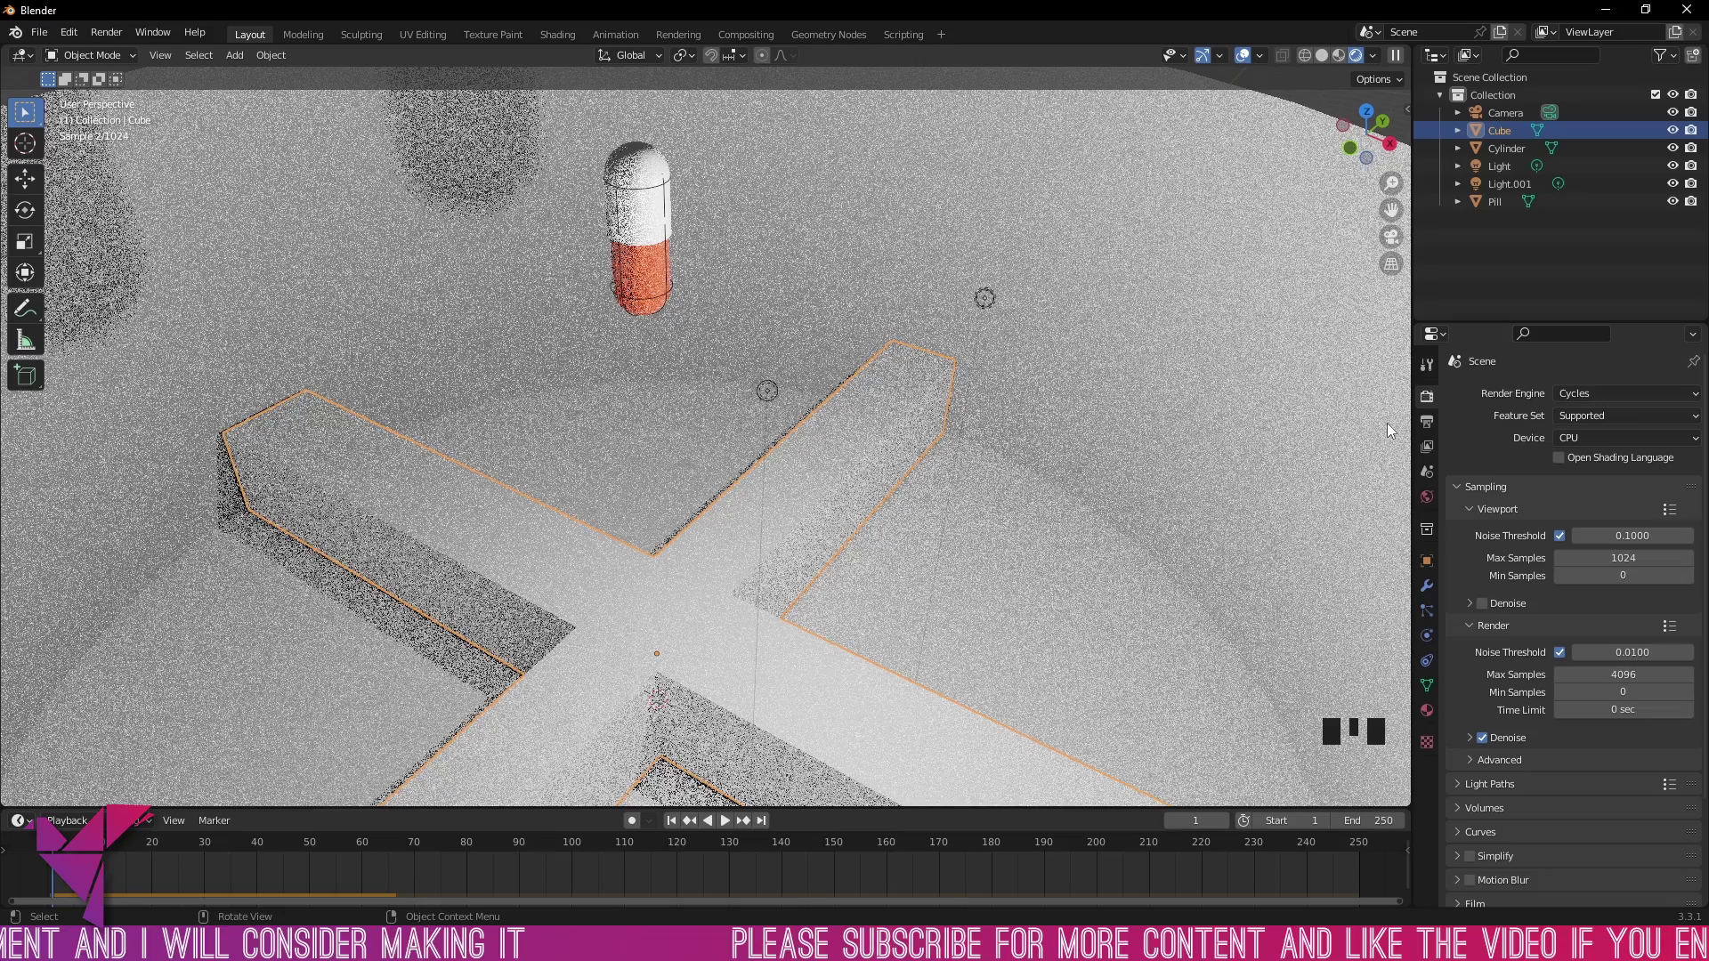
Step: Switch Cycles rendering to GPU Compute and play the simulation outside the camera view
drag(1613, 446, 1499, 498)
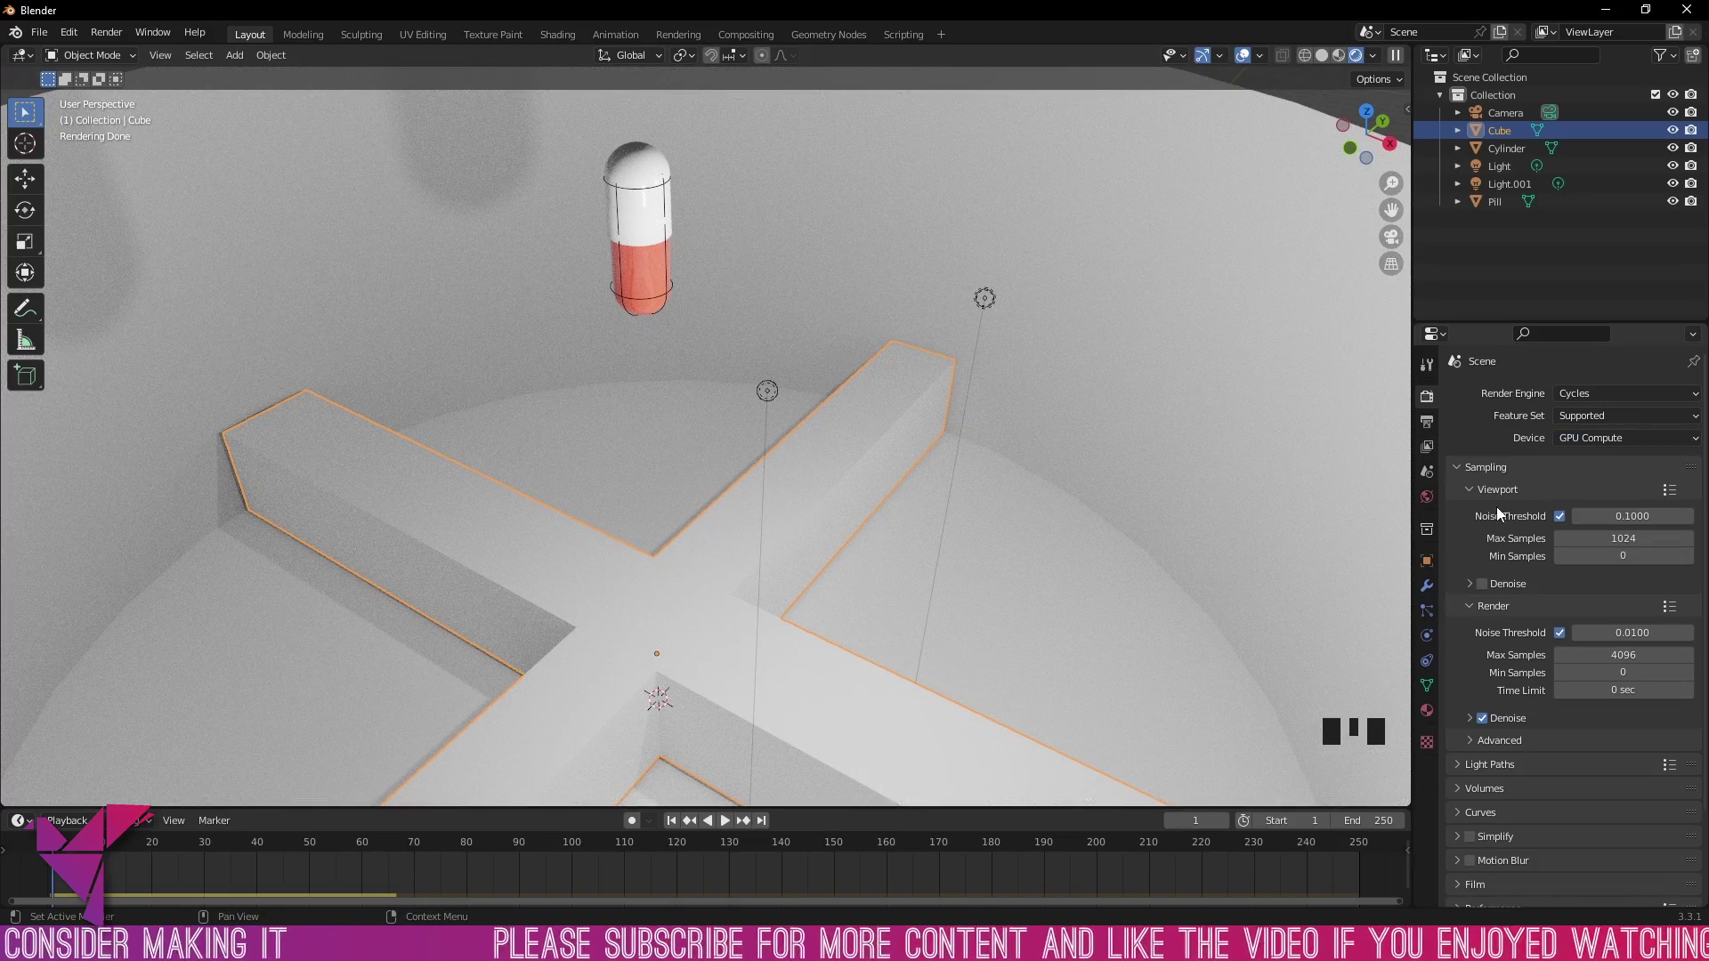
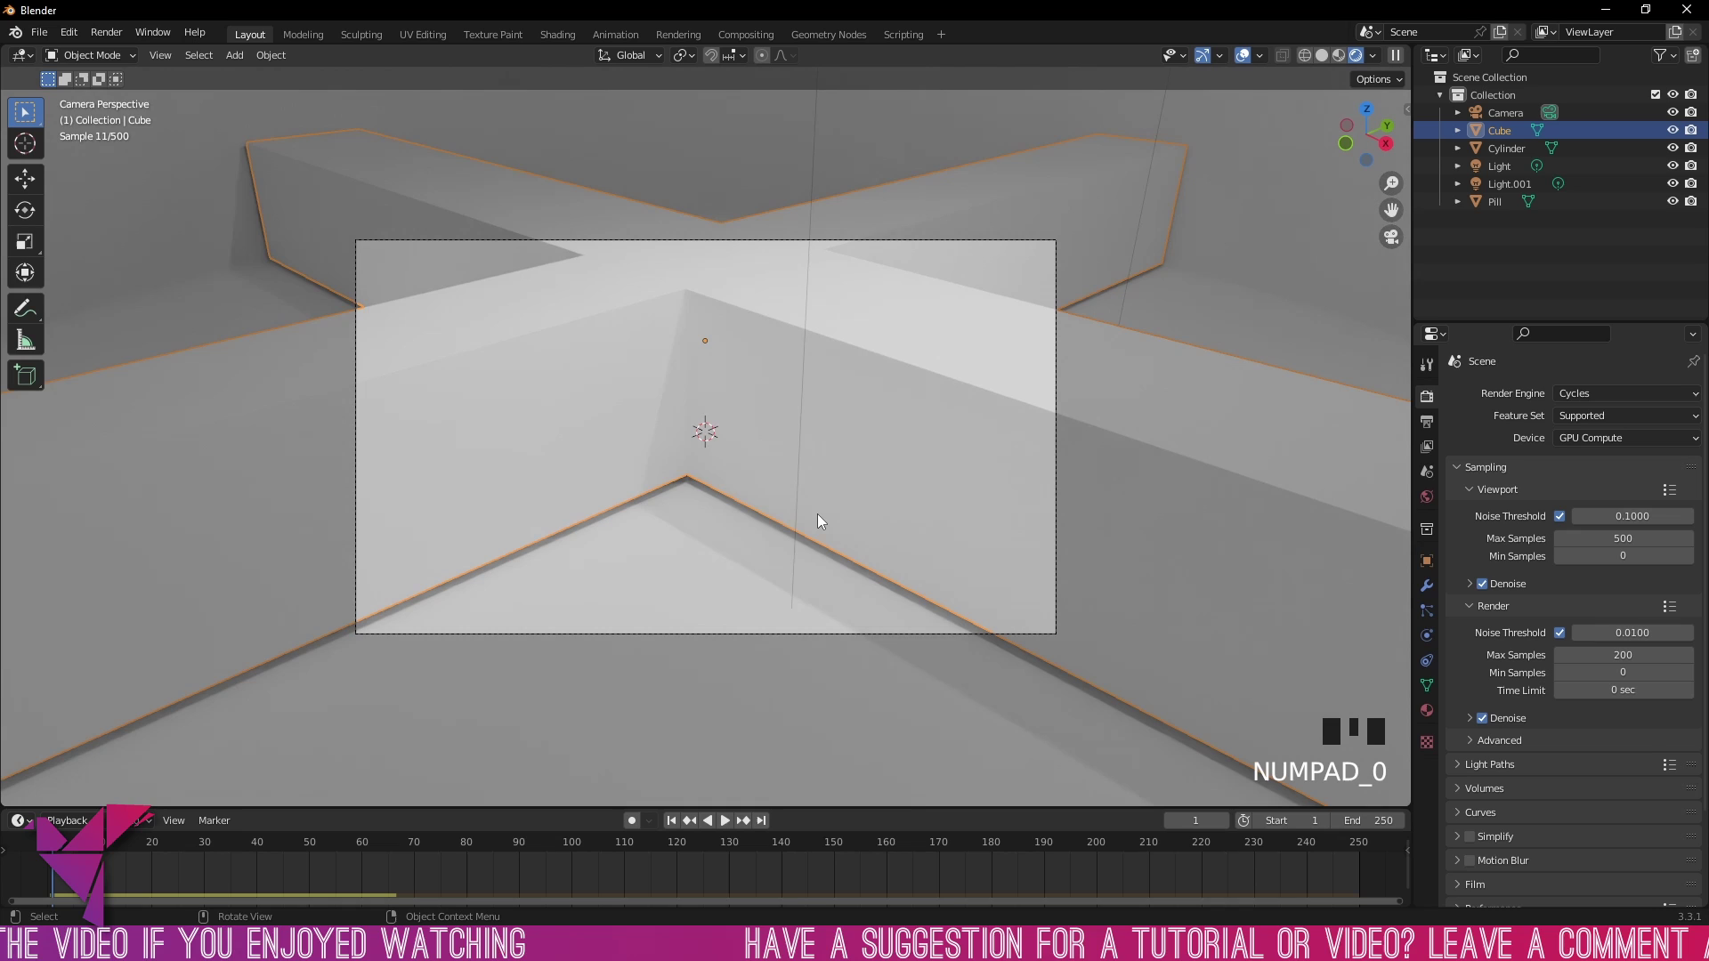
key(KP_0)
key(KP_0)
key(KP_0)
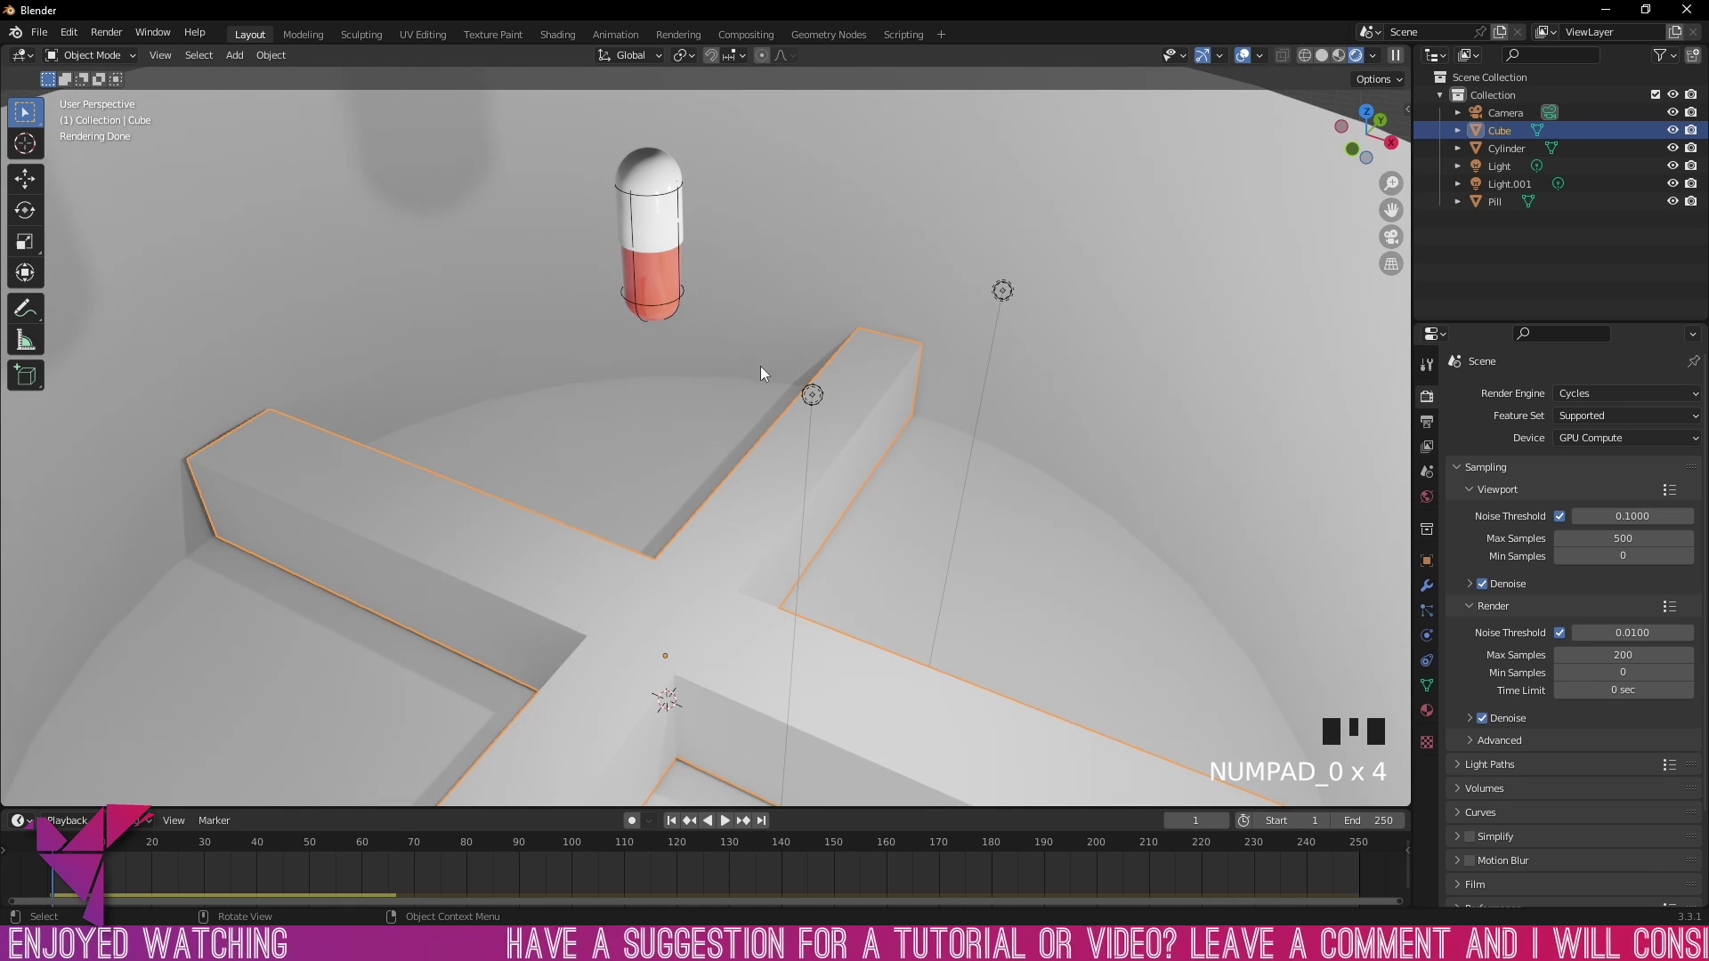
key(space)
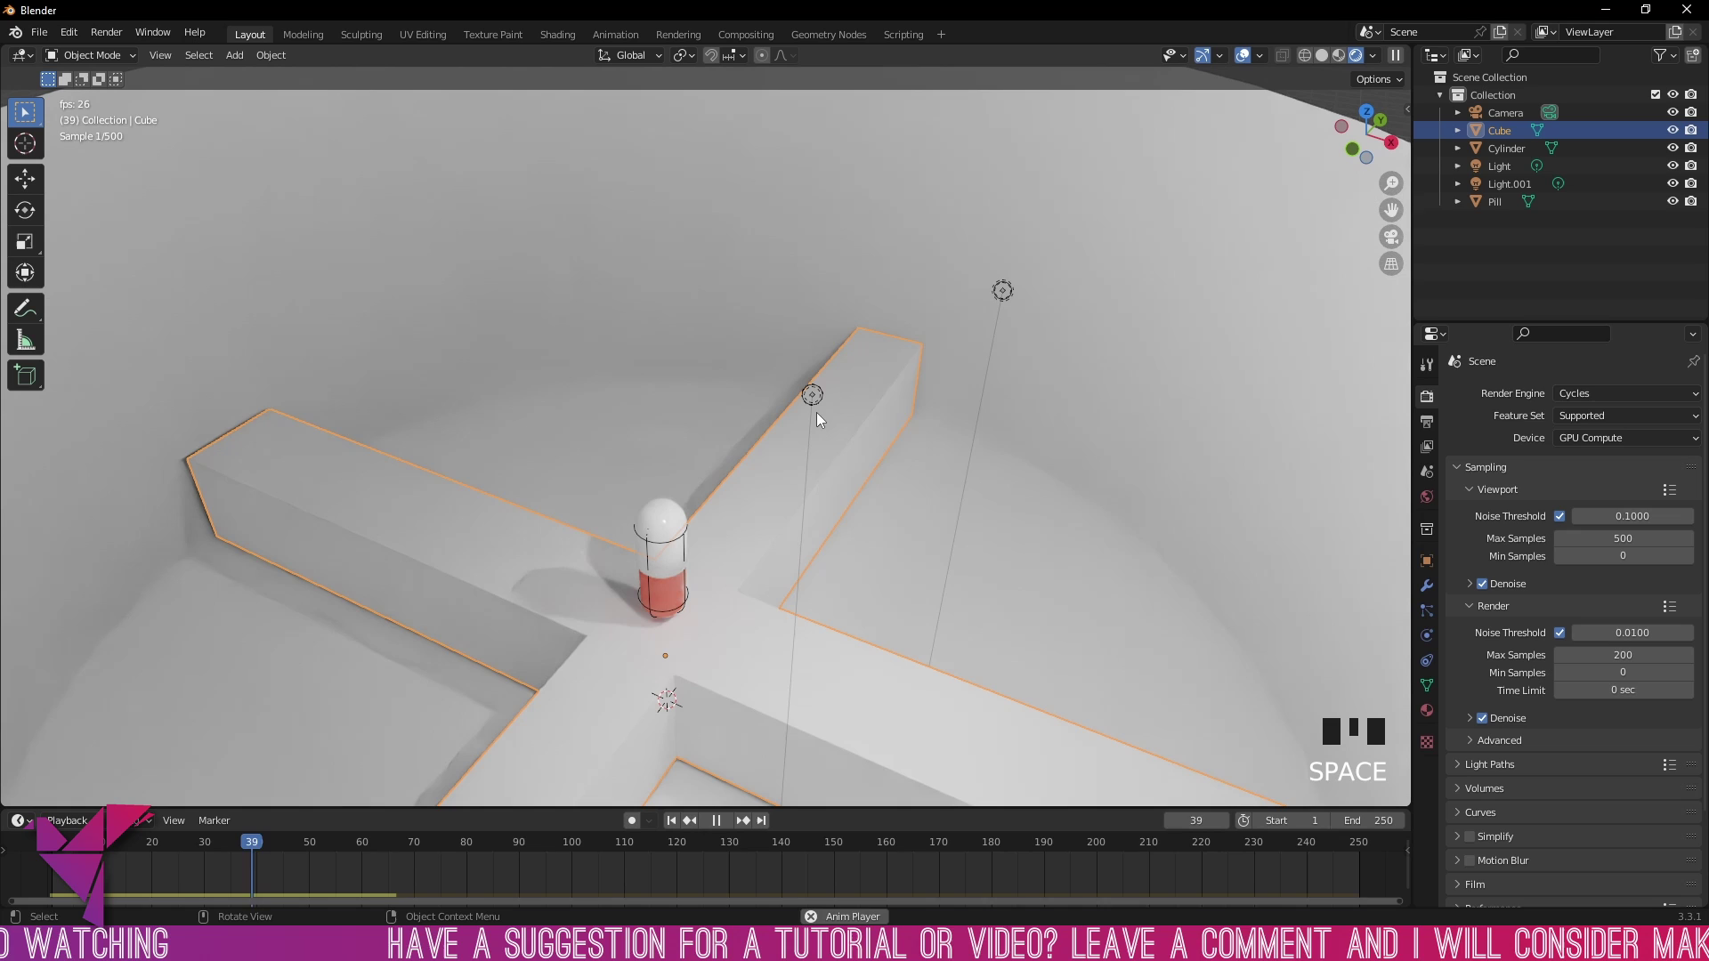
key(space)
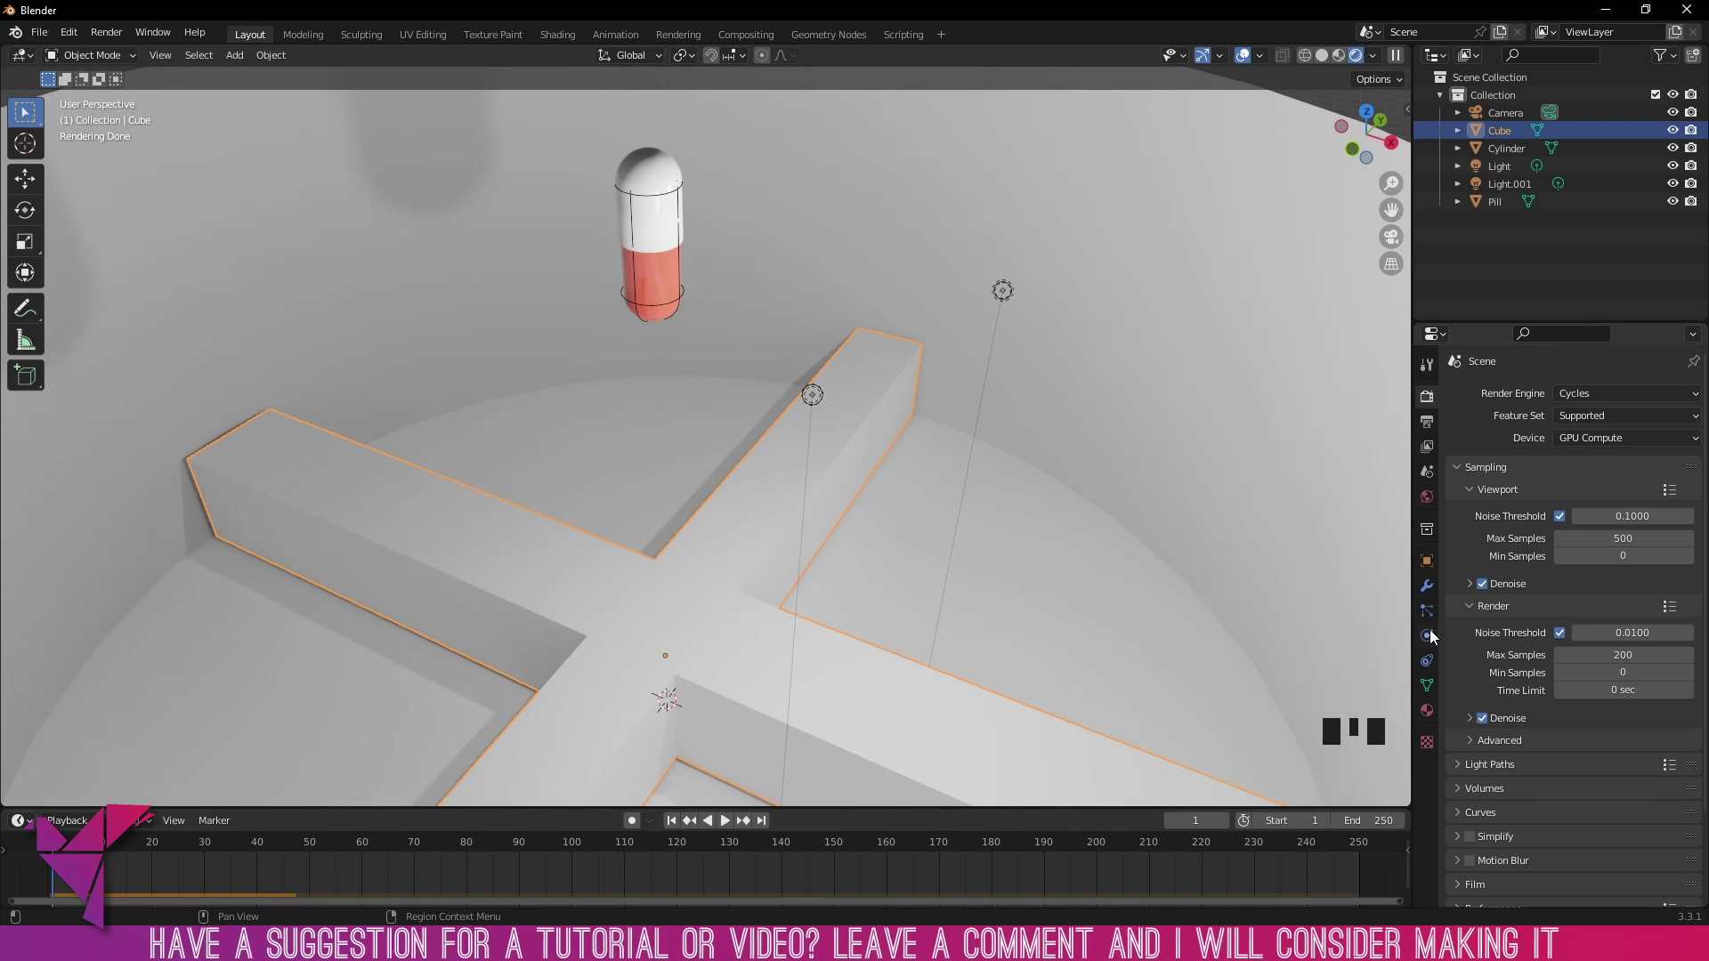
Step: Set the cross bar's rigid body to a passive Mesh collider, then select the cylinder
click(1427, 612)
click(1431, 636)
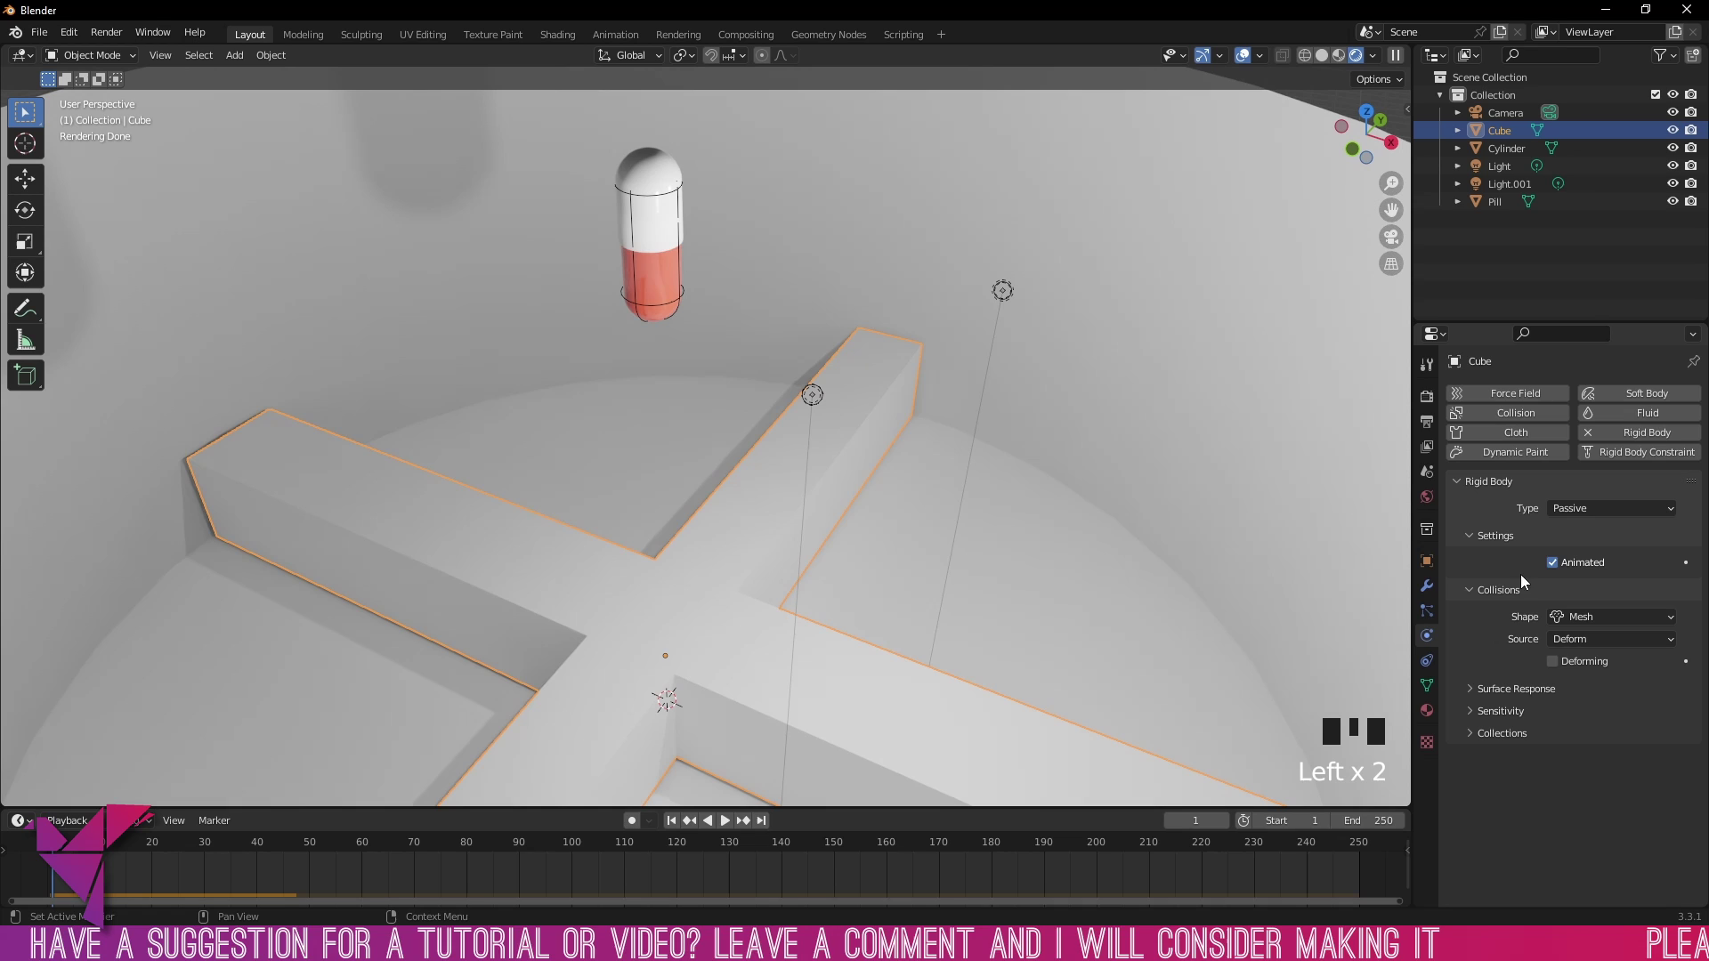
click(1207, 390)
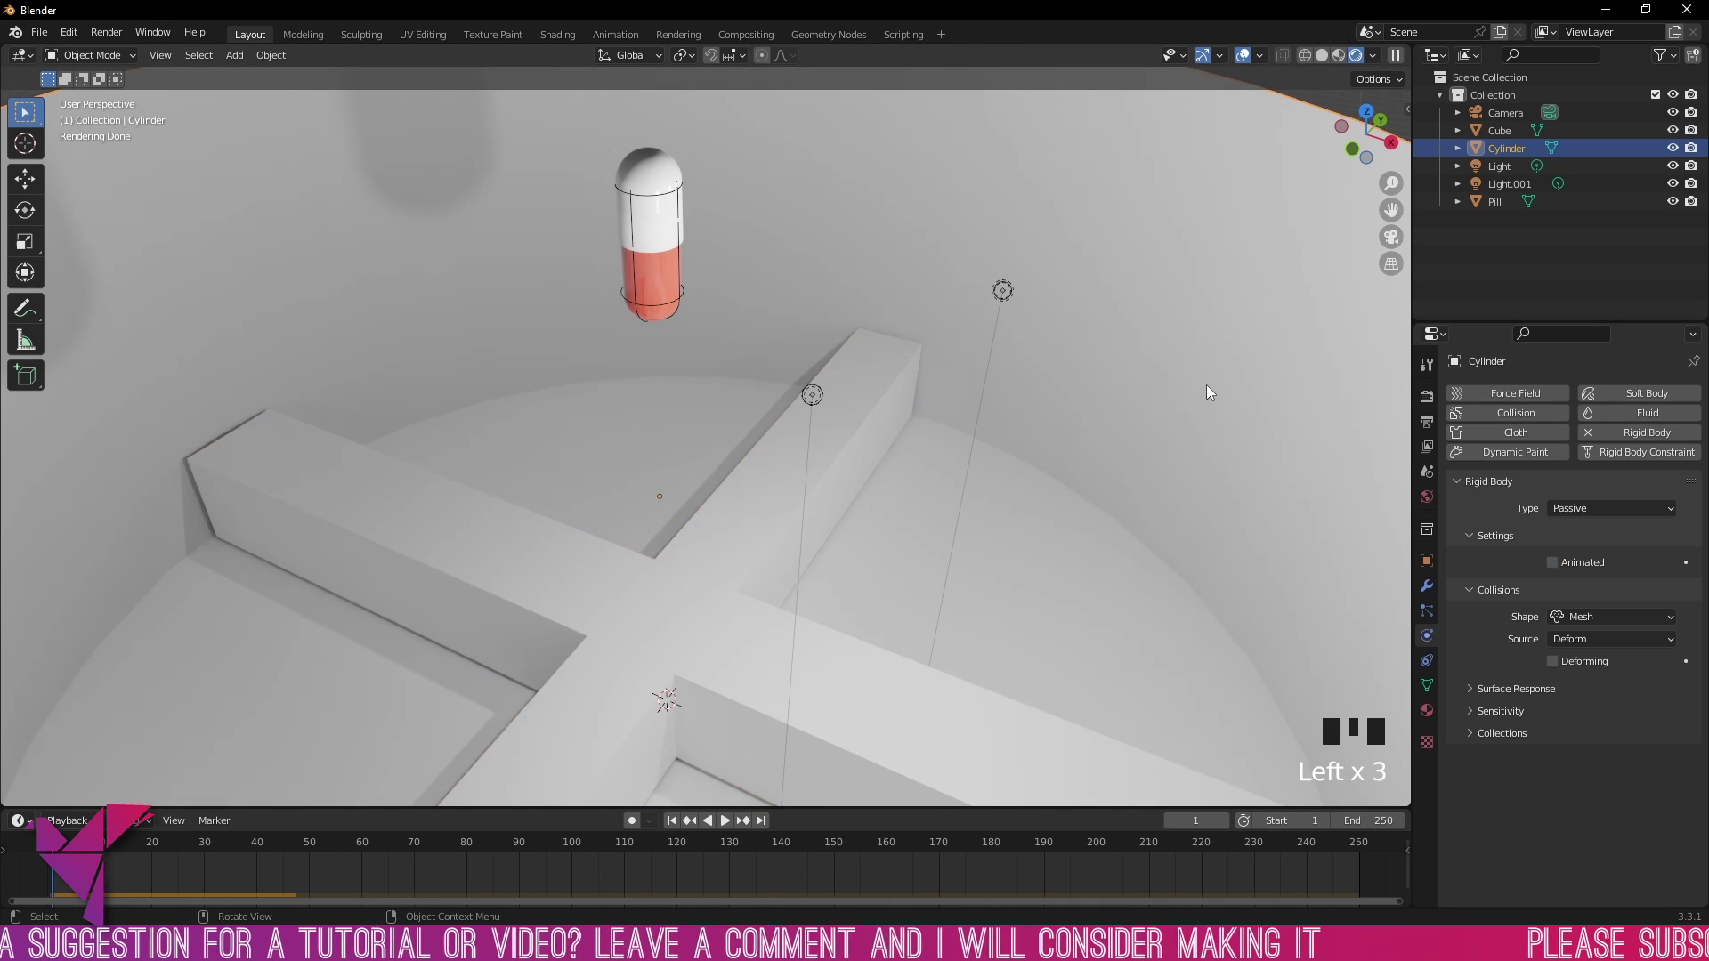
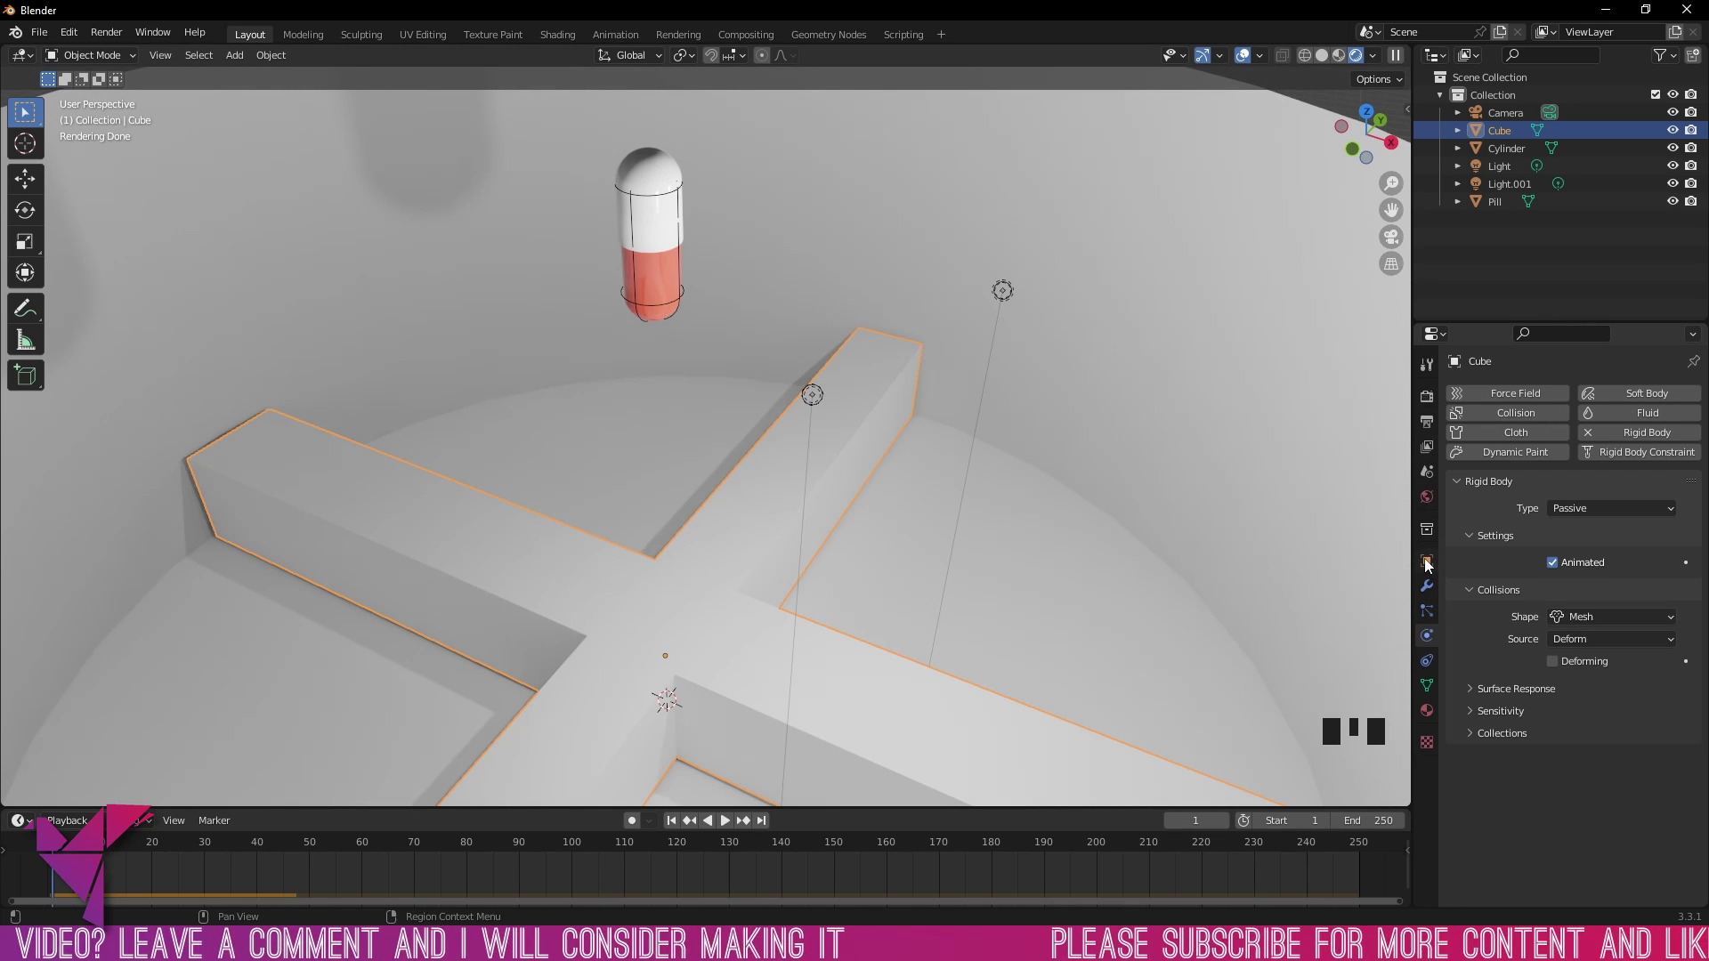
Step: Drive the cross bar's Rotation Z with a #frame expression in its object properties
click(1429, 565)
click(1429, 565)
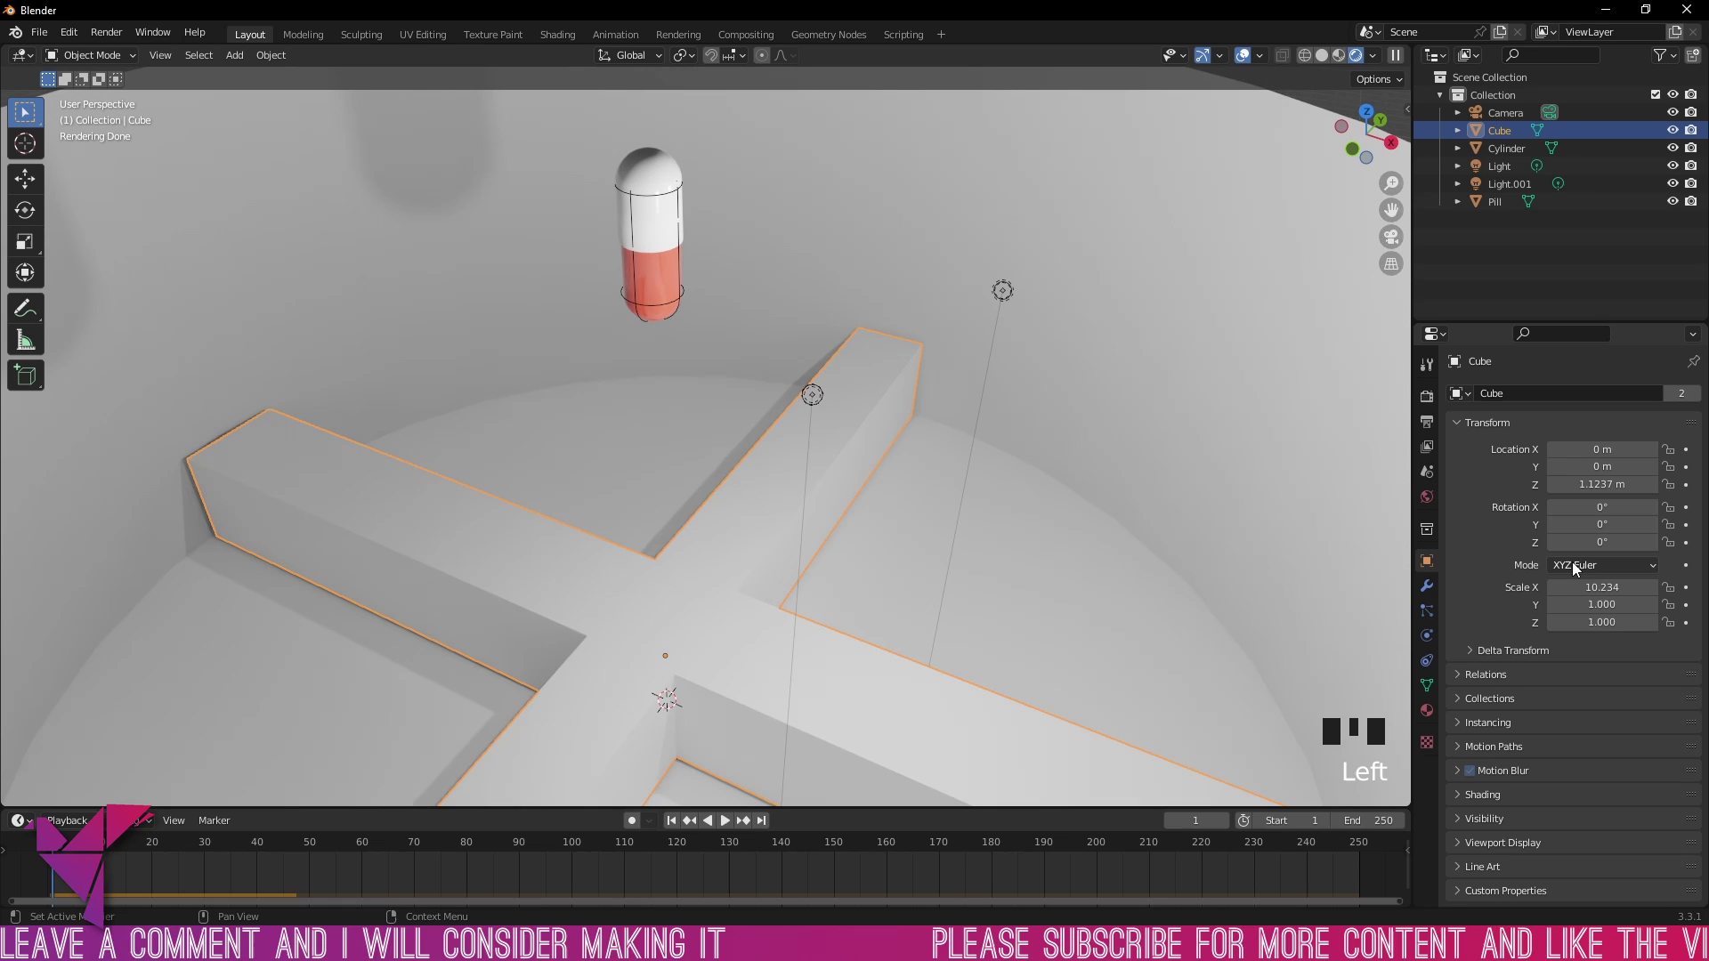
scroll(up, 3)
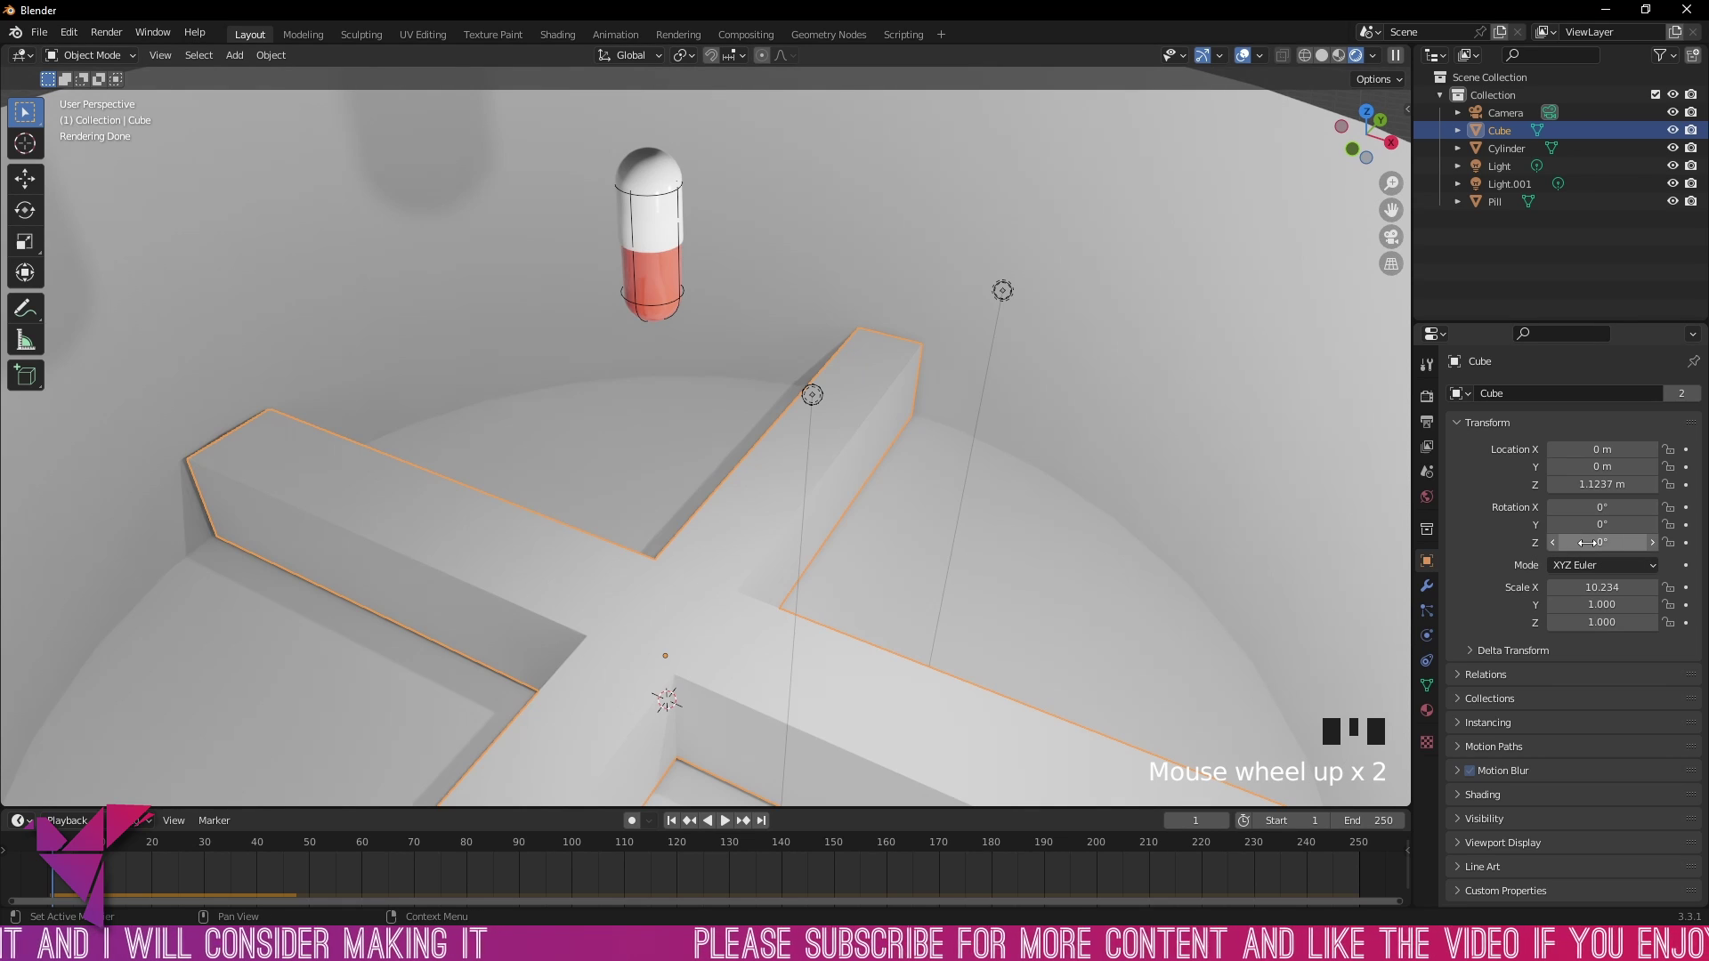
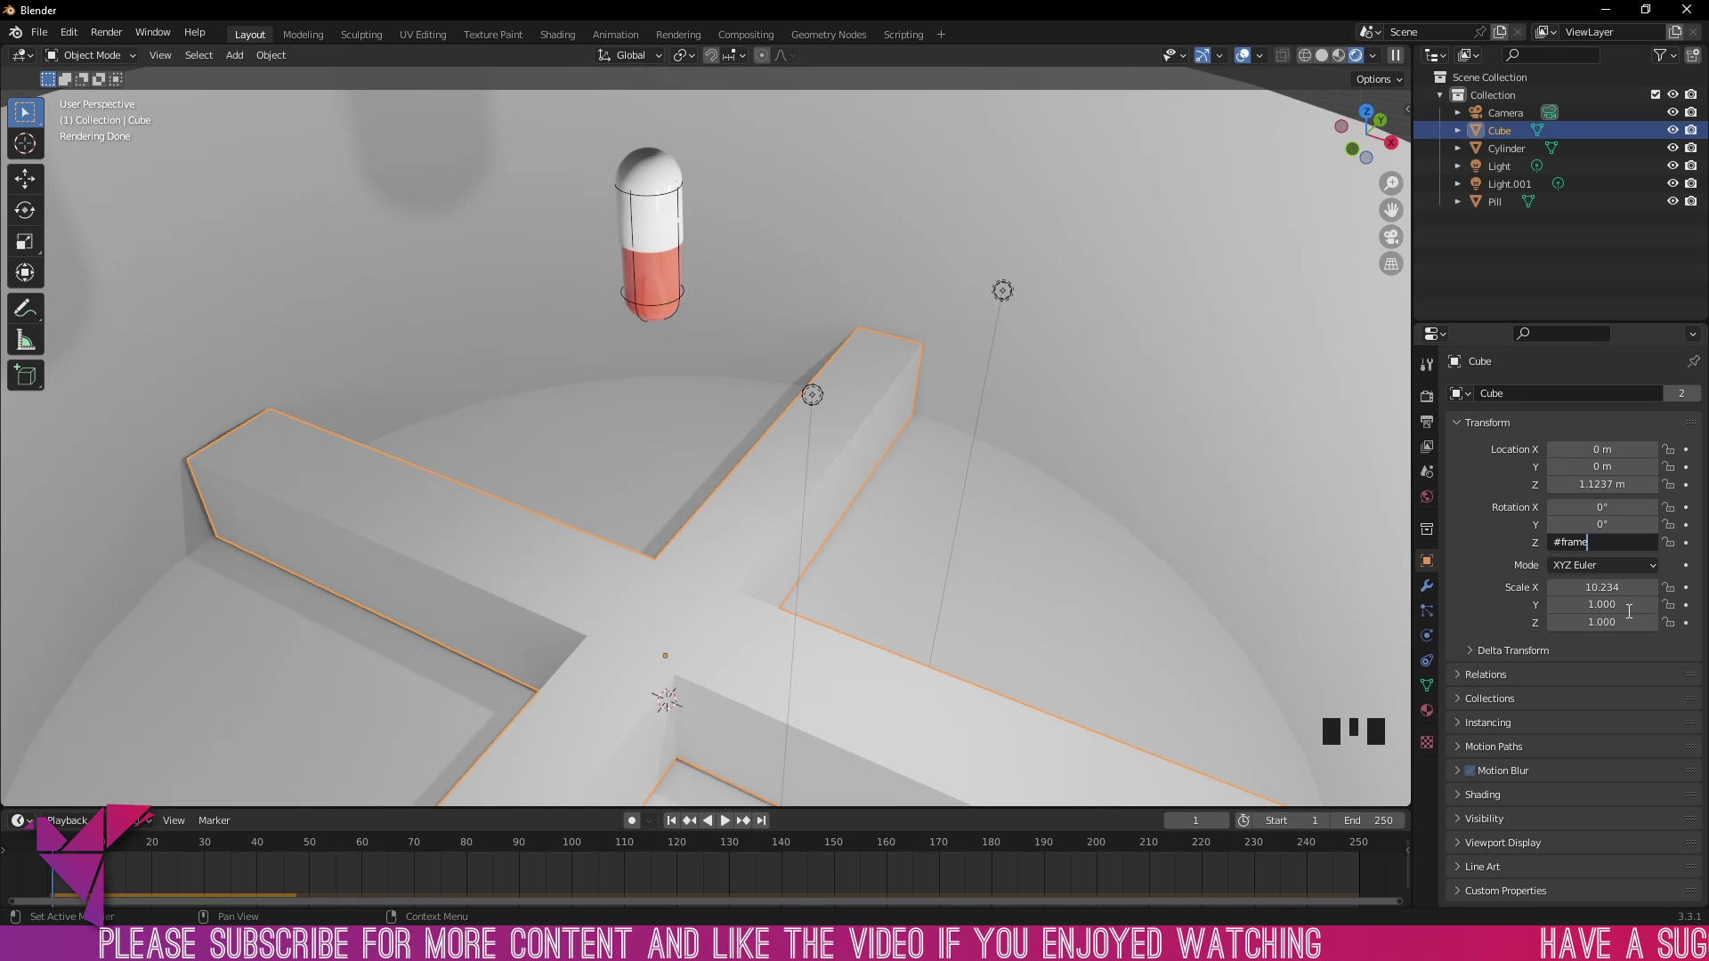
key(0)
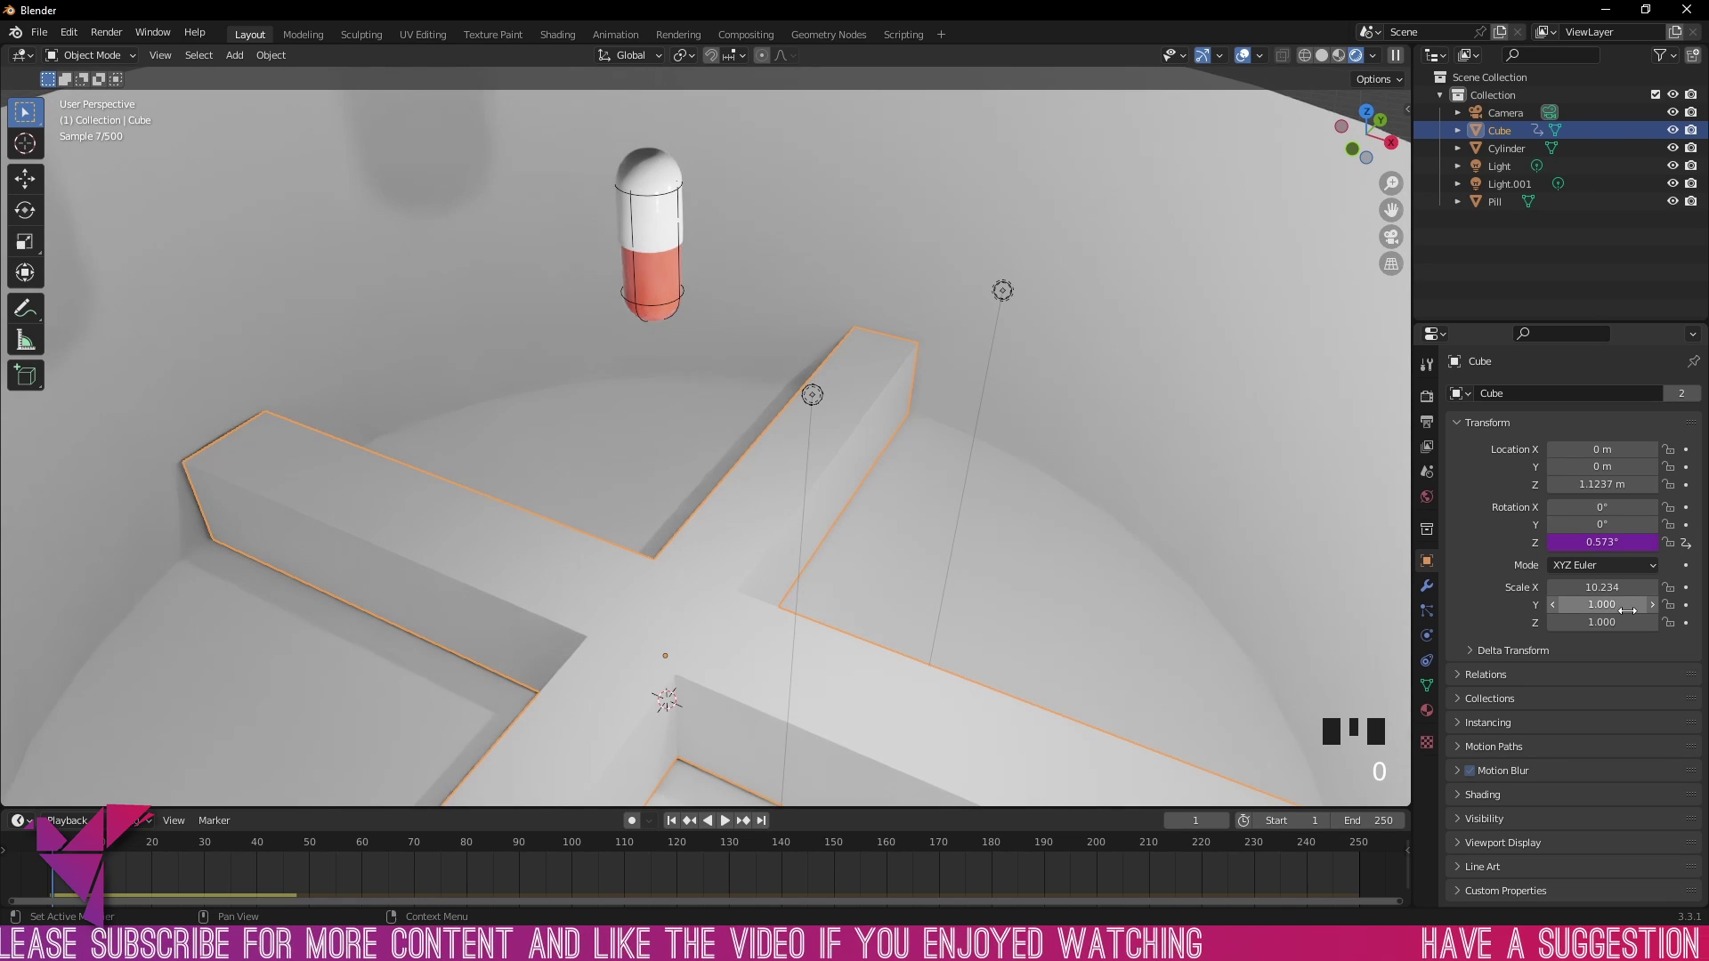
Step: Play the animation to watch the cross spin, then apply a refined rotation expression
key(space)
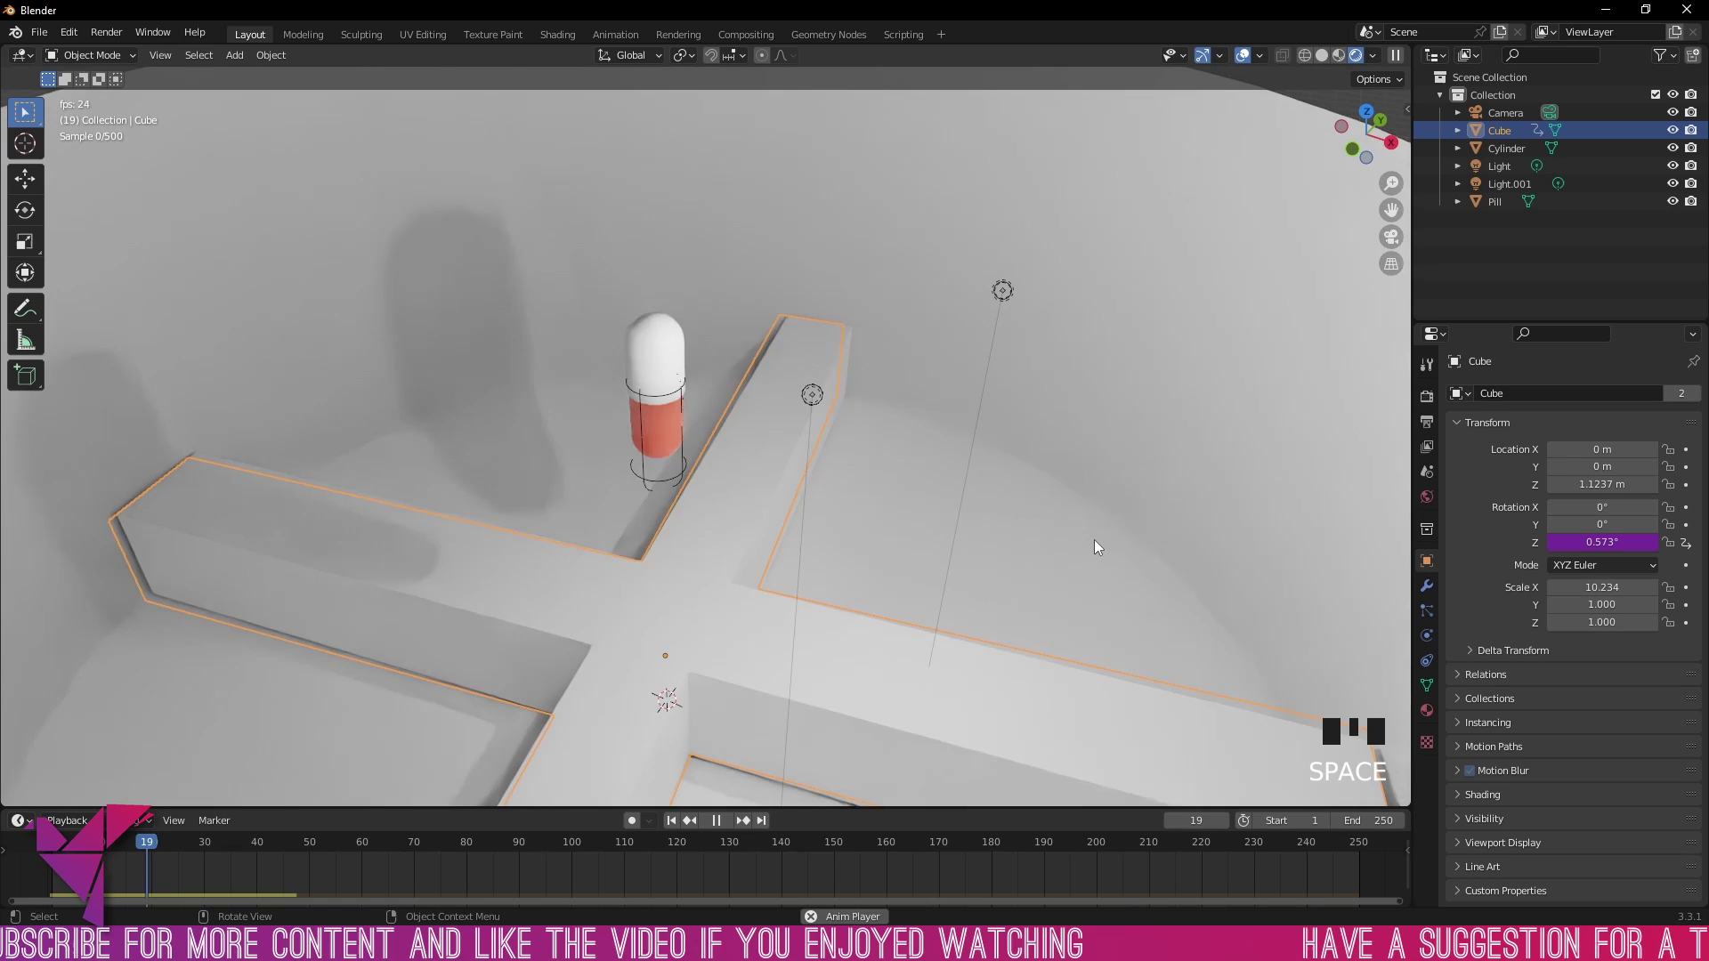
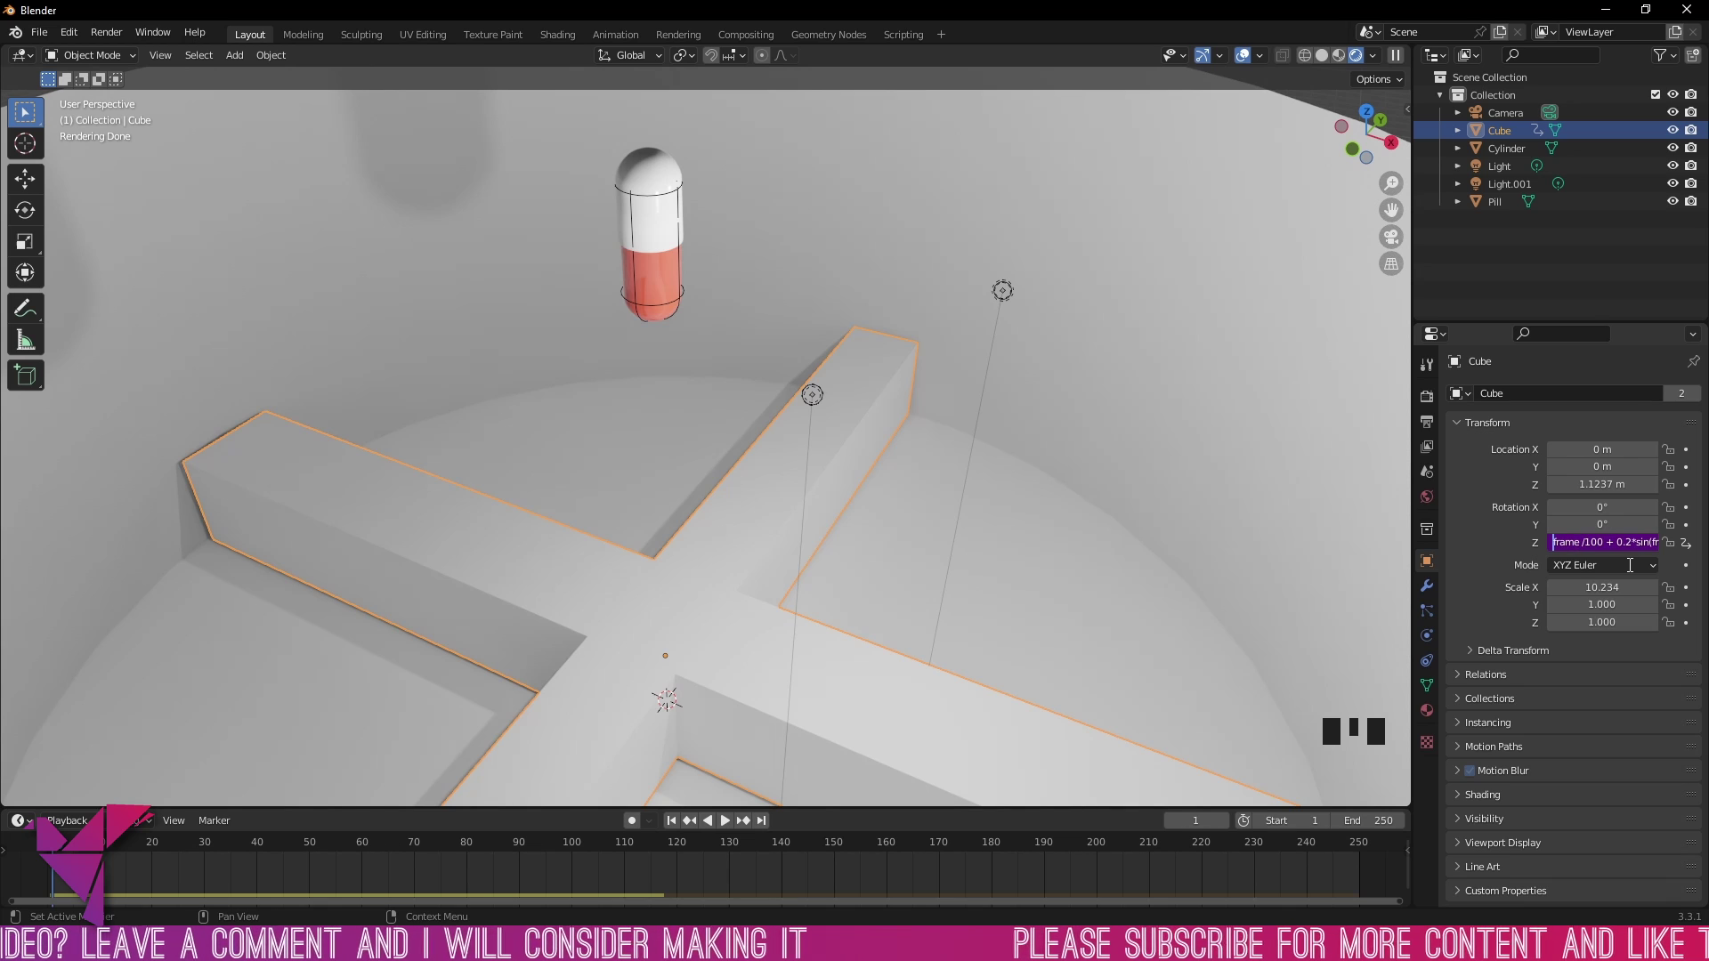
key(space)
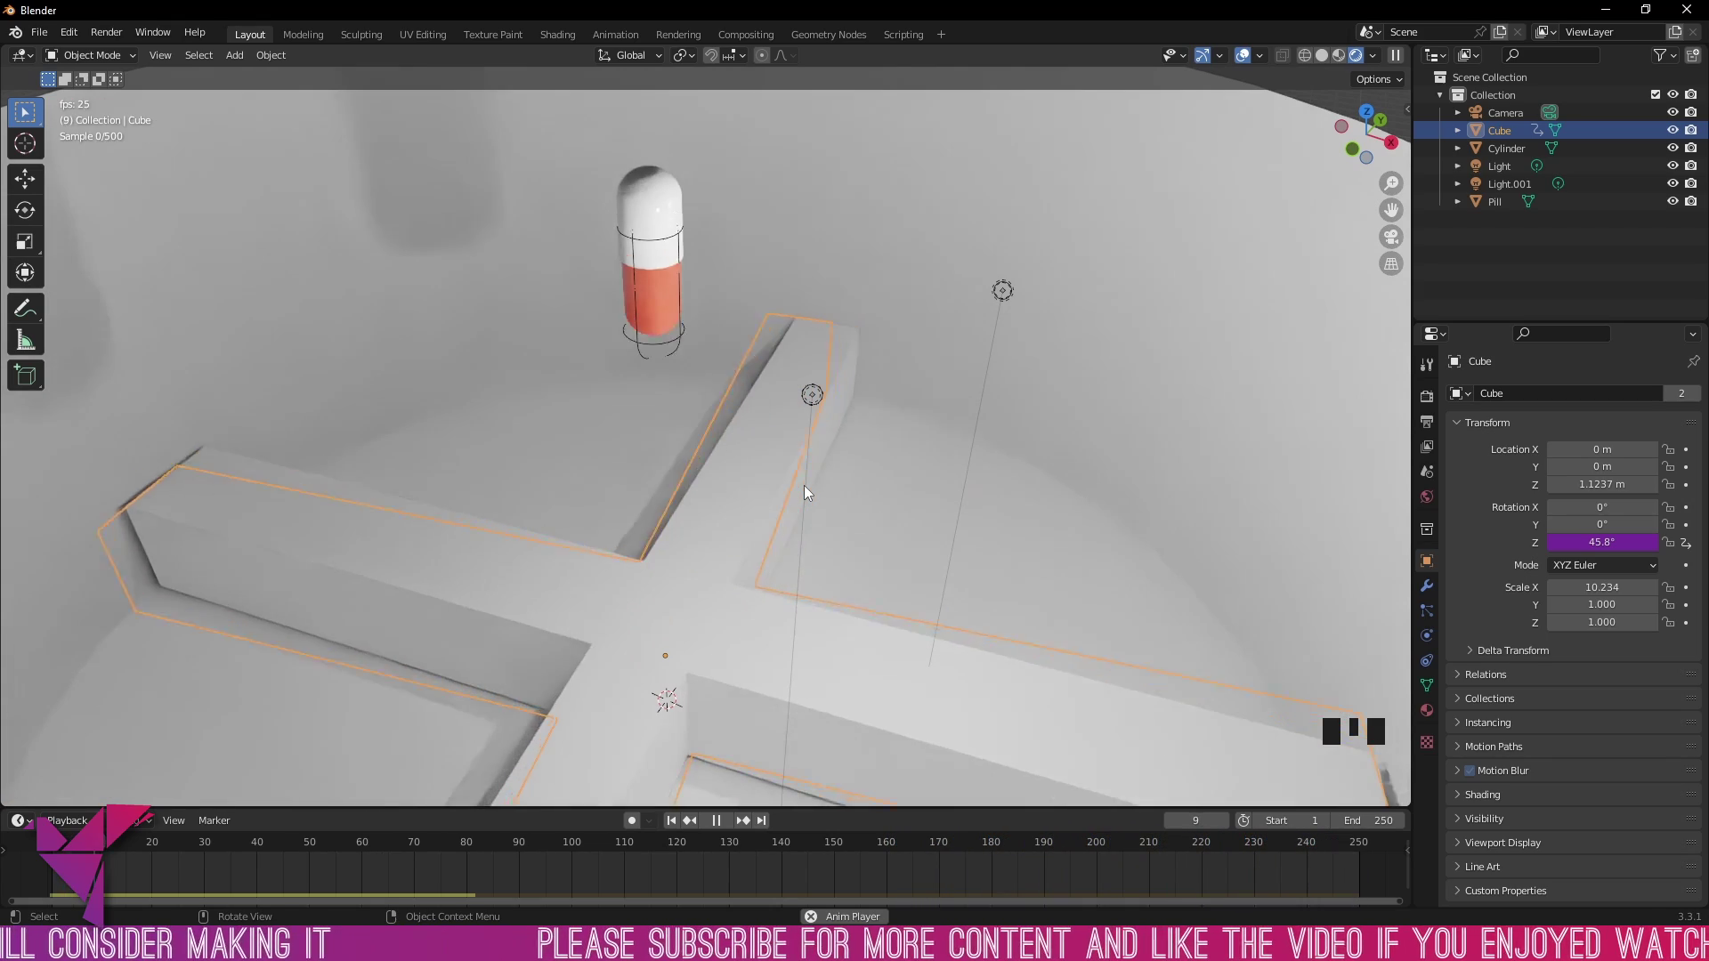
Step: Stop the spinning-cross playback and rewind the animation to frame 1
scroll(down, 3)
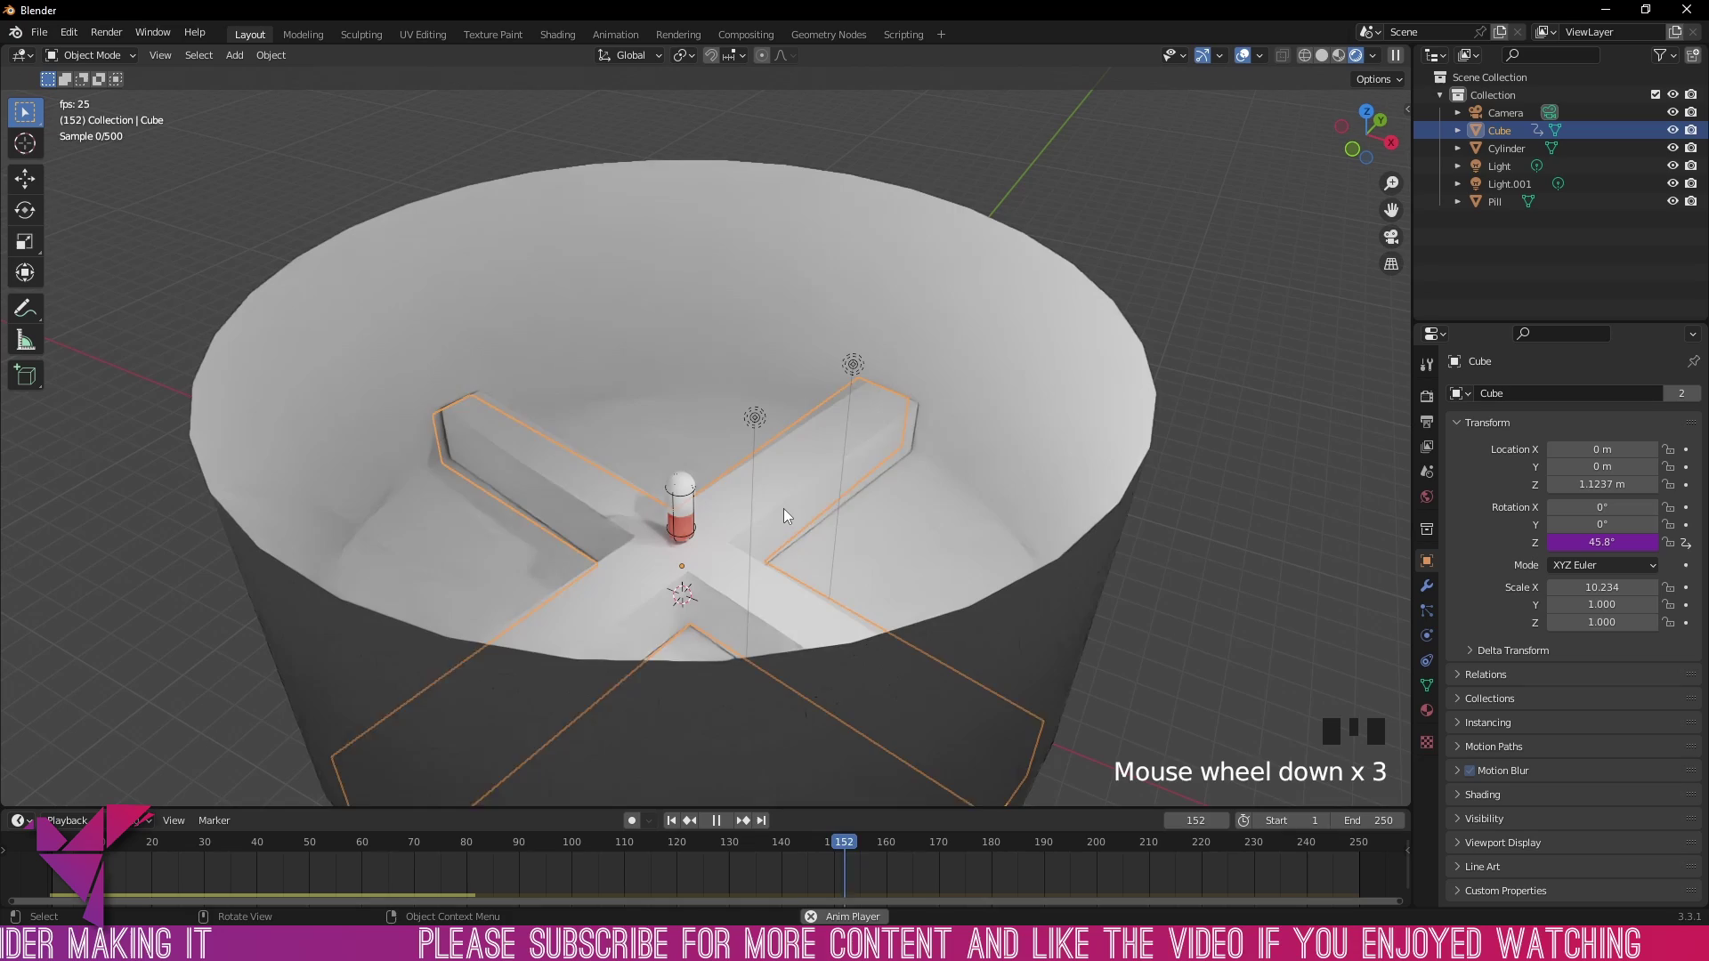
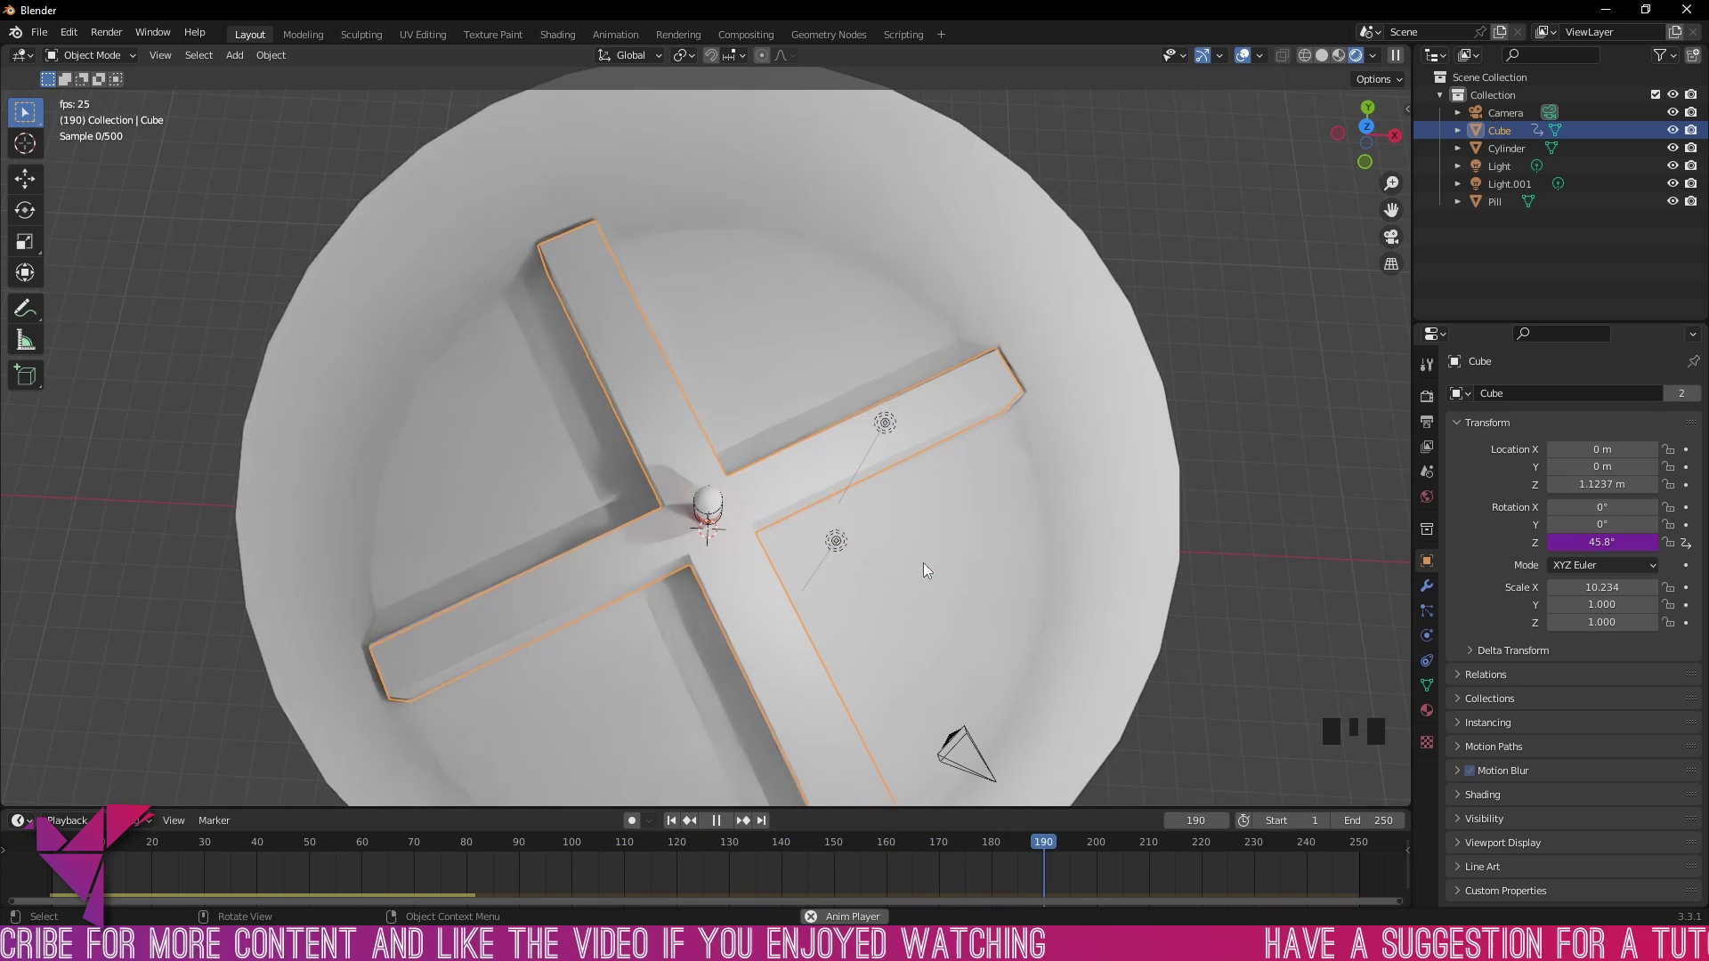
key(space)
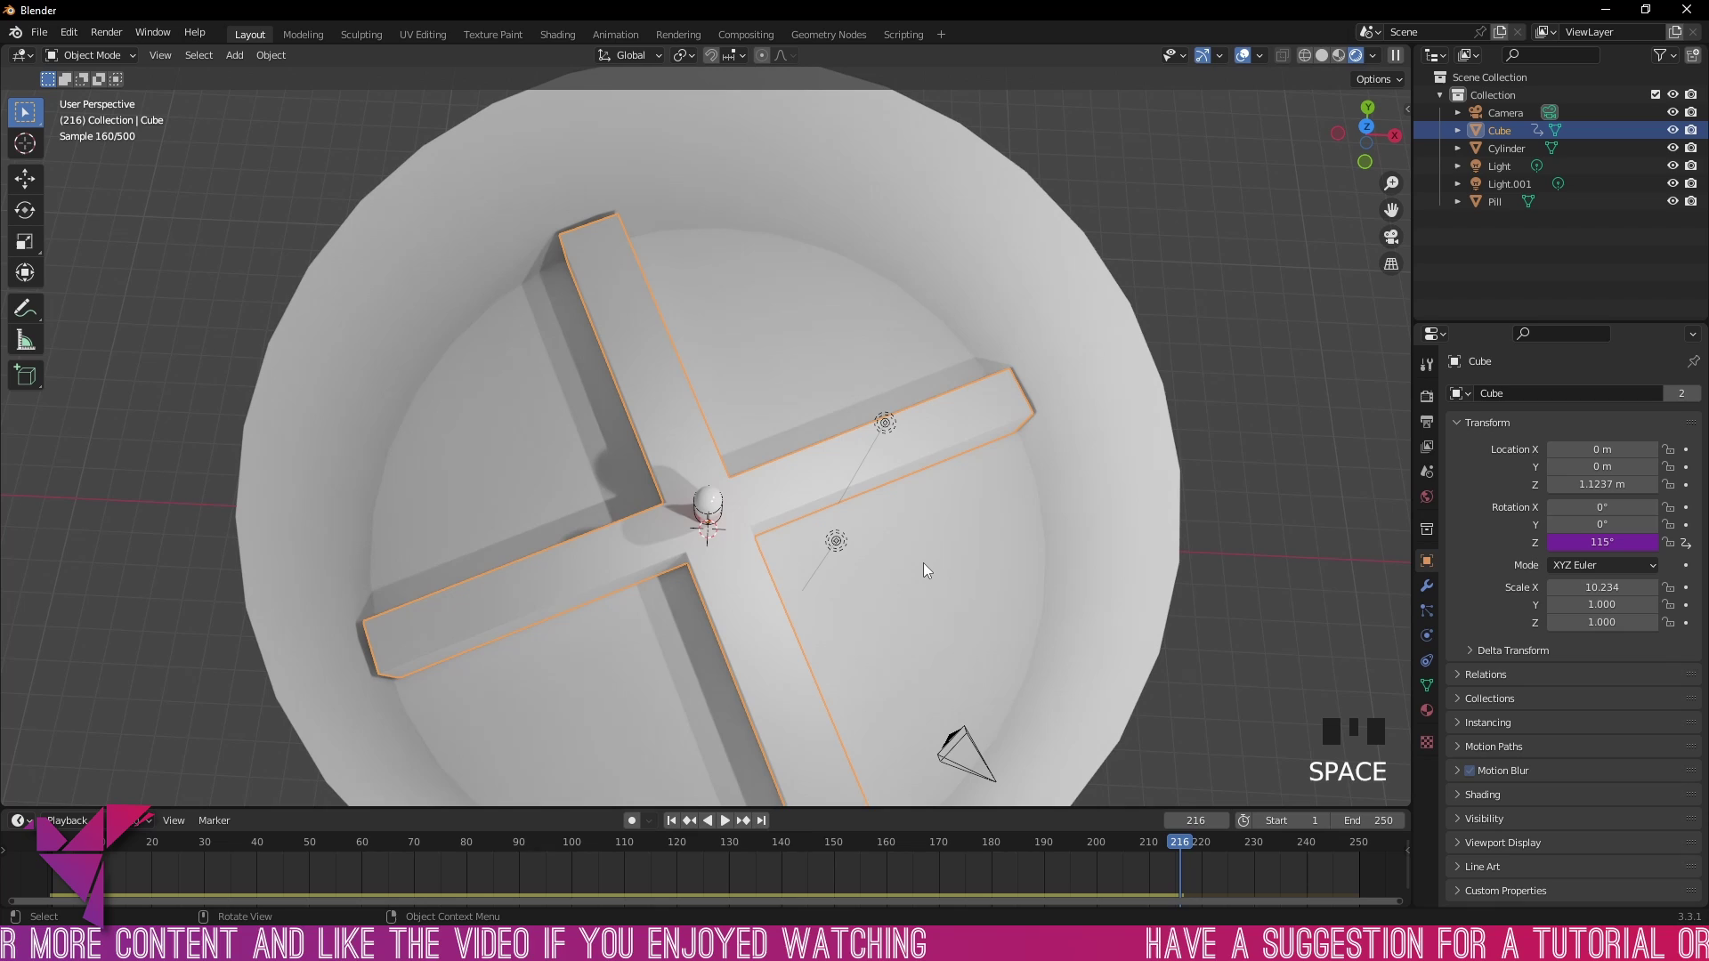
key(shift+Left)
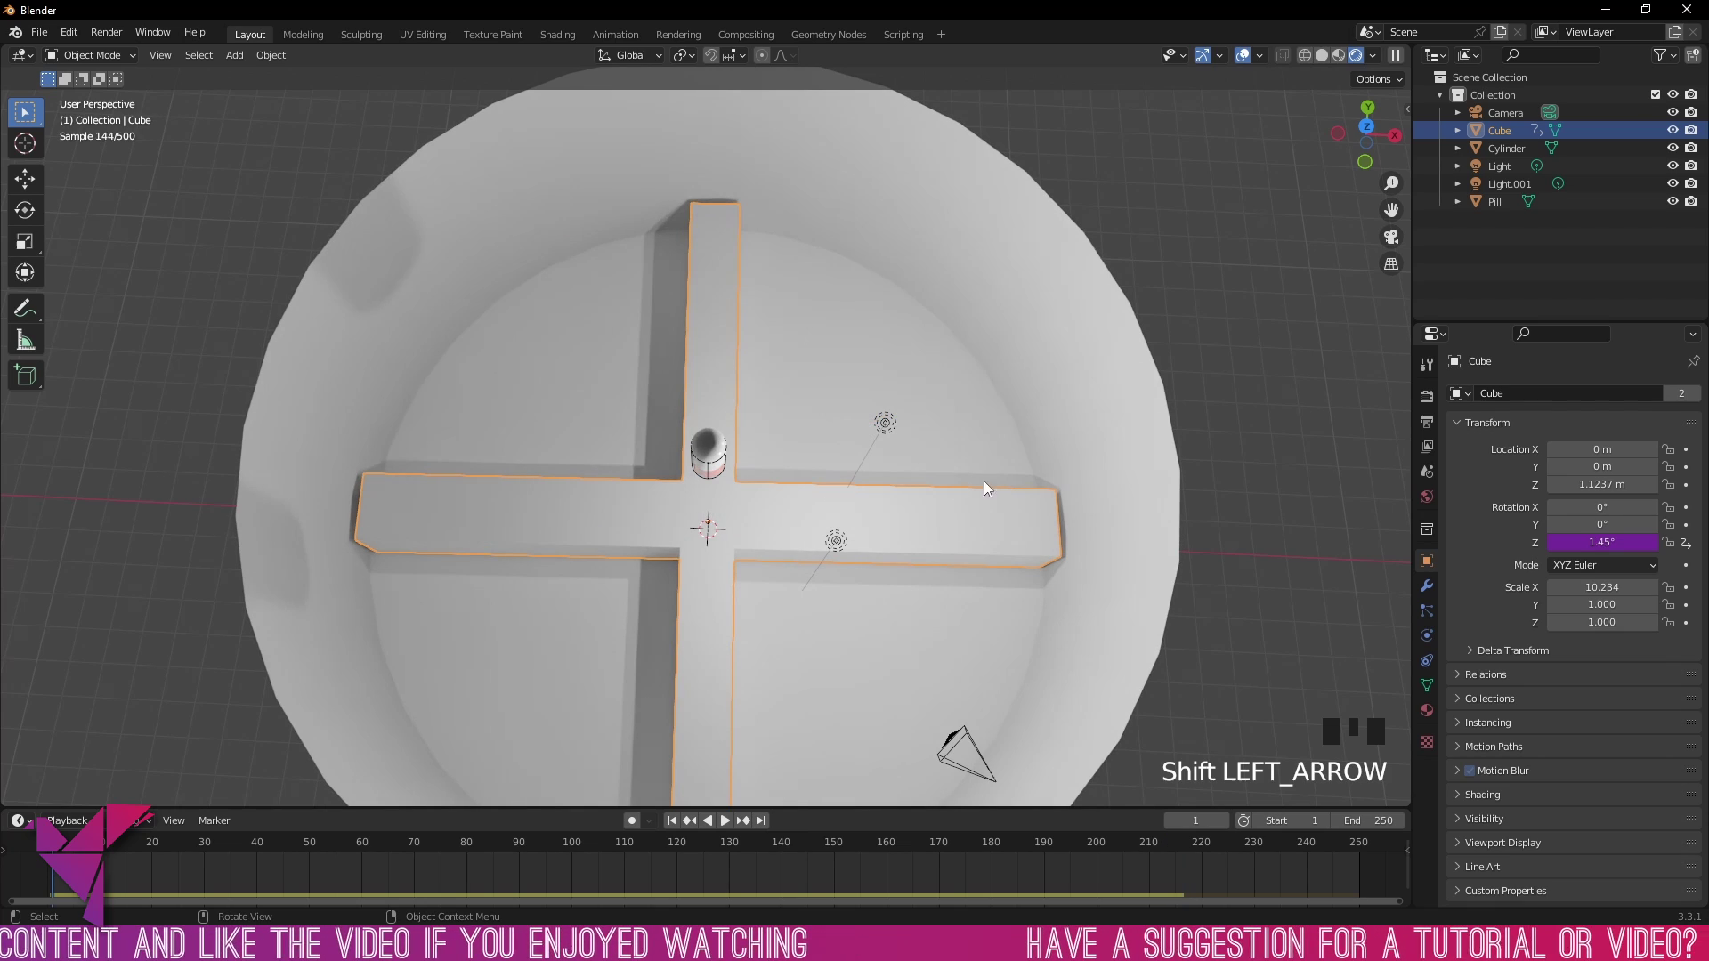
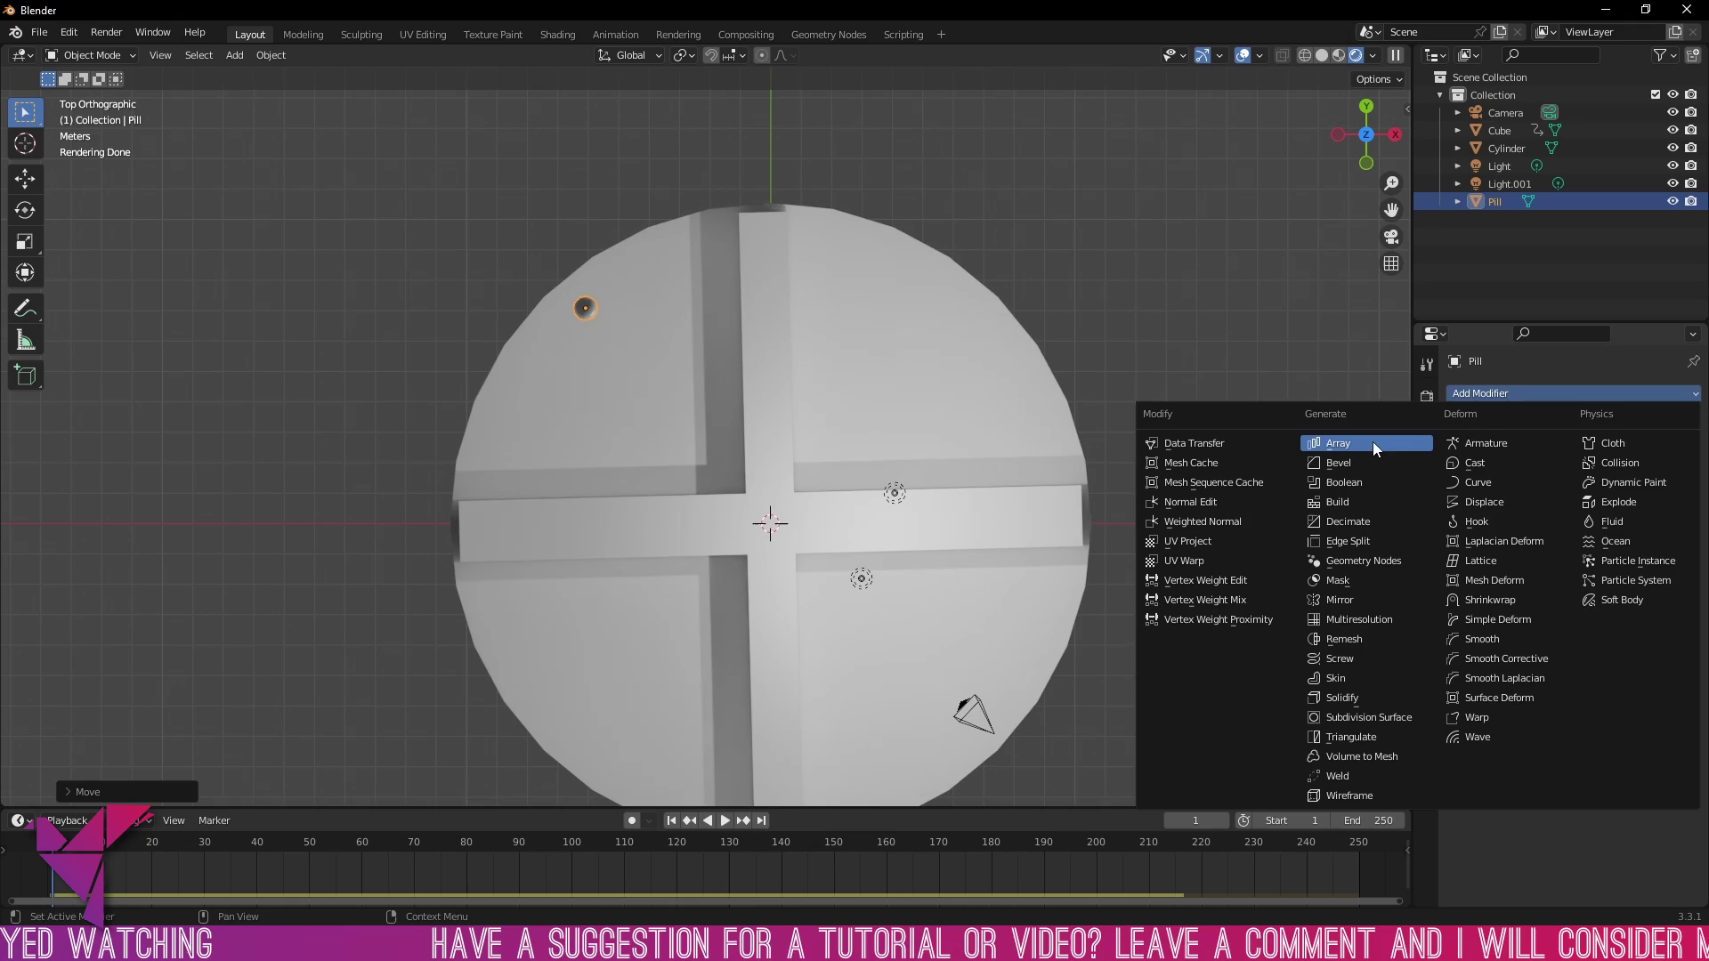
Step: Add an Array modifier to the Pill with count 18, making a row of capsules
click(1362, 452)
drag(1245, 428, 1219, 386)
key(space)
key(space)
scroll(down, 3)
drag(1092, 446, 1125, 445)
key(shift+Left)
Step: Test the pill row by playing and rewinding the simulation several times
key(space)
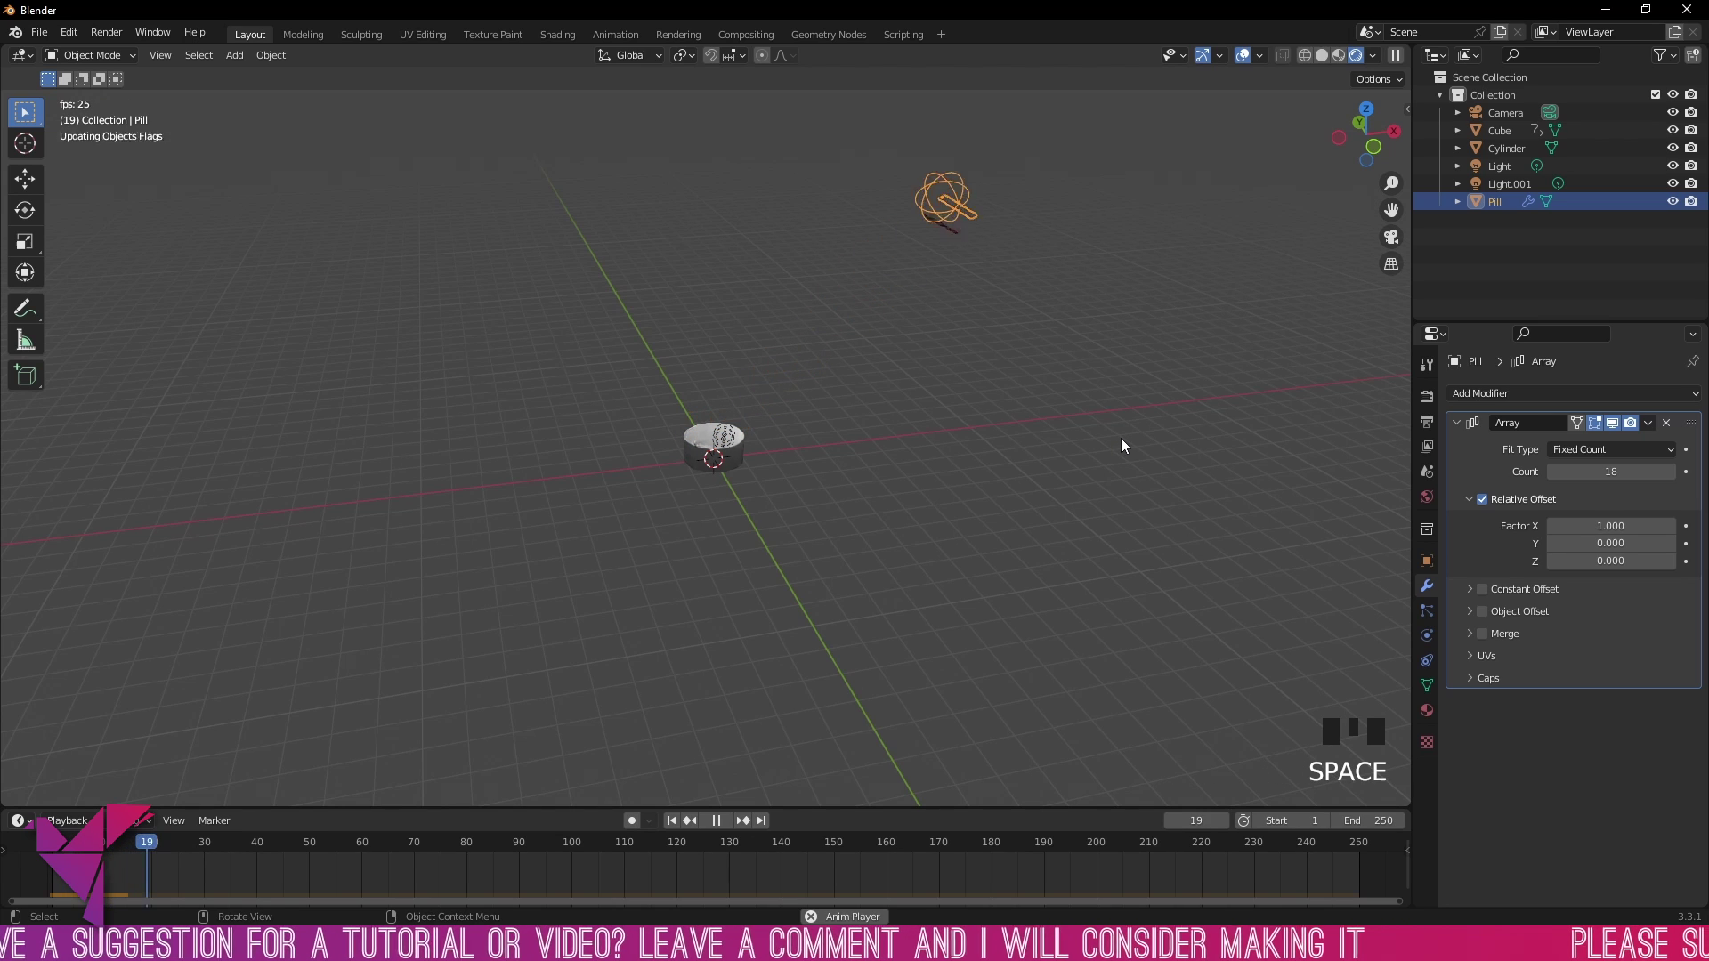
key(space)
key(shift+Left)
key(space)
key(space)
key(shift+Left)
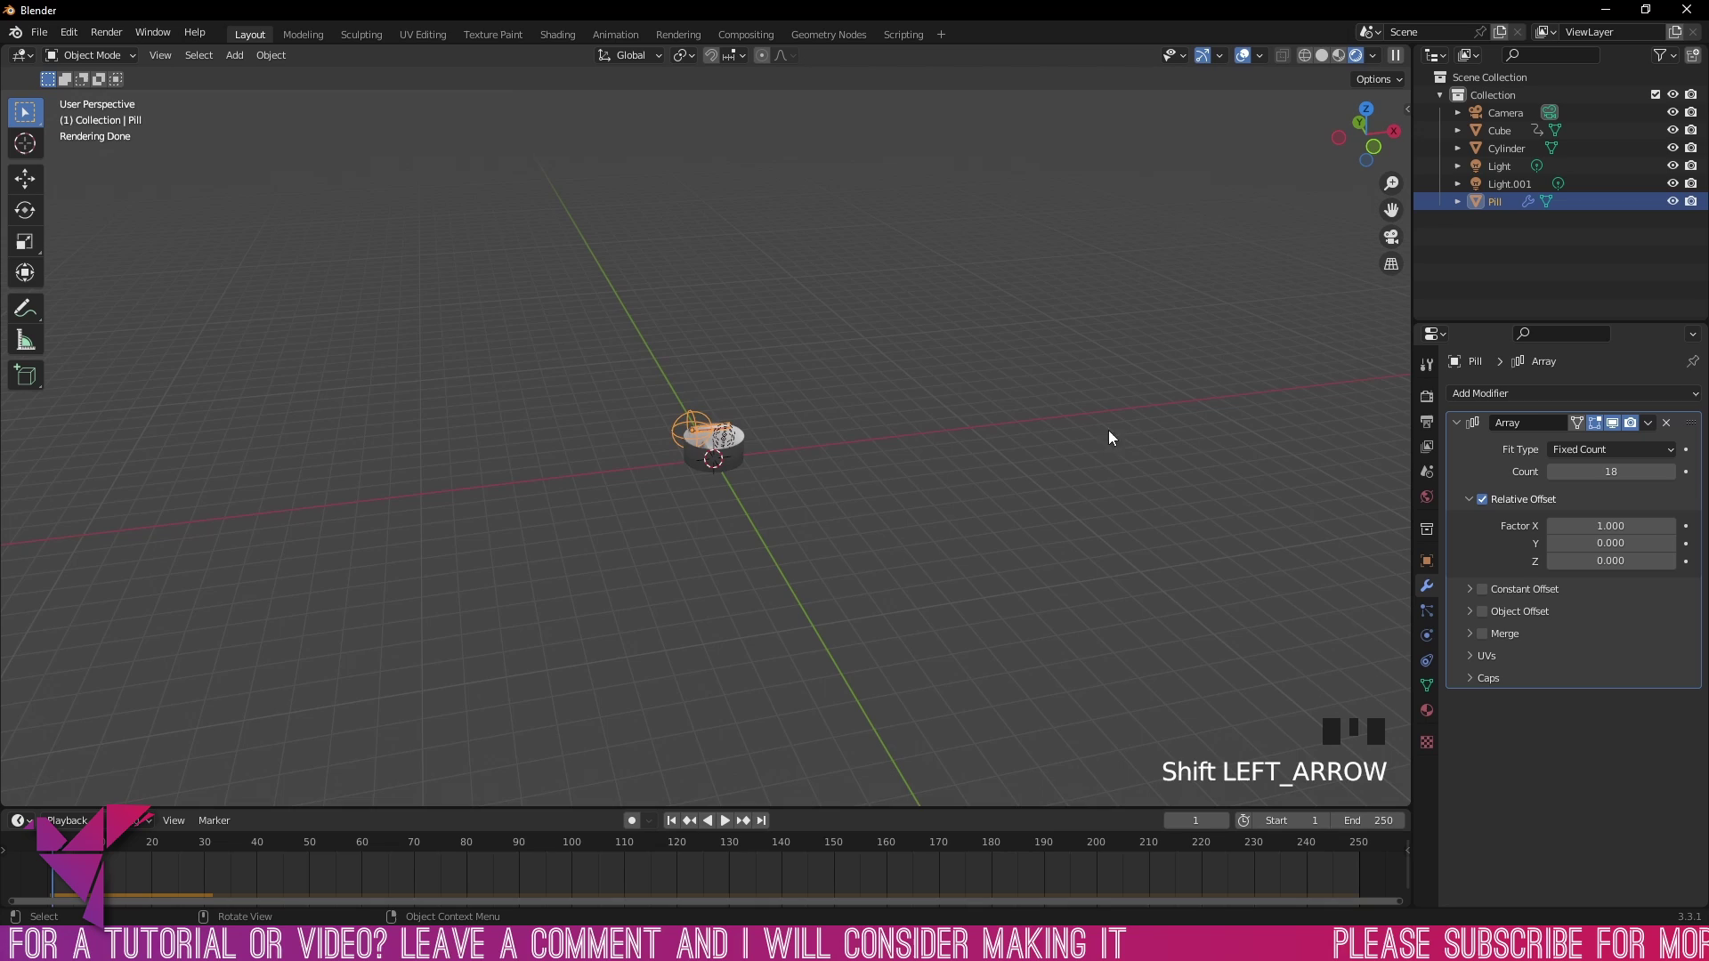
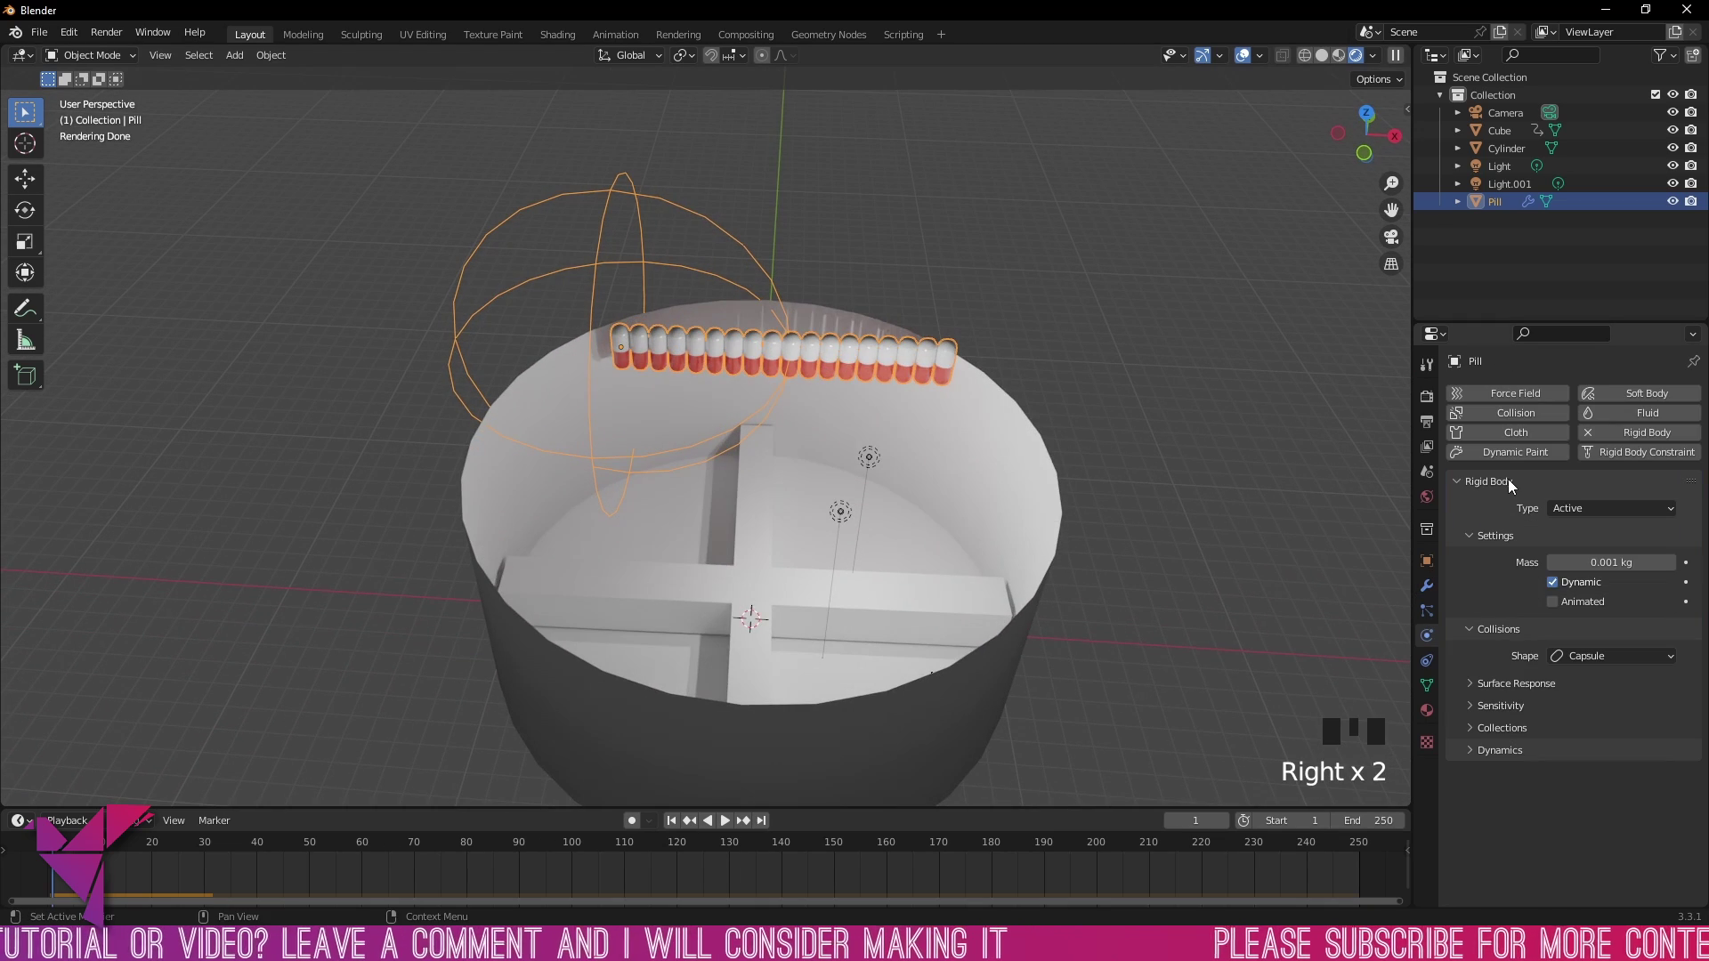
drag(1593, 439, 1175, 459)
key(space)
key(space)
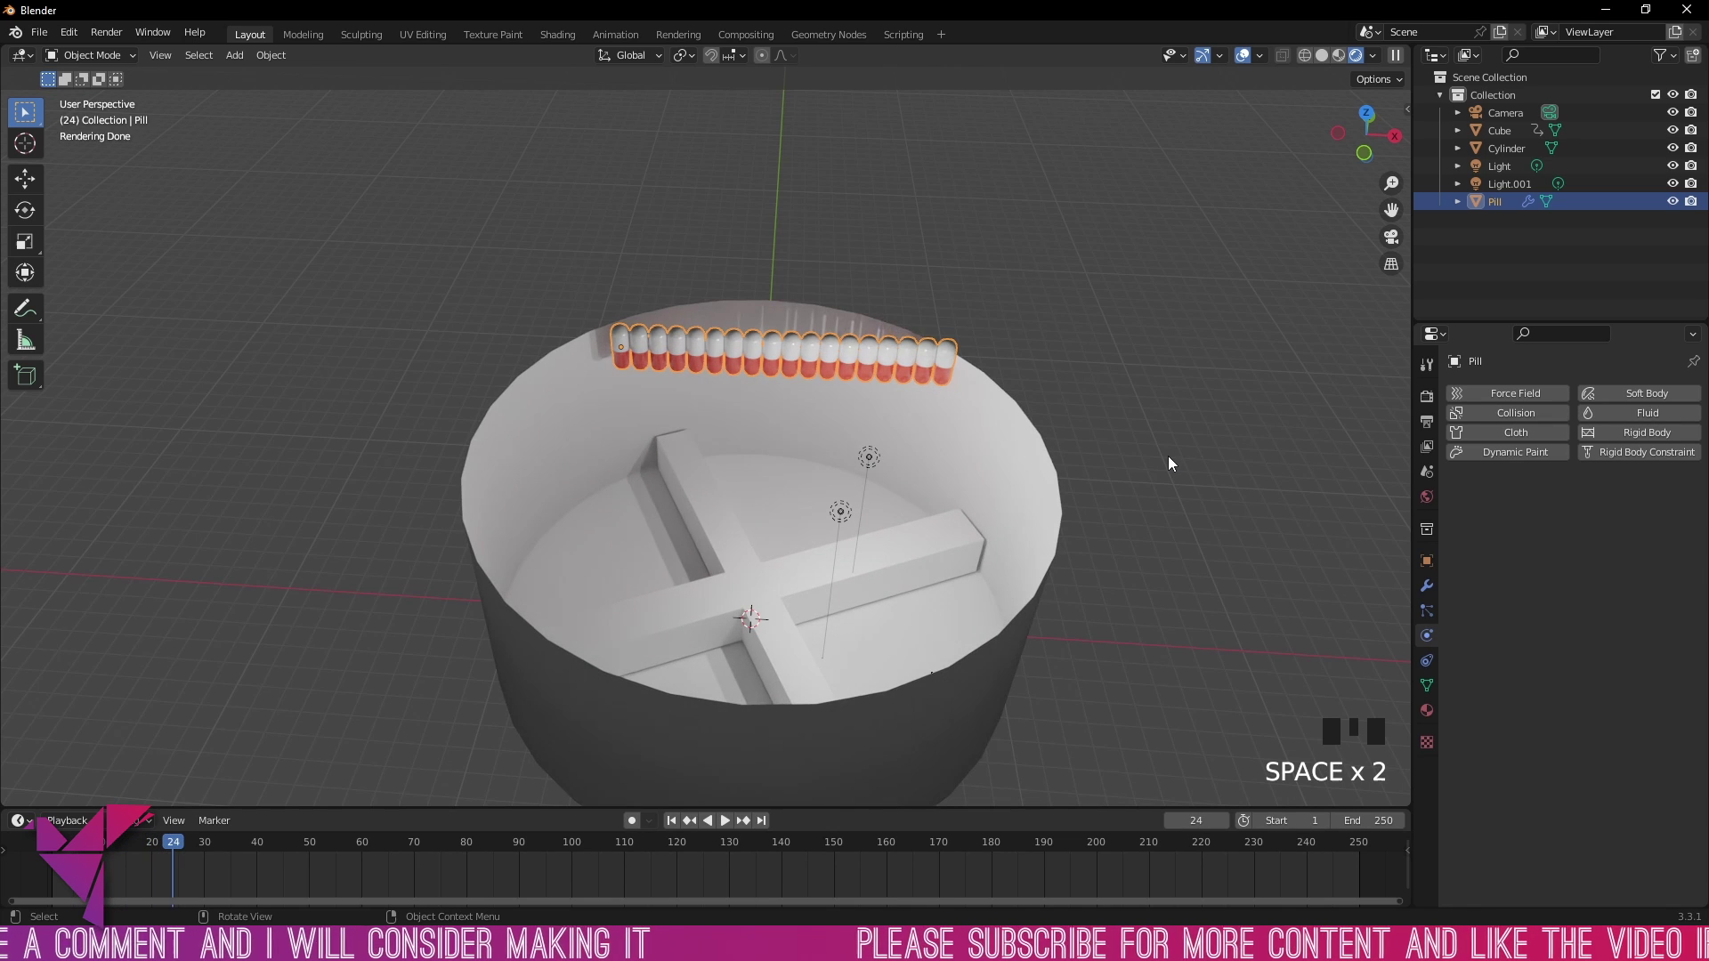
Step: View the container from straight above and undo the last two changes
key(g)
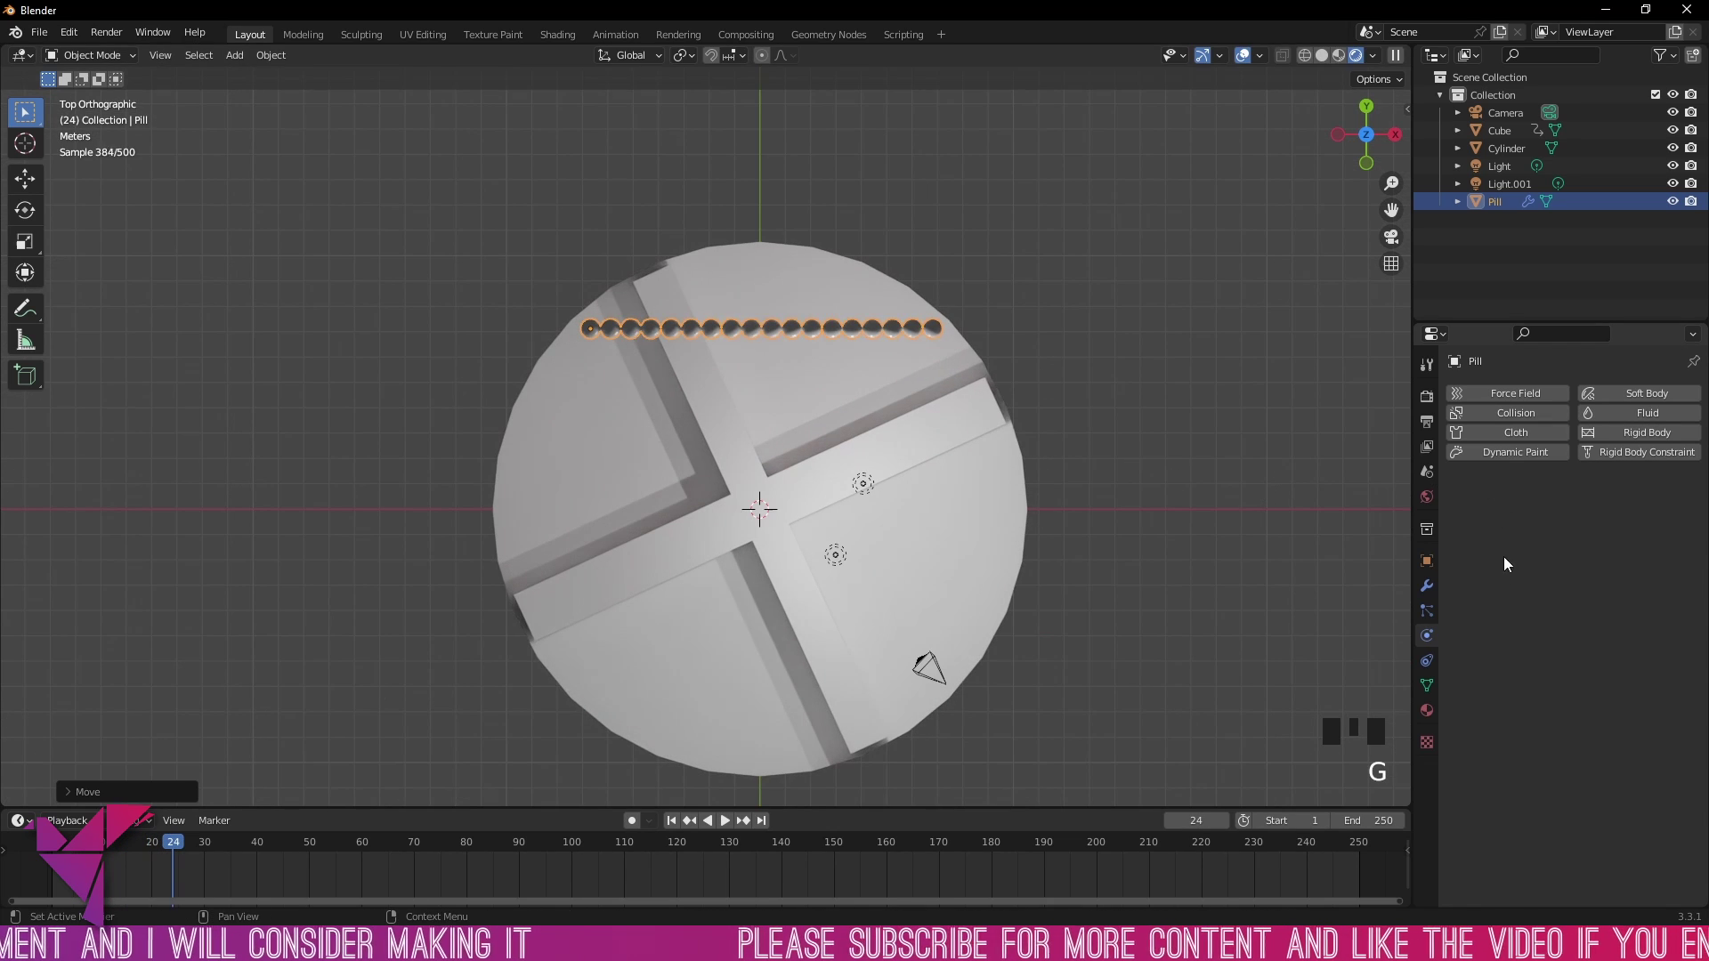
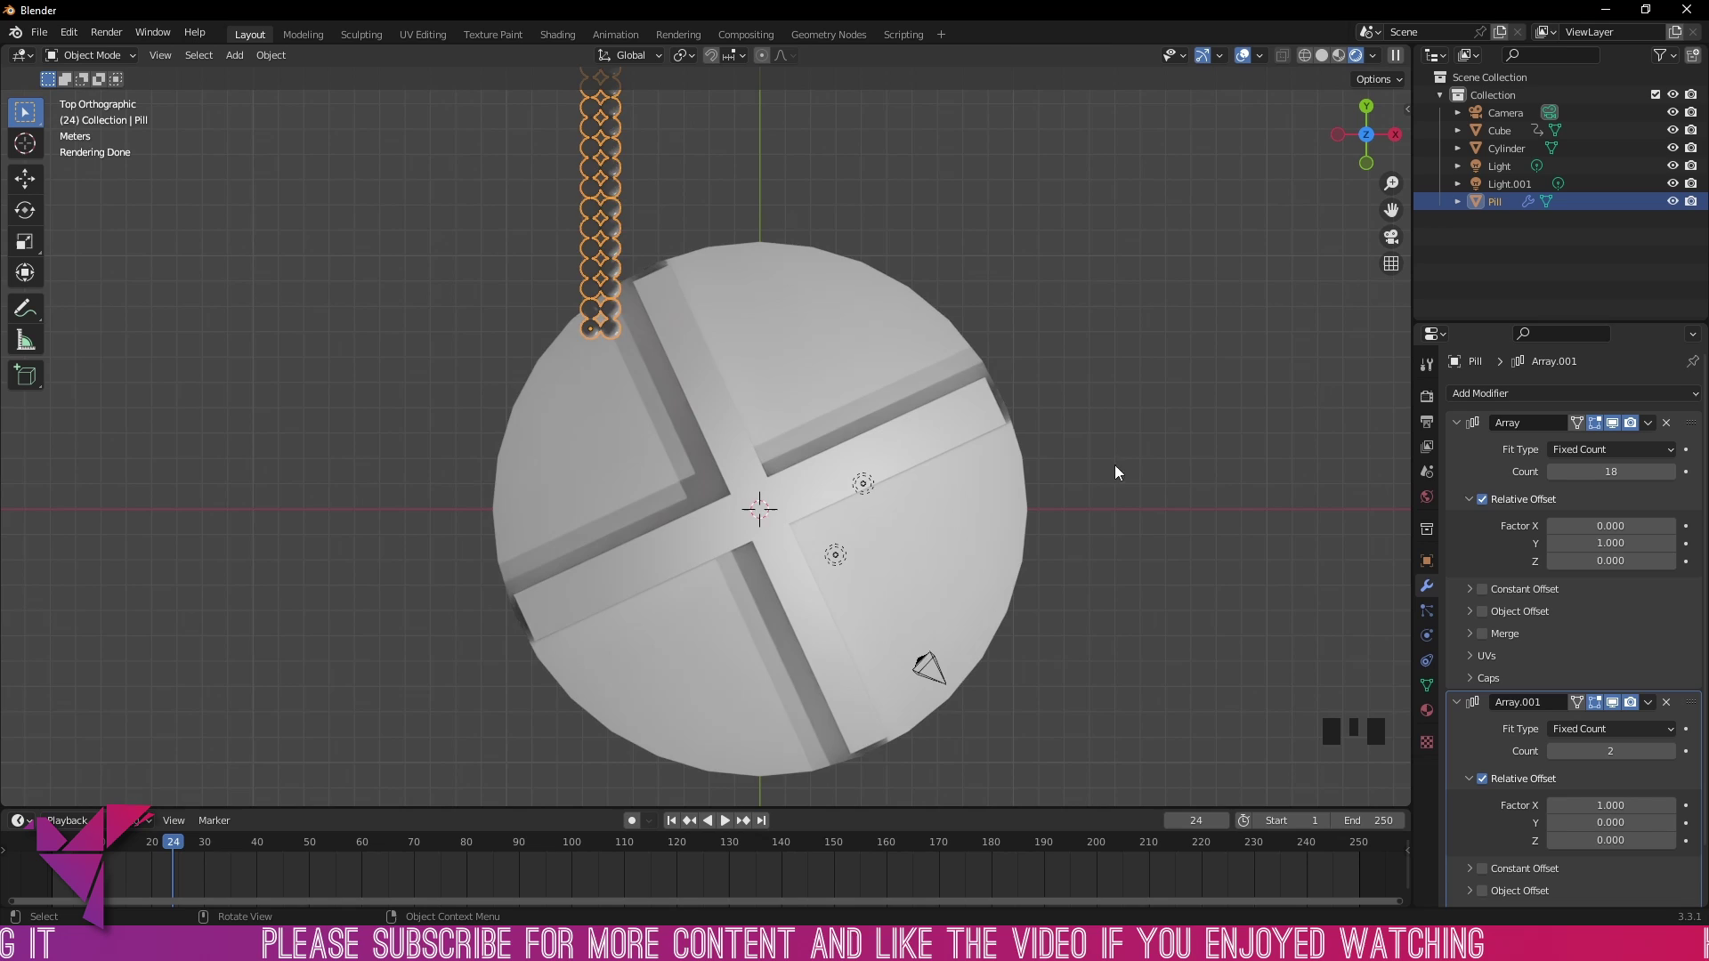
scroll(down, 3)
scroll(up, 3)
key(ctrl+z)
key(ctrl+z)
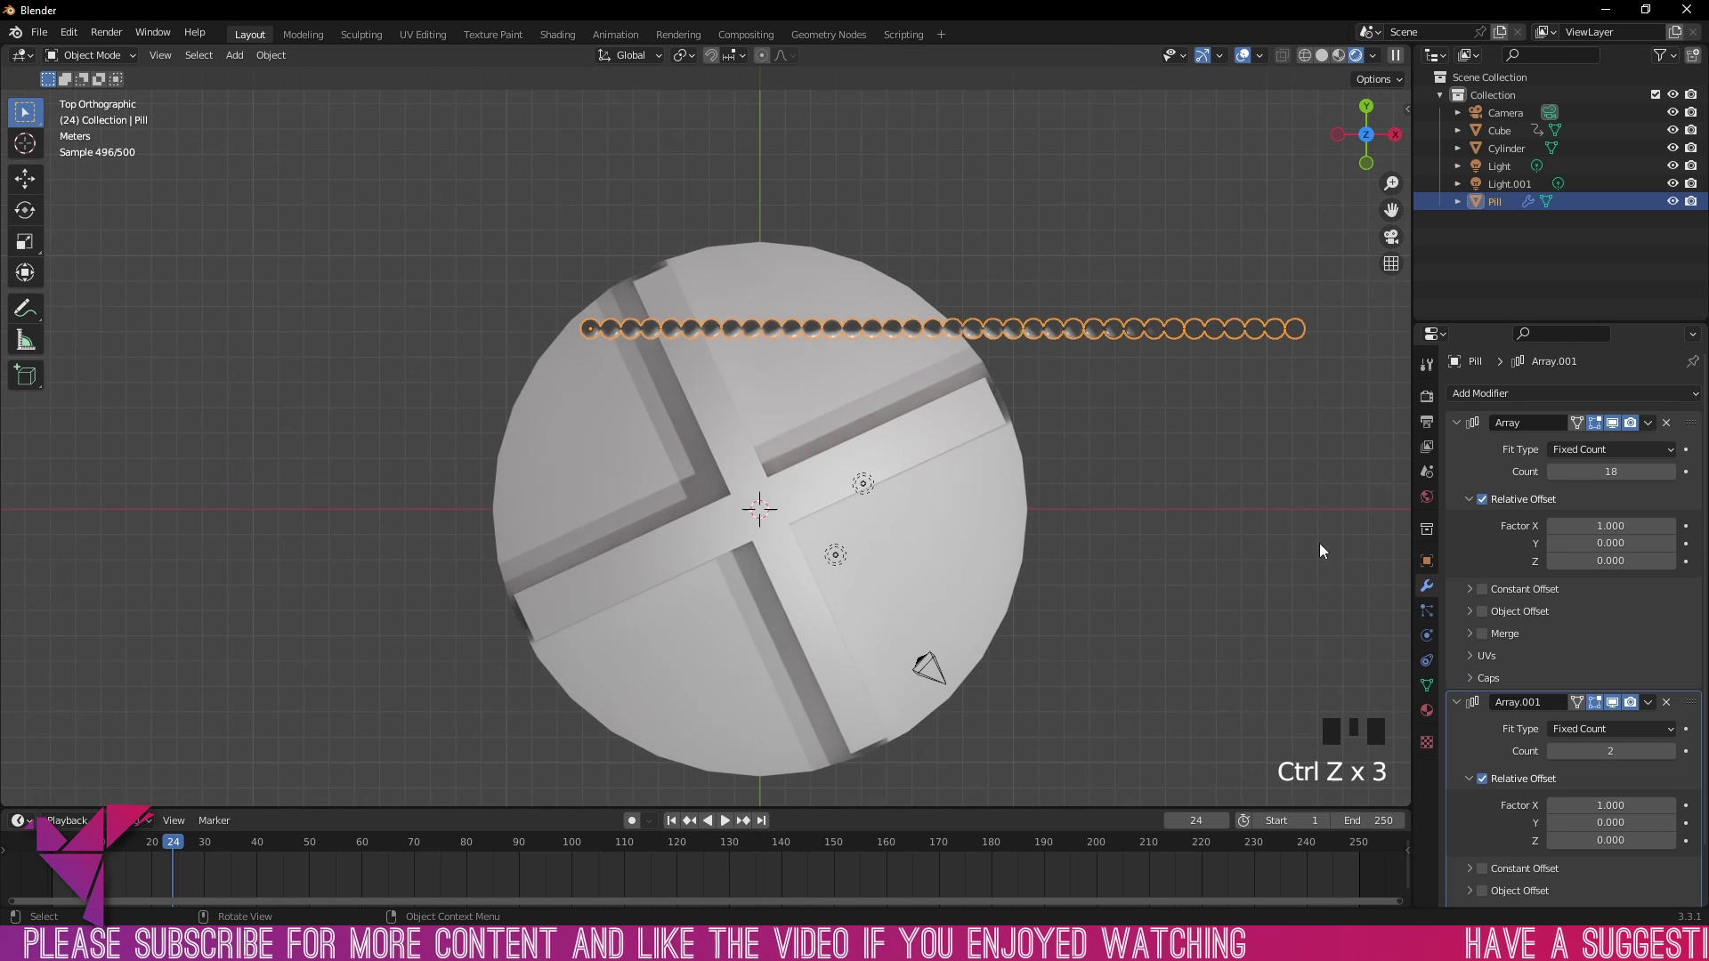
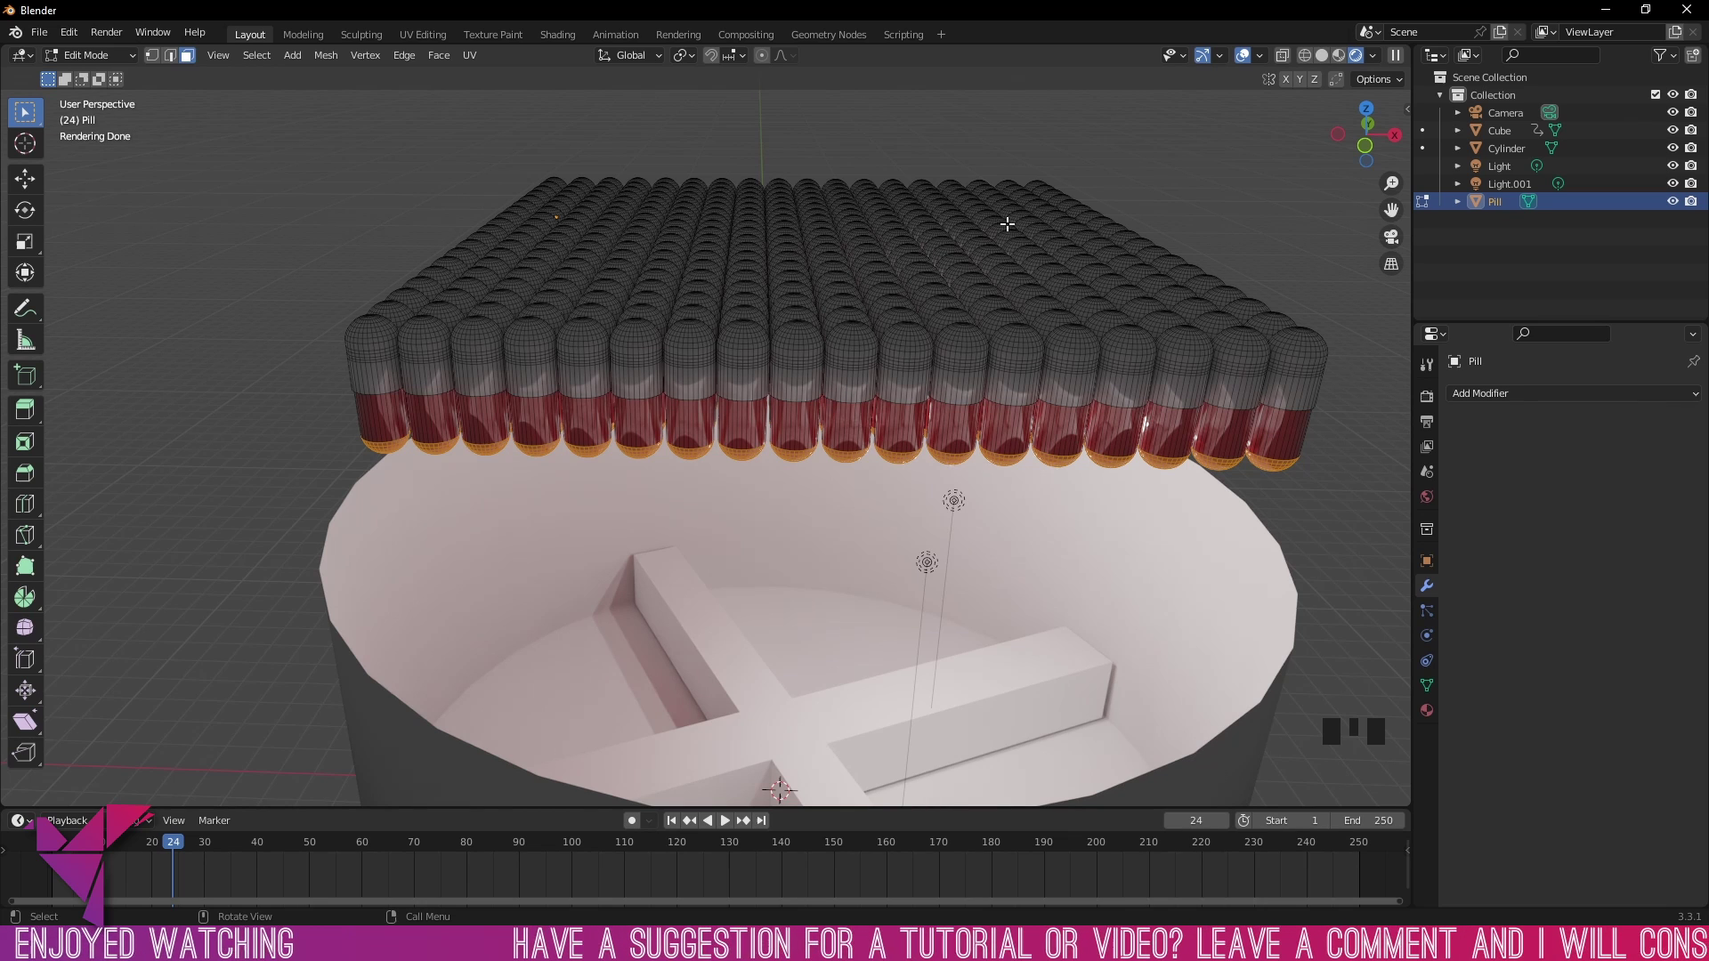
Step: Select all grid geometry and separate it by loose parts into individual Pill objects
key(a)
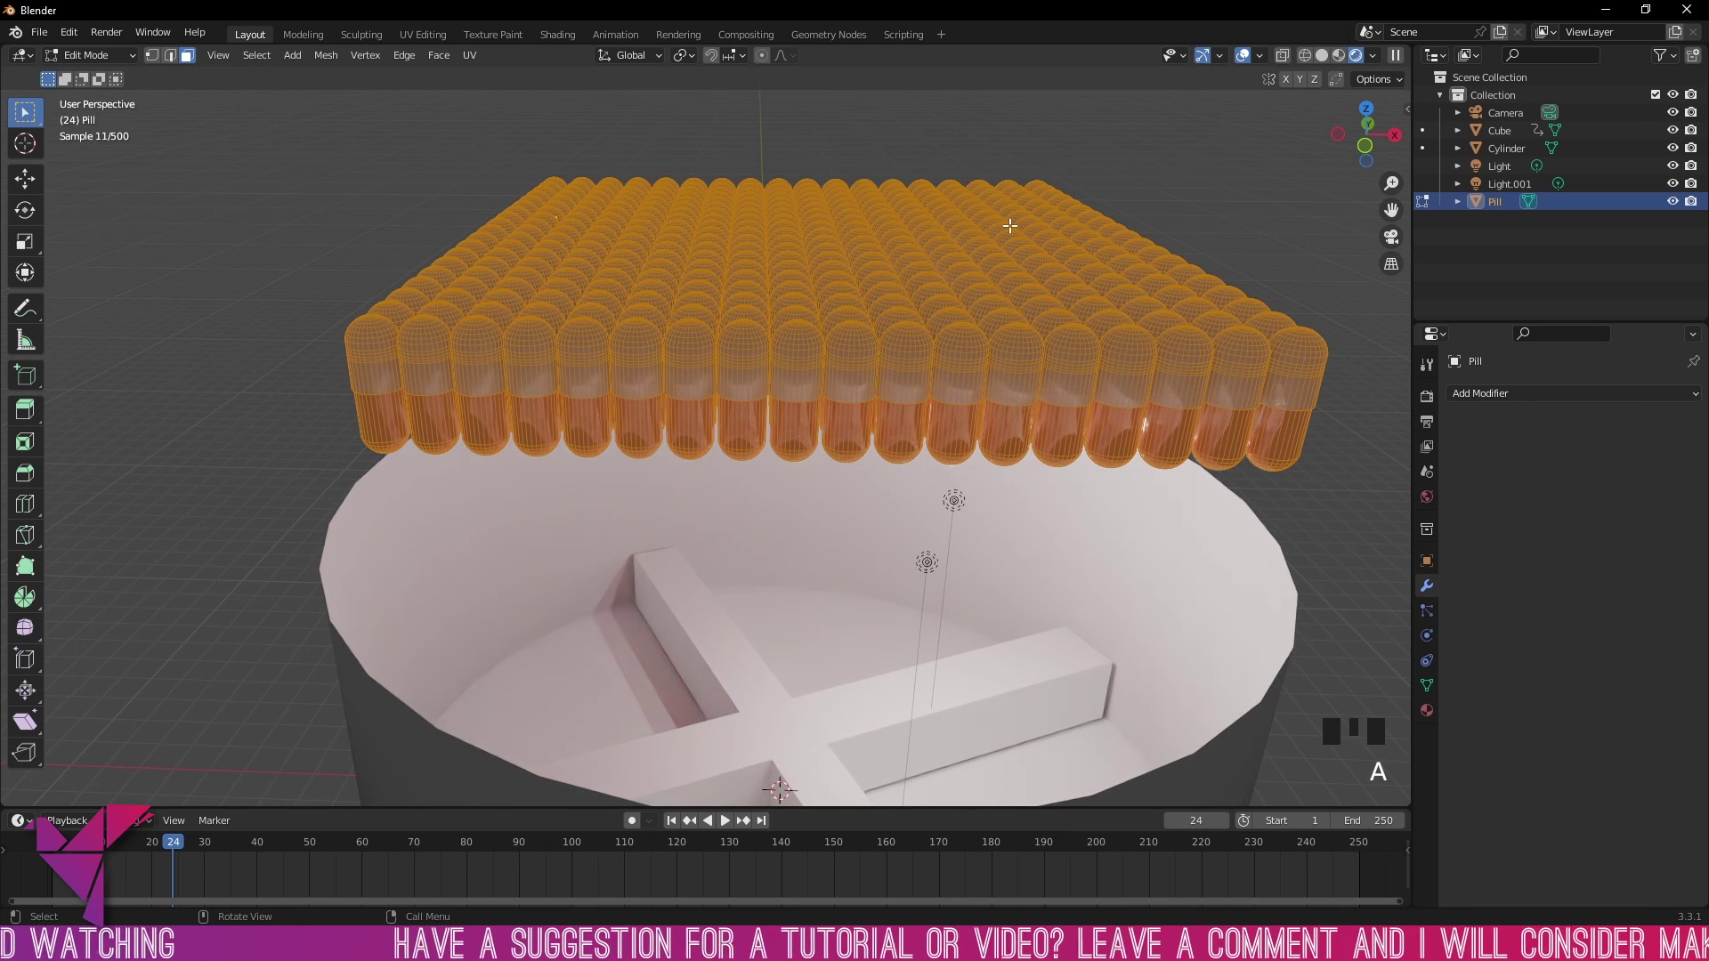
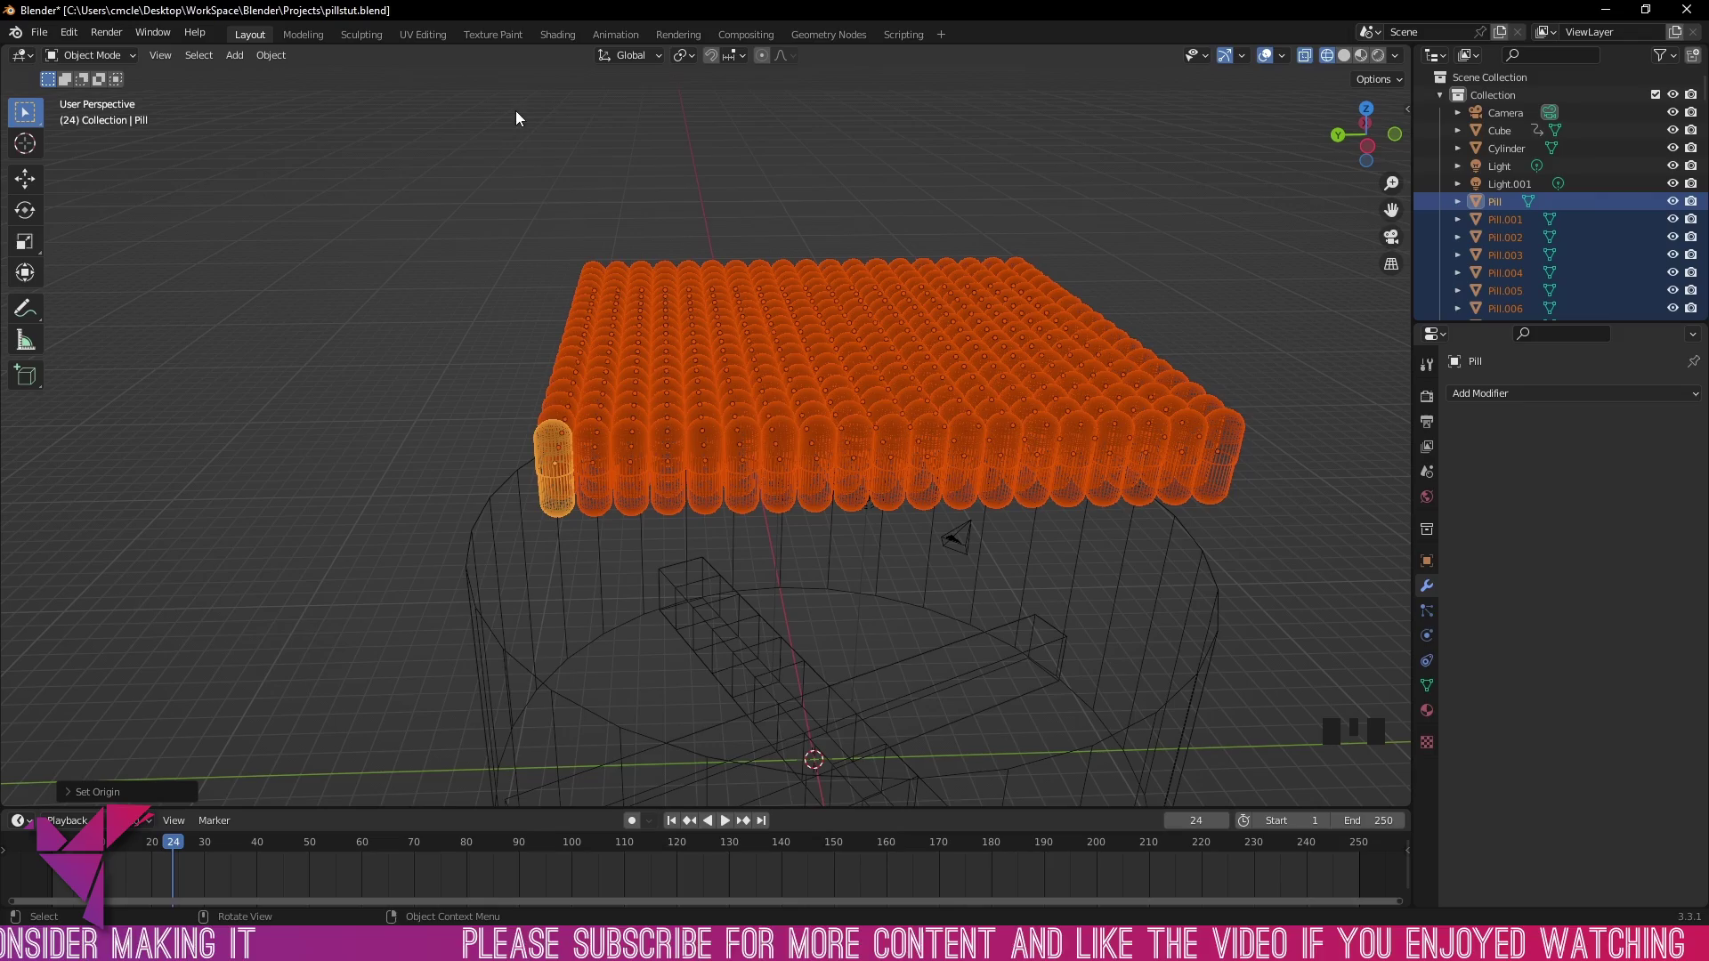
drag(827, 220, 927, 211)
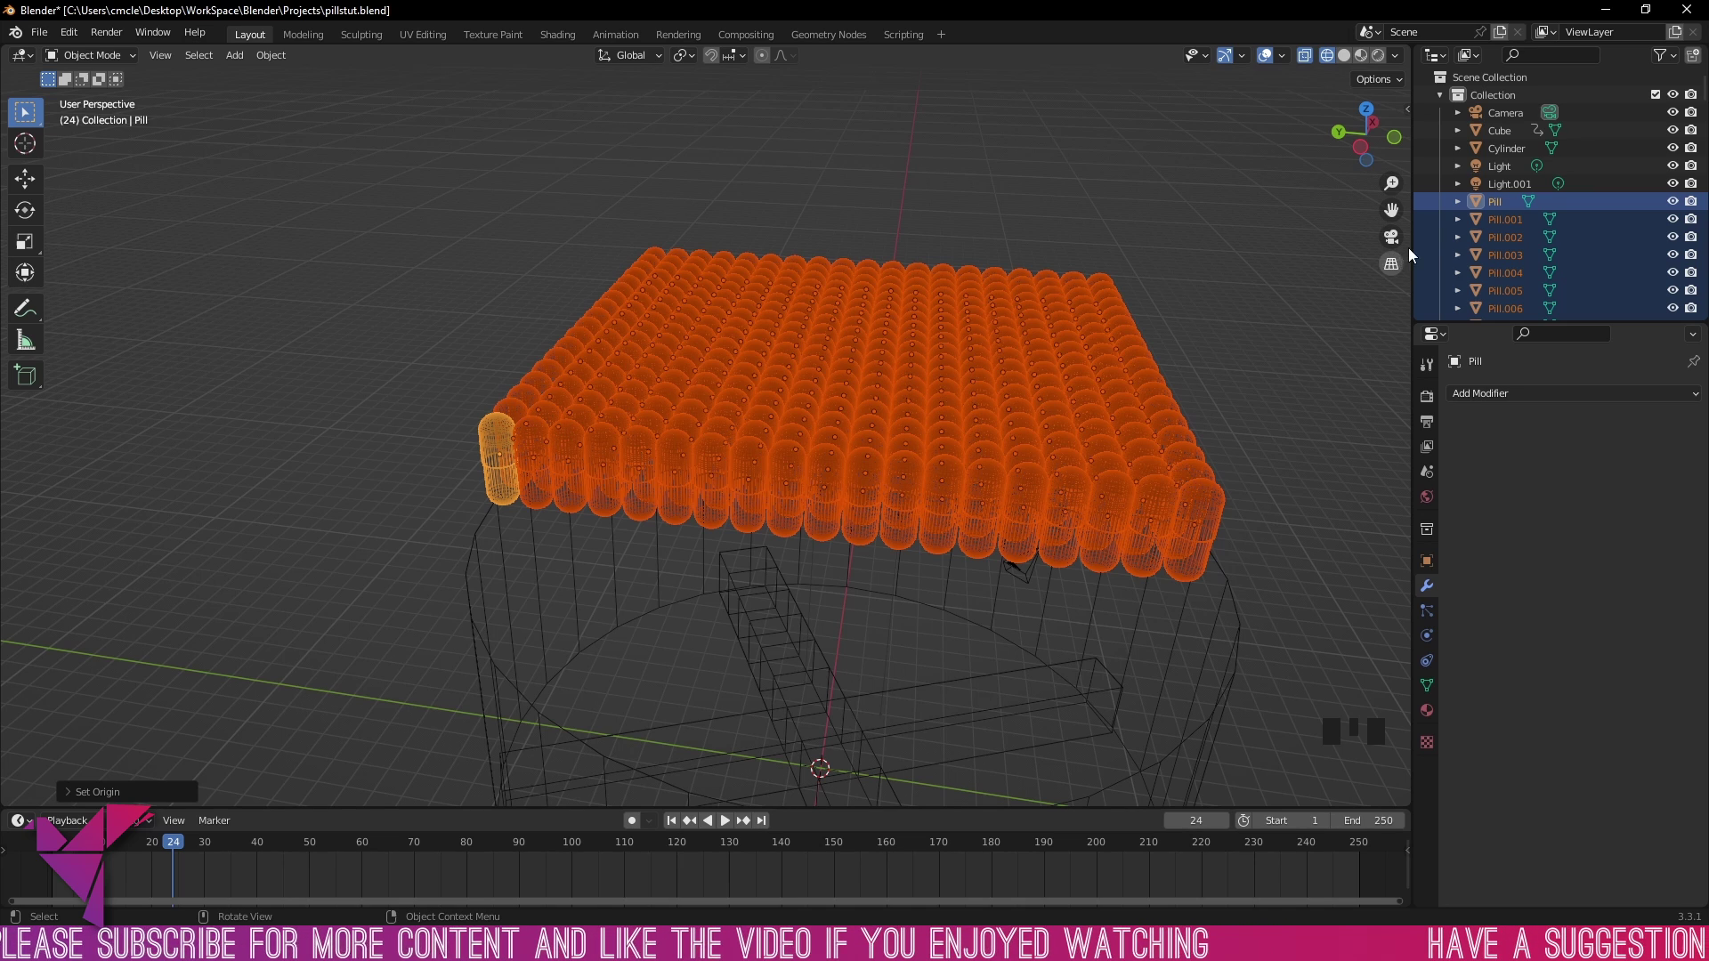
Step: Give the original Pill a capsule collision shape in its rigid body physics settings
click(1496, 209)
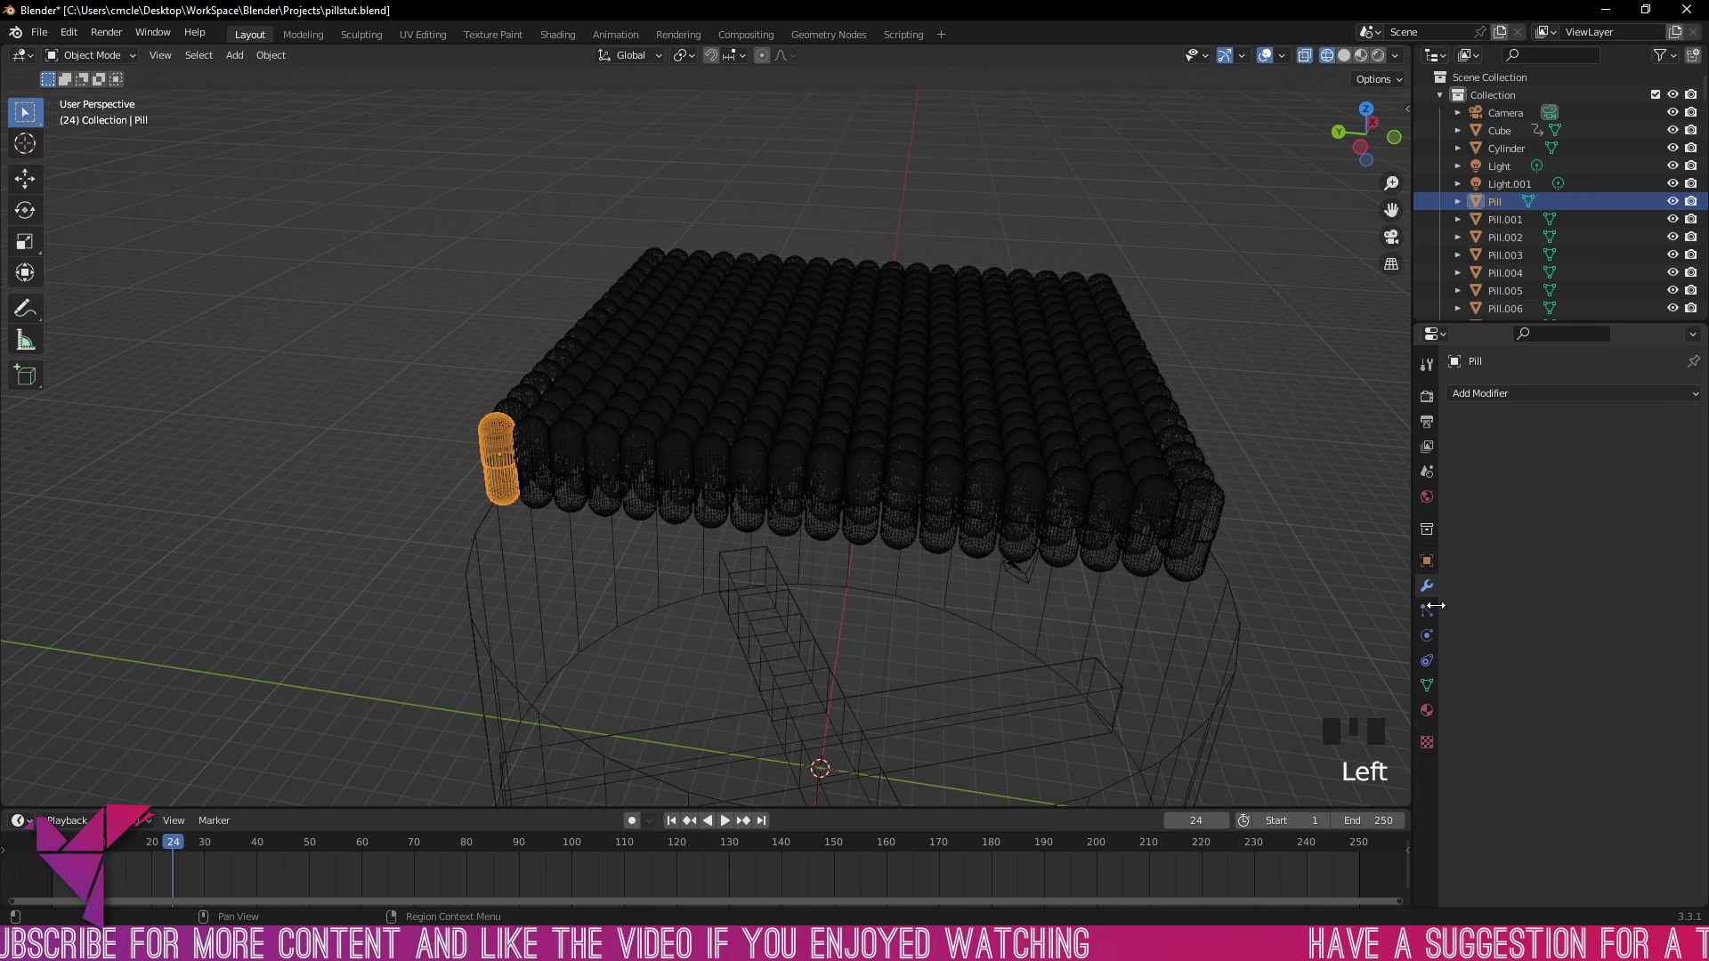
click(1434, 638)
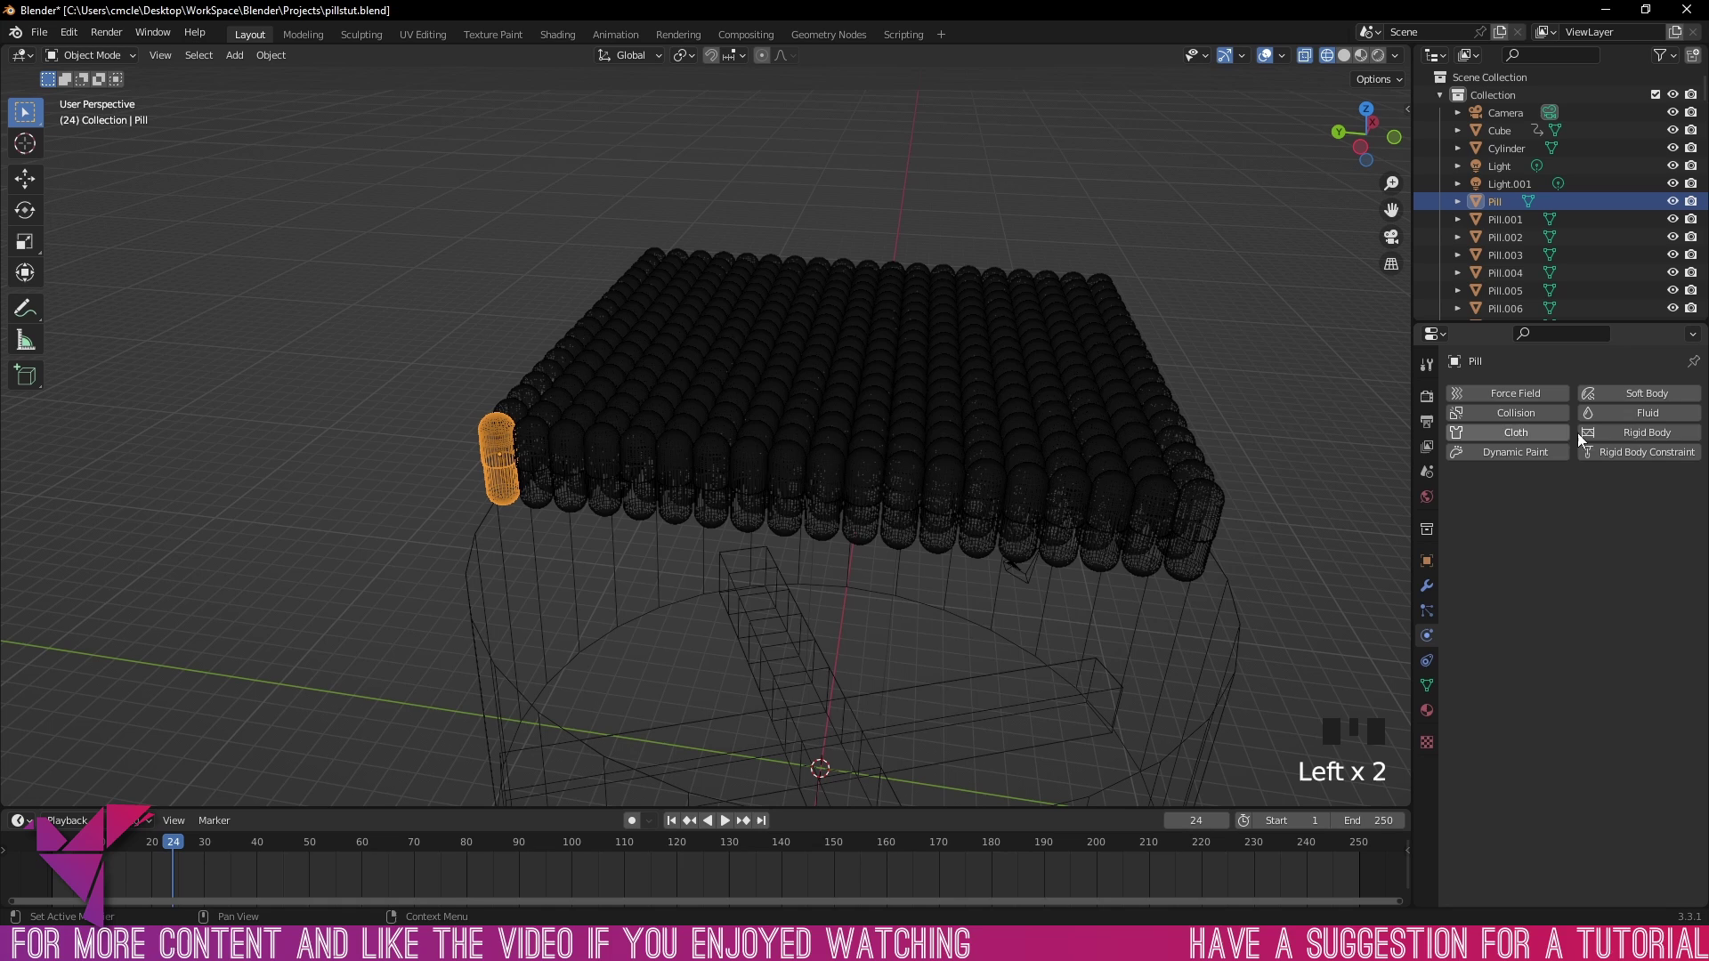
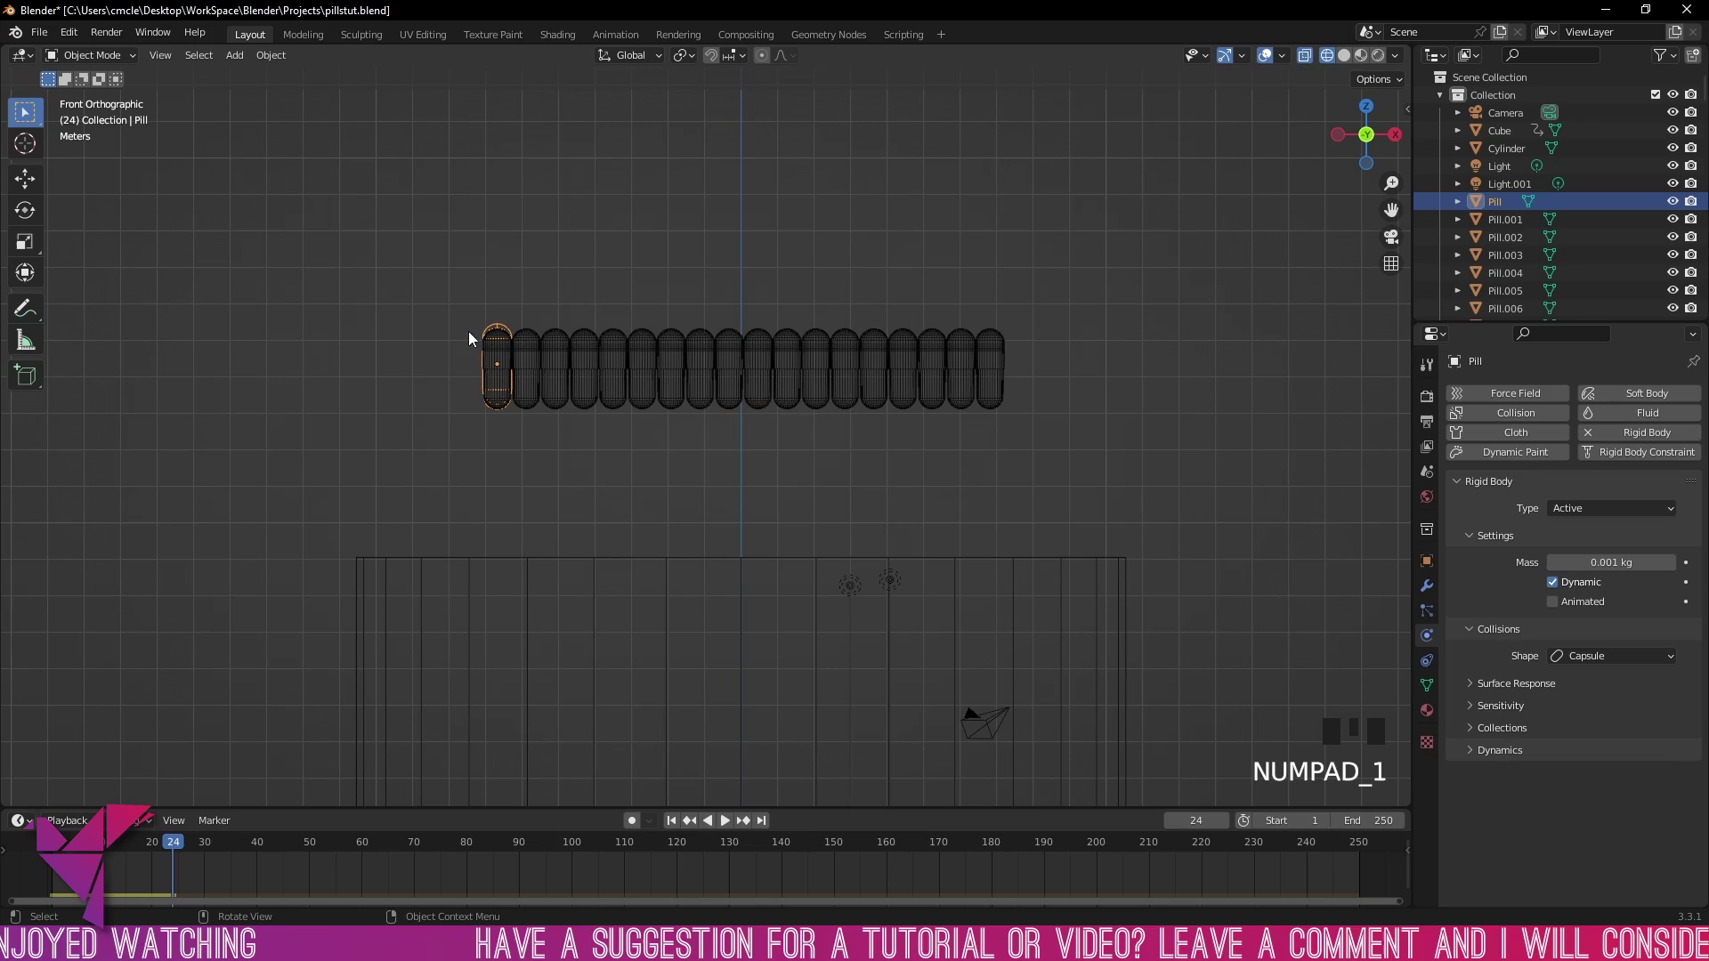
click(461, 284)
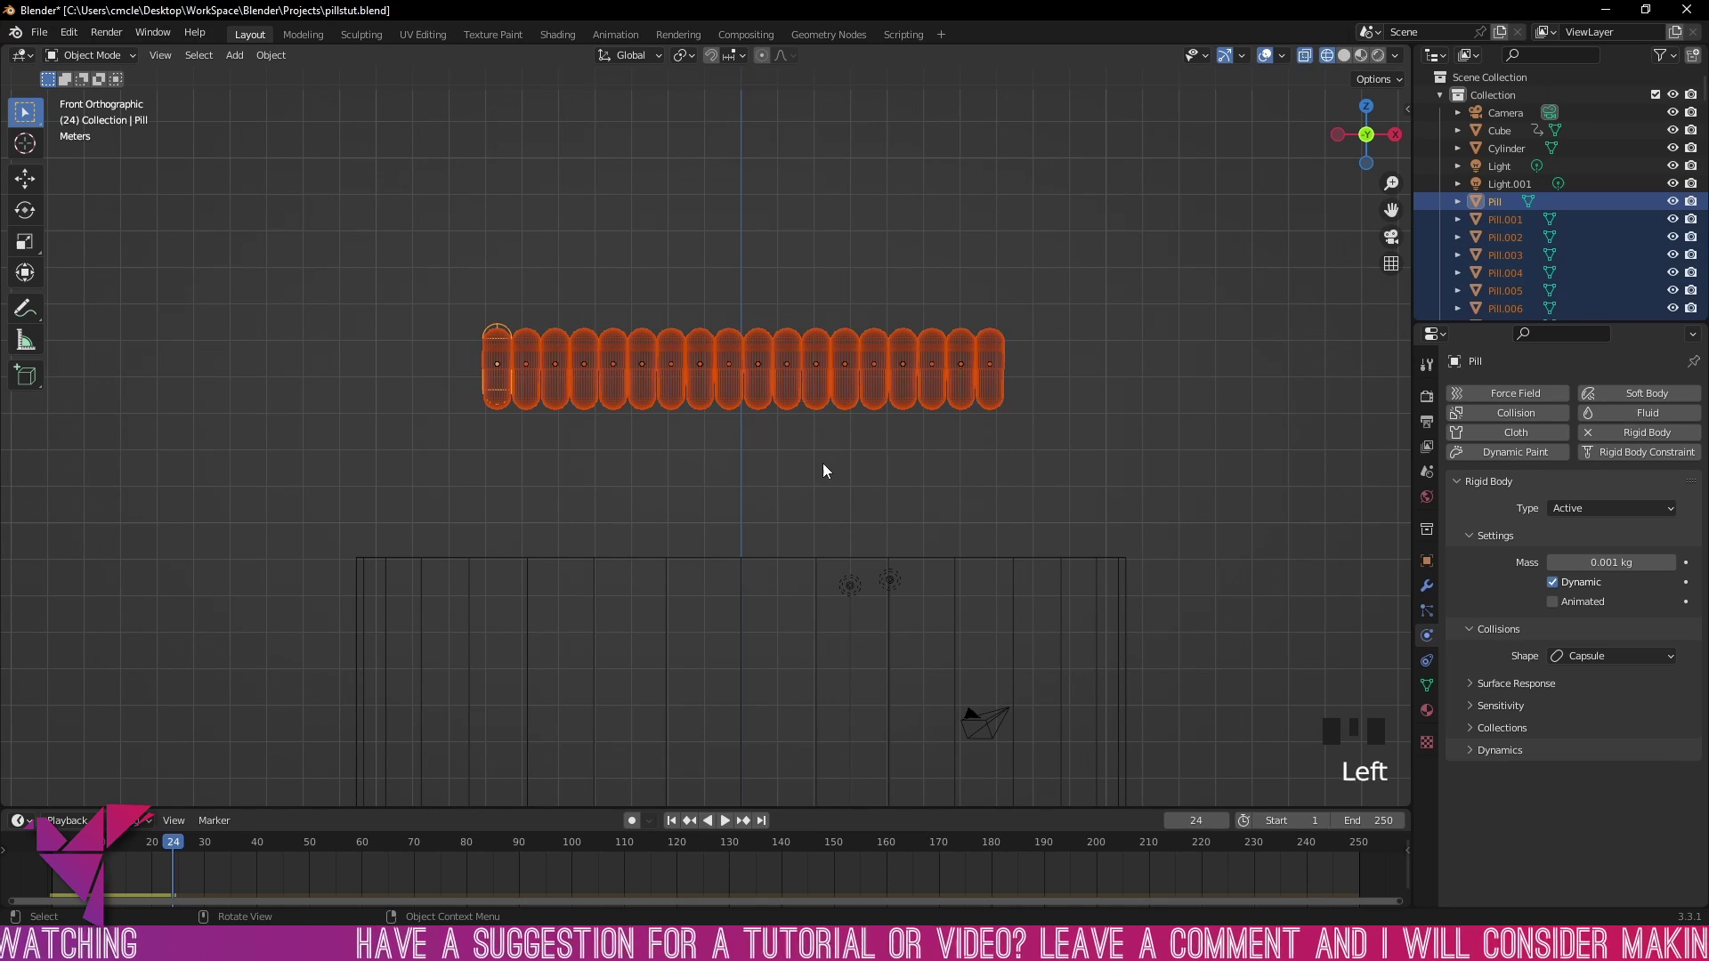
Step: Copy the original pill's rigid body settings to every pill in the grid with Ctrl+L
drag(839, 476, 851, 431)
key(l)
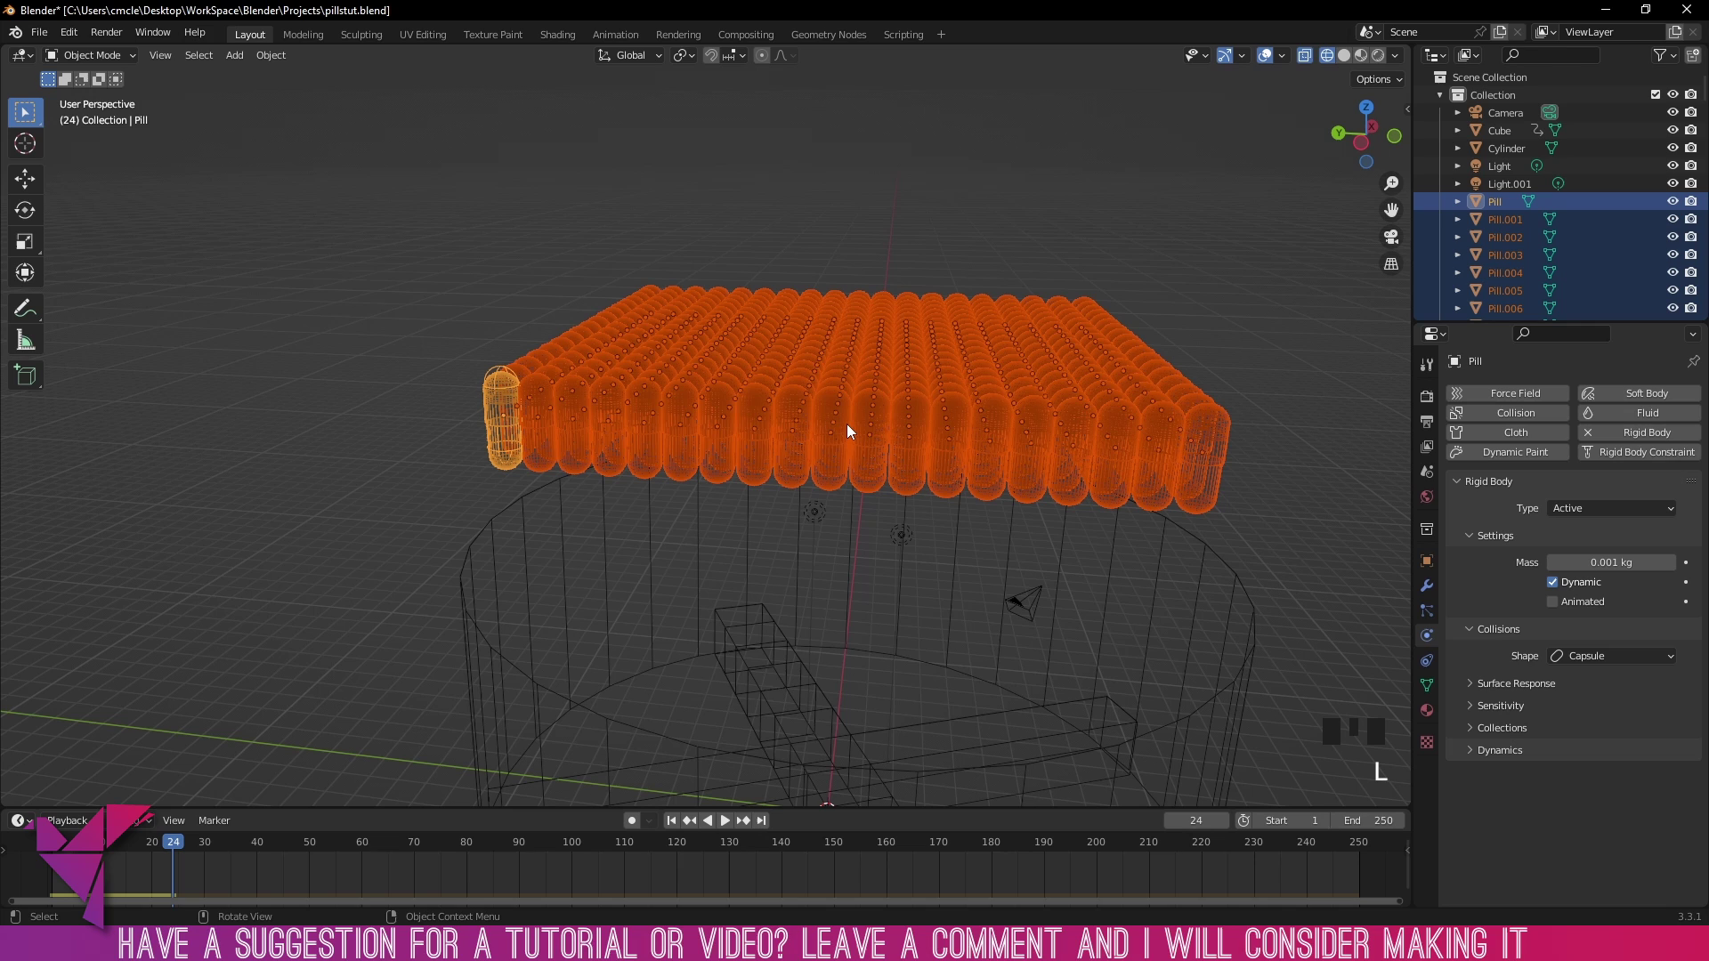
key(ctrl+l)
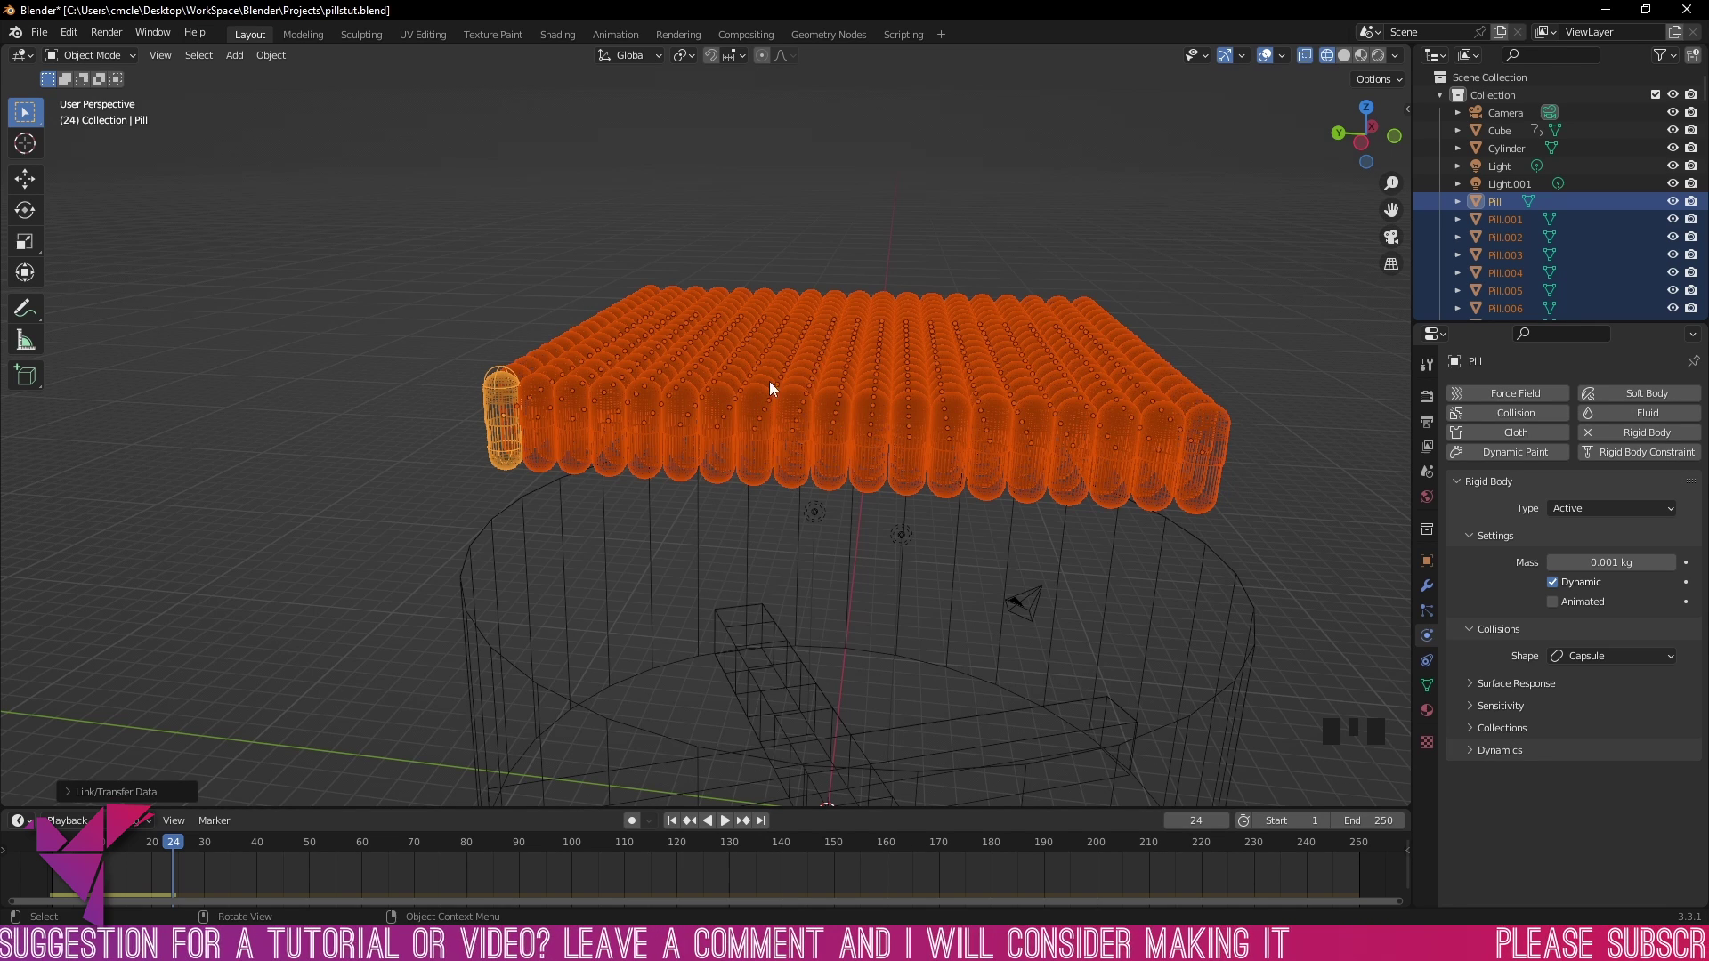
Step: Select every pill and move them into a new 'Pills' collection
middle_click(919, 280)
click(961, 371)
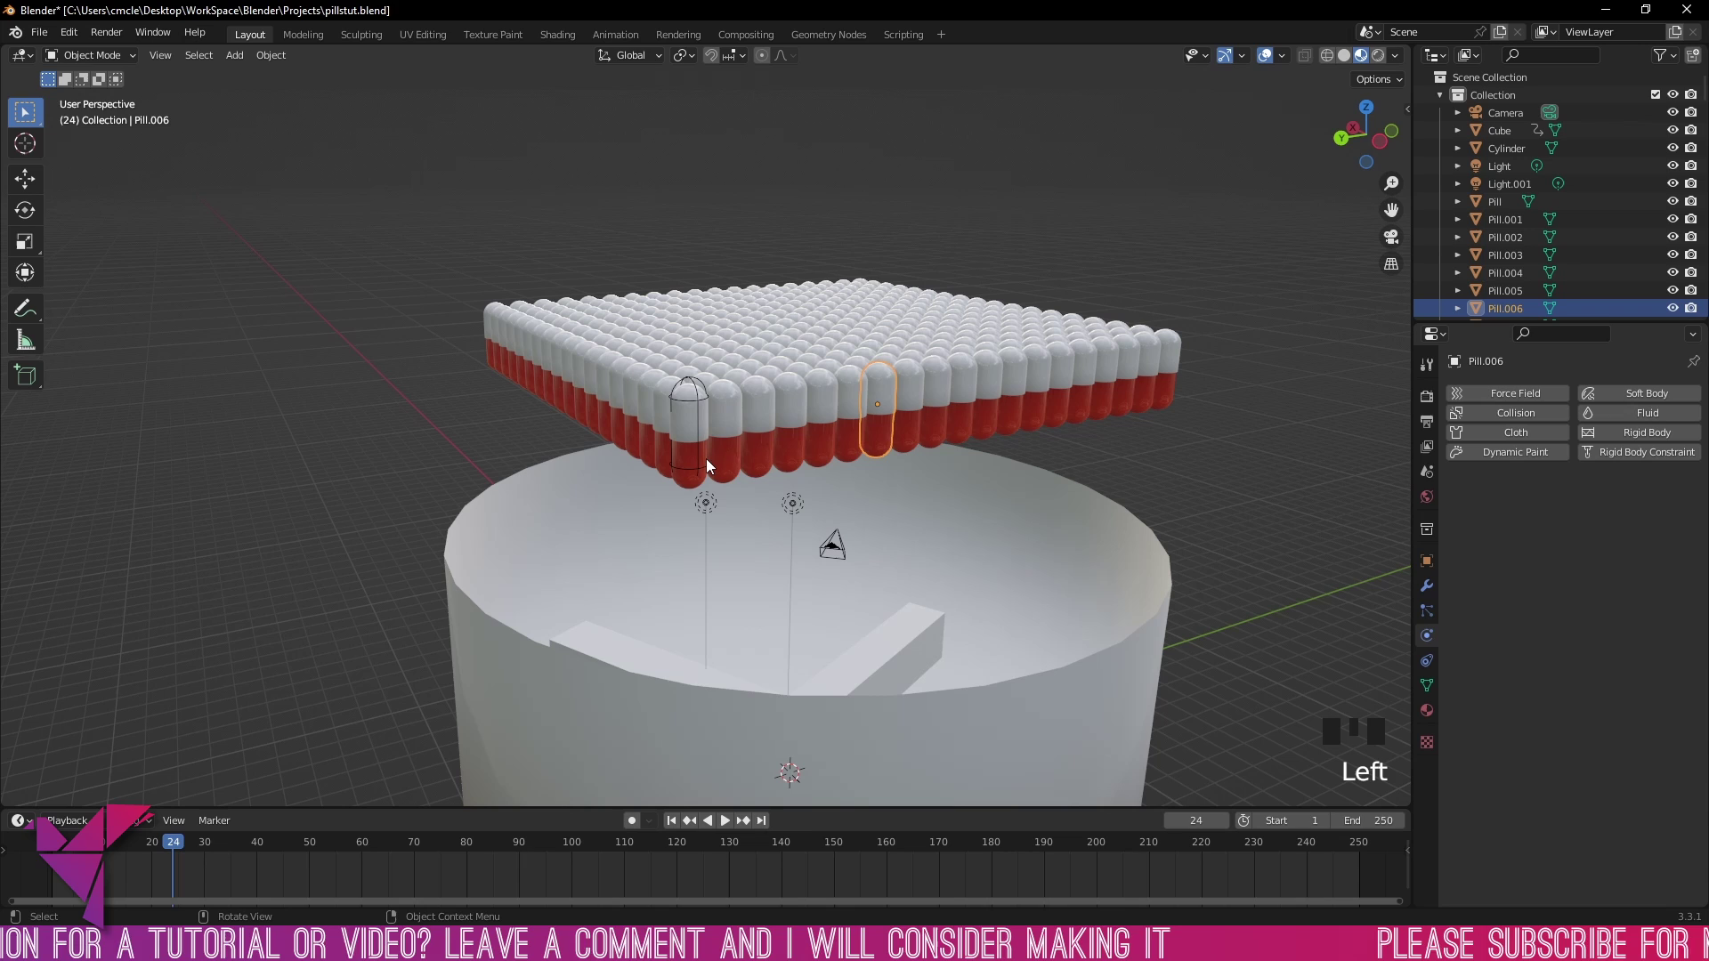
click(702, 444)
drag(796, 411, 768, 404)
key(KP_5)
drag(789, 418, 906, 456)
Step: Hide the container, camera and lights in the outliner
click(225, 215)
middle_click(267, 64)
click(268, 62)
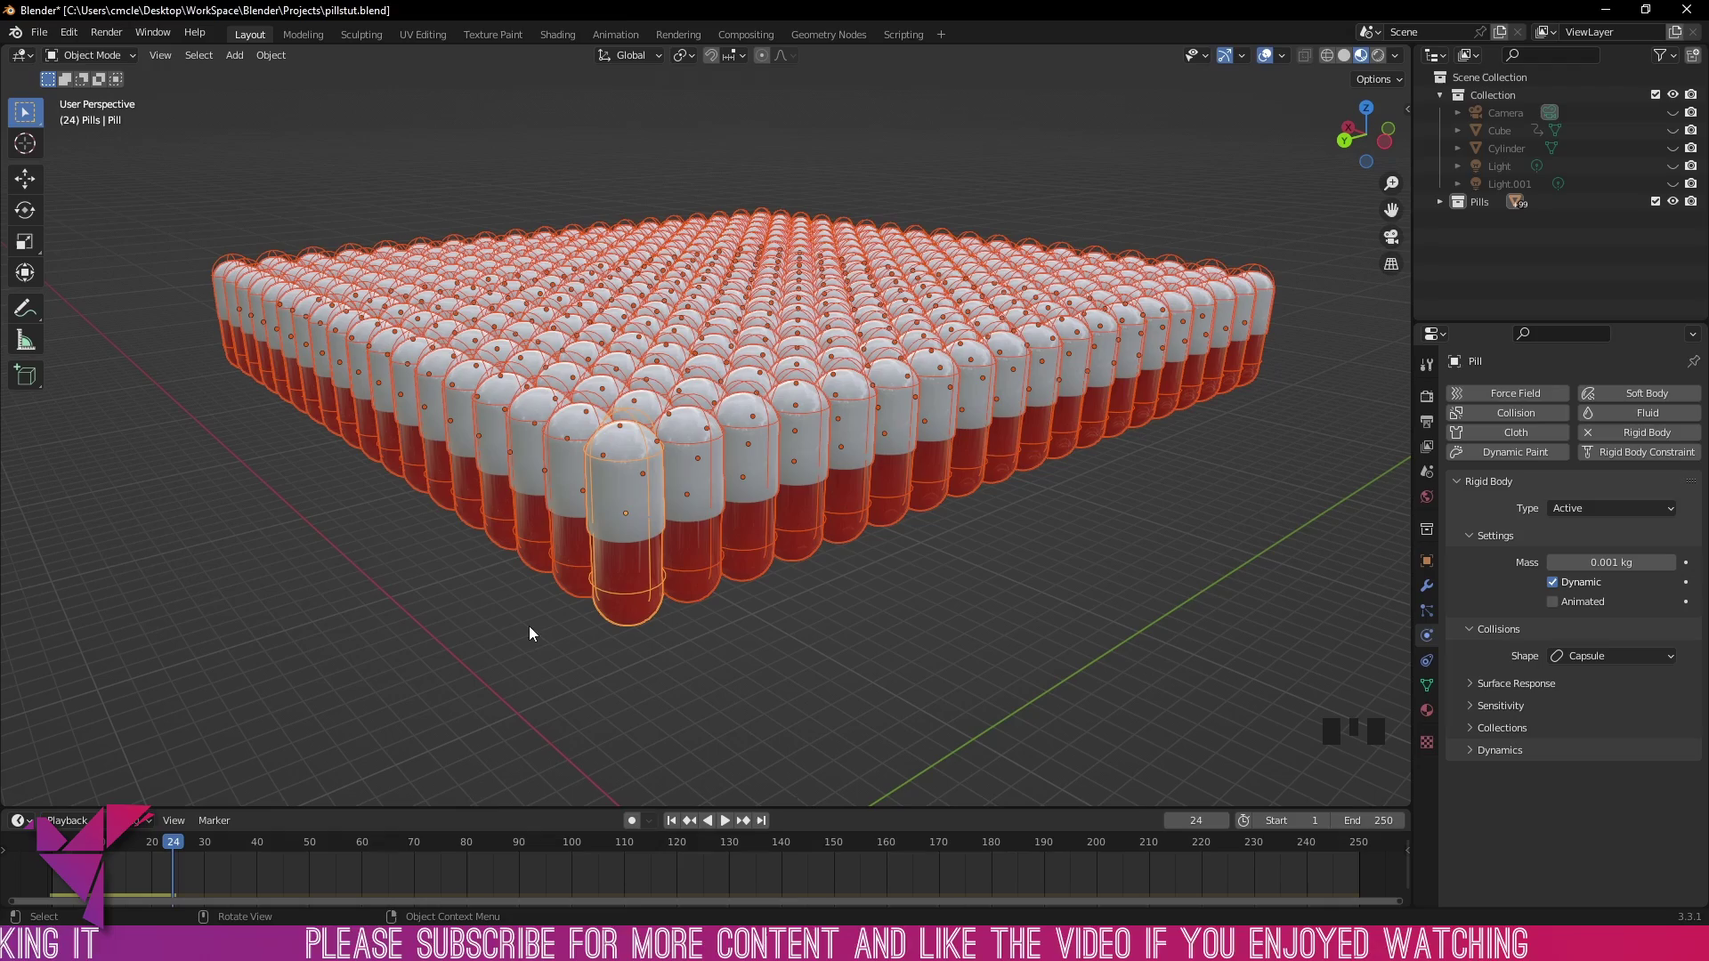
Step: Play the simulation from the side to watch the pill layer fall, then stop it
drag(1047, 529, 975, 499)
key(space)
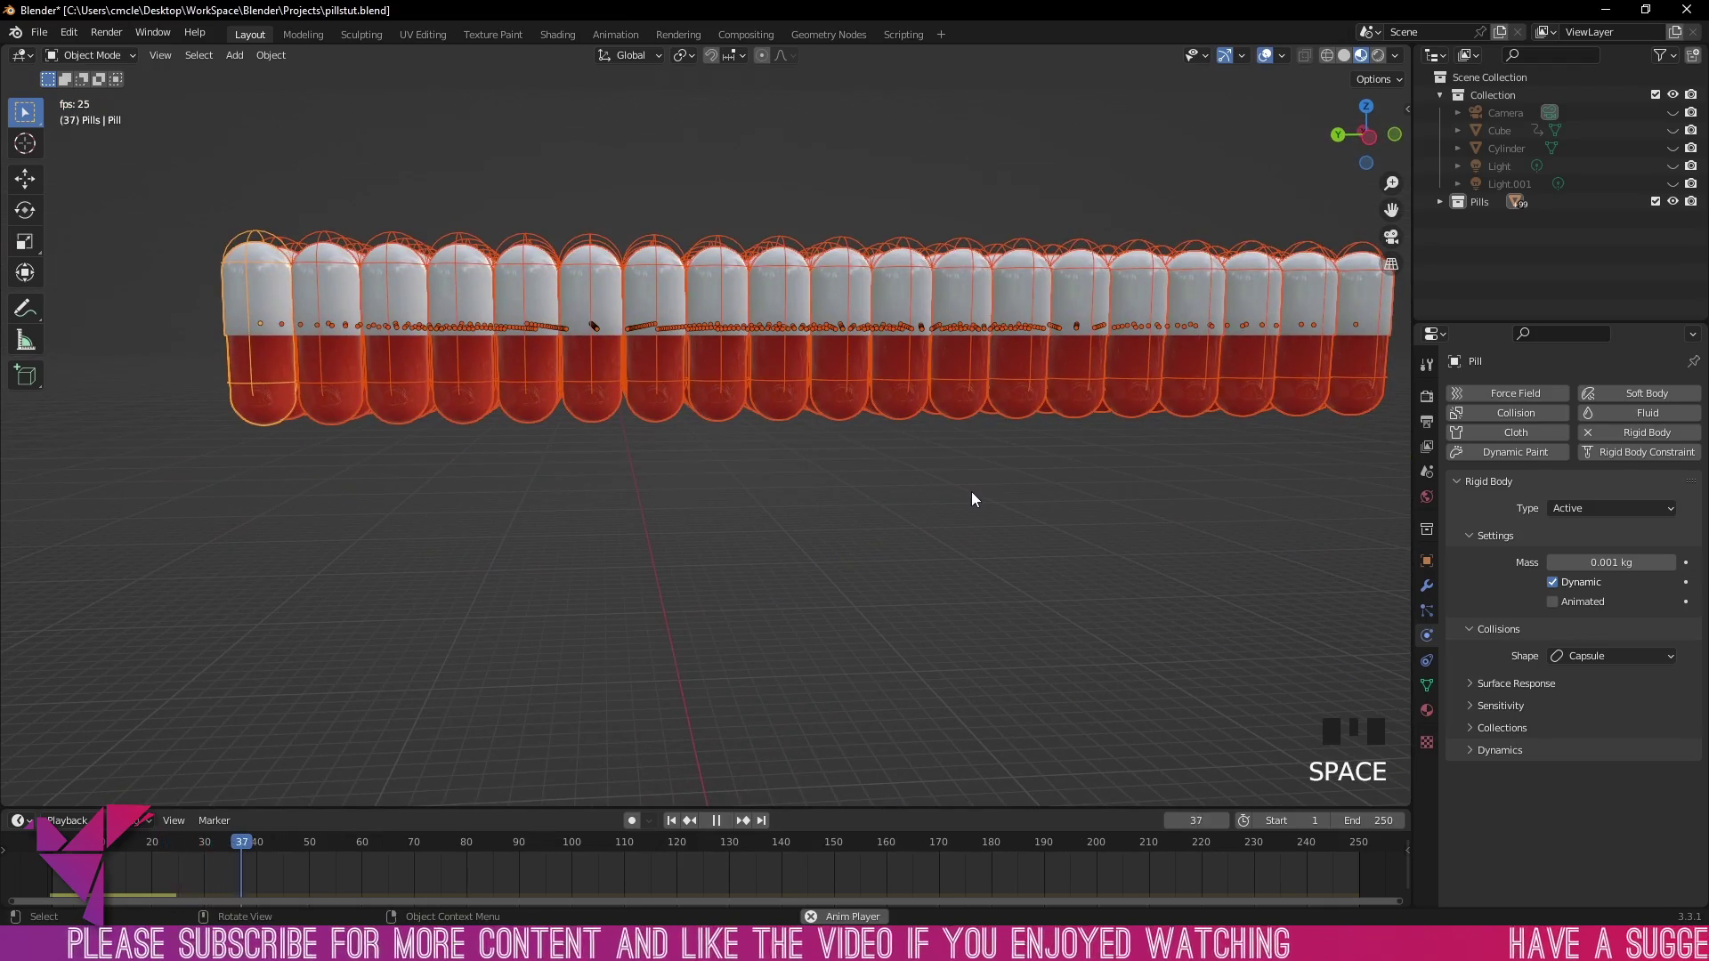
key(space)
drag(912, 502, 892, 515)
scroll(down, 3)
key(space)
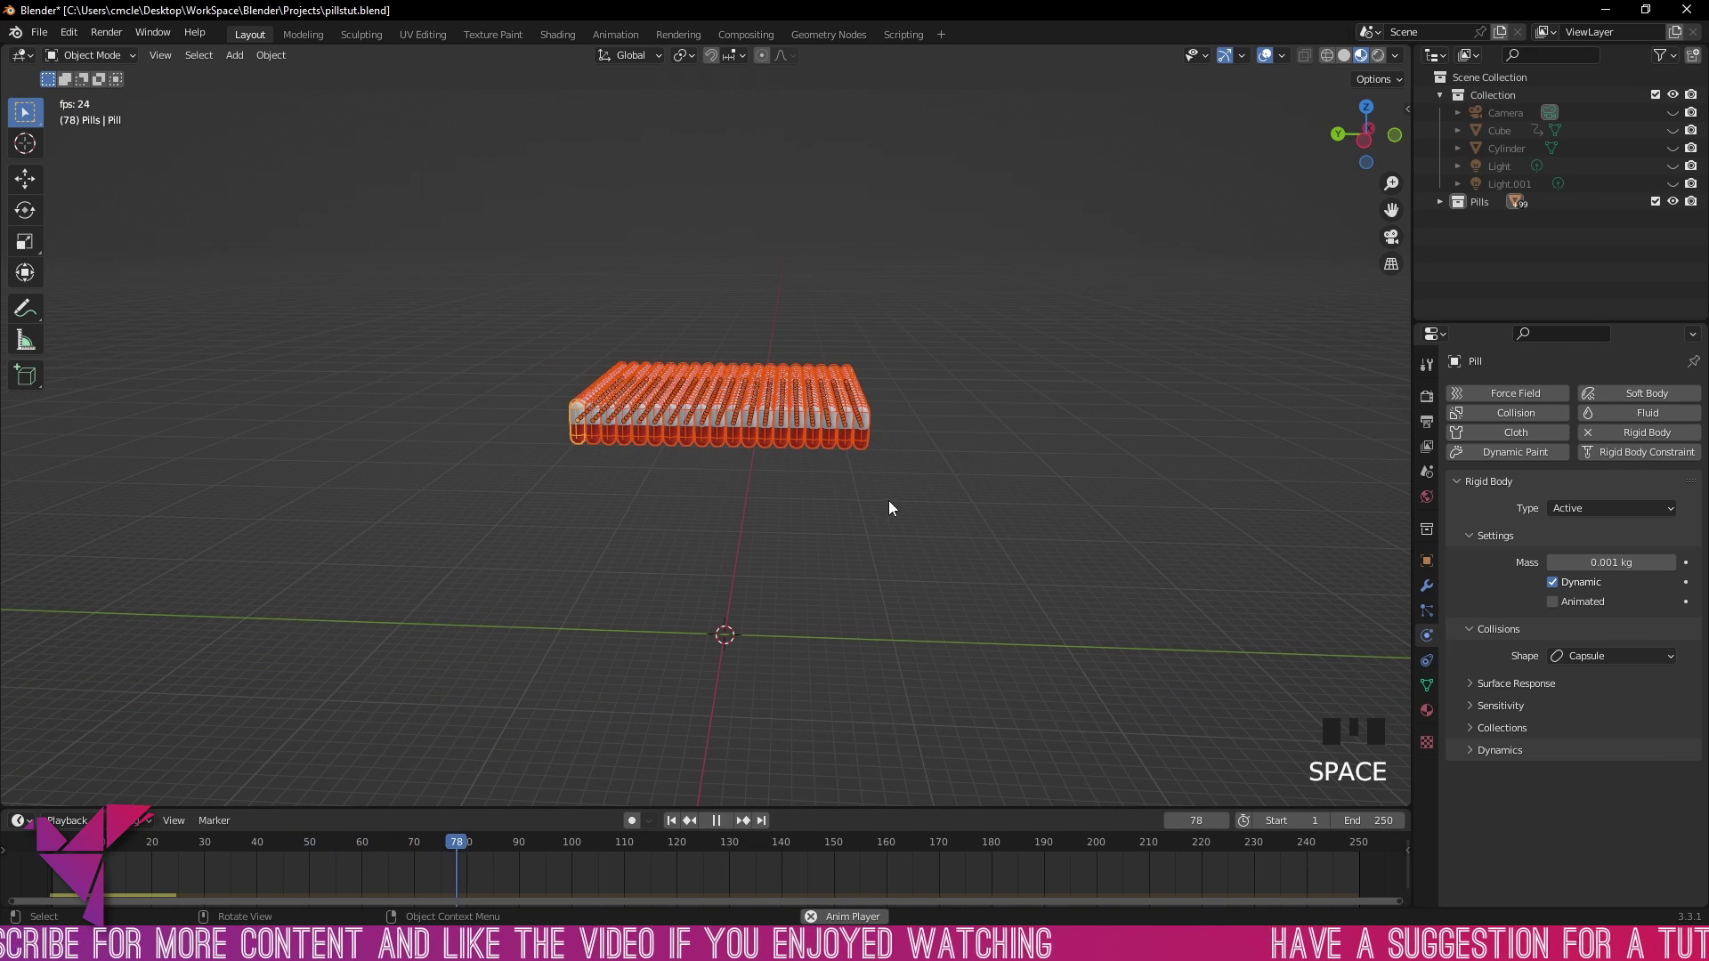
key(space)
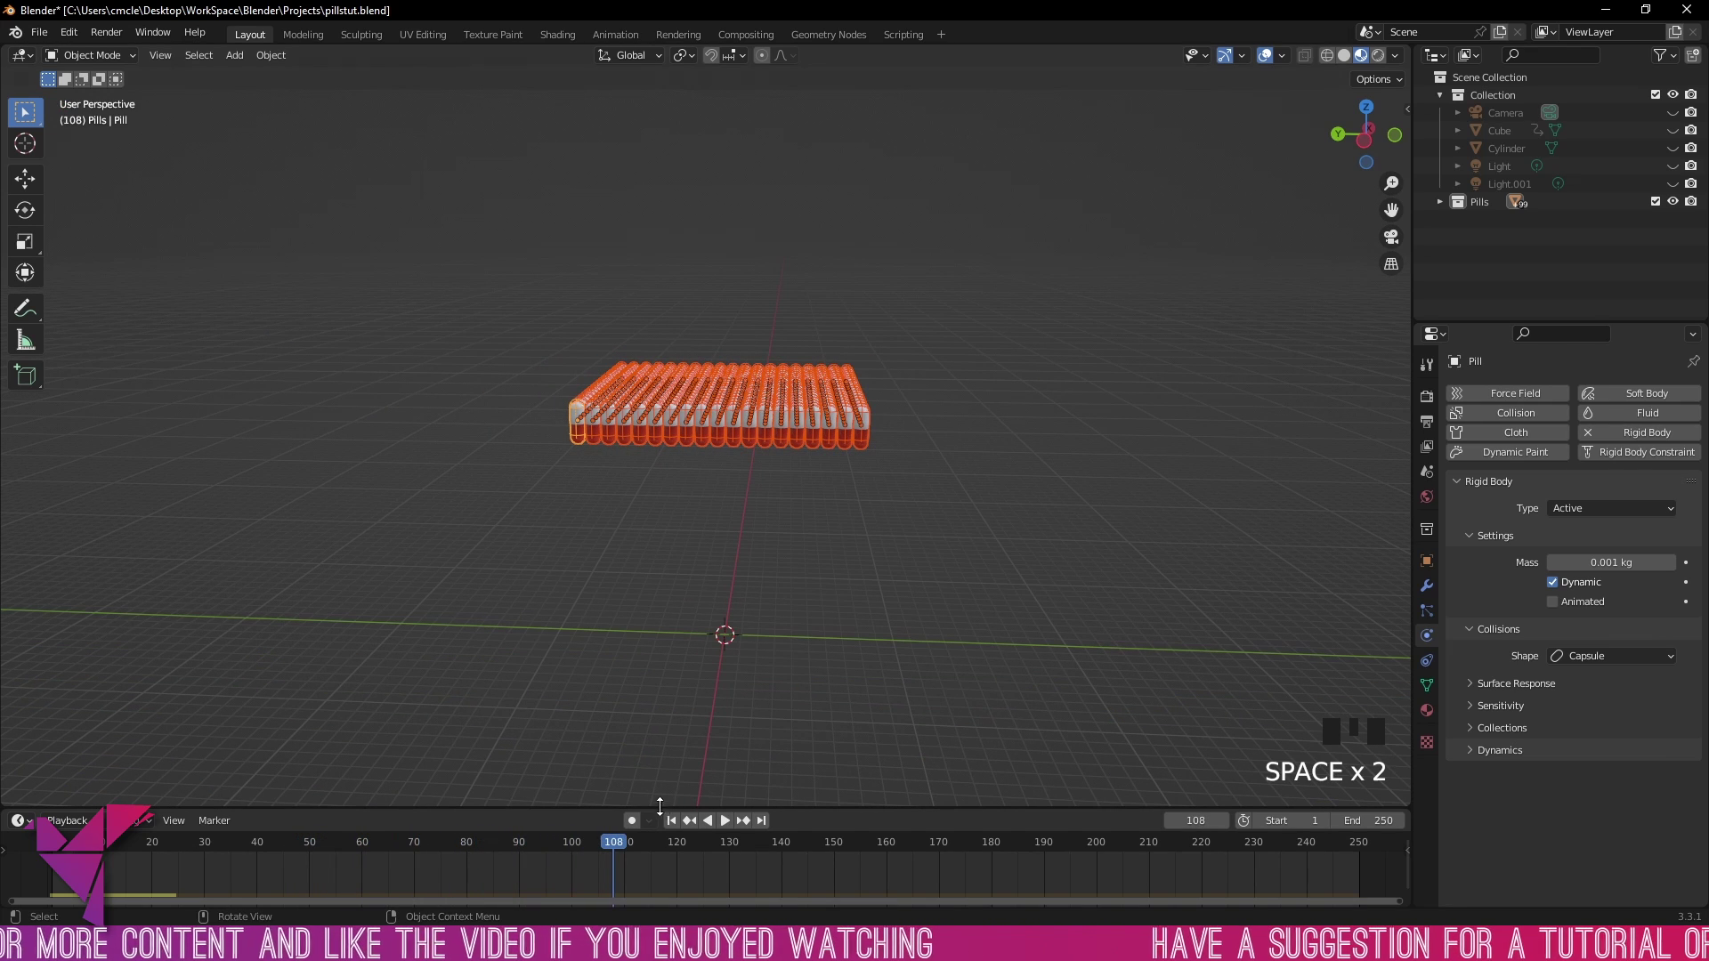
Step: From front view, duplicate the pill layer and raise copies along Z to stack three layers
drag(677, 826, 812, 553)
key(space)
key(space)
drag(673, 831, 606, 512)
scroll(up, 3)
drag(596, 516, 1137, 472)
key(alt+d)
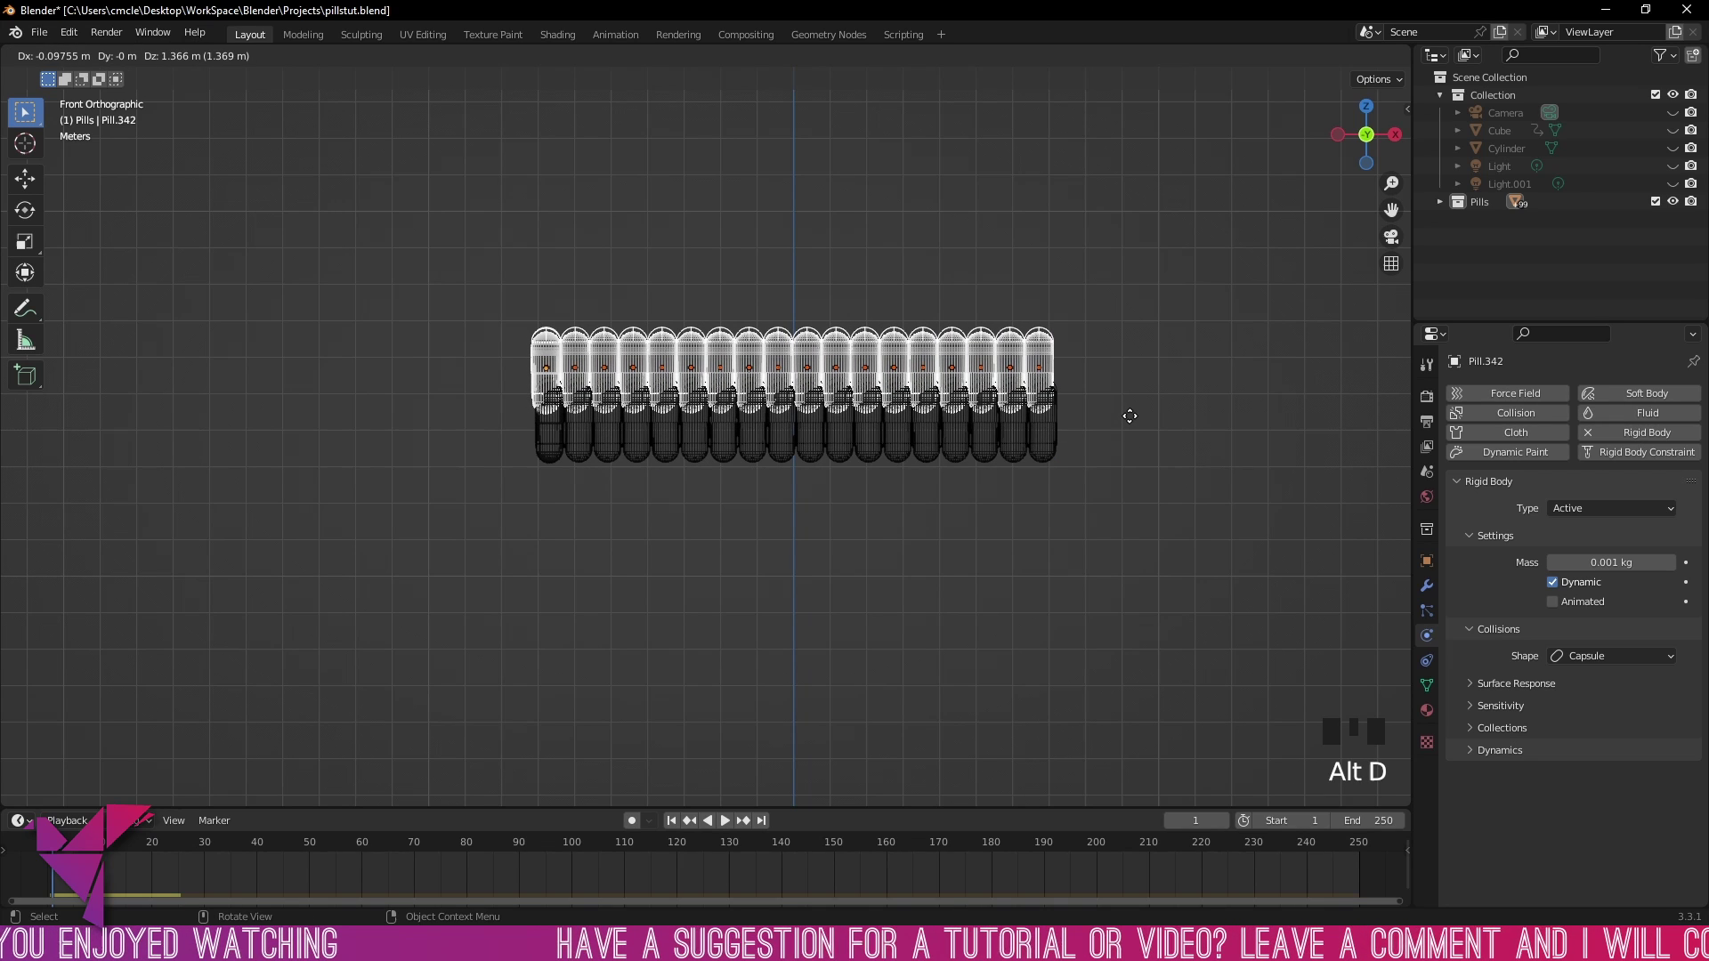
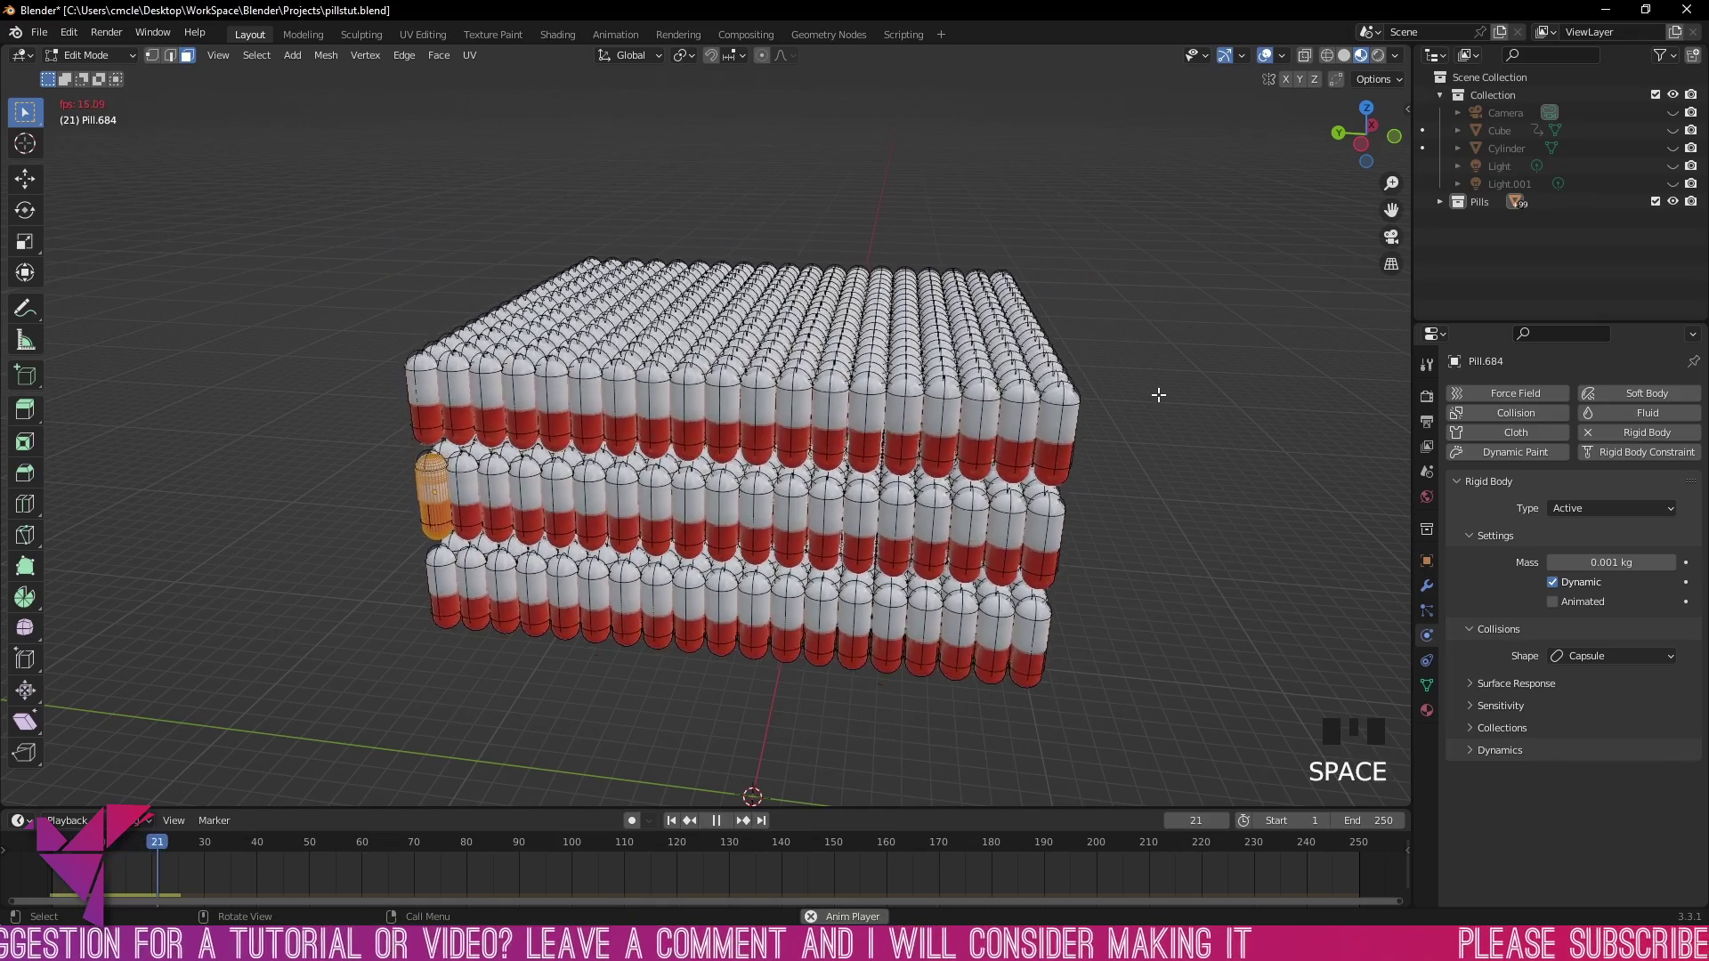
Step: Look through the scene camera at the stacked pills
key(space)
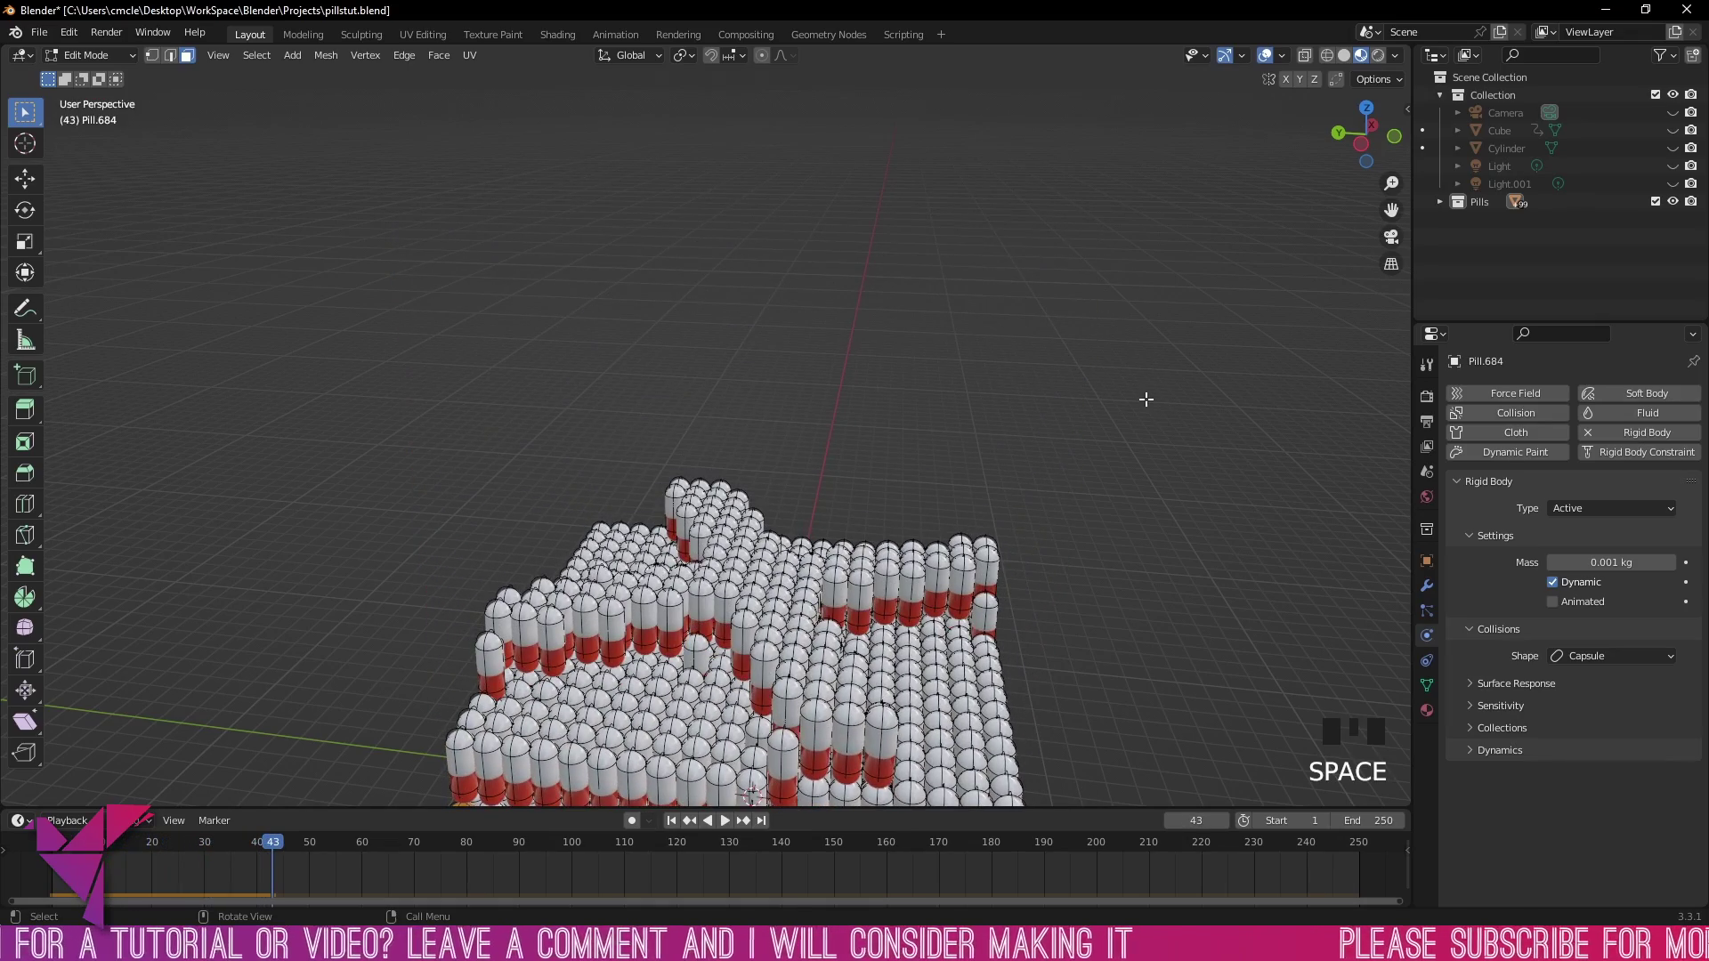
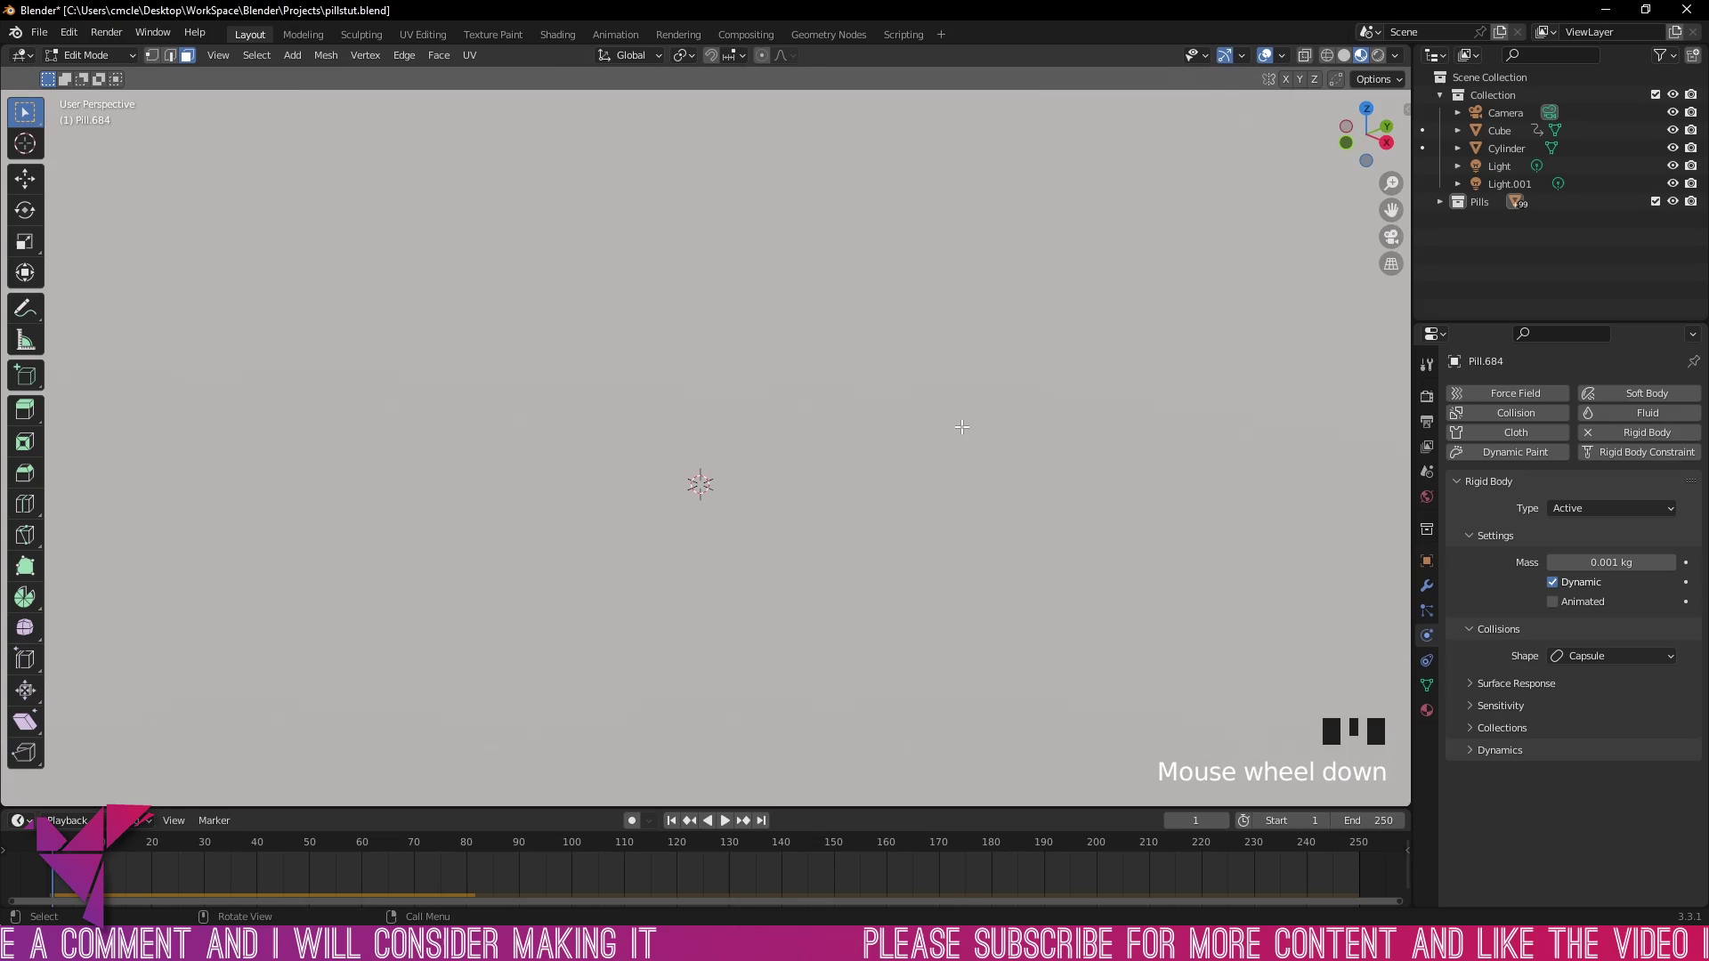
key(ctrl+alt+KP_0)
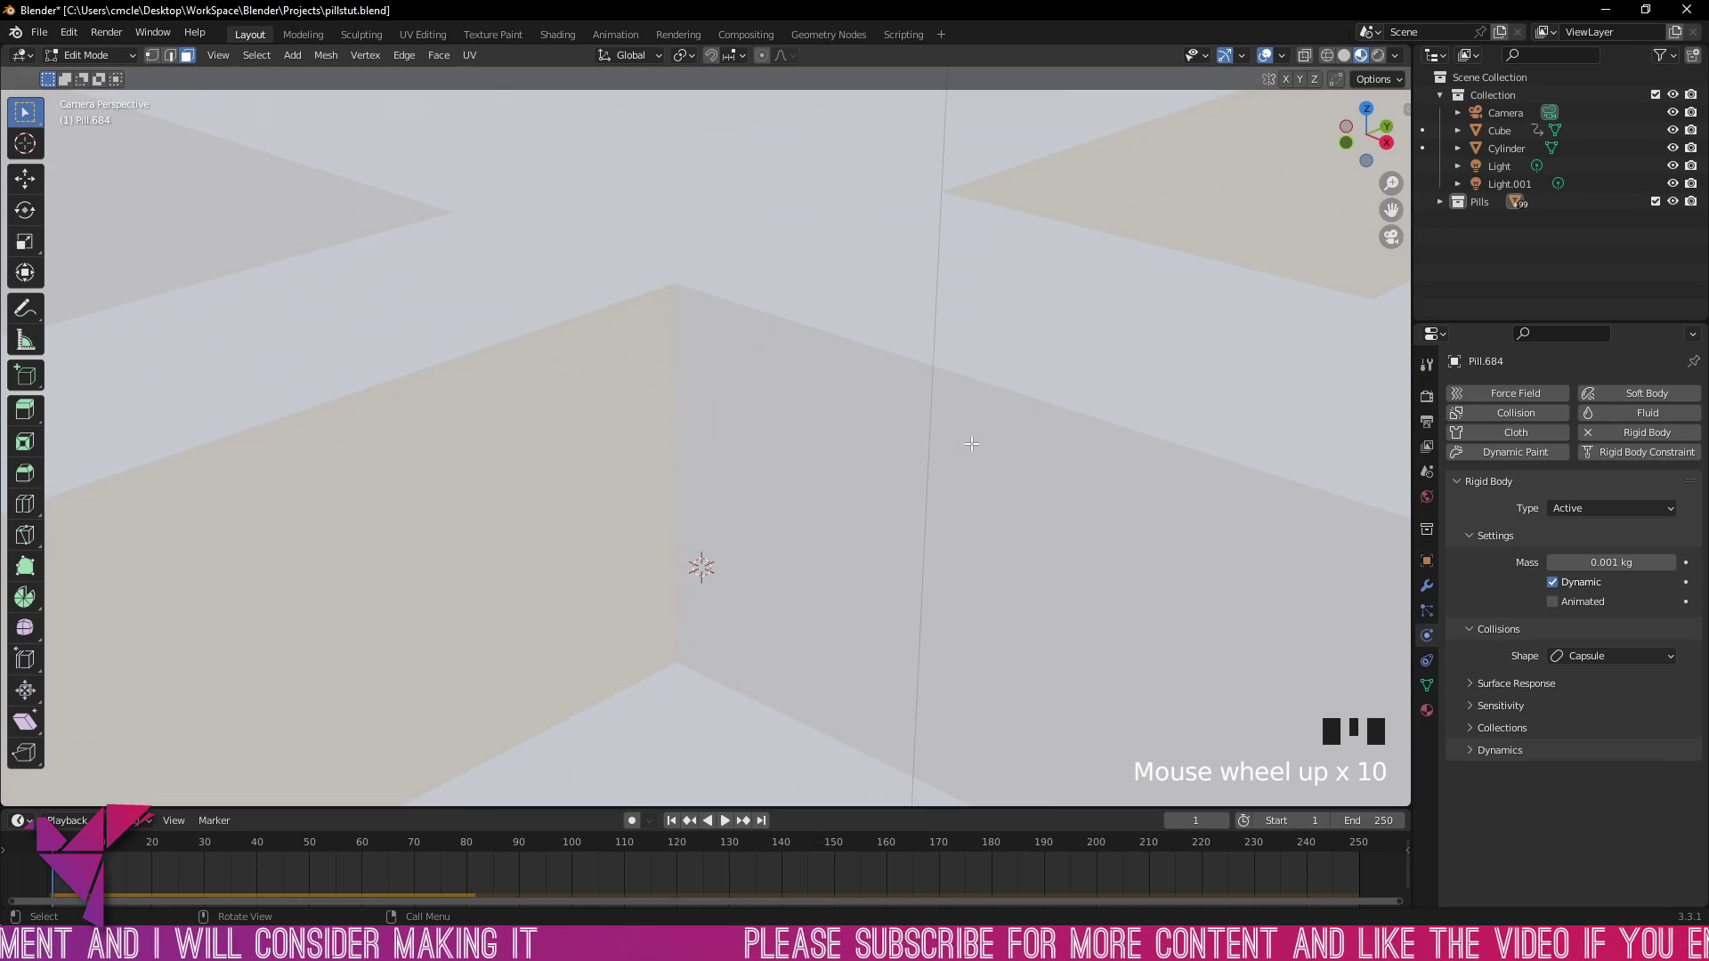
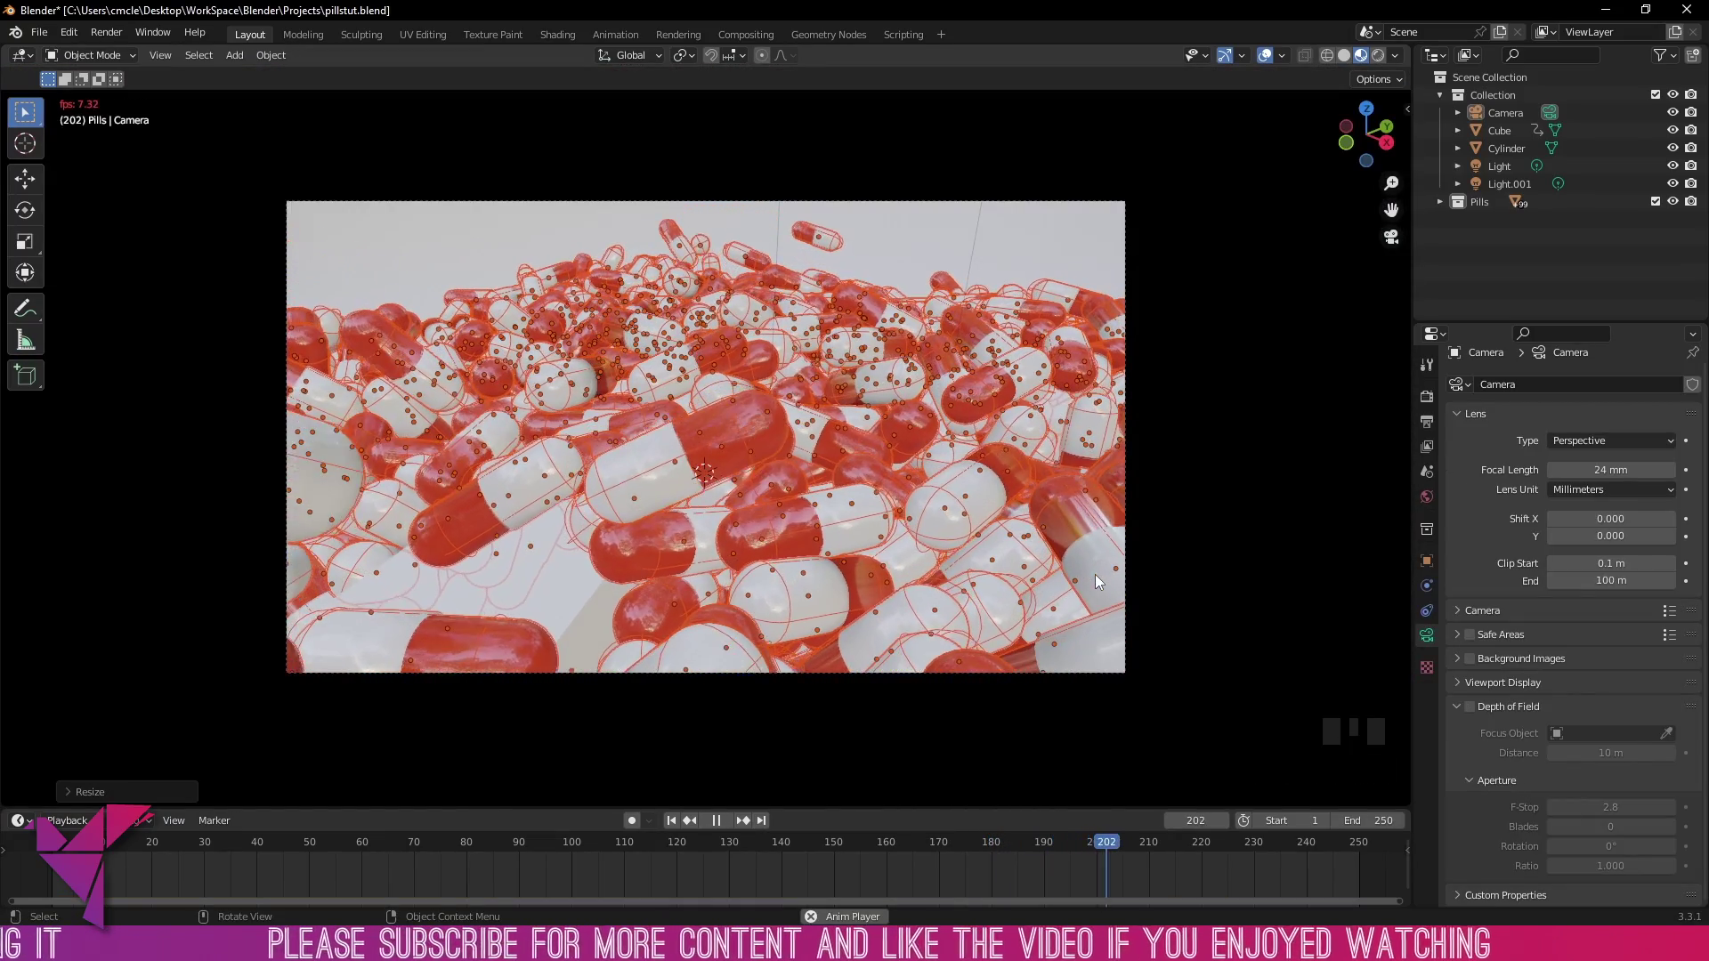
key(space)
Step: Switch the viewport to Rendered shading and play the simulation in camera view
click(1383, 57)
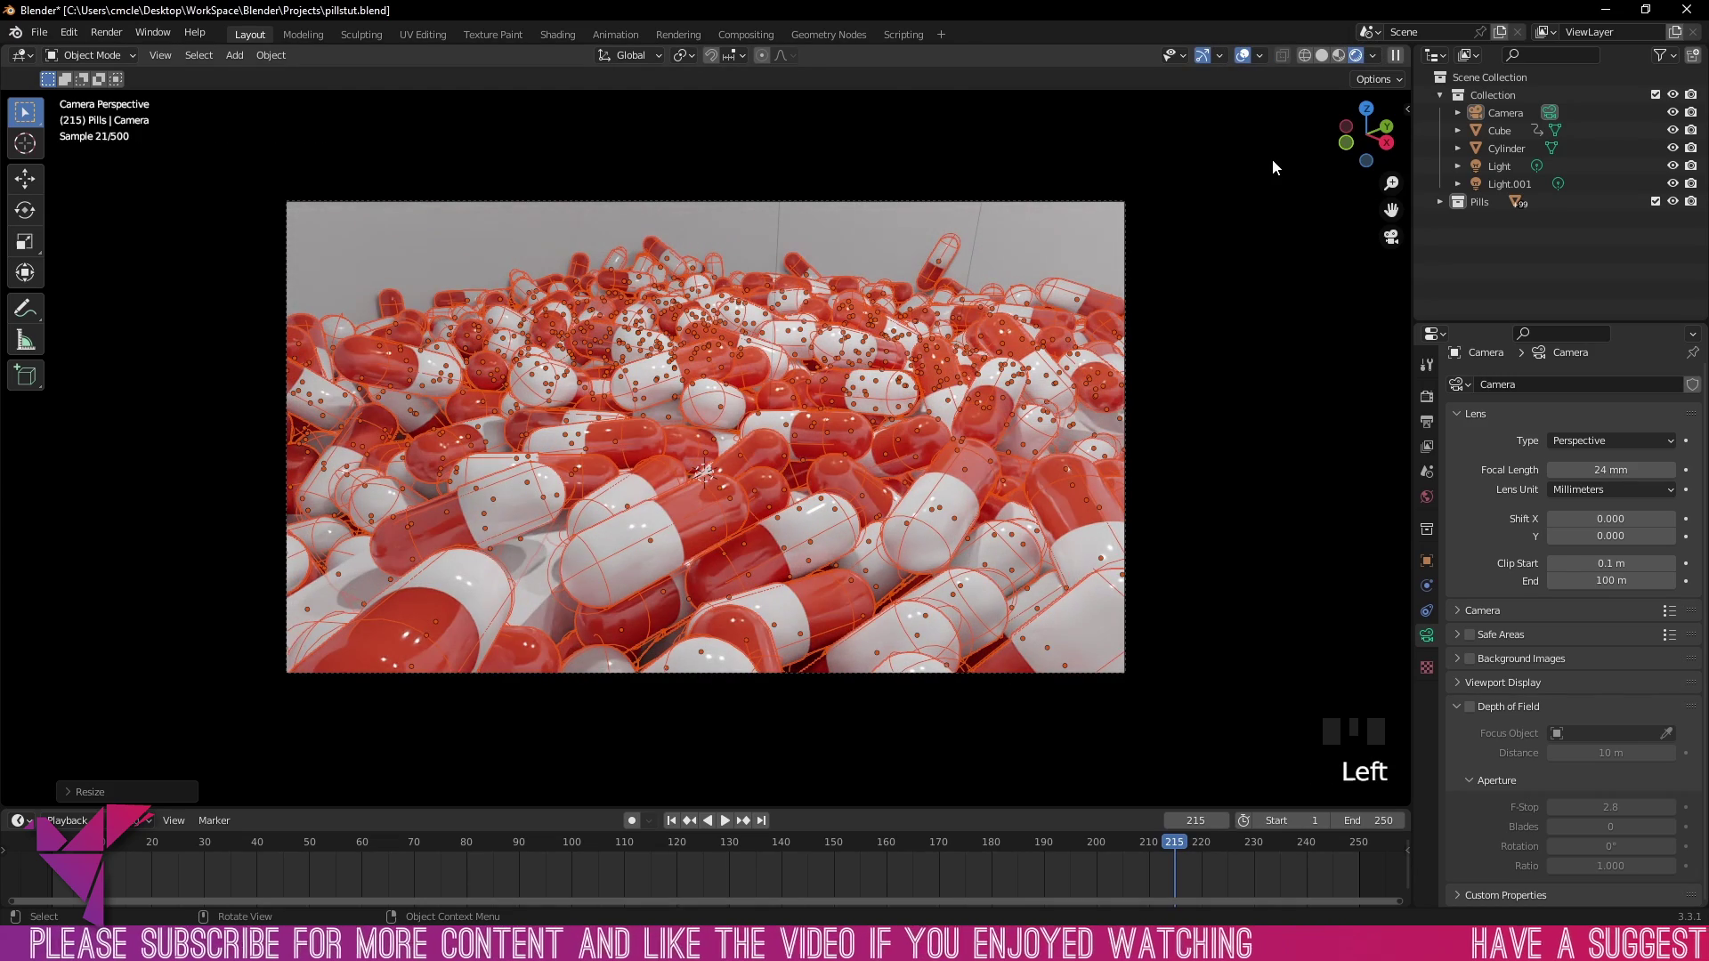
scroll(up, 3)
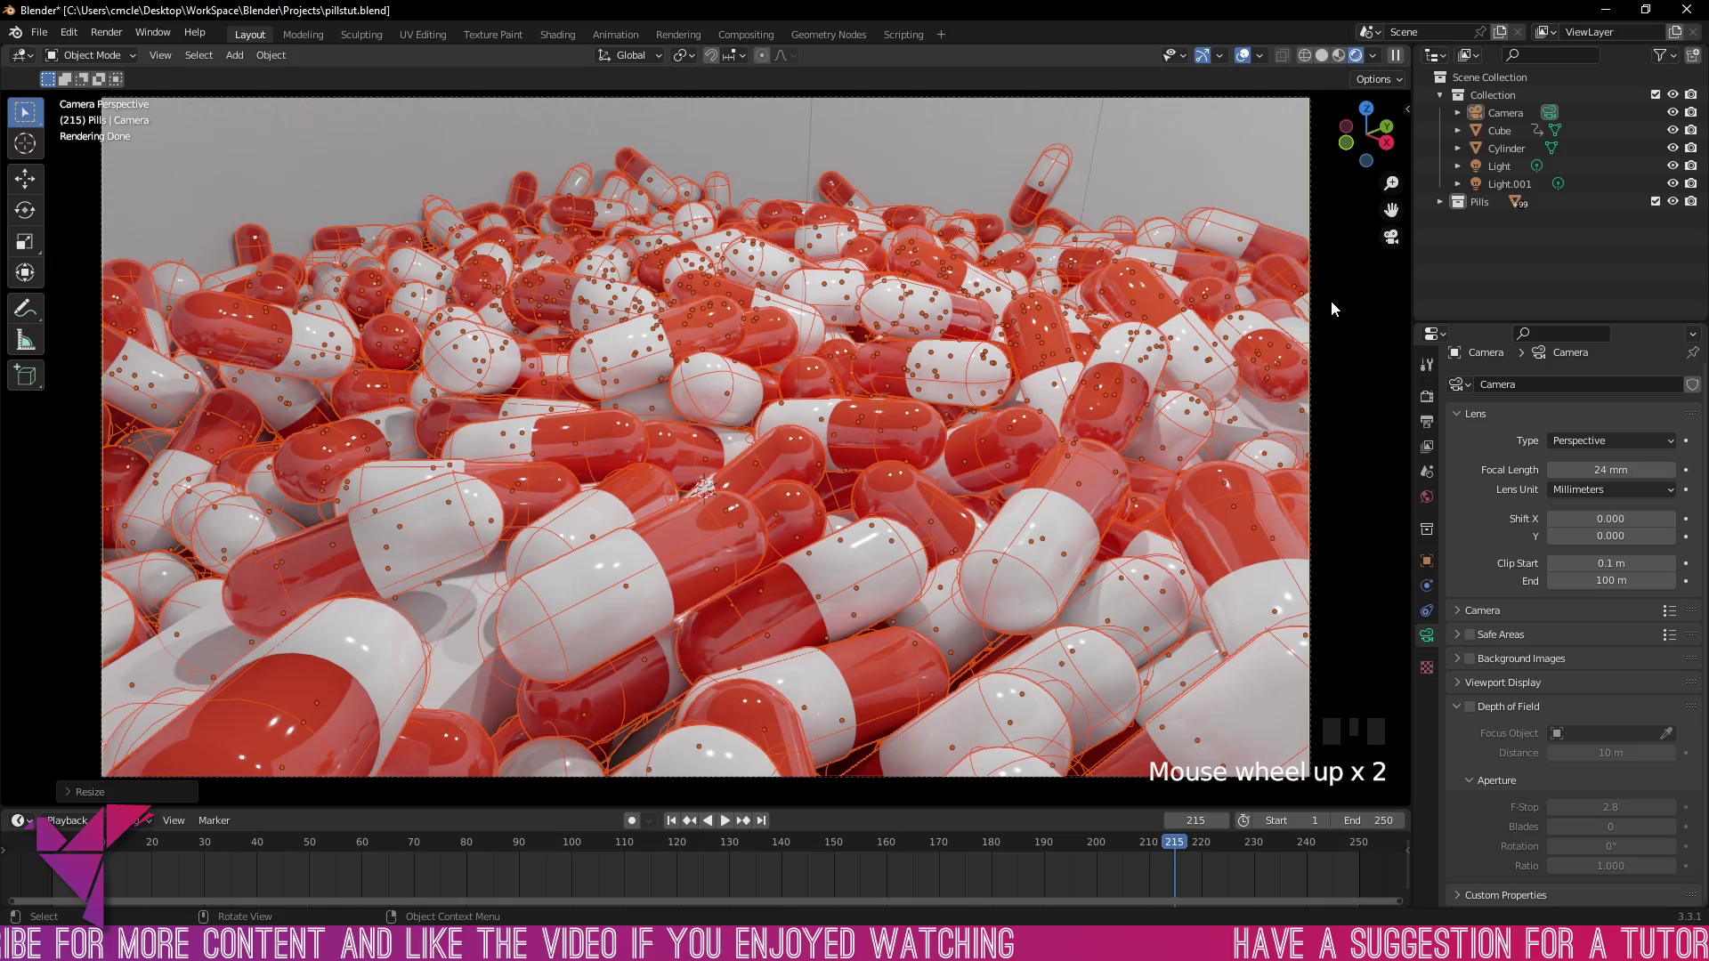
key(space)
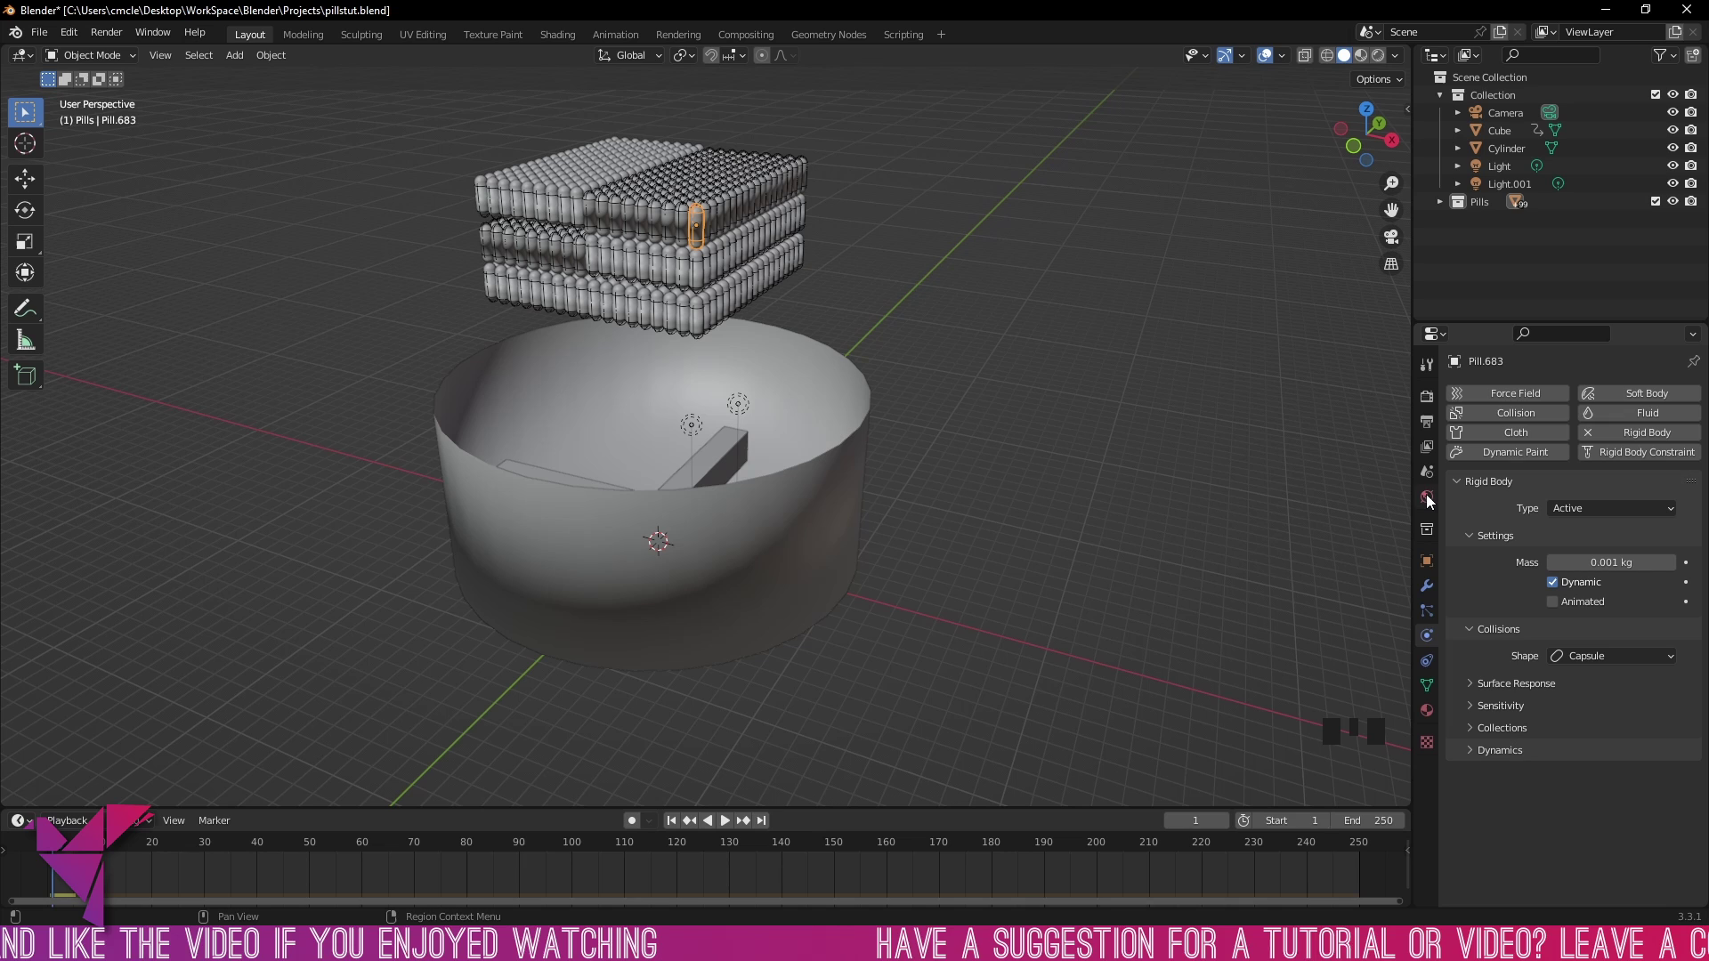
Step: Set the Rigid Body World cache End to 500 in Scene properties and bake the simulation
click(1428, 479)
drag(1462, 592, 1476, 799)
click(1477, 799)
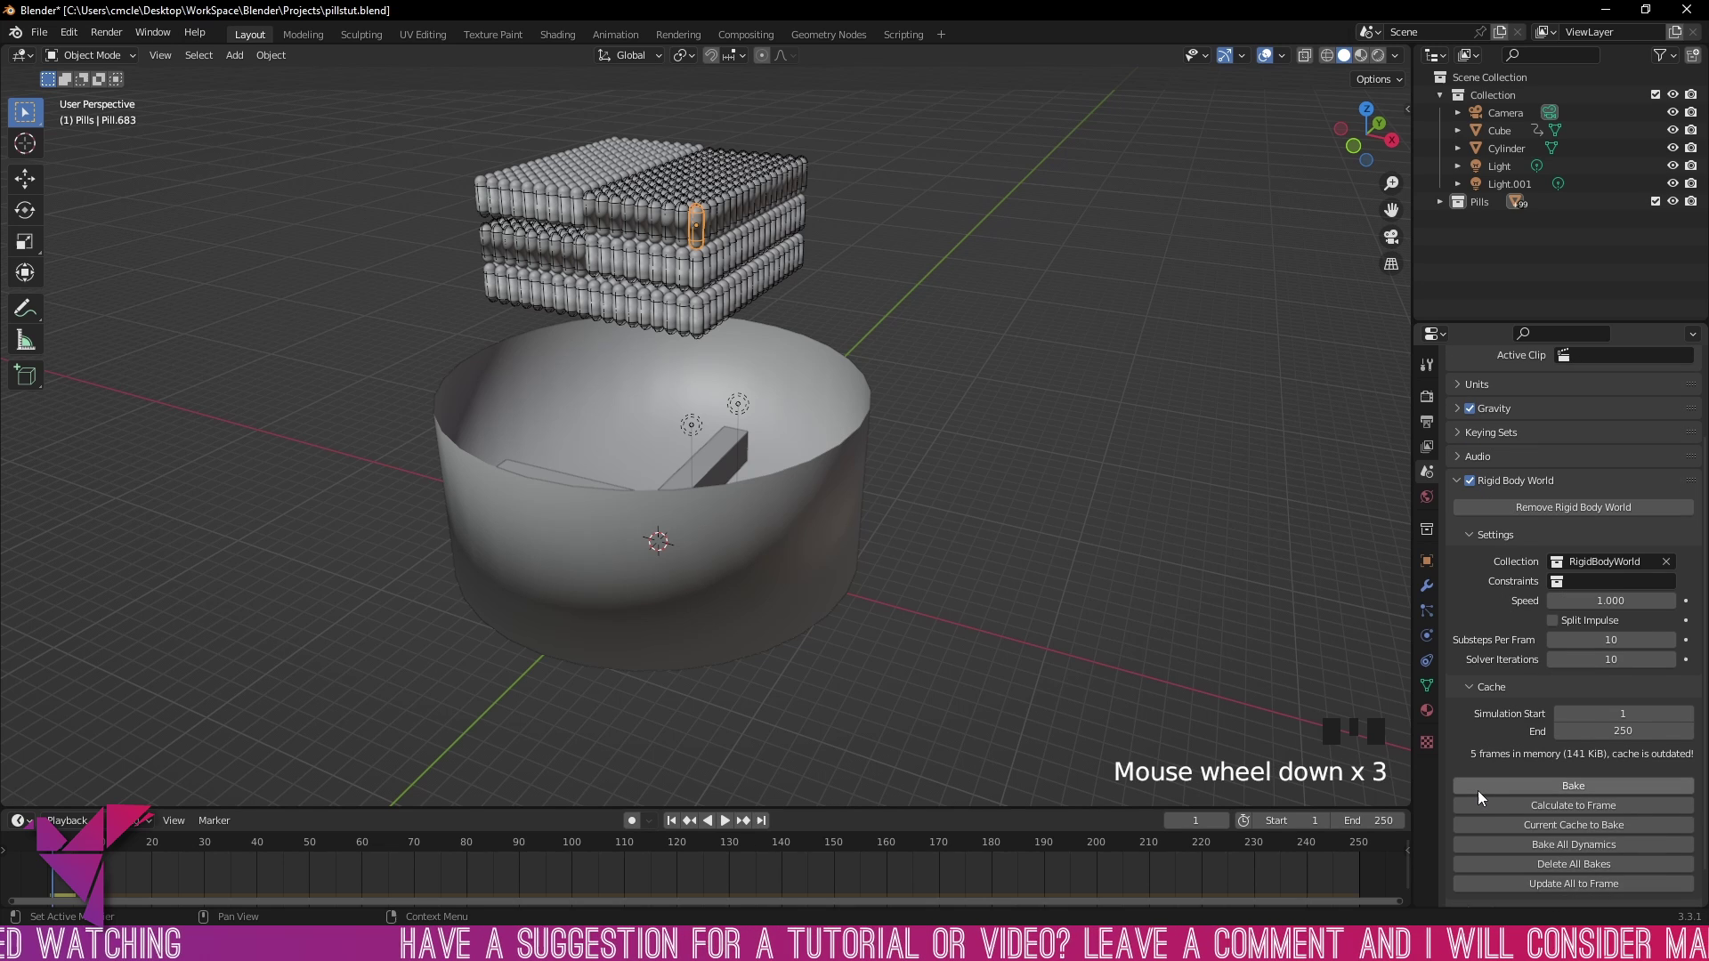
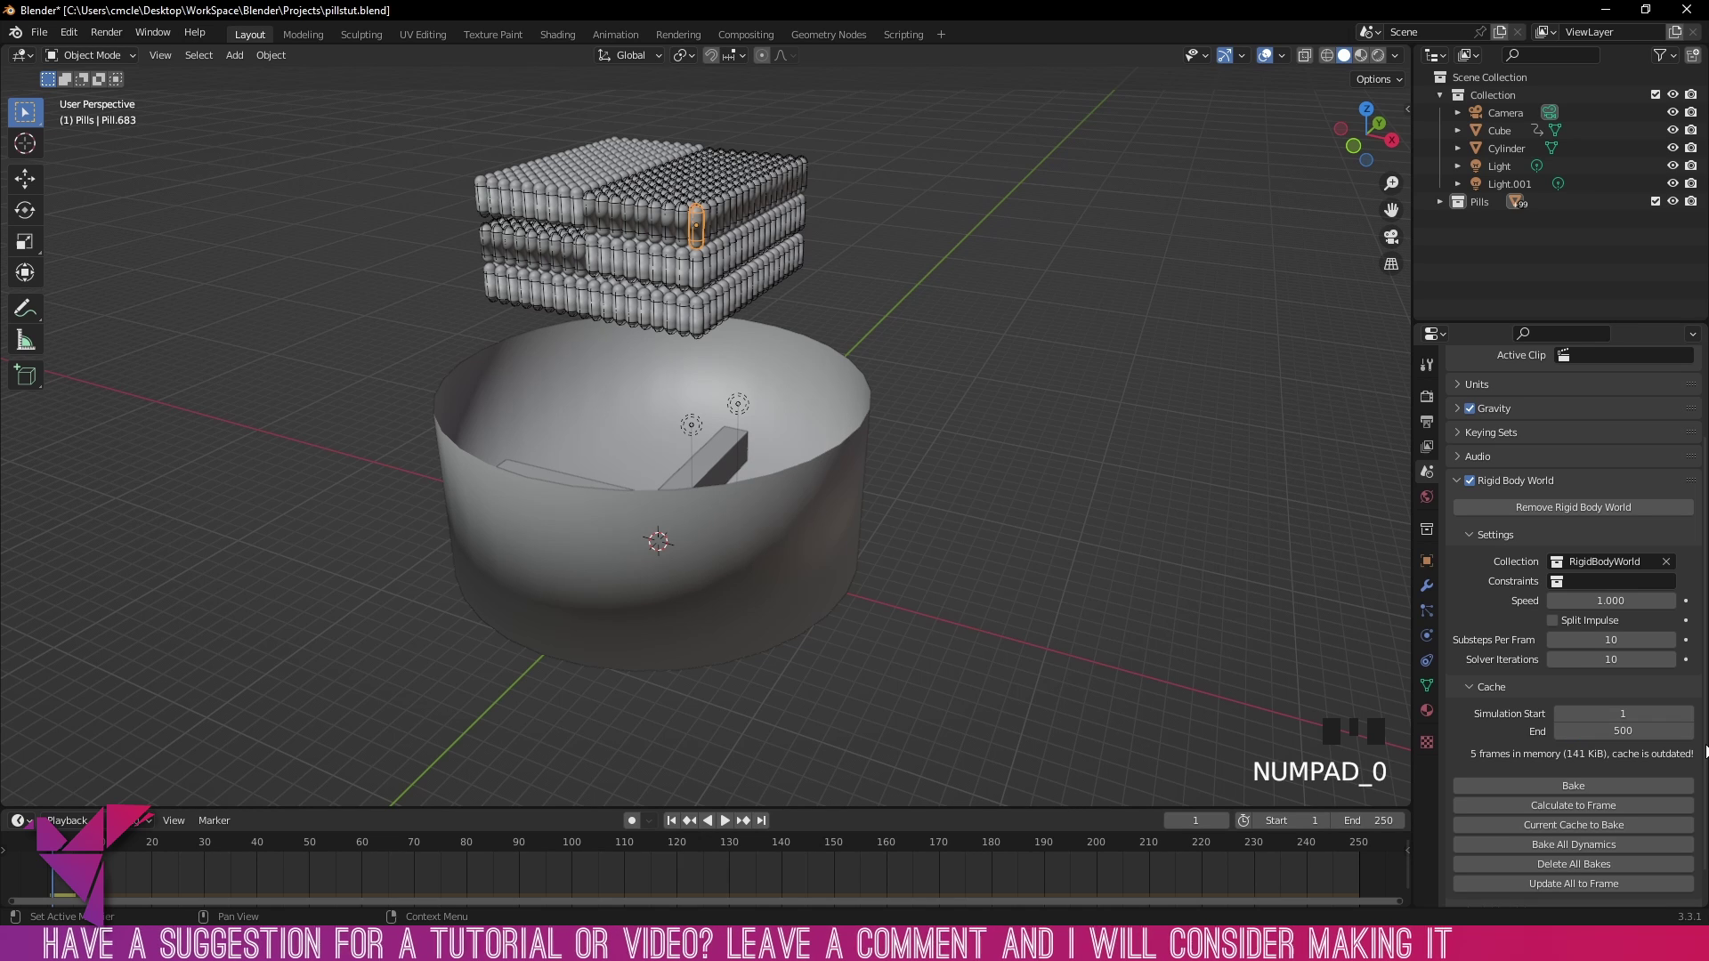
drag(1615, 788, 1489, 742)
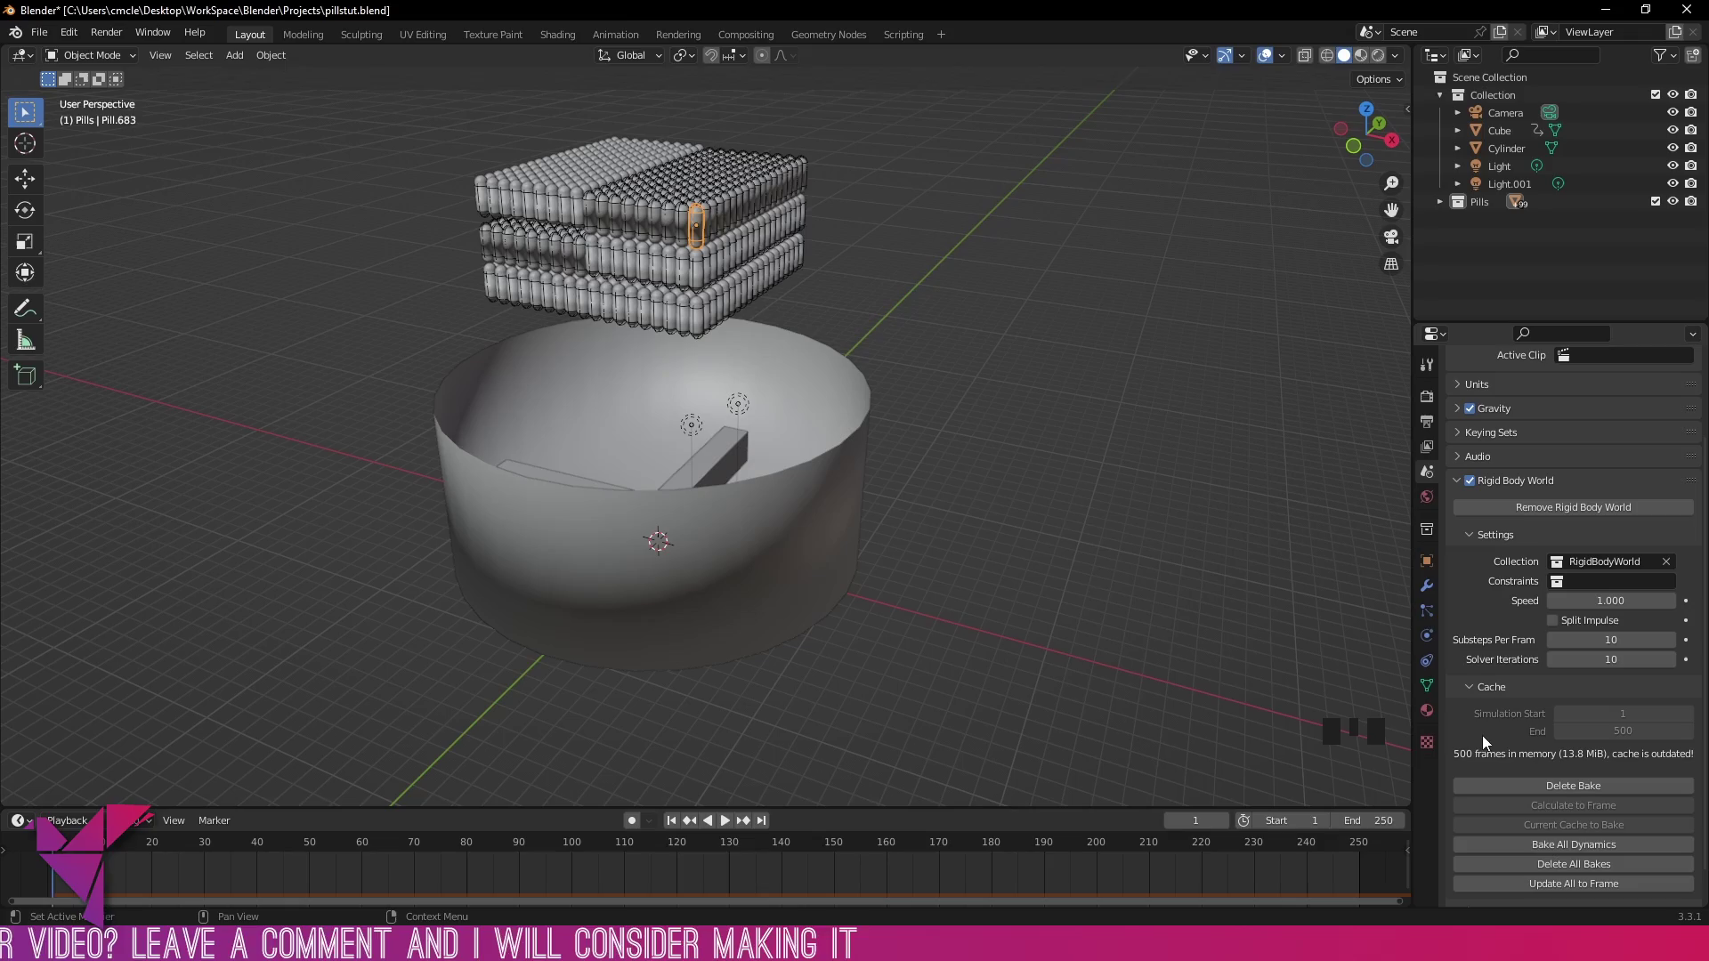
Step: Play the baked simulation through the camera with viewport overlays hidden
key(space)
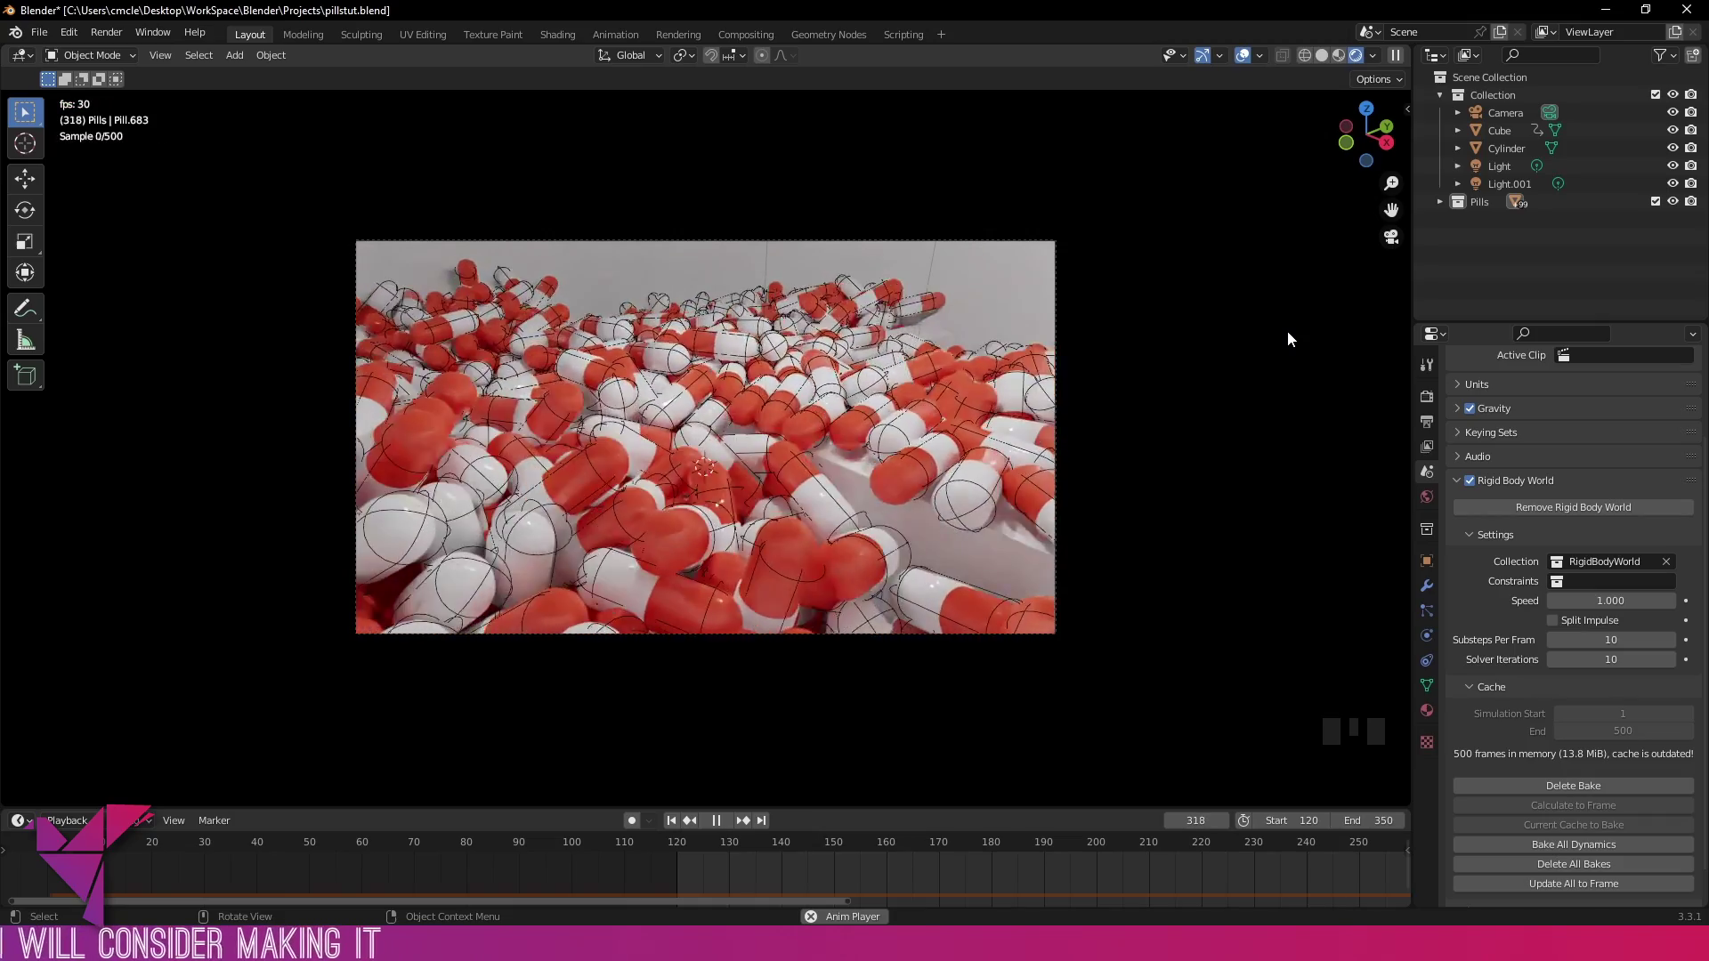
key(space)
scroll(up, 3)
click(1241, 64)
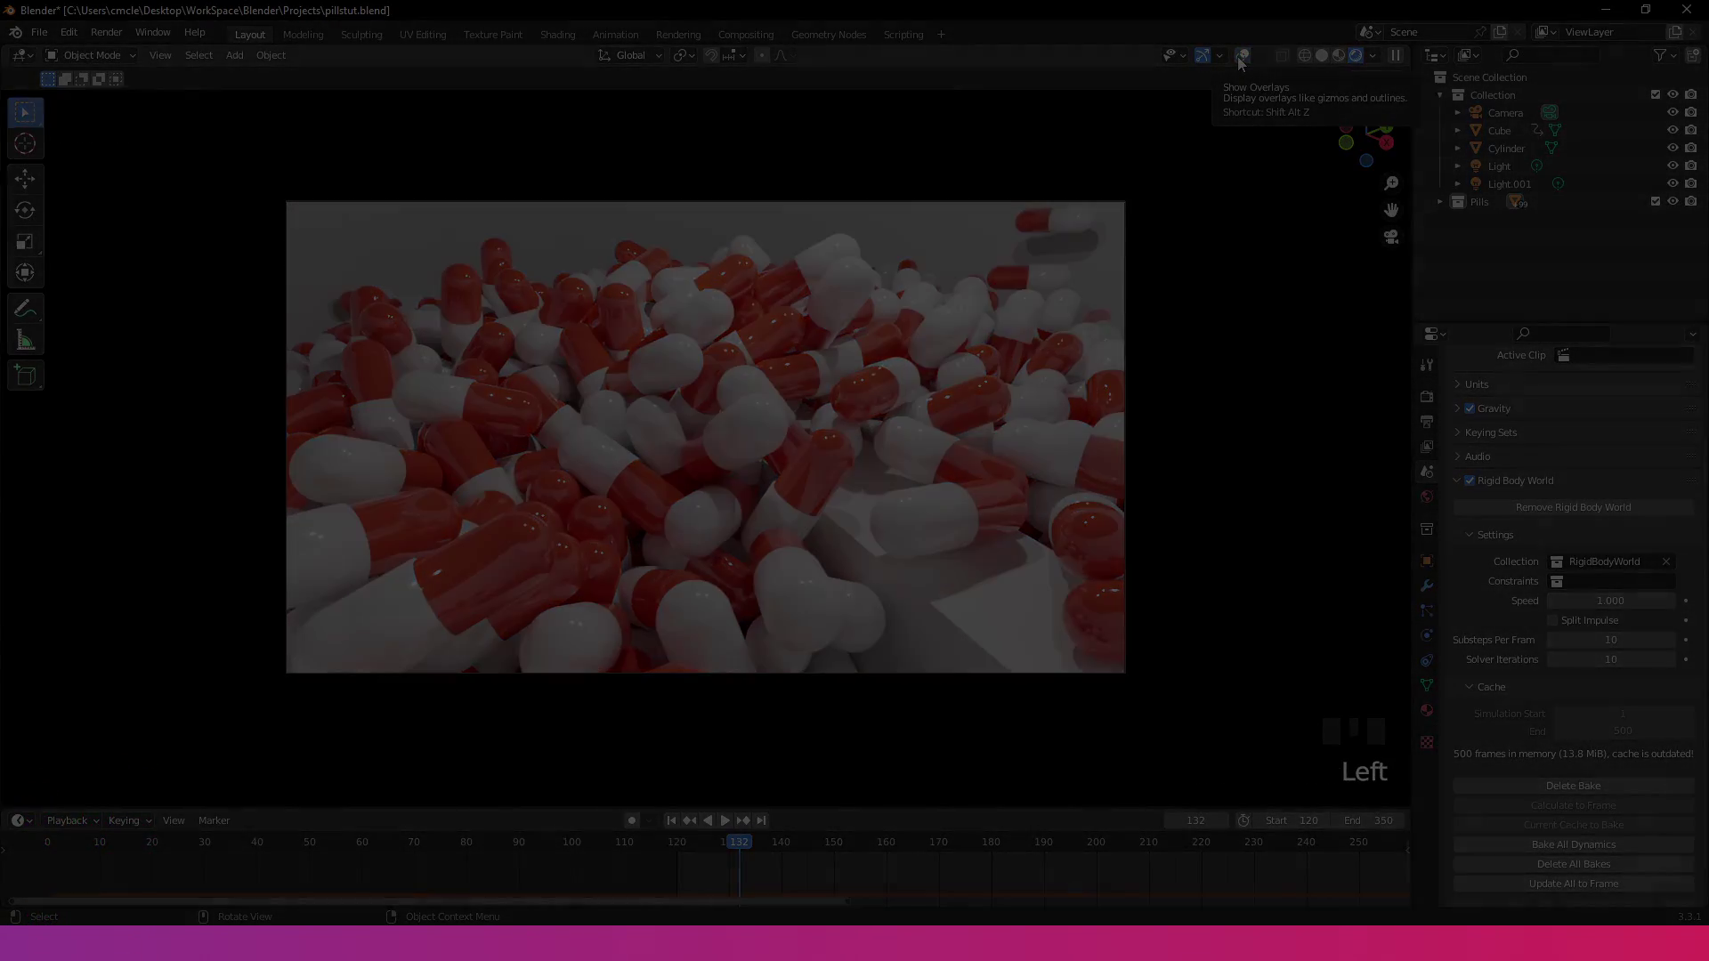